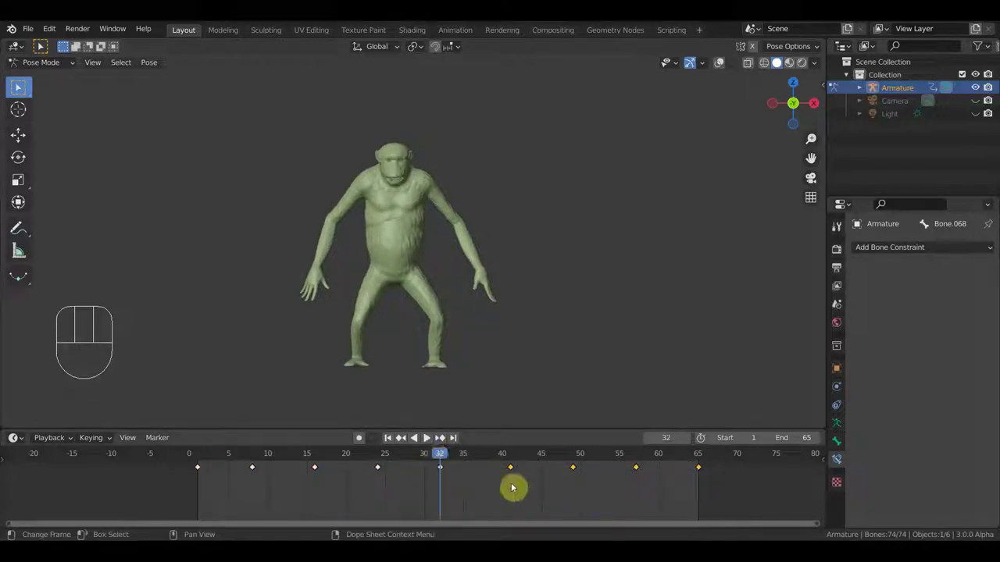
- Delete the old arm-swing keyframes beyond frame 32 and the earlier box-selected keys
{"action": "key", "text": "Delete"}
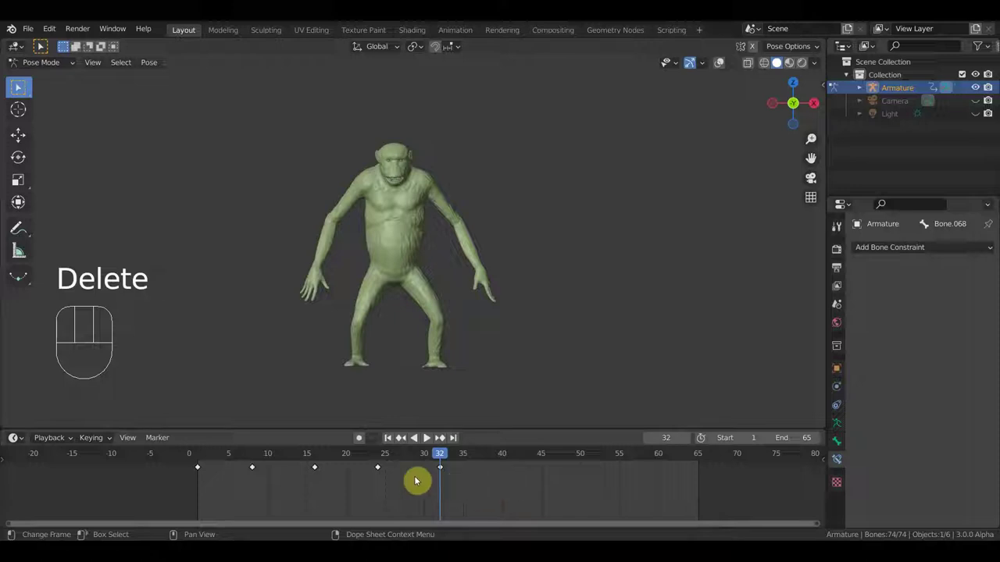
{"action": "left_click_drag", "start_coordinate": [400, 487], "coordinate": [195, 464]}
{"action": "key", "text": "Delete"}
- Shift the one remaining keyframe back to frame 1
{"action": "left_click_drag", "start_coordinate": [458, 491], "coordinate": [421, 466]}
{"action": "key", "text": "g"}
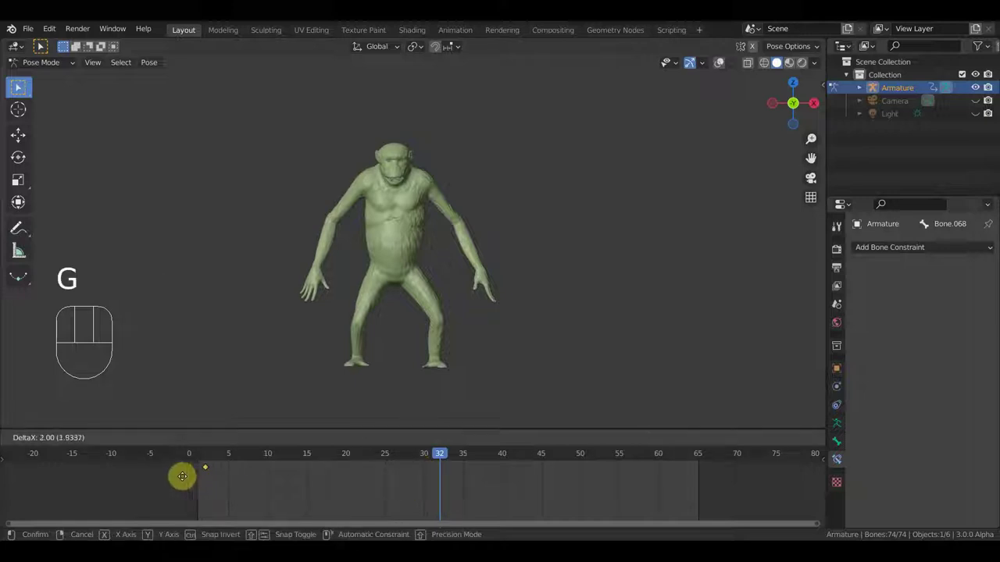
{"action": "left_click", "coordinate": [203, 458]}
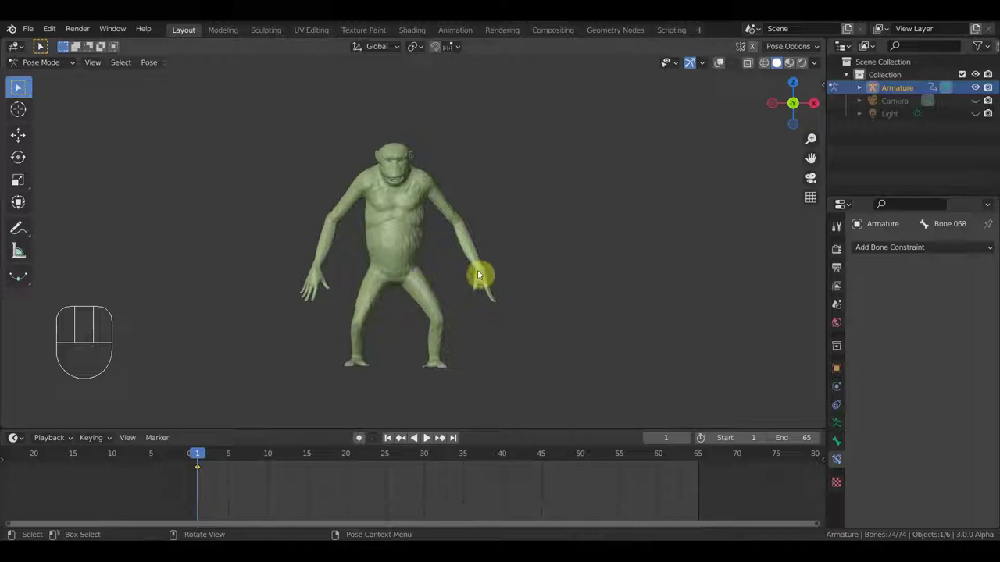
- Inspect the creature from front and side views and start rotating the first body bone
{"action": "left_click_drag", "start_coordinate": [487, 256], "coordinate": [484, 269]}
{"action": "key", "text": "KP_3"}
{"action": "key", "text": "KP_1"}
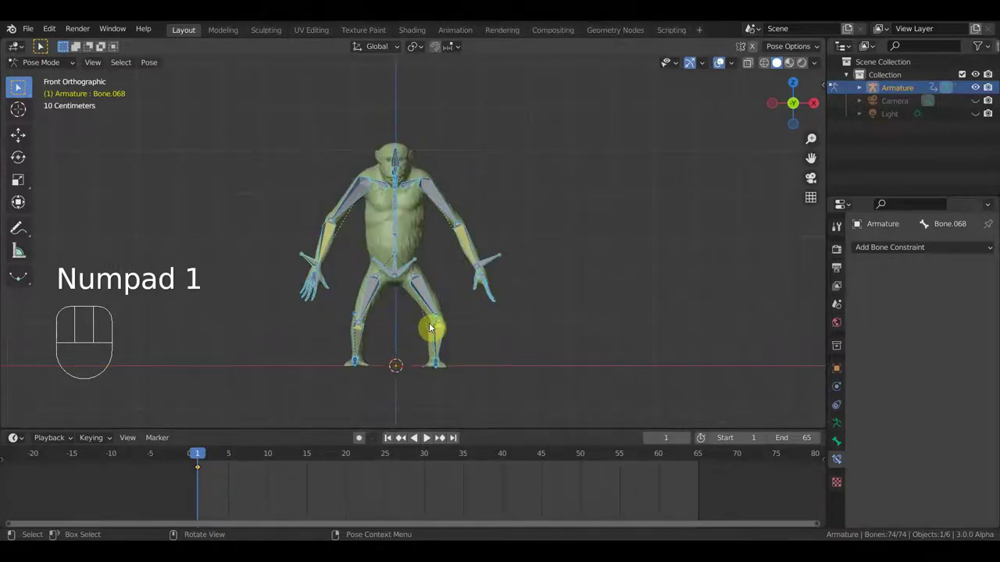
{"action": "left_click_drag", "start_coordinate": [459, 300], "coordinate": [350, 283]}
{"action": "left_click_drag", "start_coordinate": [423, 231], "coordinate": [459, 238]}
{"action": "key", "text": "KP_3"}
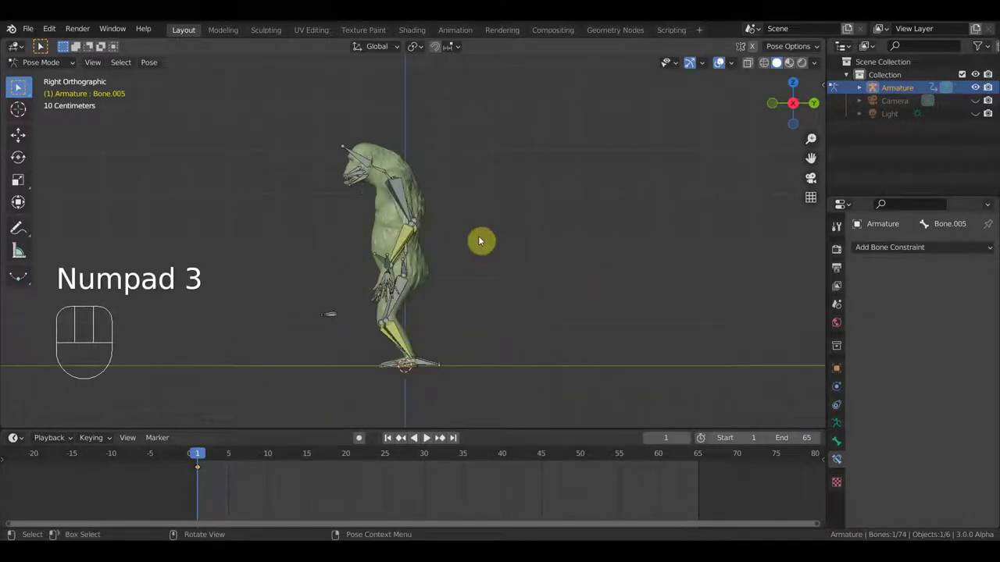
{"action": "key", "text": "r"}
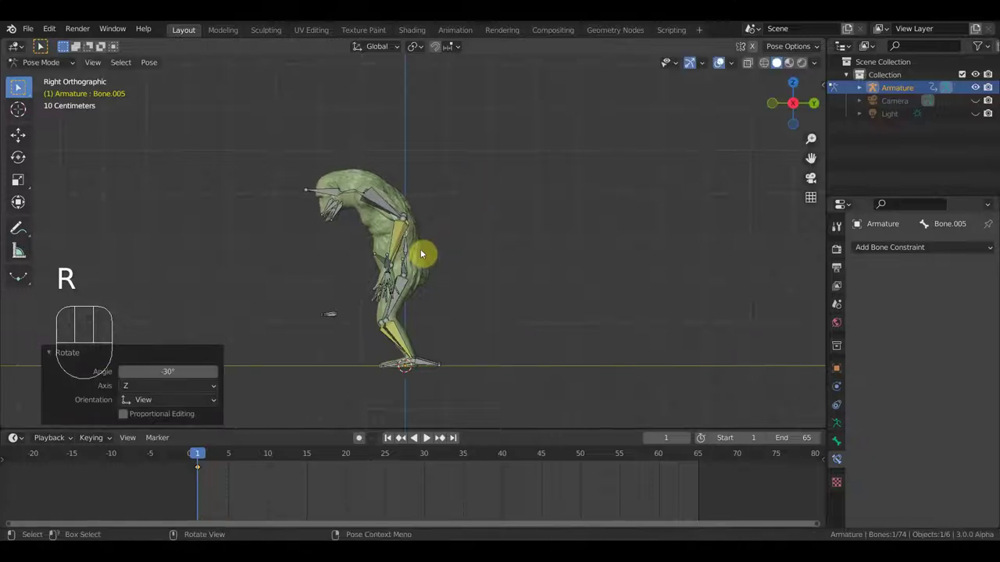
- Rotate successive spine bones up the body to bend it into the starting pose
{"action": "left_click_drag", "start_coordinate": [411, 246], "coordinate": [458, 238]}
{"action": "key", "text": "r"}
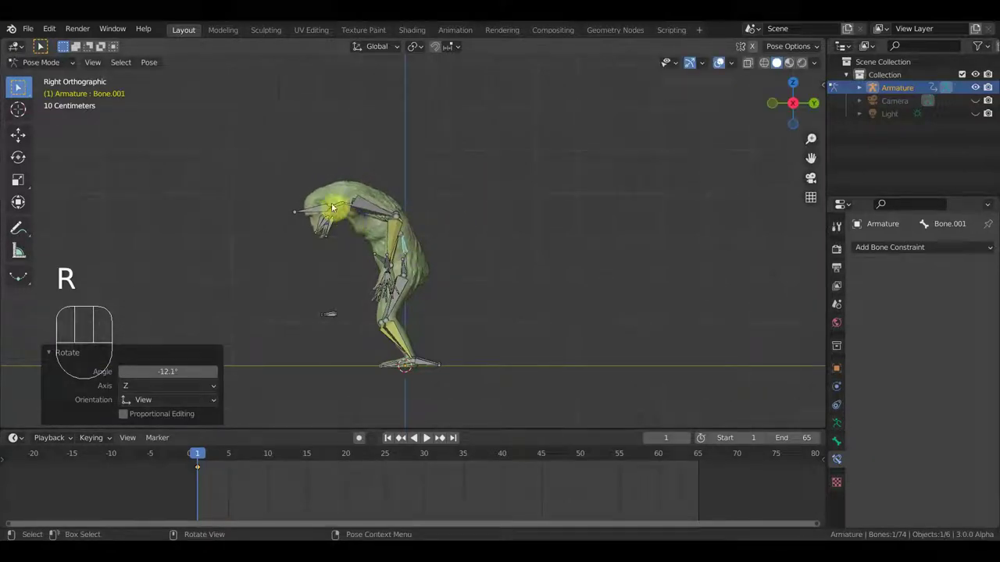
{"action": "left_click_drag", "start_coordinate": [336, 209], "coordinate": [346, 208]}
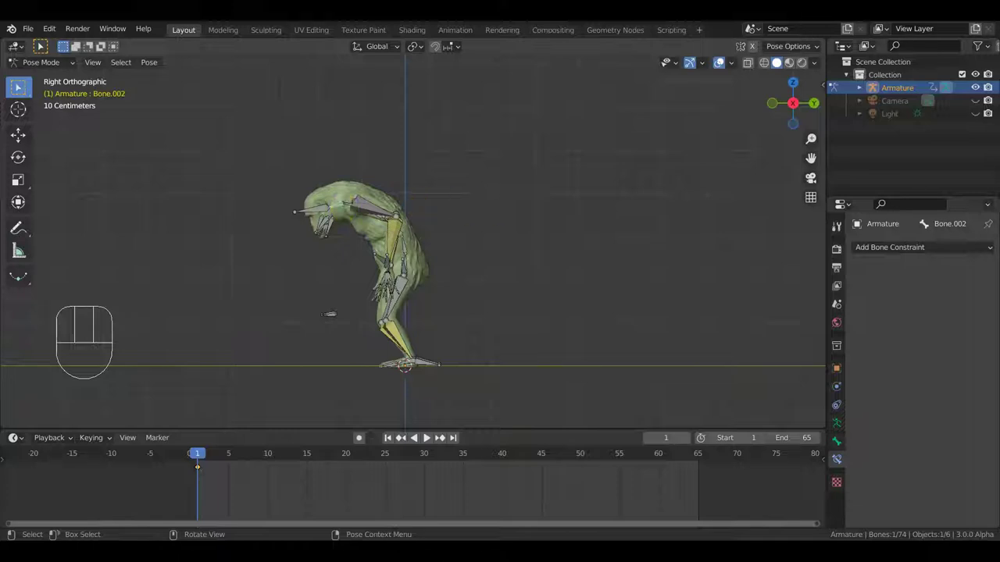
{"action": "key", "text": "r"}
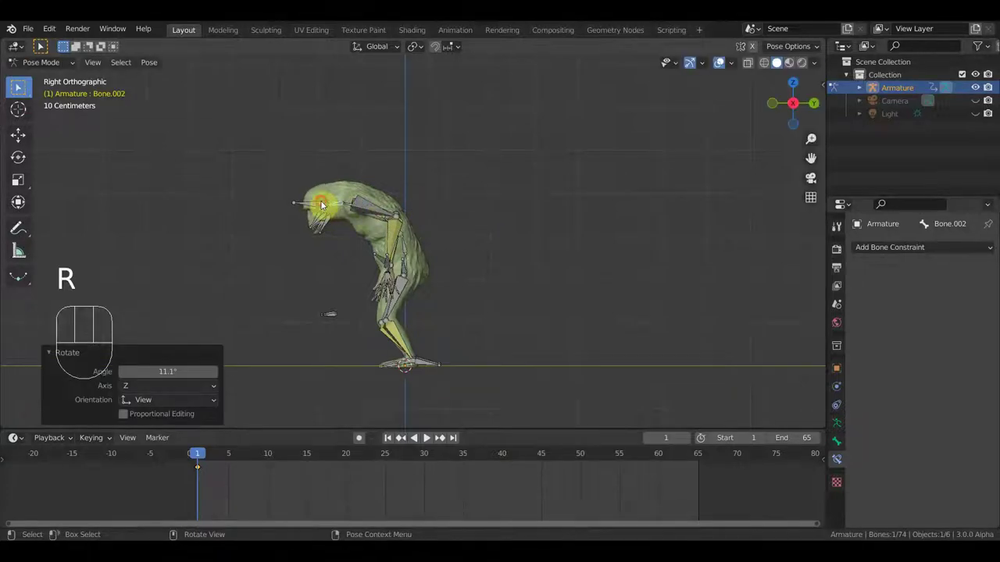
{"action": "key", "text": "r"}
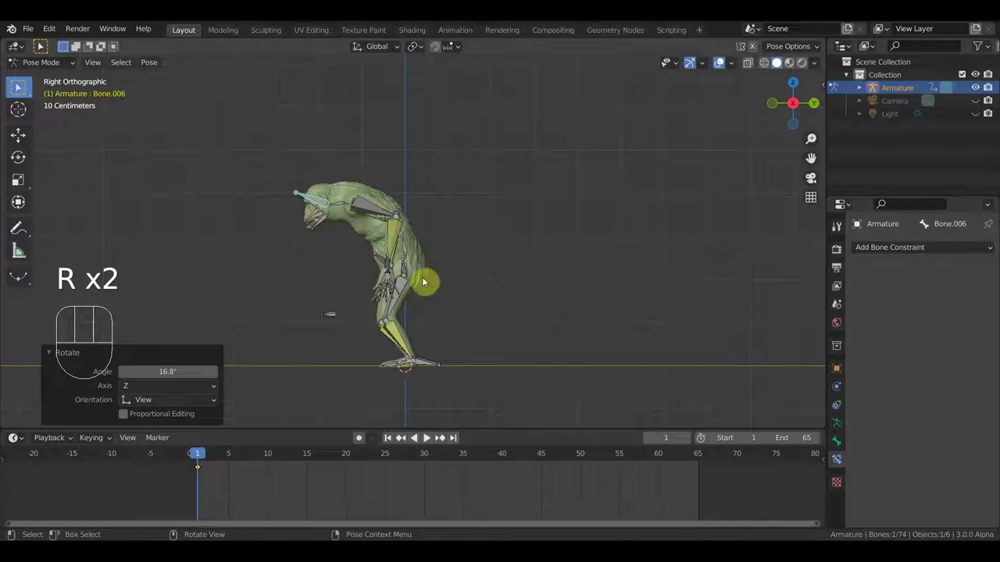
{"action": "left_click_drag", "start_coordinate": [378, 286], "coordinate": [413, 274]}
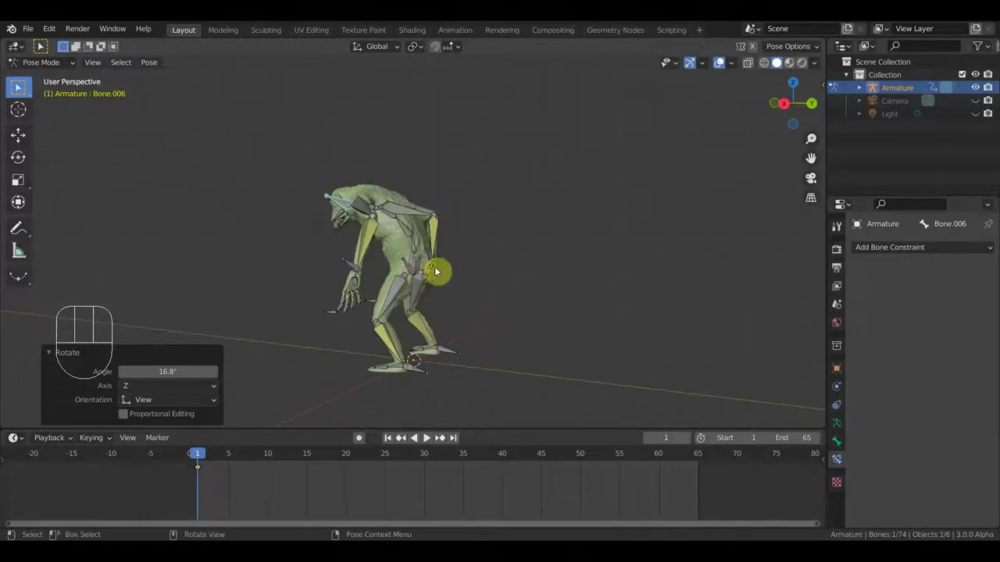
{"action": "key", "text": "KP_3"}
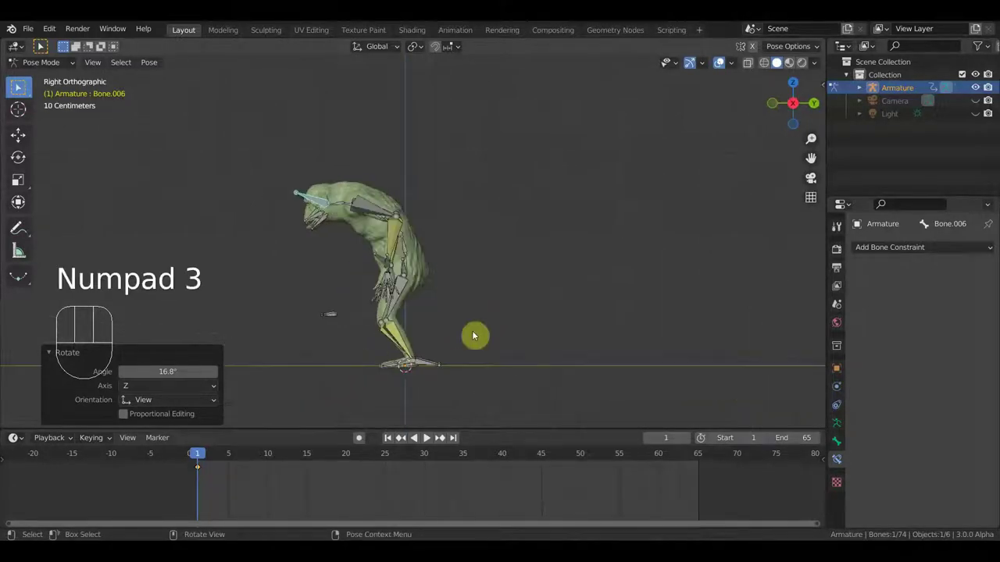
- Grab the root bone and the hand bone in side view to reposition the body and arm
{"action": "left_click_drag", "start_coordinate": [402, 284], "coordinate": [429, 267]}
{"action": "left_click", "coordinate": [416, 264]}
{"action": "key", "text": "KP_3"}
{"action": "key", "text": "g"}
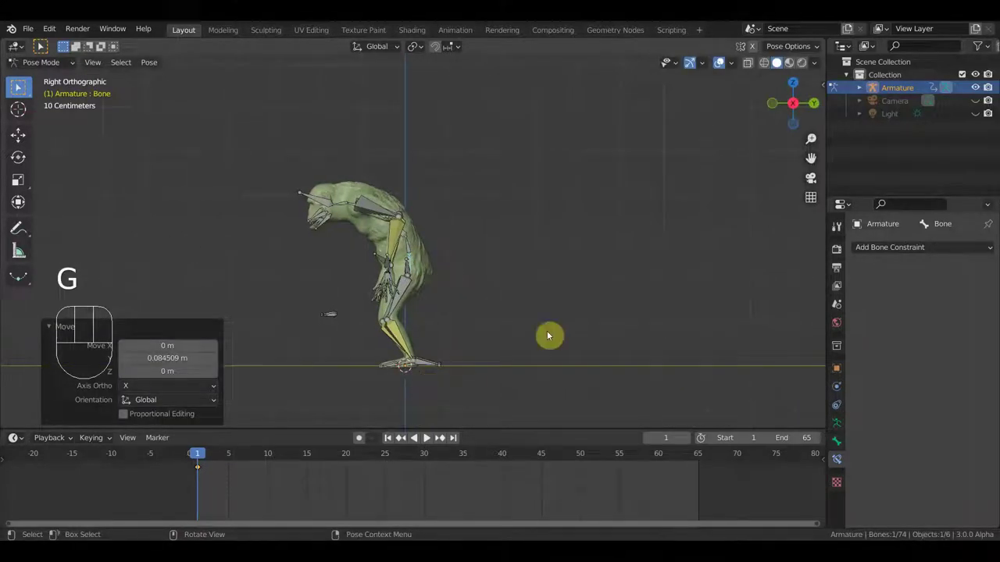
{"action": "left_click_drag", "start_coordinate": [496, 320], "coordinate": [344, 335]}
{"action": "left_click", "coordinate": [476, 364]}
{"action": "key", "text": "g"}
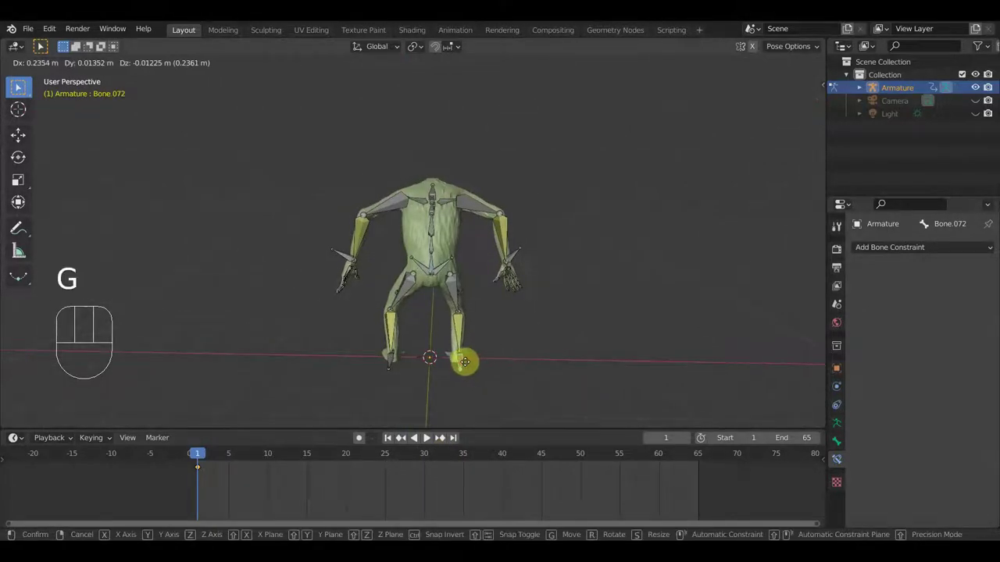
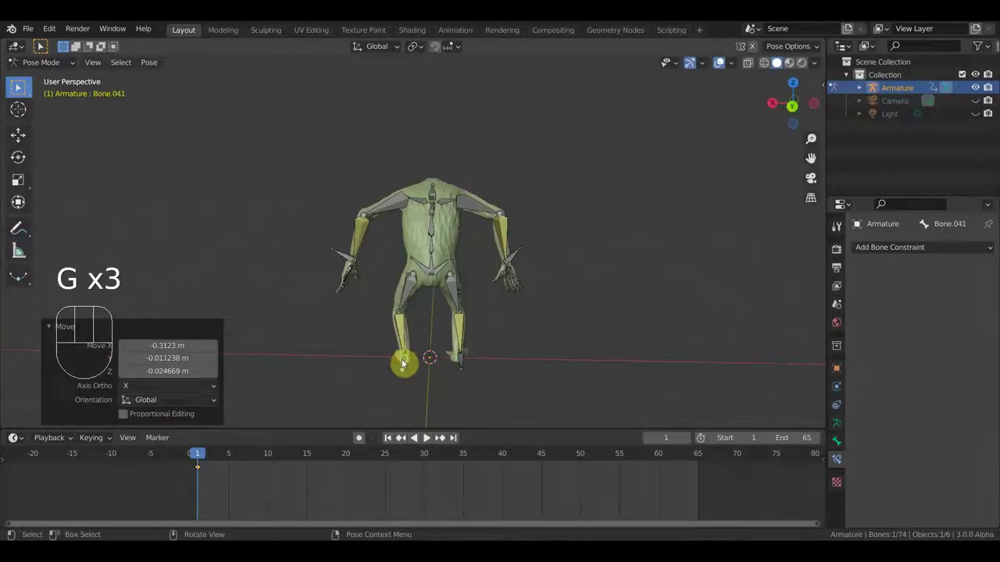
- From the front view, grab an arm bone and nudge it into place
{"action": "key", "text": "KP_1"}
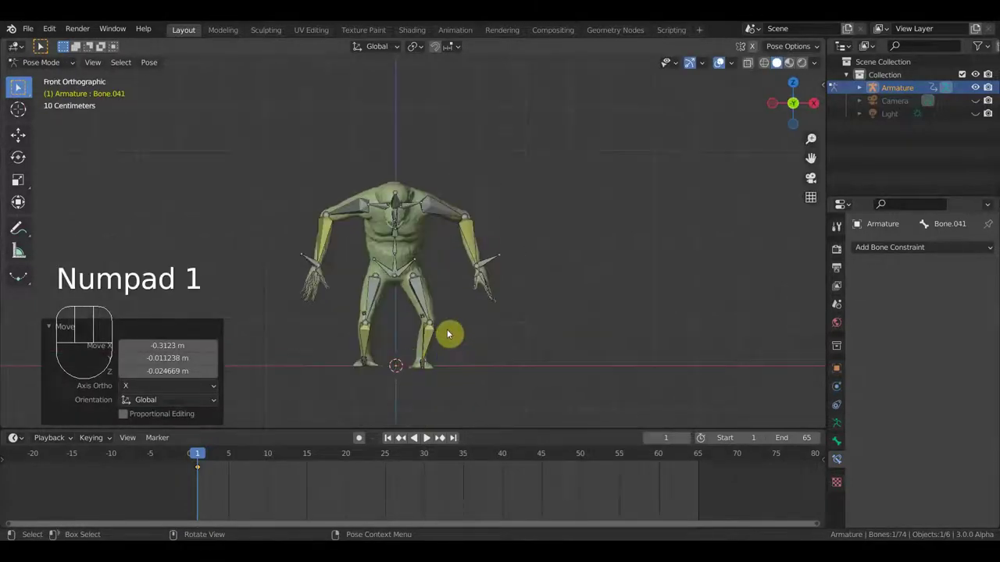
{"action": "scroll", "scroll_direction": "up", "scroll_amount": 3}
{"action": "left_click_drag", "start_coordinate": [468, 354], "coordinate": [434, 379]}
{"action": "scroll", "scroll_direction": "down", "scroll_amount": 3}
{"action": "left_click", "coordinate": [418, 366]}
{"action": "key", "text": "g"}
{"action": "key", "text": "KP_1"}
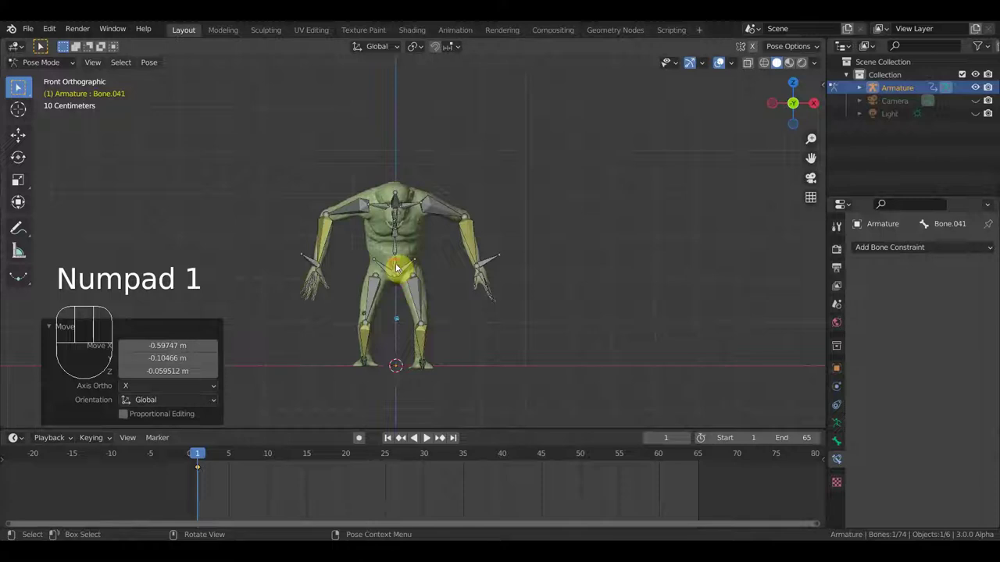
{"action": "key", "text": "g"}
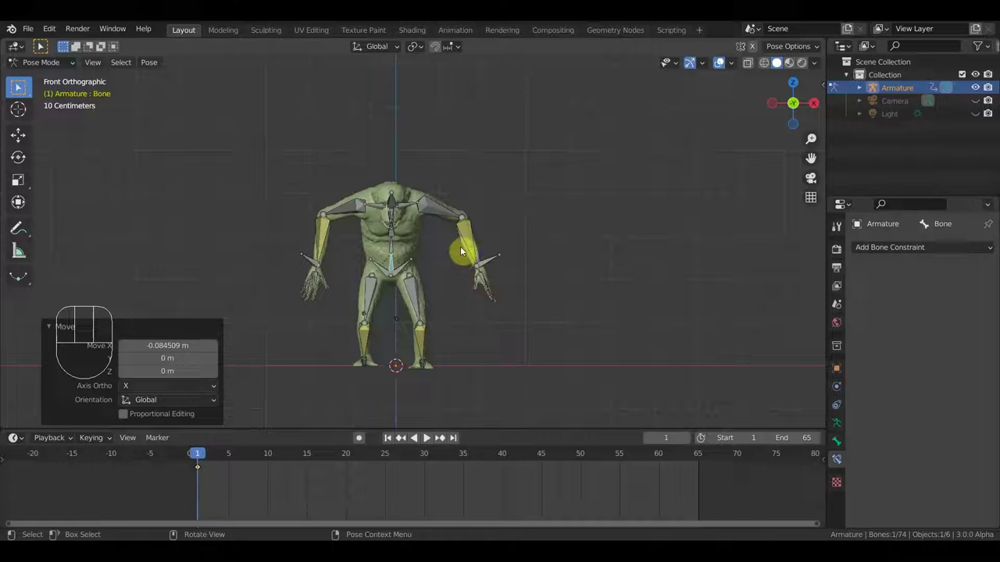
- In side view, move and rotate arm bone Bone.041 and confirm its new position
{"action": "left_click_drag", "start_coordinate": [464, 248], "coordinate": [277, 250]}
{"action": "scroll", "scroll_direction": "up", "scroll_amount": 3}
{"action": "middle_click", "coordinate": [480, 314]}
{"action": "key", "text": "KP_3"}
{"action": "middle_click", "coordinate": [352, 370]}
{"action": "scroll", "scroll_direction": "down", "scroll_amount": 3}
{"action": "key", "text": "KP_3"}
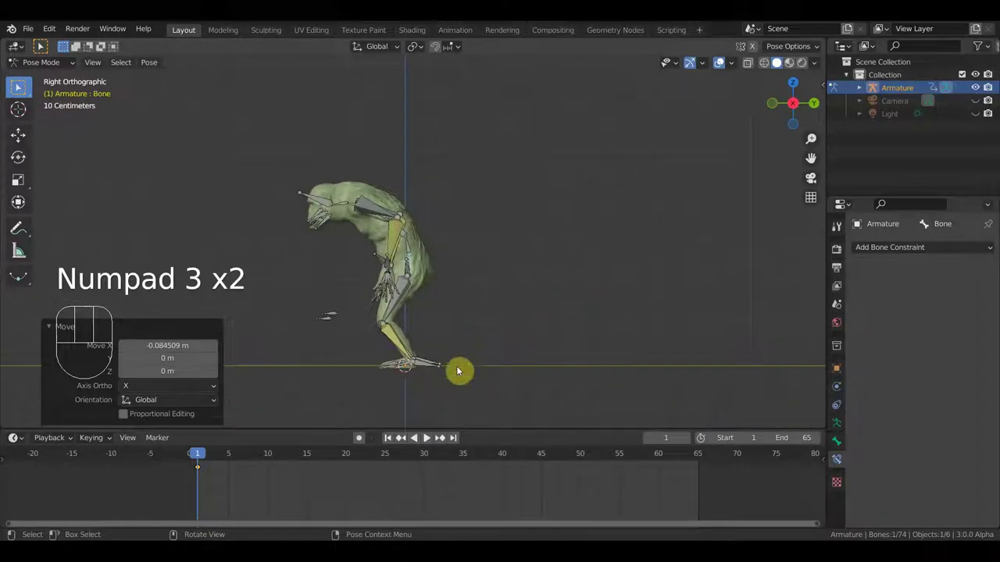
{"action": "left_click", "coordinate": [433, 364]}
{"action": "key", "text": "g"}
{"action": "key", "text": "r"}
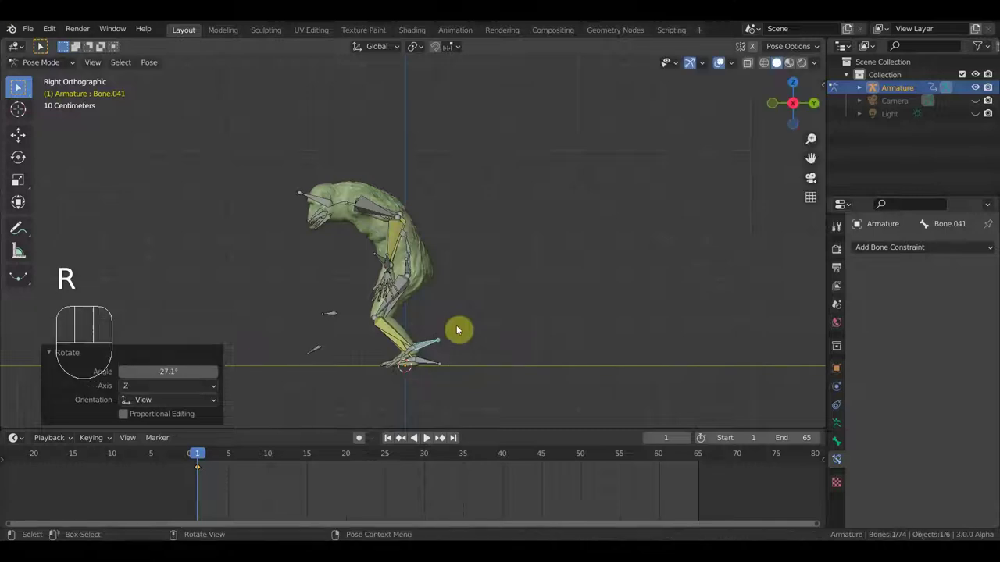
{"action": "key", "text": "r"}
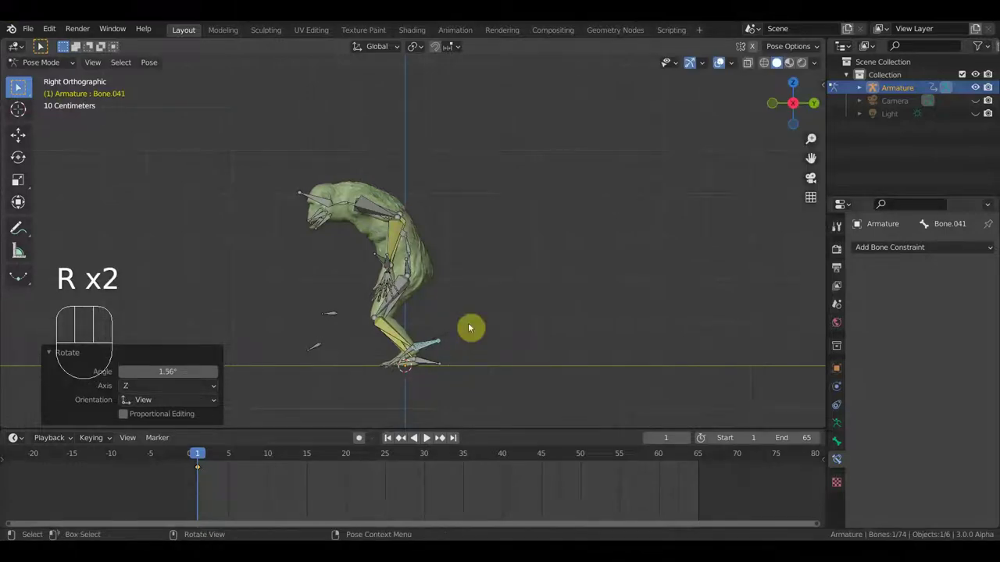
{"action": "key", "text": "g"}
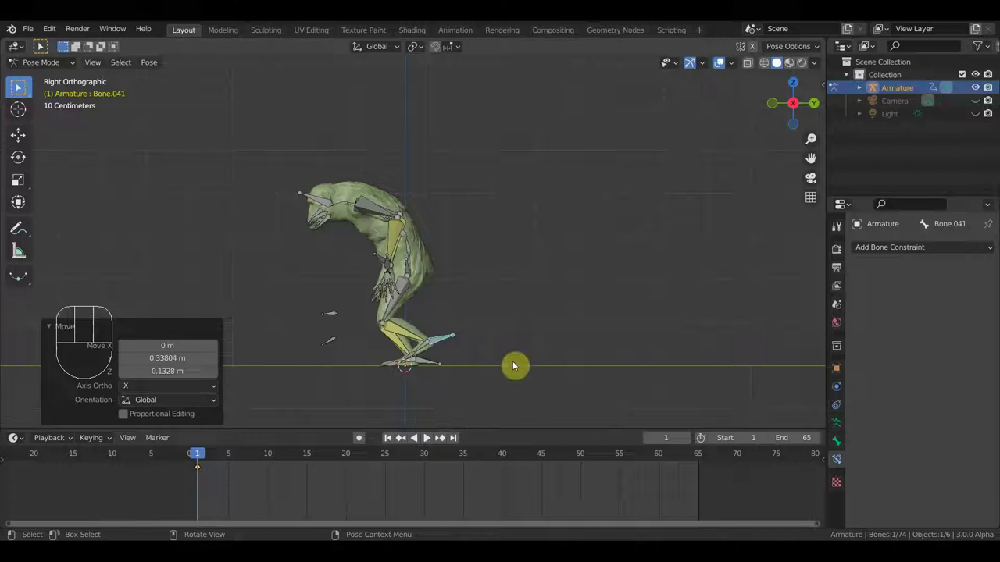
{"action": "key", "text": "g"}
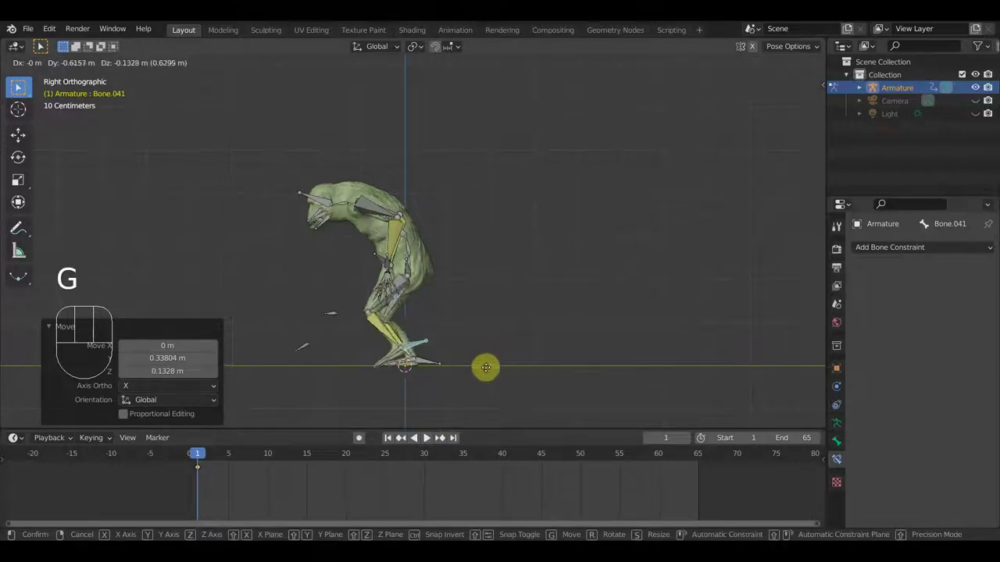
{"action": "left_click", "coordinate": [434, 364]}
- Start moving arm bone Bone.068 to continue shaping the arm
{"action": "key", "text": "g"}
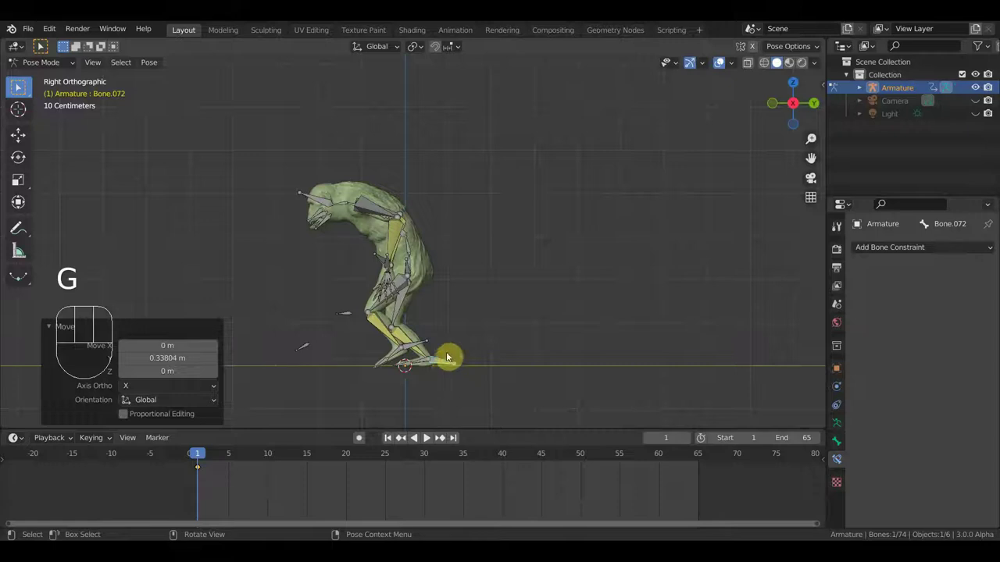
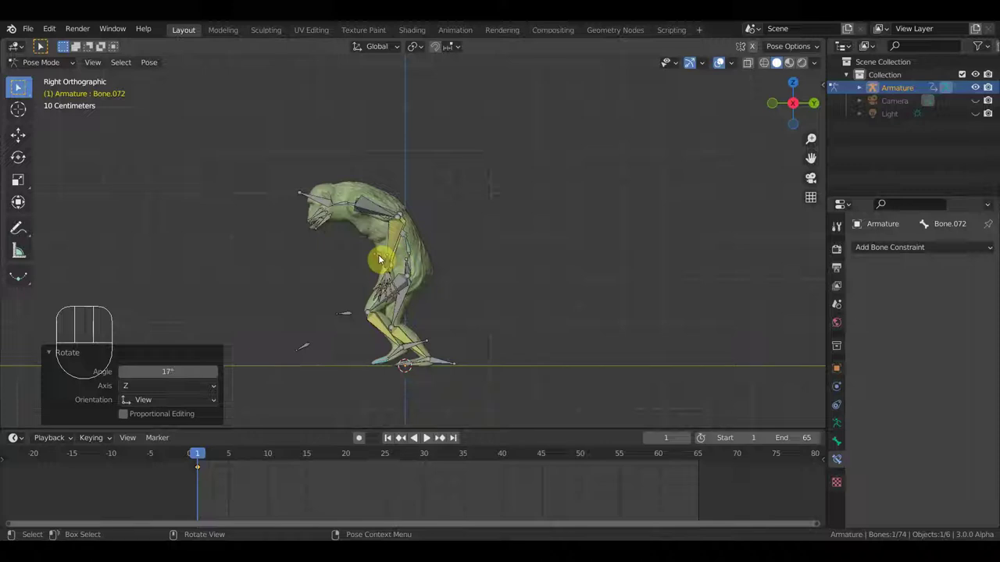
{"action": "key", "text": "g"}
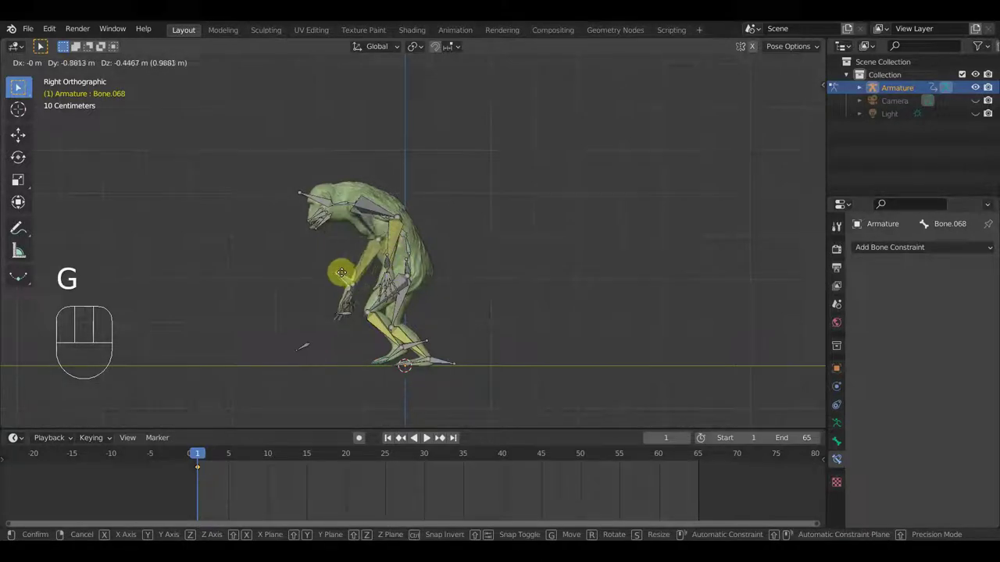
- Confirm the arm bone's position, then rotate and move it further in side view
{"action": "left_click_drag", "start_coordinate": [429, 299], "coordinate": [413, 292]}
{"action": "key", "text": "r"}
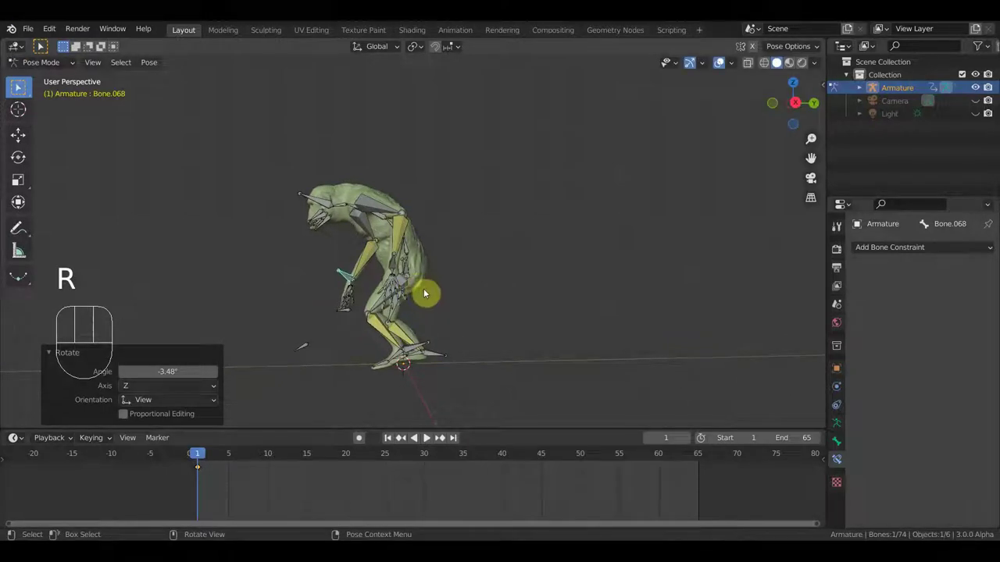
{"action": "key", "text": "KP_3"}
{"action": "key", "text": "g"}
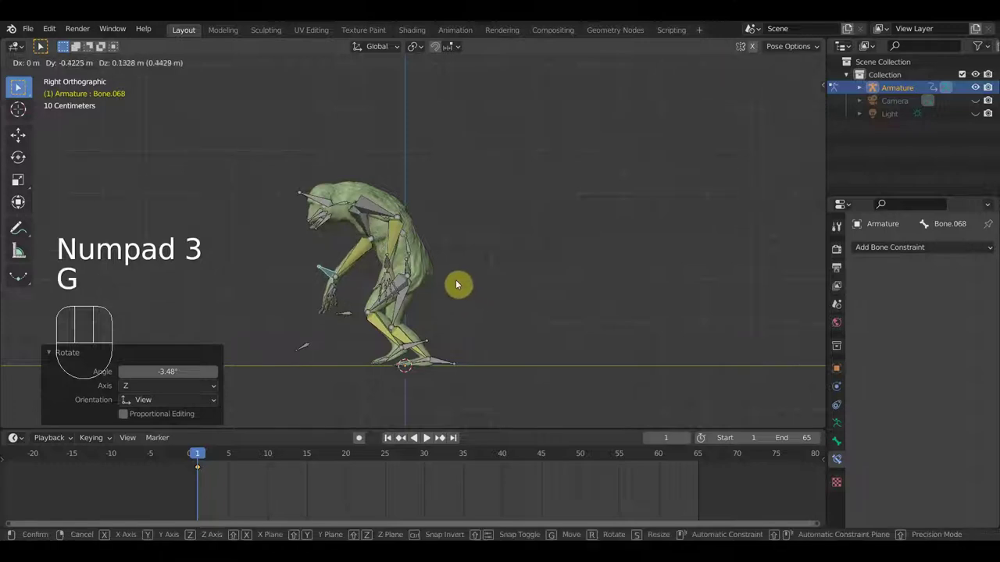
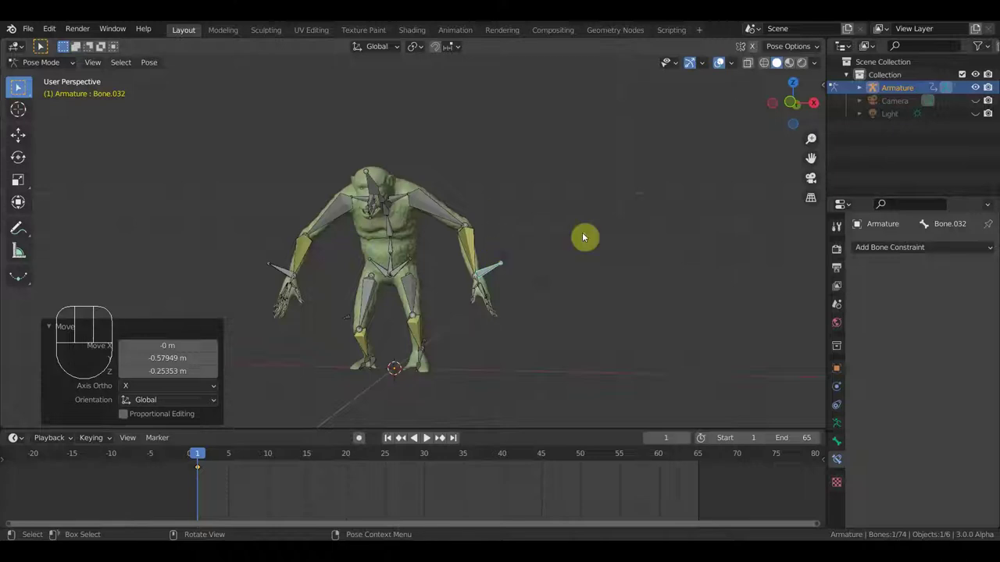
{"action": "key", "text": "KP_3"}
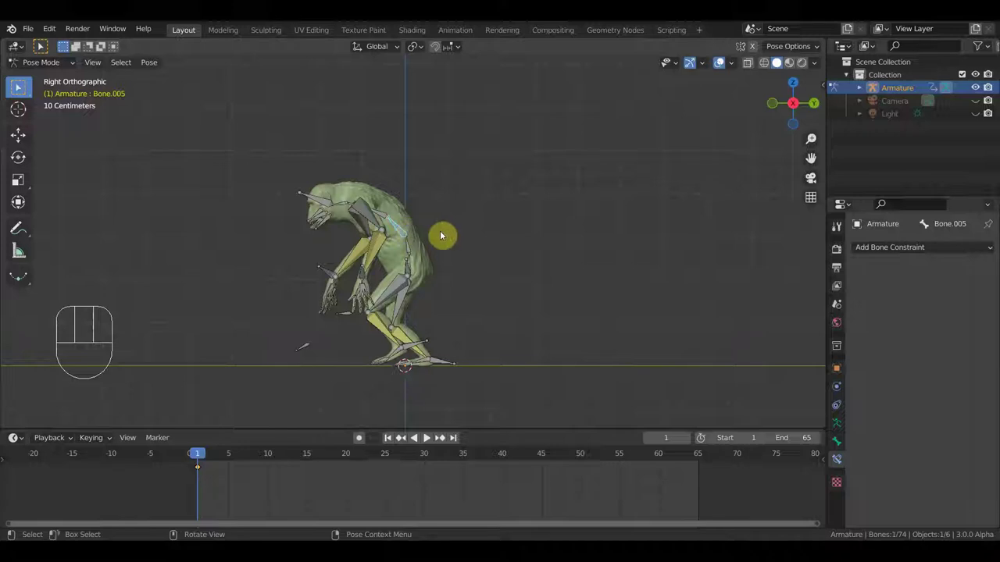
{"action": "key", "text": "r"}
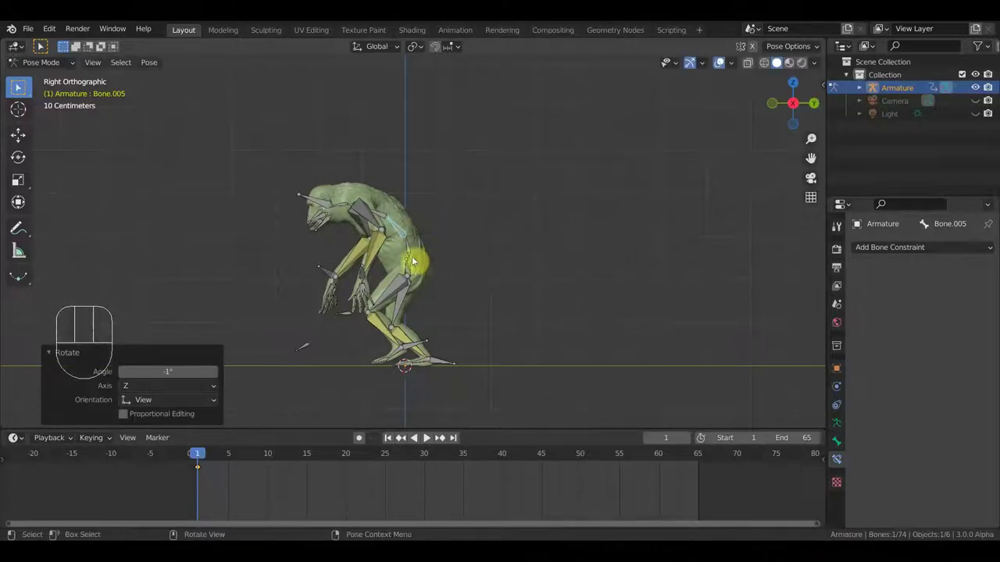
{"action": "key", "text": "r"}
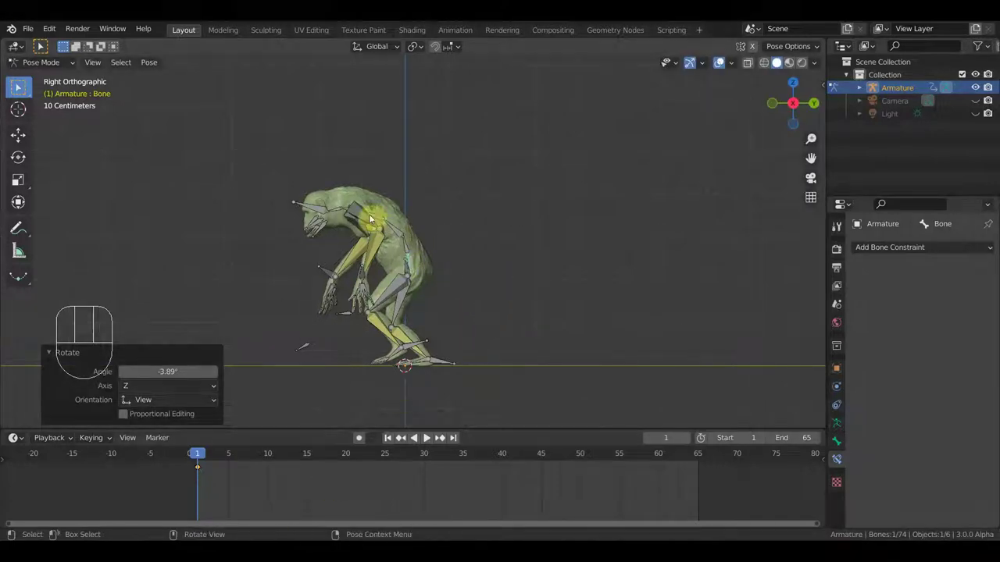
- Rotate the arm bones and move the hand bone to bend the arm into its frame-1 pose
{"action": "left_click_drag", "start_coordinate": [374, 224], "coordinate": [365, 227]}
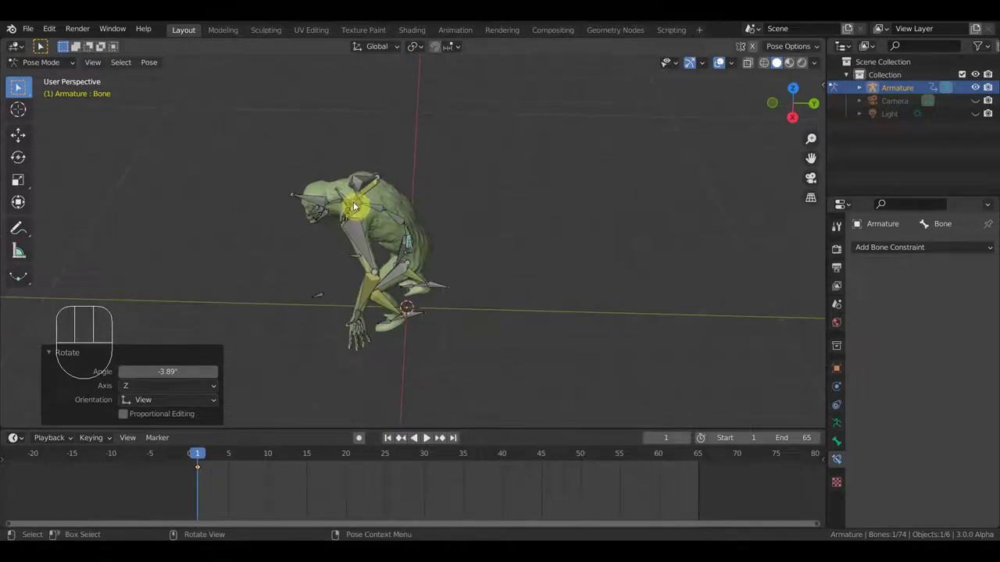
{"action": "key", "text": "KP_3"}
{"action": "key", "text": "r"}
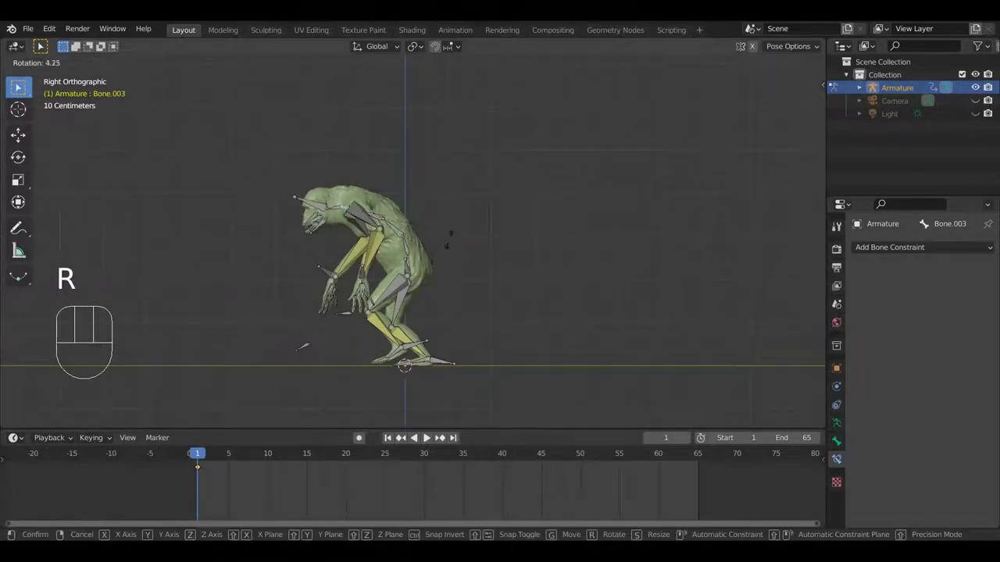
{"action": "key", "text": "g"}
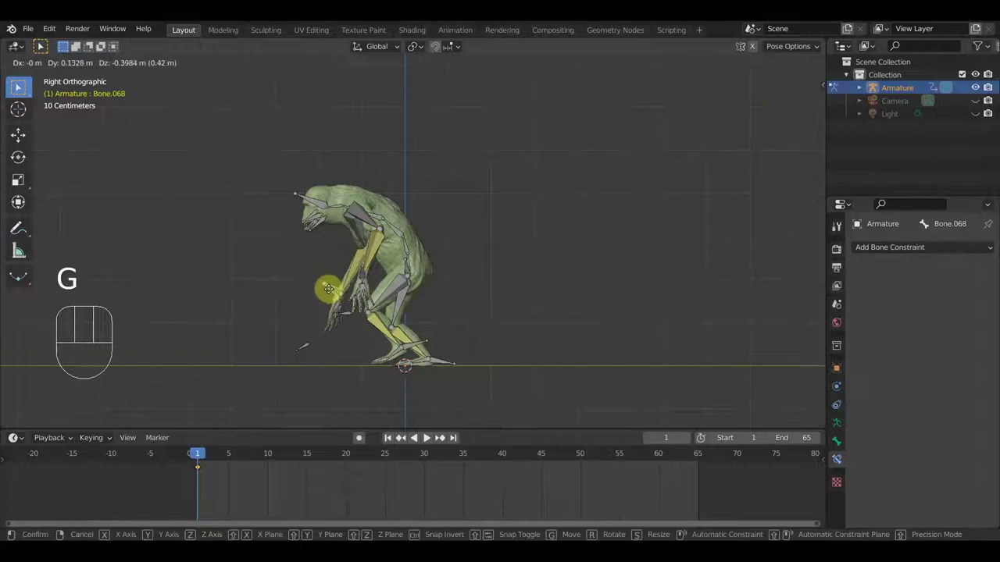
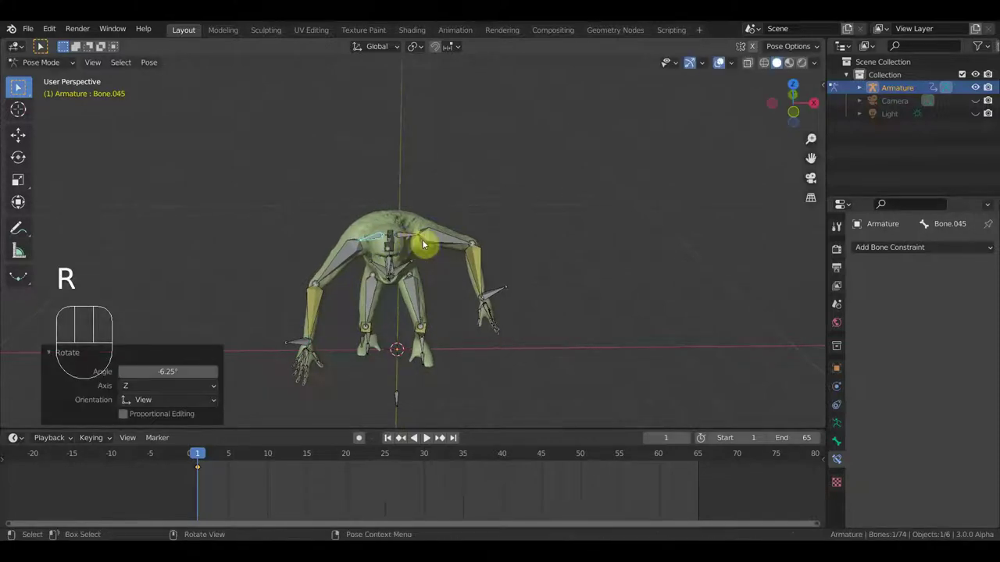
{"action": "key", "text": "r"}
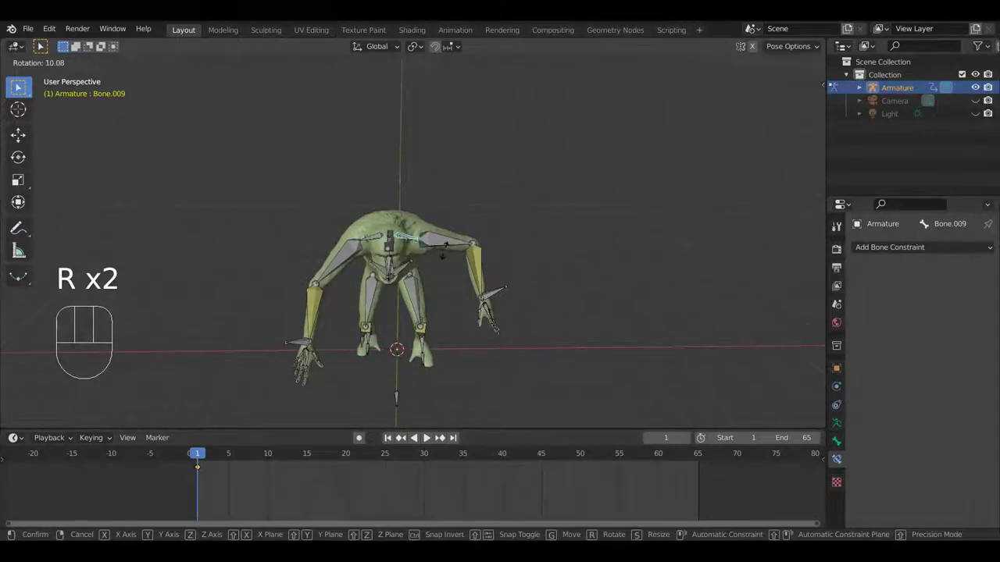
{"action": "left_click_drag", "start_coordinate": [496, 287], "coordinate": [382, 262]}
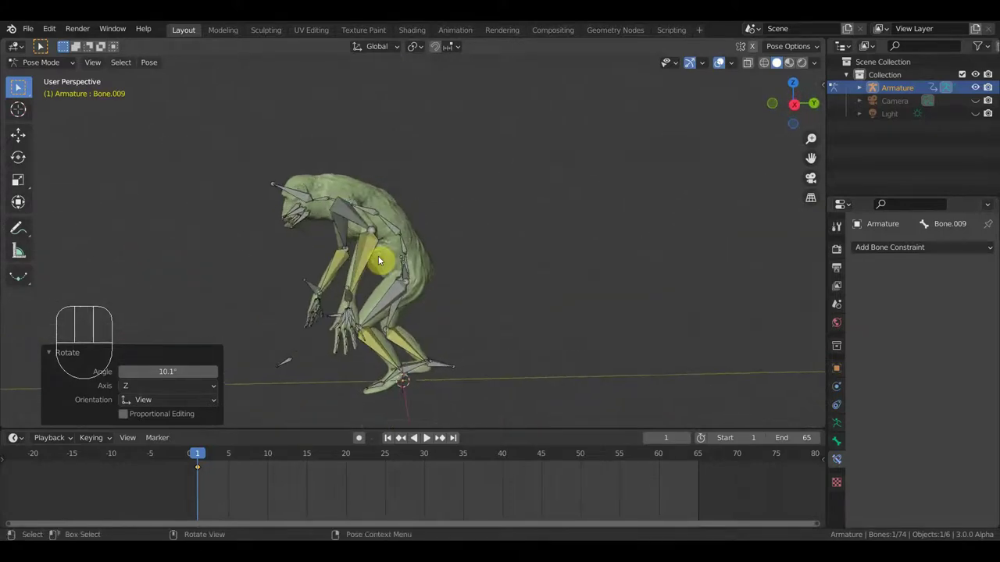
{"action": "key", "text": "KP_3"}
- Key Location & Rotation for all bones at frame 1 and move the playhead to frame 5
{"action": "key", "text": "a"}
{"action": "key", "text": "i"}
{"action": "left_click_drag", "start_coordinate": [208, 457], "coordinate": [236, 460]}
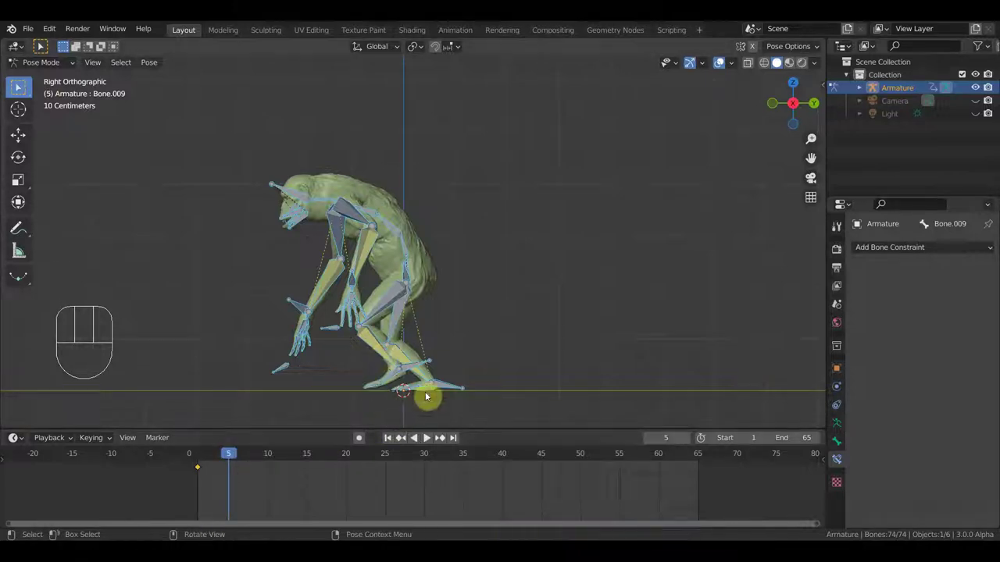
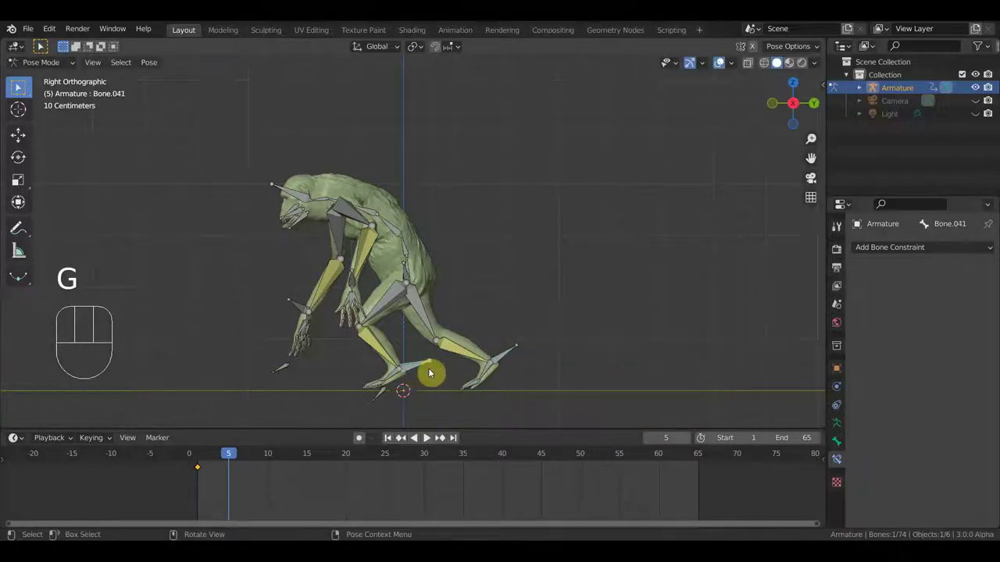
- Rotate the arm bones and move the hand bone to swing the arm into its second position
{"action": "key", "text": "g"}
{"action": "key", "text": "r"}
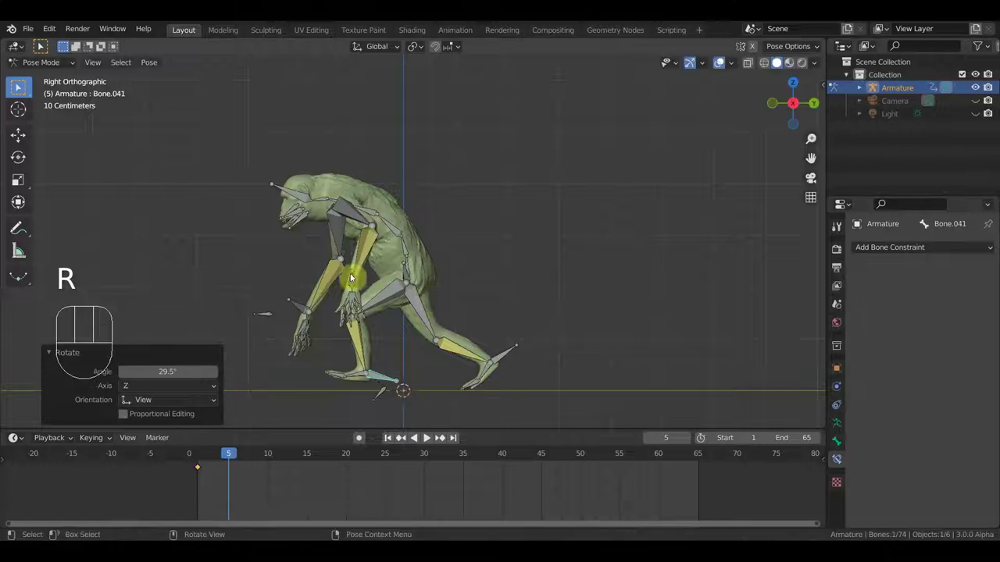
{"action": "left_click", "coordinate": [399, 235]}
{"action": "key", "text": "r"}
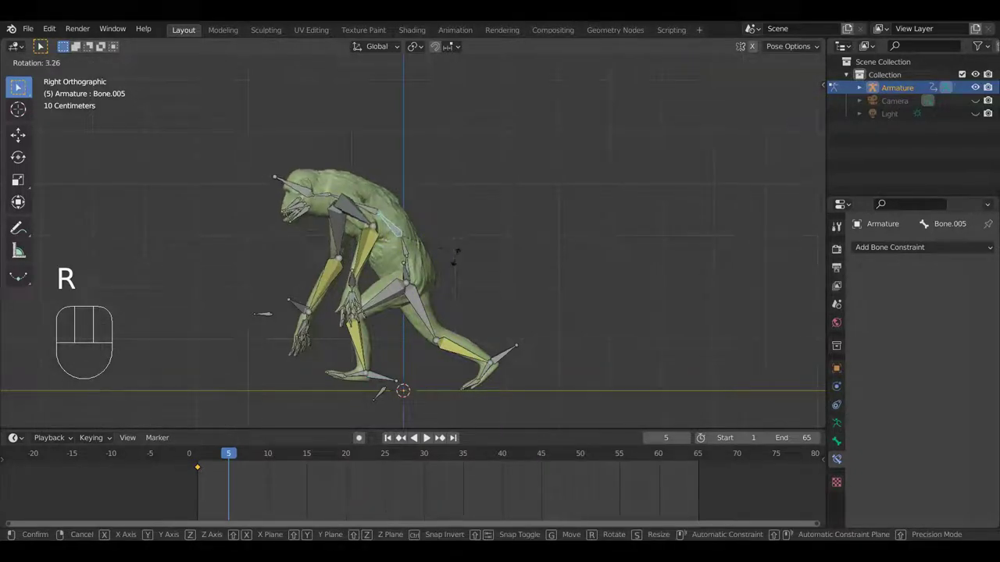
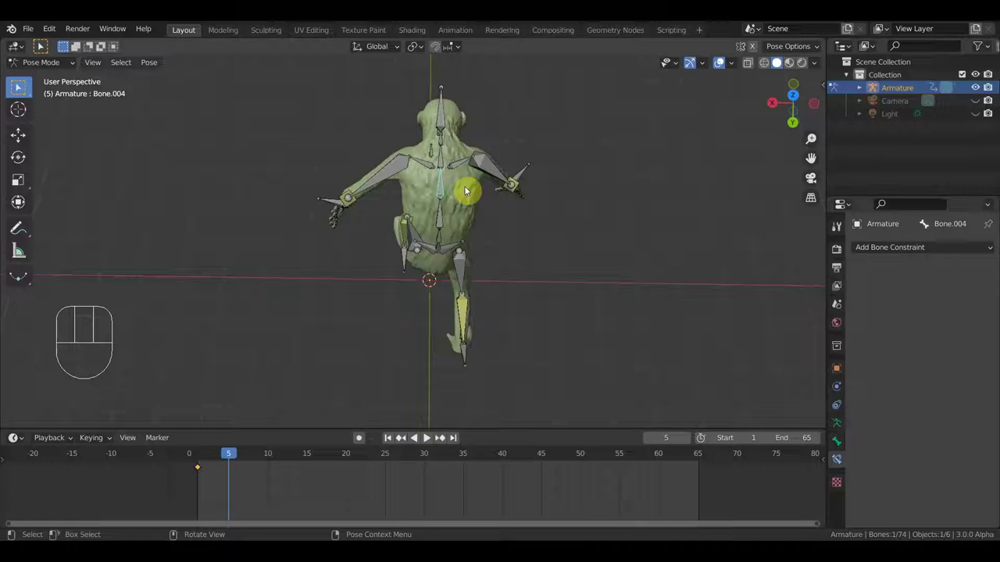
{"action": "middle_click", "coordinate": [479, 219]}
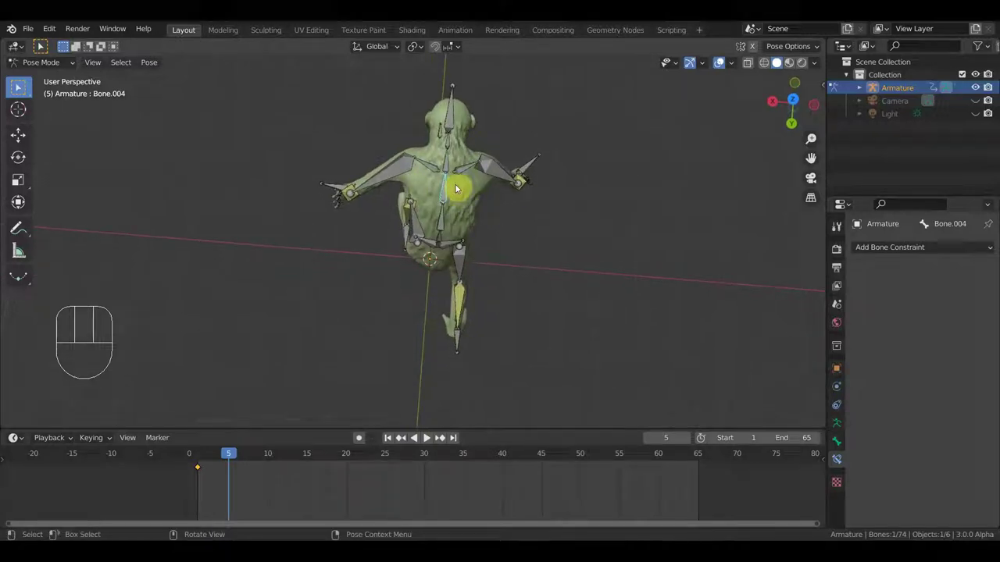
{"action": "key", "text": "r"}
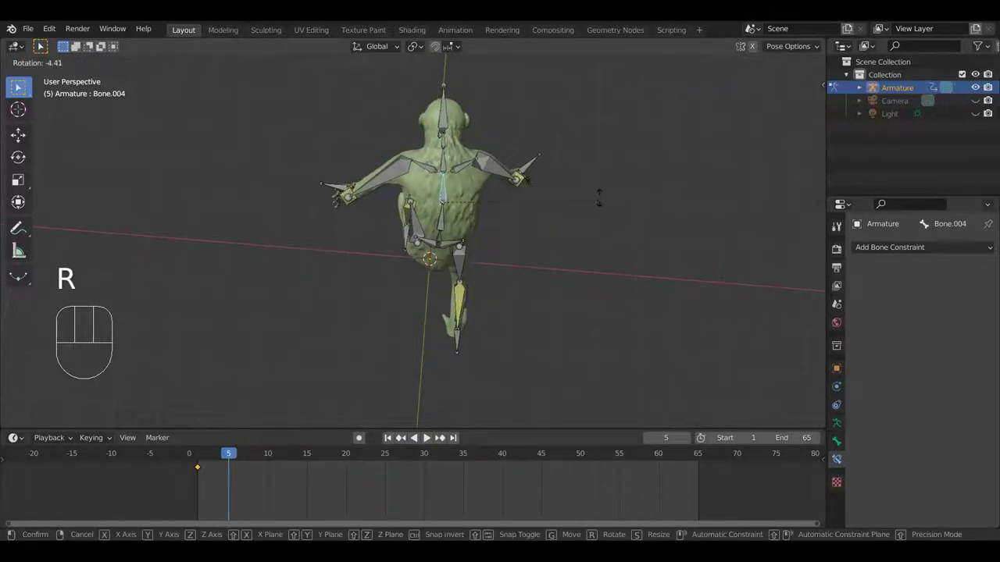
{"action": "left_click_drag", "start_coordinate": [598, 235], "coordinate": [483, 153]}
{"action": "left_click_drag", "start_coordinate": [572, 253], "coordinate": [549, 303]}
{"action": "left_click", "coordinate": [532, 317]}
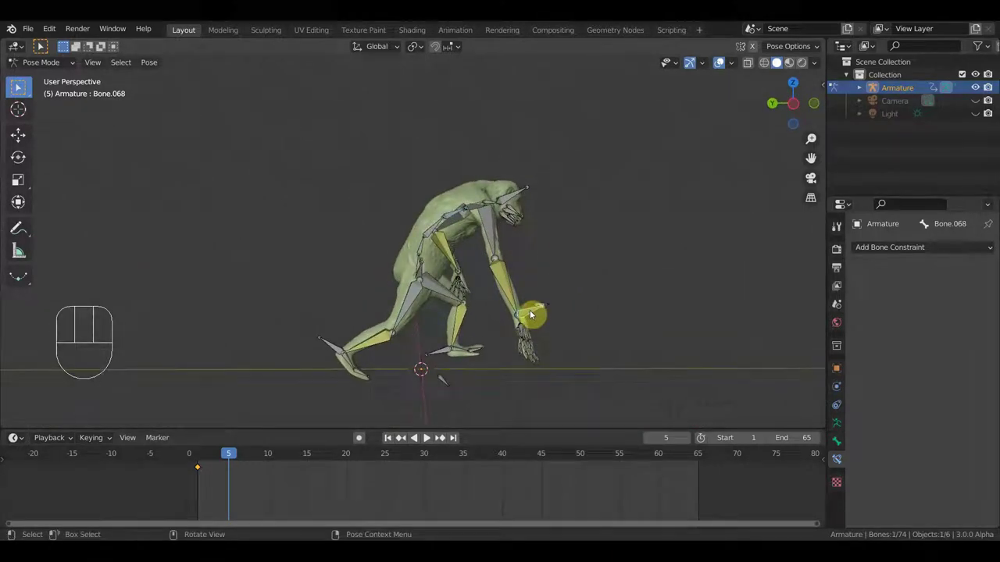
{"action": "key", "text": "g"}
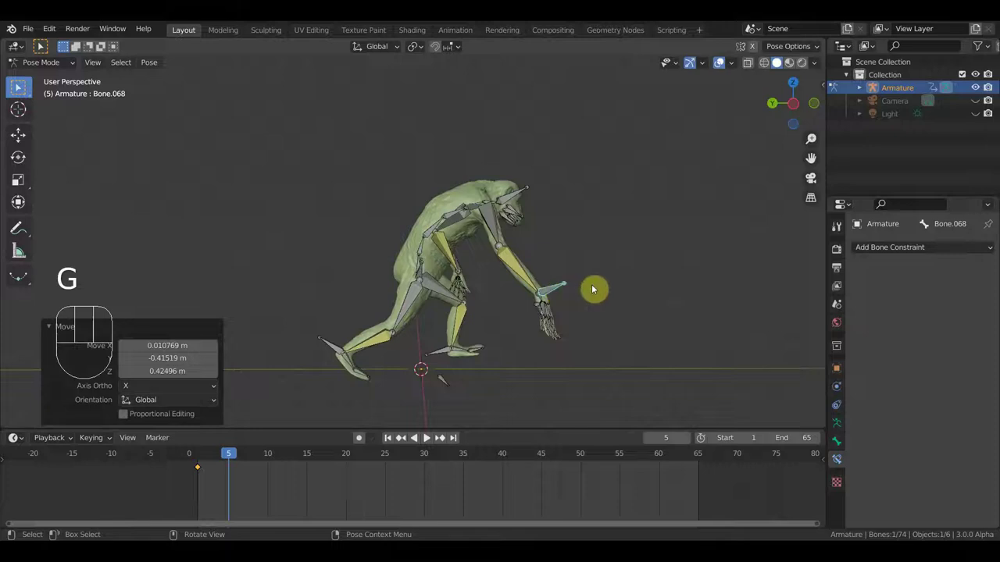
- Key Location & Rotation for all 74 bones at frame 5 and scrub to preview the swing
{"action": "key", "text": "a"}
{"action": "key", "text": "i"}
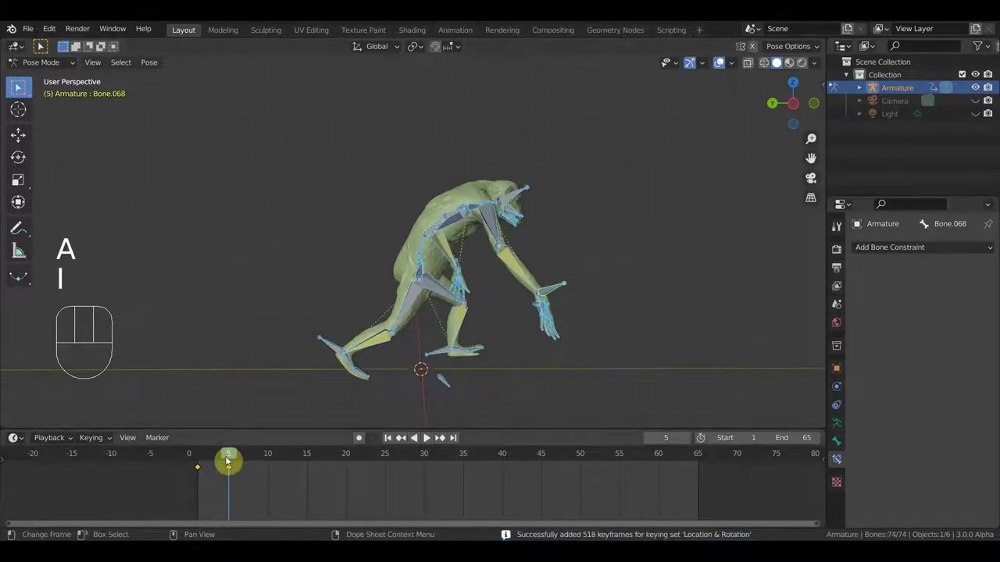
{"action": "left_click_drag", "start_coordinate": [220, 458], "coordinate": [218, 431]}
{"action": "left_click_drag", "start_coordinate": [282, 353], "coordinate": [485, 350]}
- Move the playhead to frame 10 and grab an arm bone into the next swing position
{"action": "key", "text": "KP_3"}
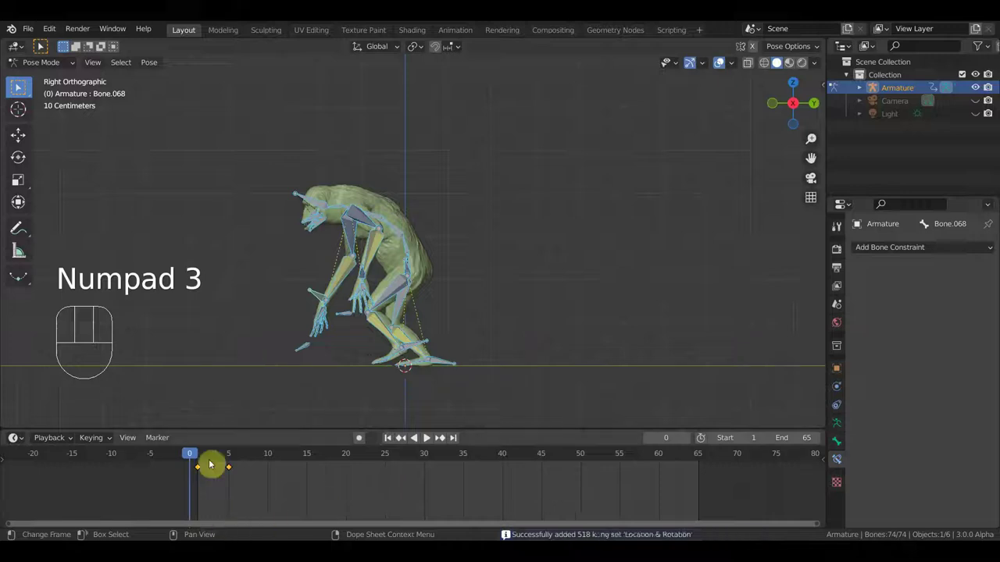
{"action": "left_click_drag", "start_coordinate": [214, 462], "coordinate": [282, 457]}
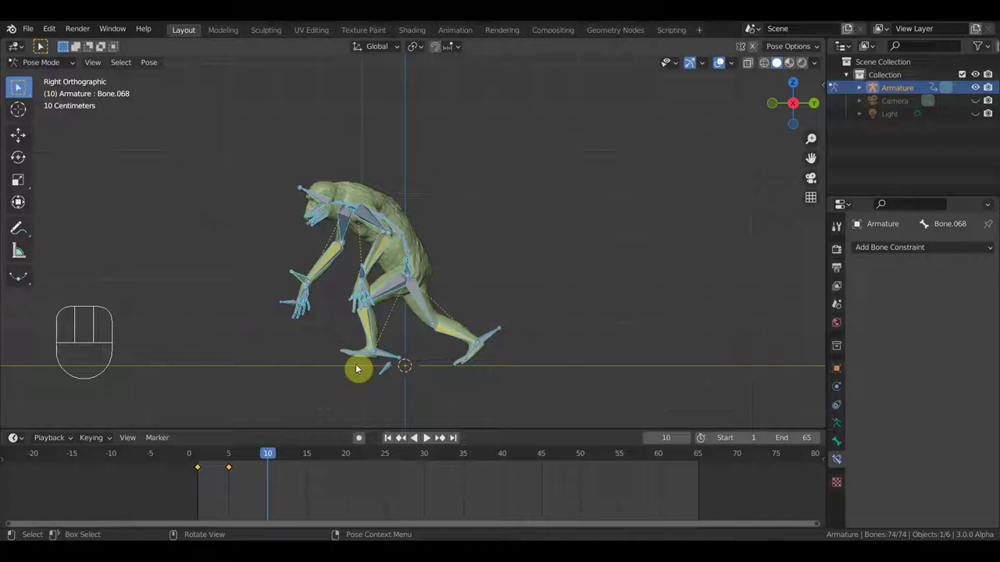
{"action": "key", "text": "r"}
{"action": "key", "text": "g"}
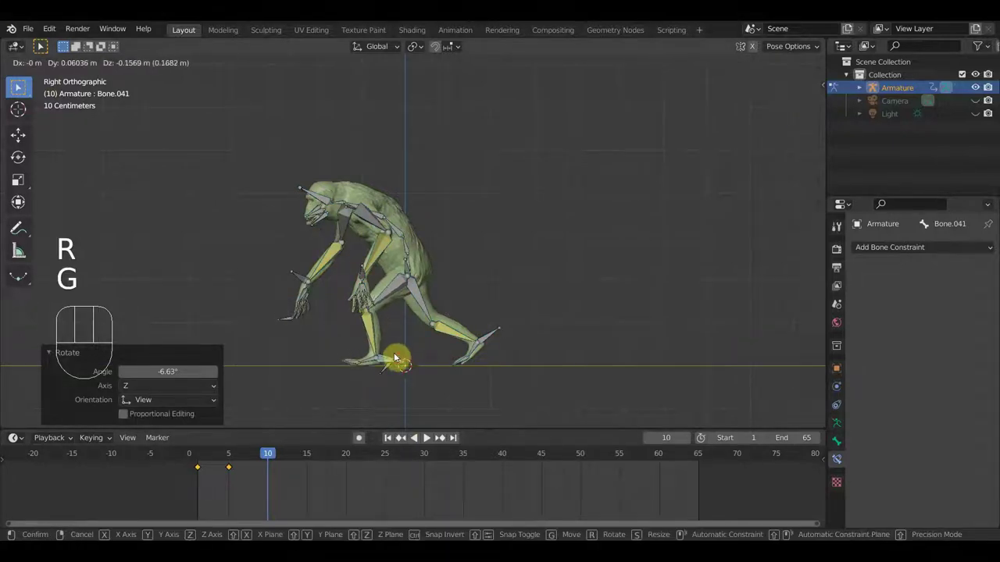
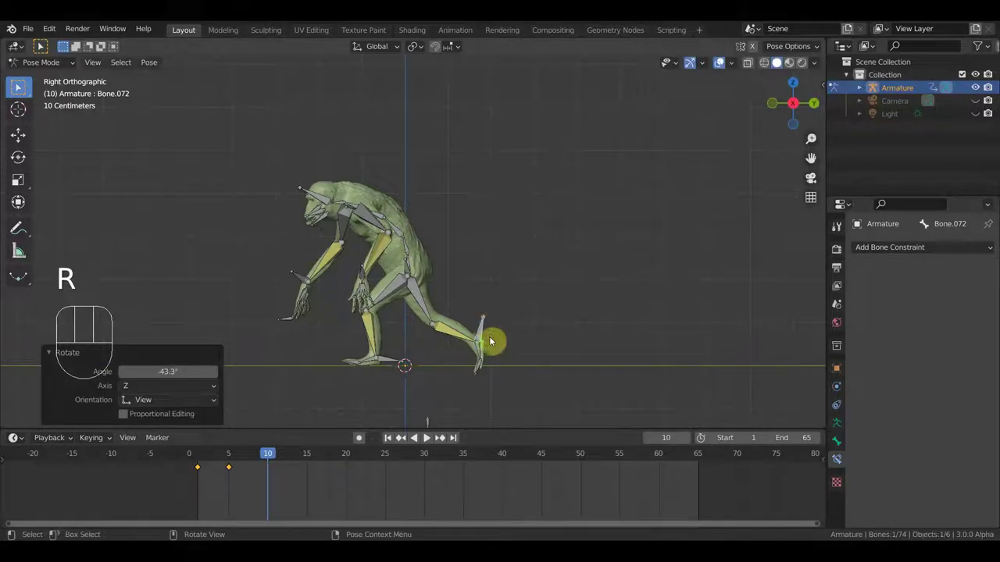
{"action": "key", "text": "g"}
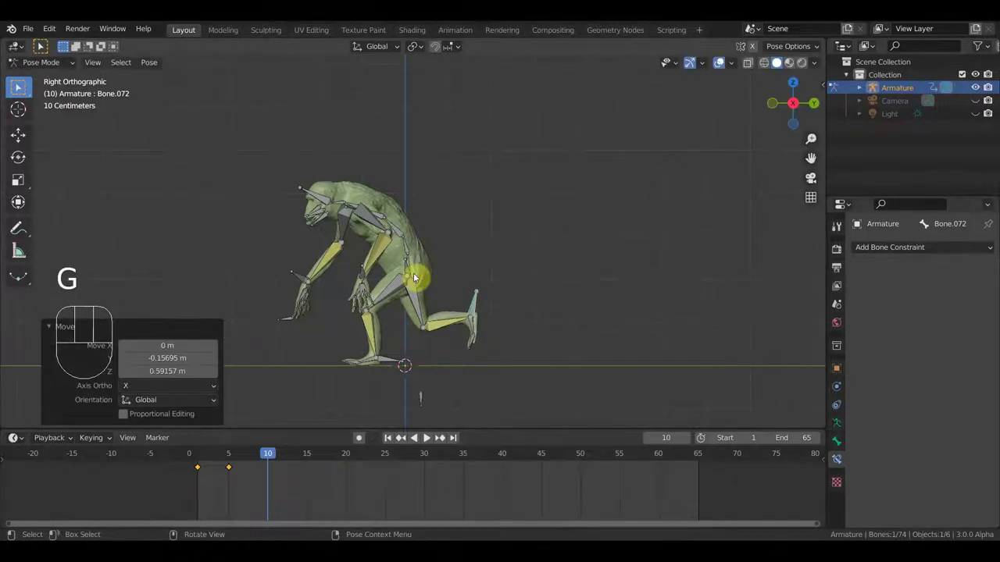
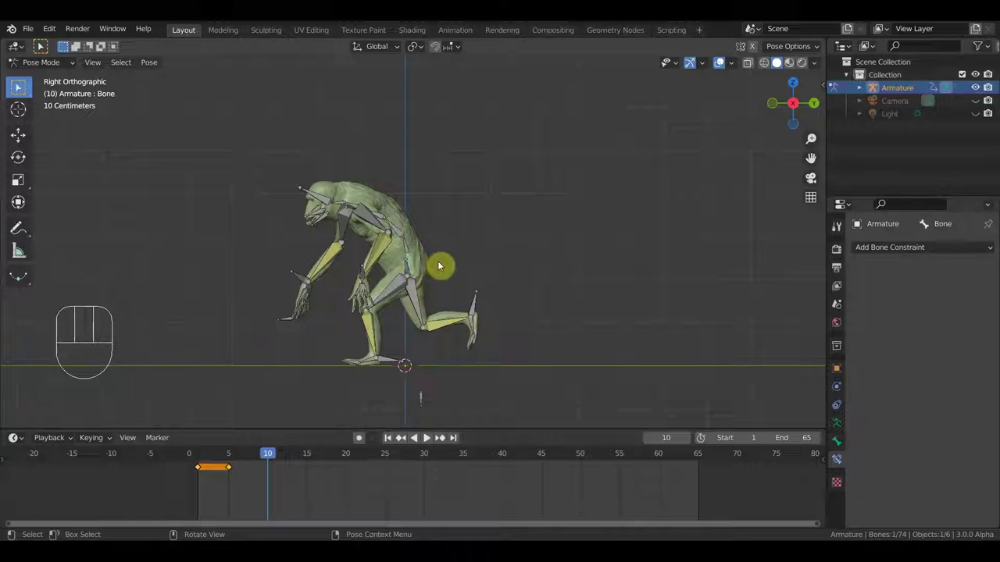
{"action": "key", "text": "g"}
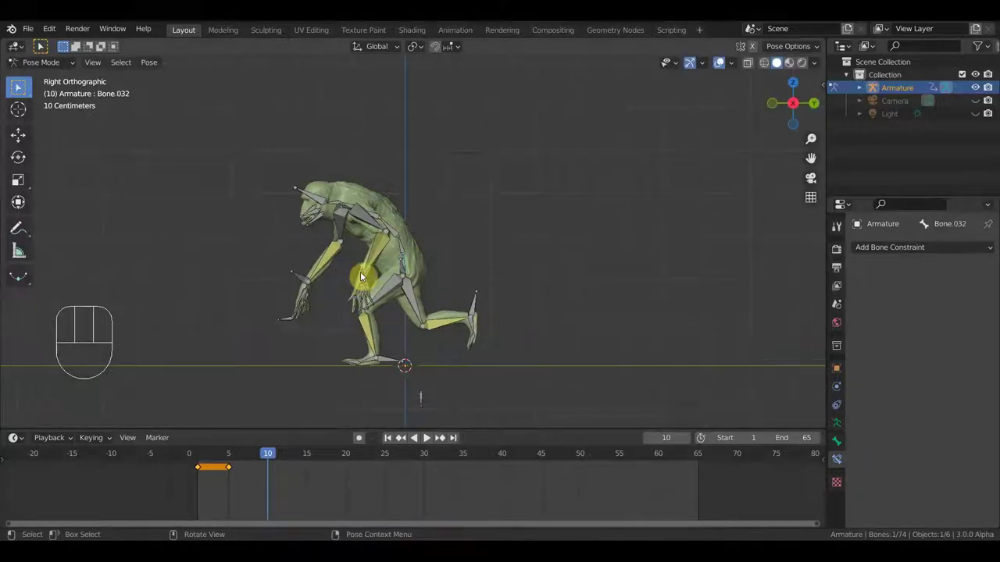
{"action": "key", "text": "g"}
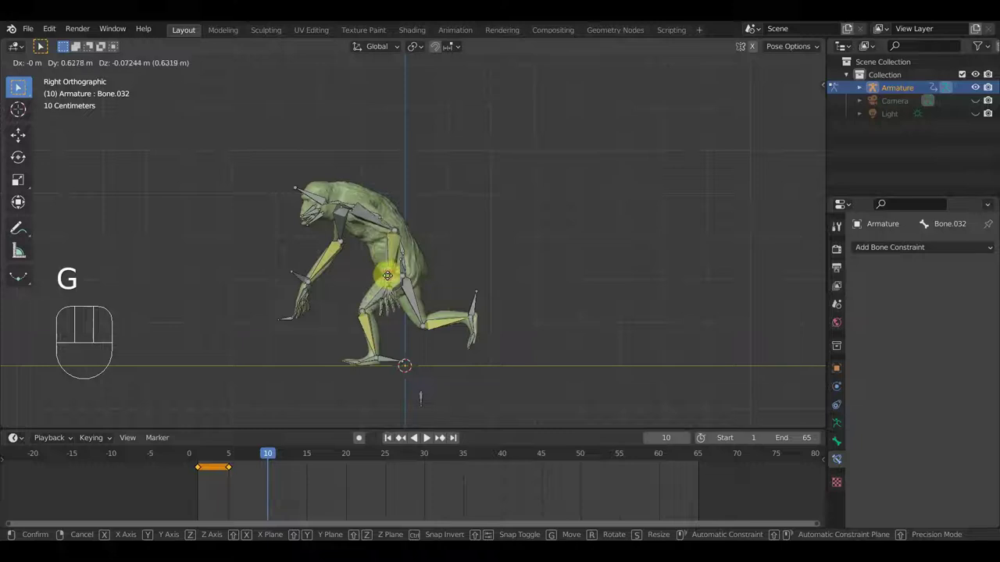
- Reposition the arm bone and move another arm bone to finish the frame-10 pose
{"action": "scroll", "scroll_direction": "up", "scroll_amount": 3}
{"action": "left_click_drag", "start_coordinate": [406, 321], "coordinate": [478, 177]}
{"action": "scroll", "scroll_direction": "down", "scroll_amount": 3}
{"action": "scroll", "scroll_direction": "up", "scroll_amount": 3}
{"action": "middle_click", "coordinate": [472, 275]}
{"action": "left_click", "coordinate": [438, 261]}
{"action": "key", "text": "g"}
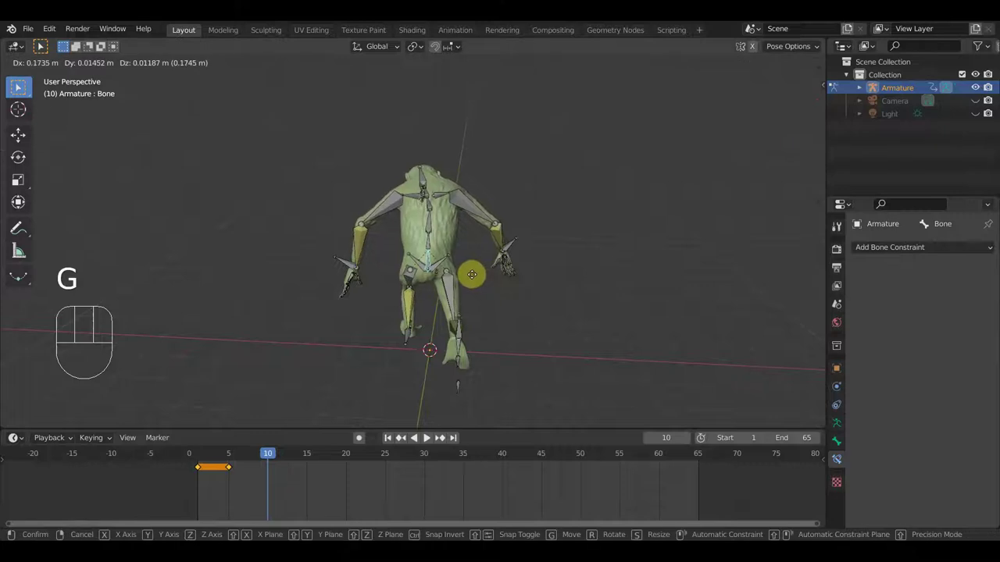
- Key Location & Rotation for all bones at frame 10 and return to side view
{"action": "key", "text": "a"}
{"action": "key", "text": "i"}
{"action": "left_click_drag", "start_coordinate": [253, 459], "coordinate": [283, 456]}
{"action": "key", "text": "KP_3"}
{"action": "key", "text": "KP_3"}
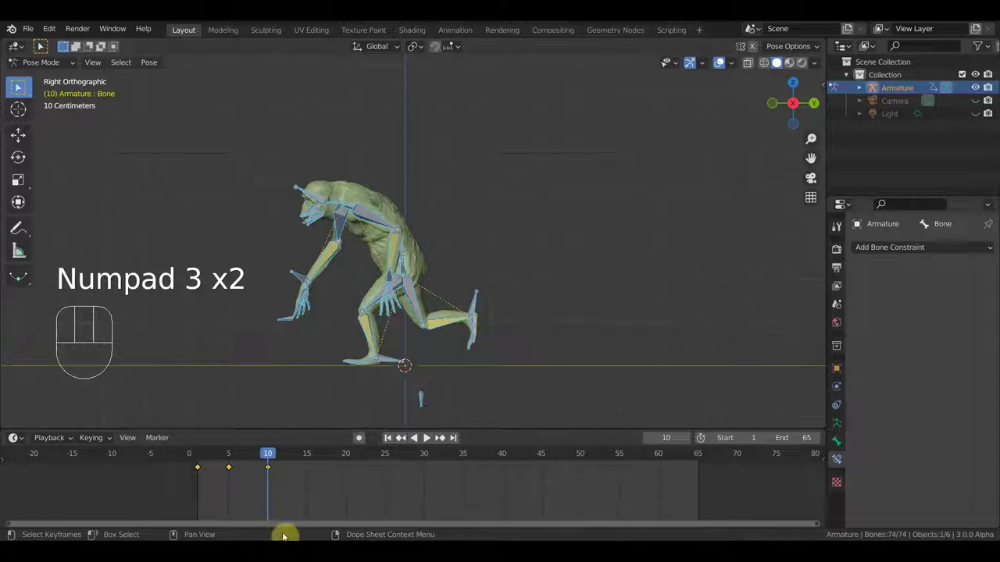
- Move the hand bone, re-key all 74 bones at frame 10, then set the playhead to frame 15
{"action": "left_click_drag", "start_coordinate": [257, 460], "coordinate": [285, 443]}
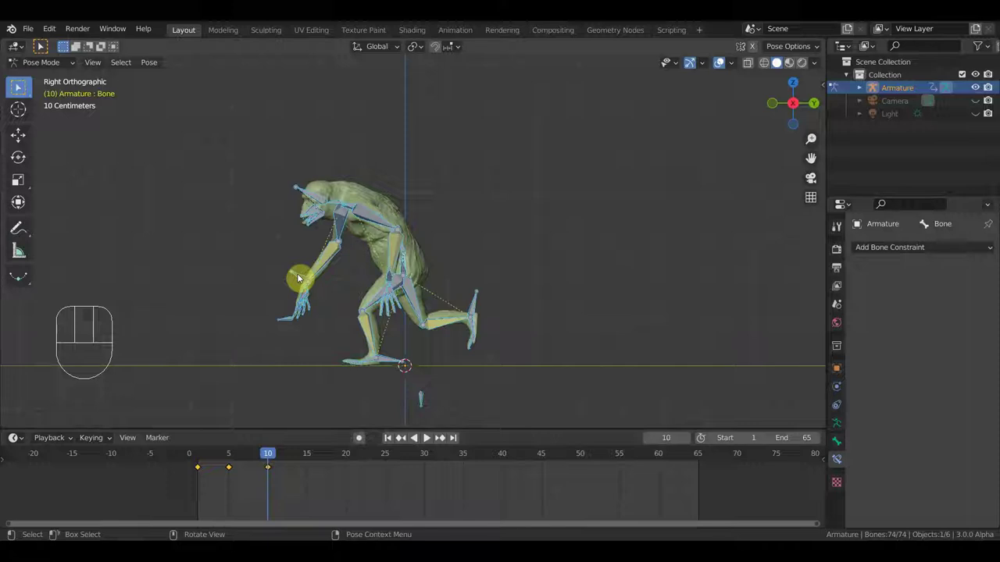
{"action": "key", "text": "g"}
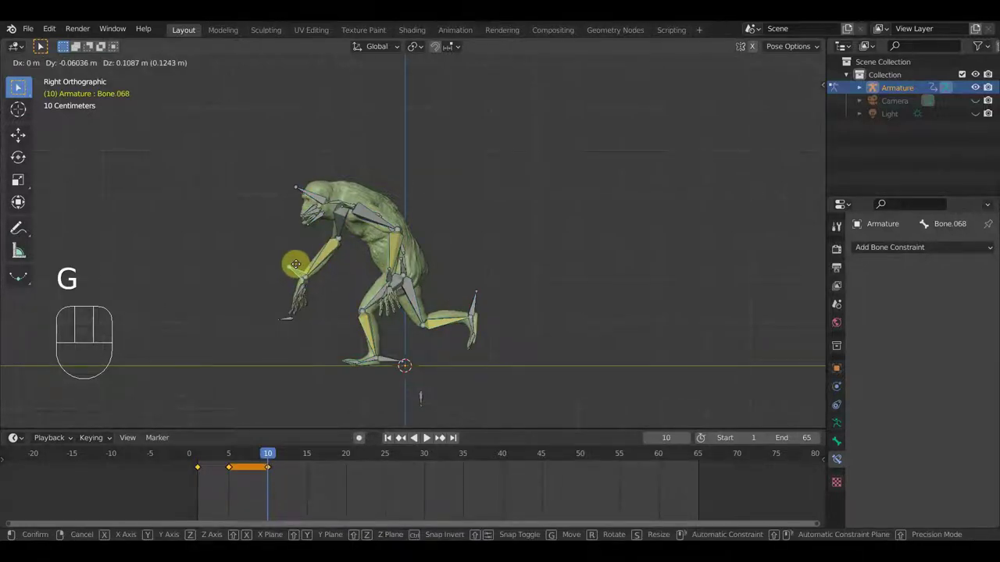
{"action": "key", "text": "a"}
{"action": "key", "text": "i"}
{"action": "left_click_drag", "start_coordinate": [262, 462], "coordinate": [309, 482]}
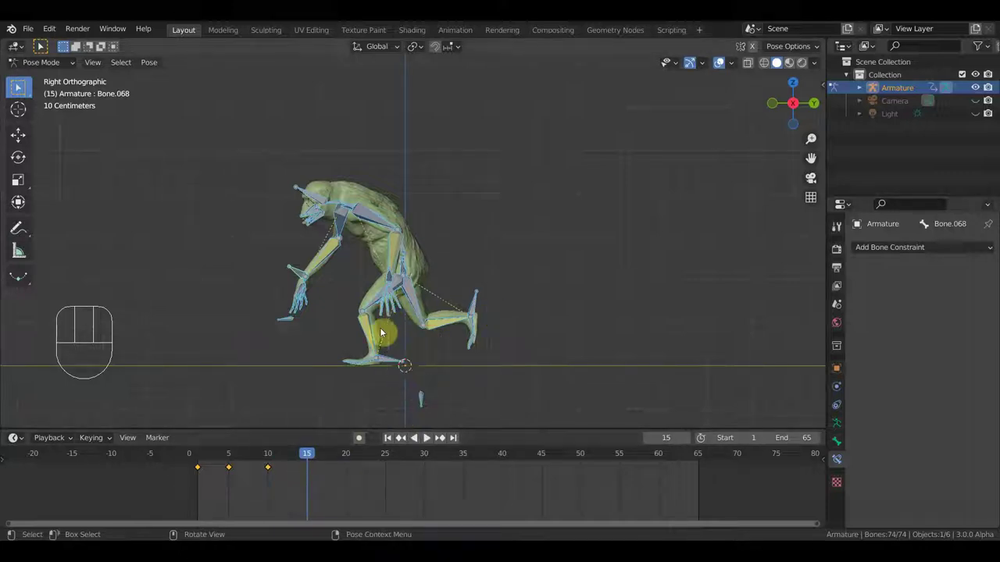
- Compare frame 1 with frame 15 and orbit around the rig before settling on side view
{"action": "left_click", "coordinate": [204, 453]}
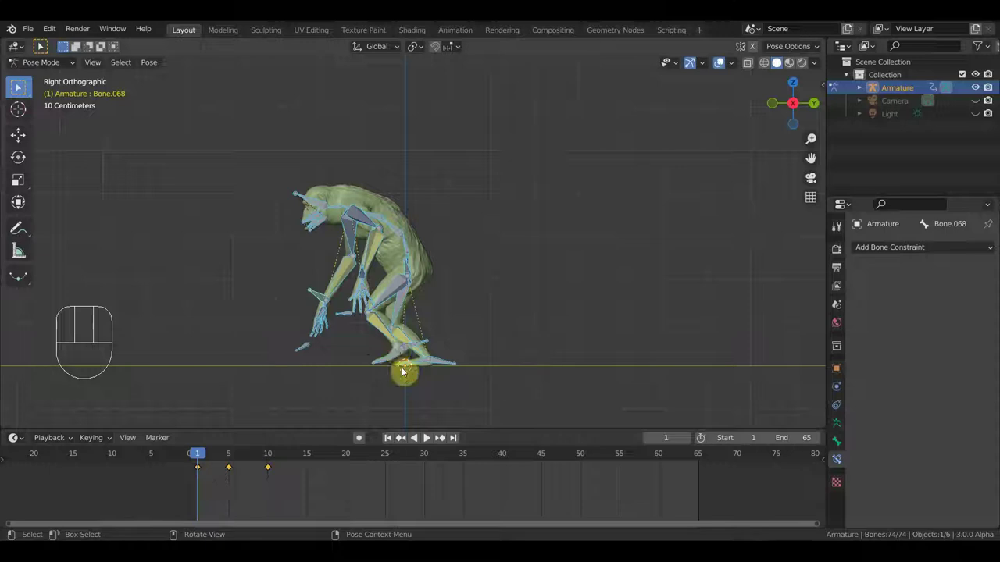
{"action": "left_click", "coordinate": [315, 459]}
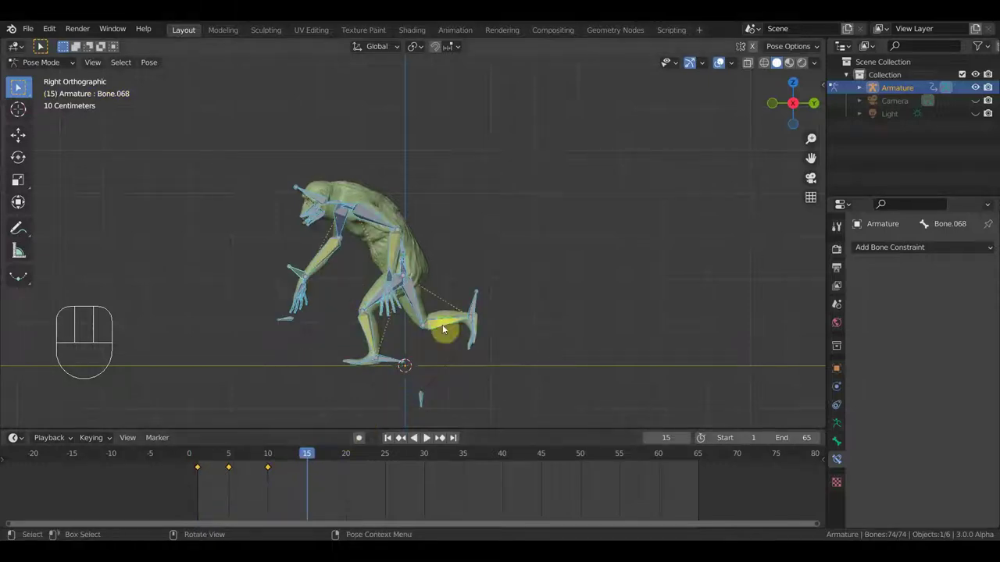
{"action": "left_click_drag", "start_coordinate": [421, 348], "coordinate": [353, 339]}
{"action": "left_click_drag", "start_coordinate": [430, 338], "coordinate": [434, 330]}
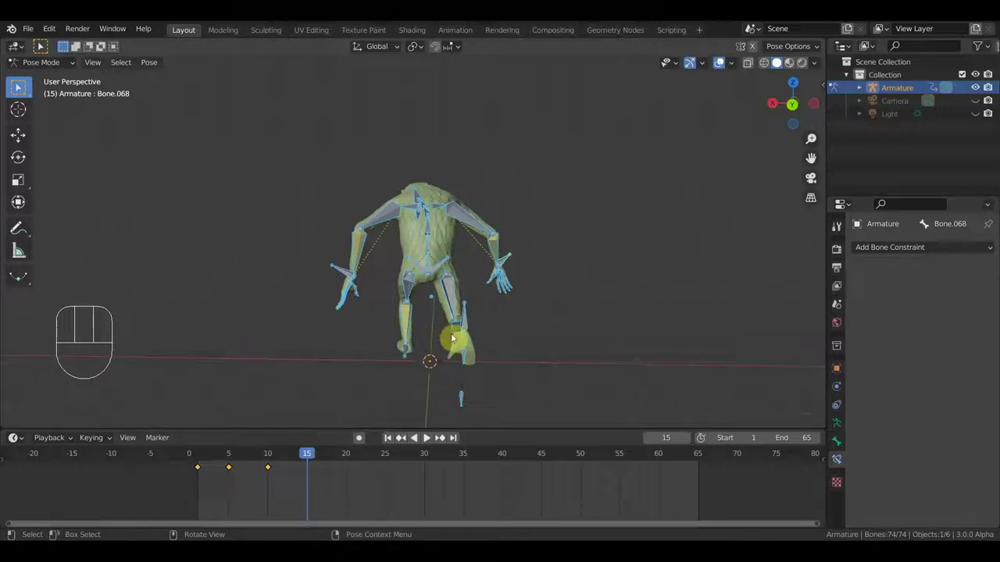
{"action": "left_click_drag", "start_coordinate": [473, 361], "coordinate": [520, 361]}
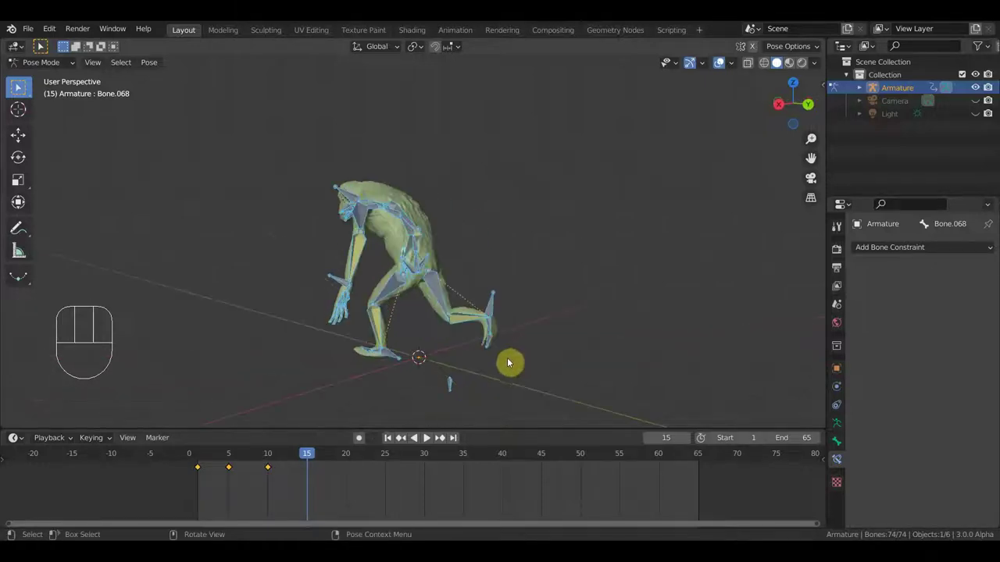
{"action": "key", "text": "KP_3"}
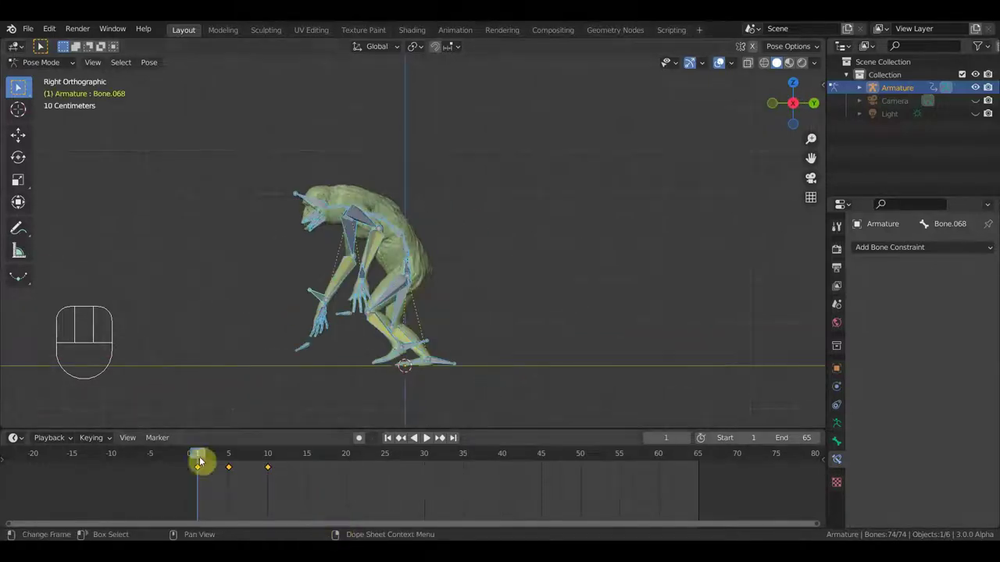
{"action": "left_click_drag", "start_coordinate": [396, 371], "coordinate": [400, 358]}
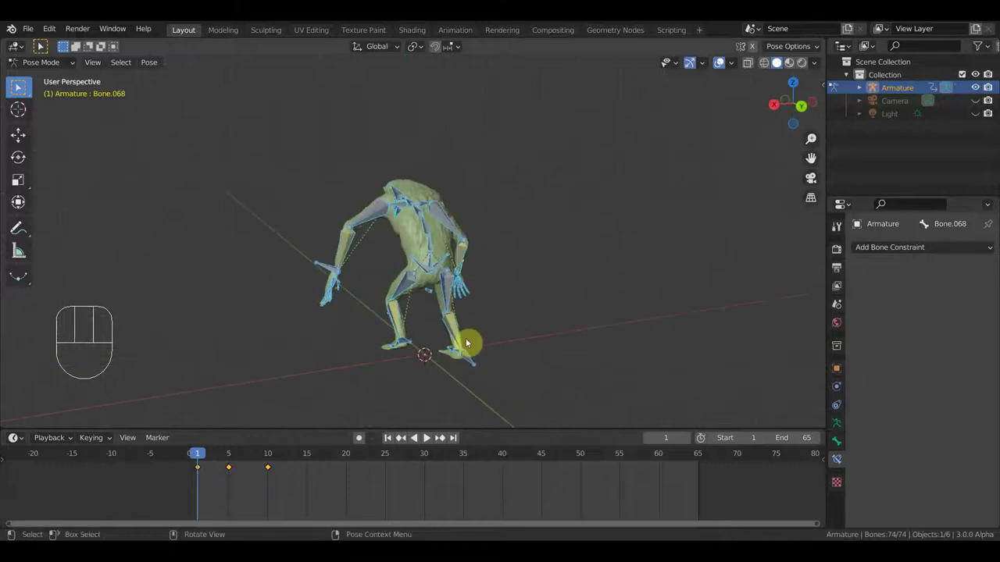
{"action": "left_click", "coordinate": [314, 456]}
{"action": "key", "text": "KP_3"}
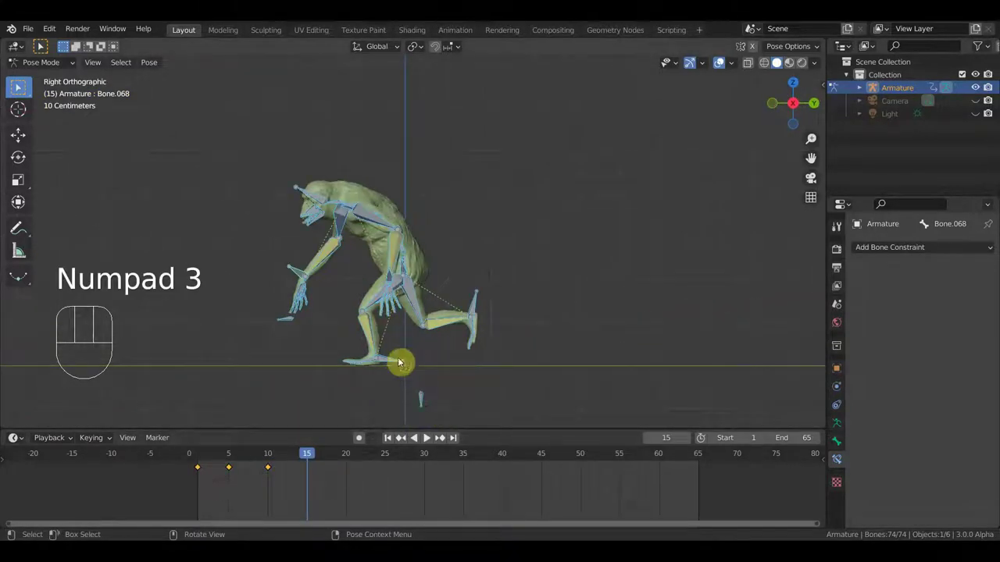
- Grab and rotate individual arm bones to extend the swing at frame 15
{"action": "left_click", "coordinate": [396, 361]}
{"action": "key", "text": "g"}
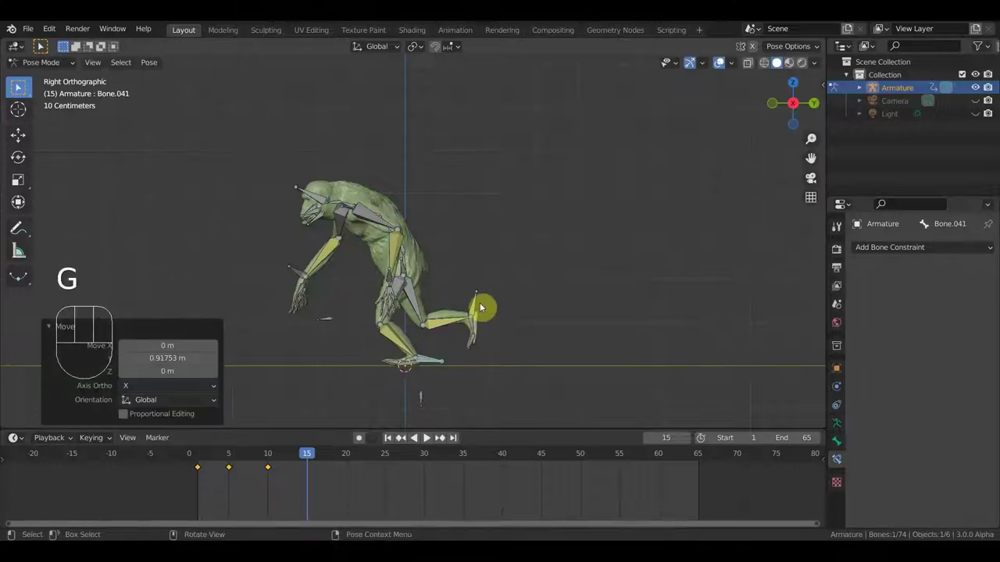
{"action": "left_click", "coordinate": [481, 304]}
{"action": "key", "text": "r"}
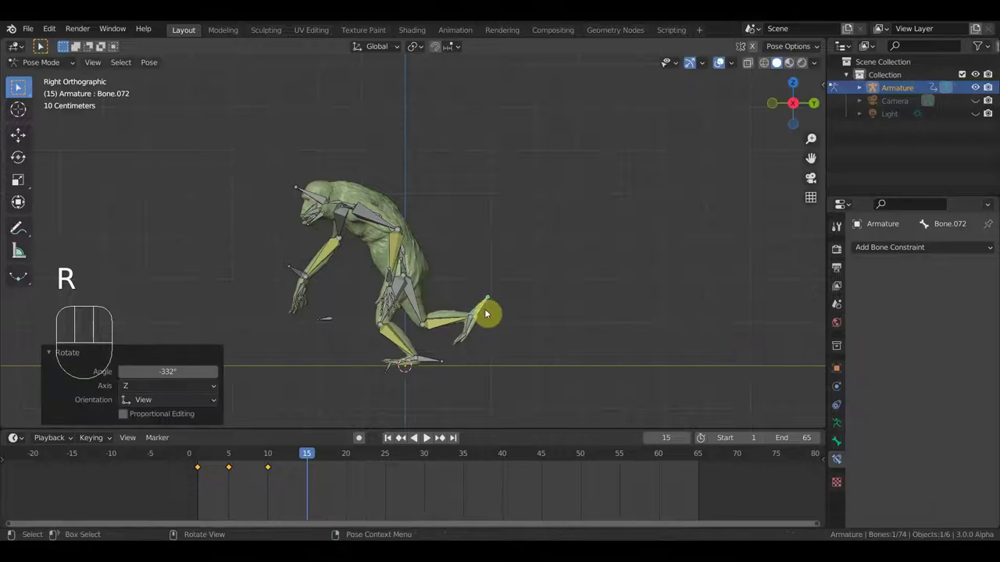
{"action": "key", "text": "g"}
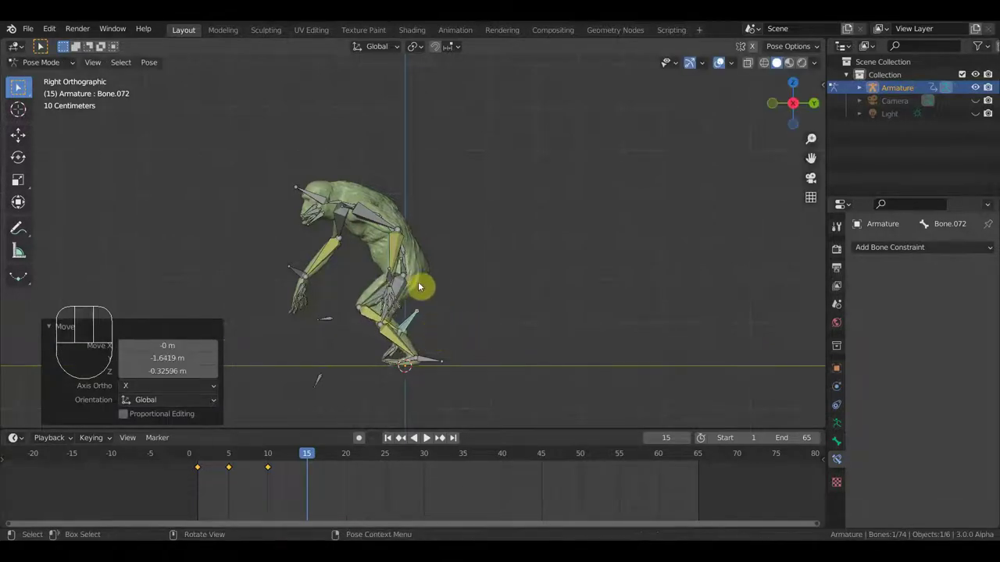
- Check the pose from an orbited view, then keep moving and rotating the arm bone in side view
{"action": "left_click_drag", "start_coordinate": [413, 274], "coordinate": [413, 264]}
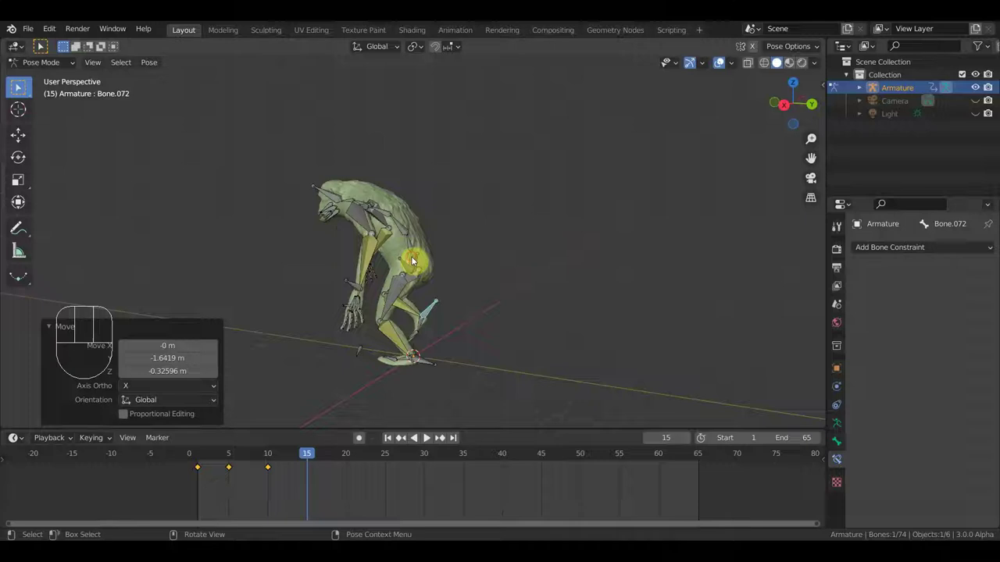
{"action": "key", "text": "KP_3"}
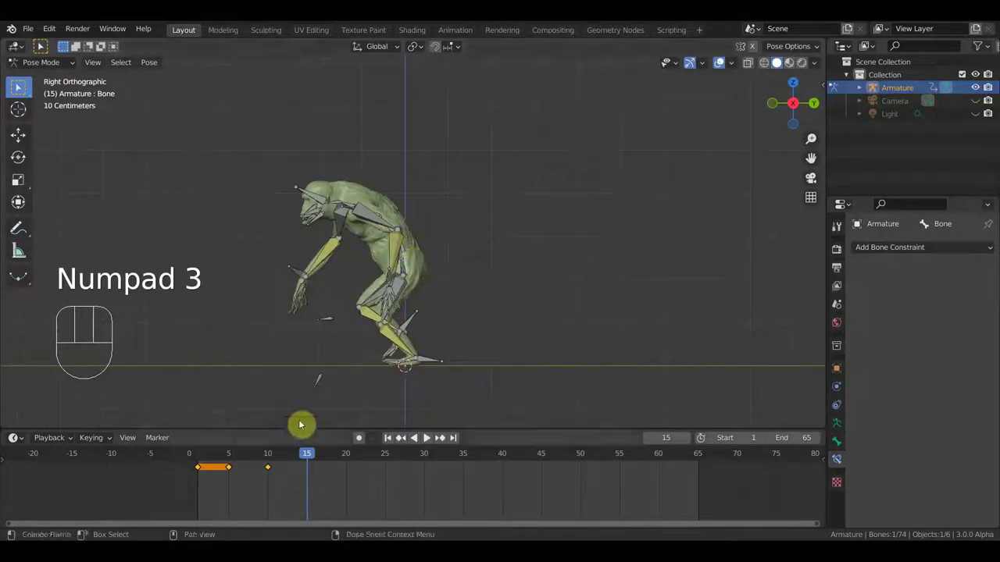
{"action": "key", "text": "g"}
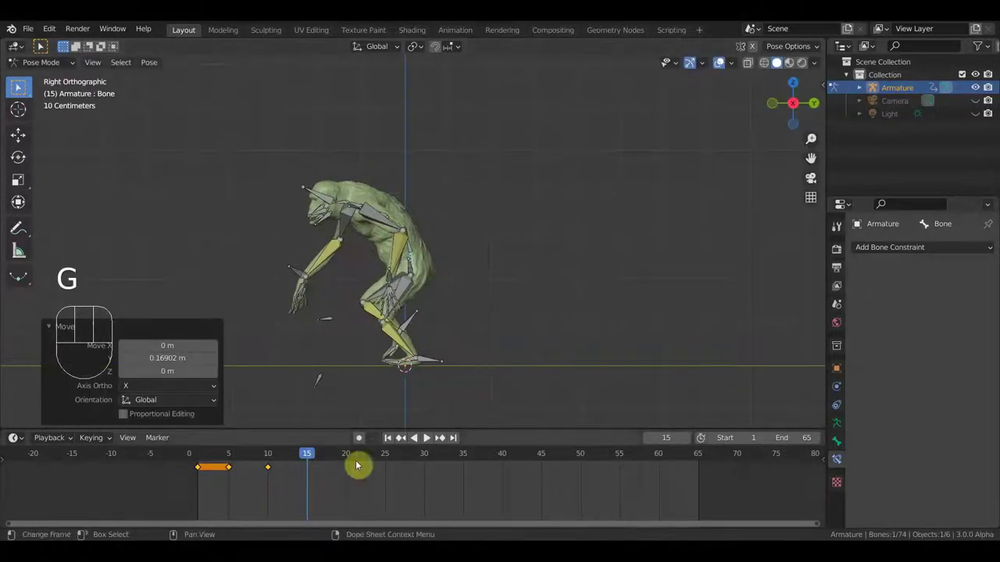
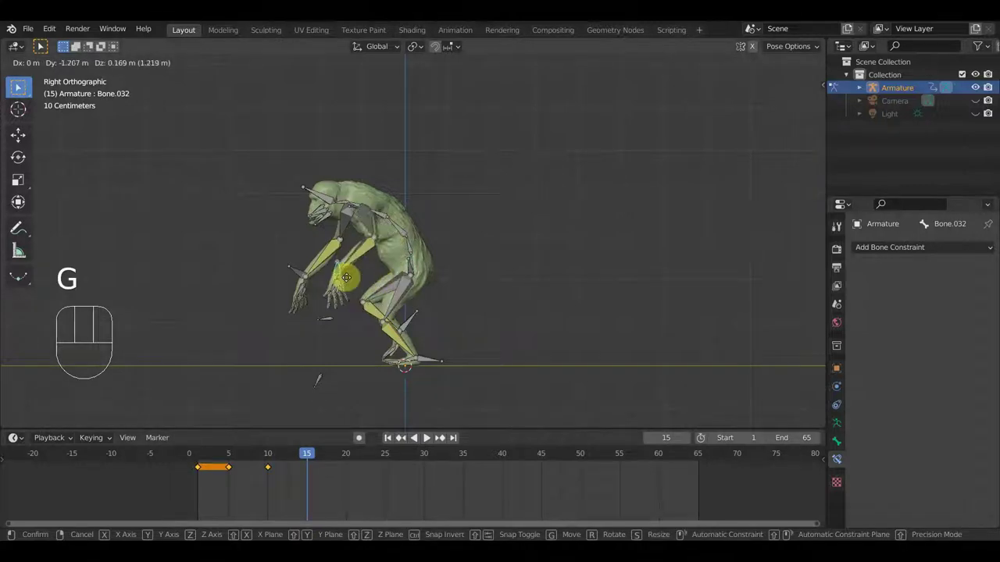
{"action": "key", "text": "r"}
{"action": "key", "text": "g"}
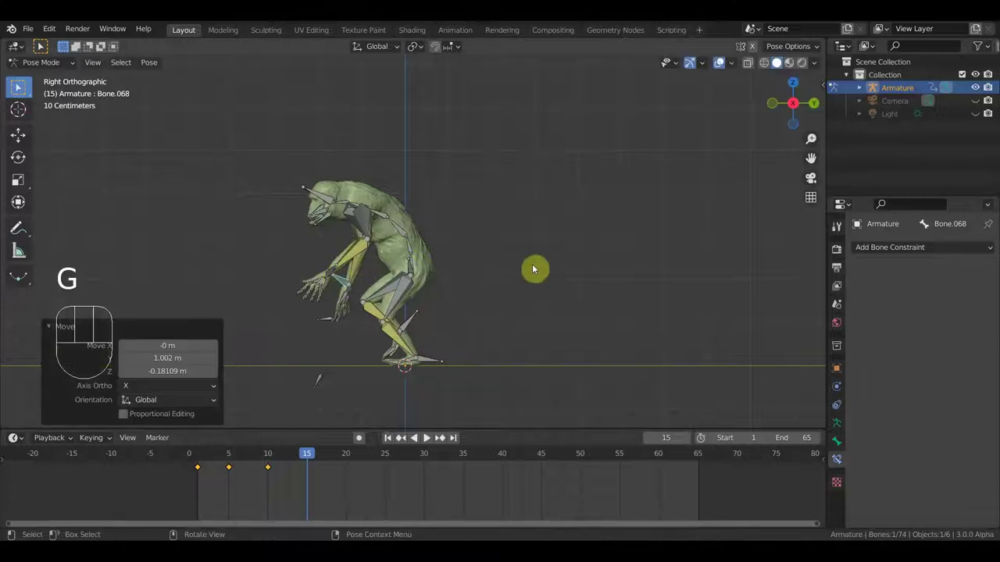
- Key location and rotation for all bones at frame 15, then preview frames 9, 4 and 14
{"action": "key", "text": "a"}
{"action": "key", "text": "i"}
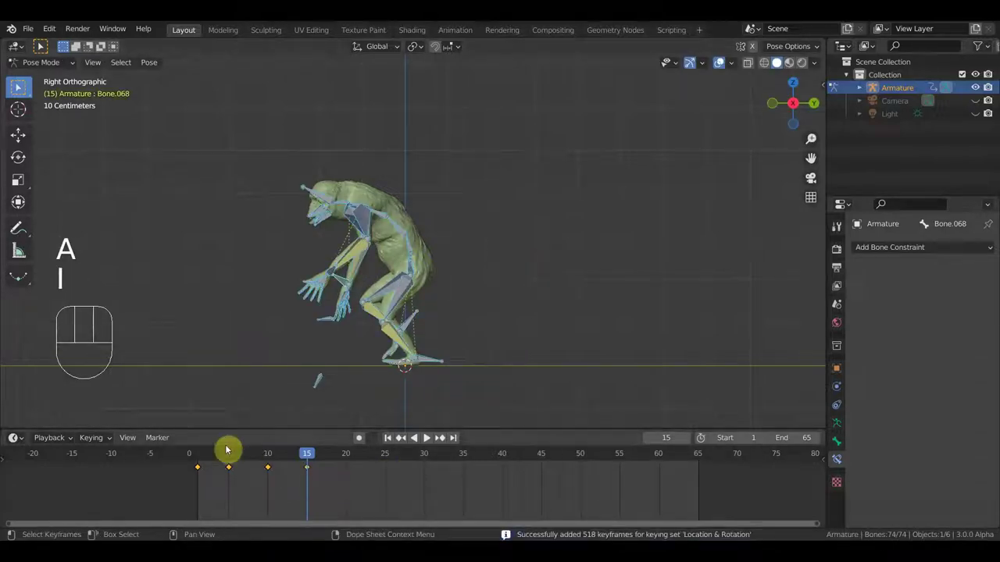
{"action": "left_click", "coordinate": [270, 459]}
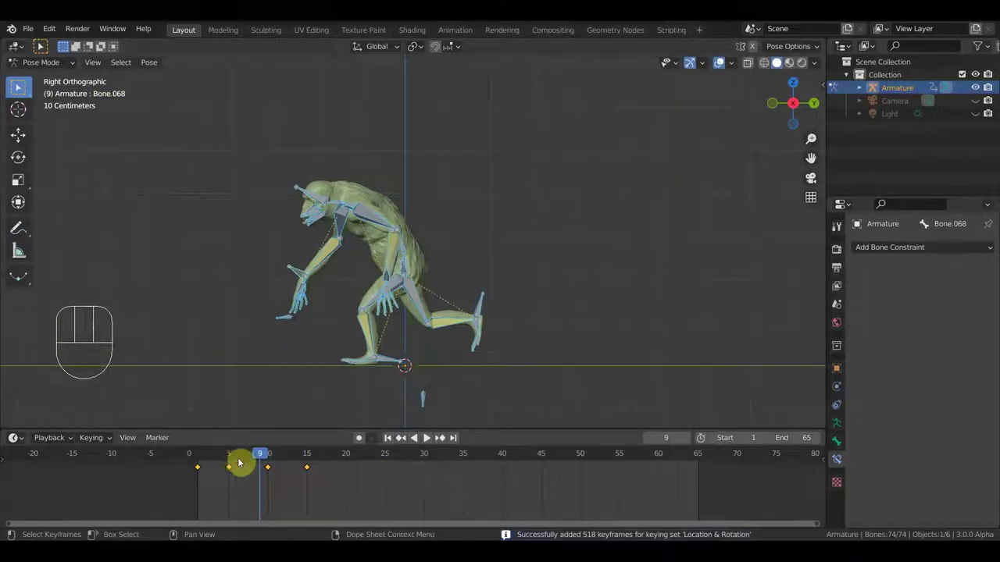
{"action": "left_click", "coordinate": [224, 463]}
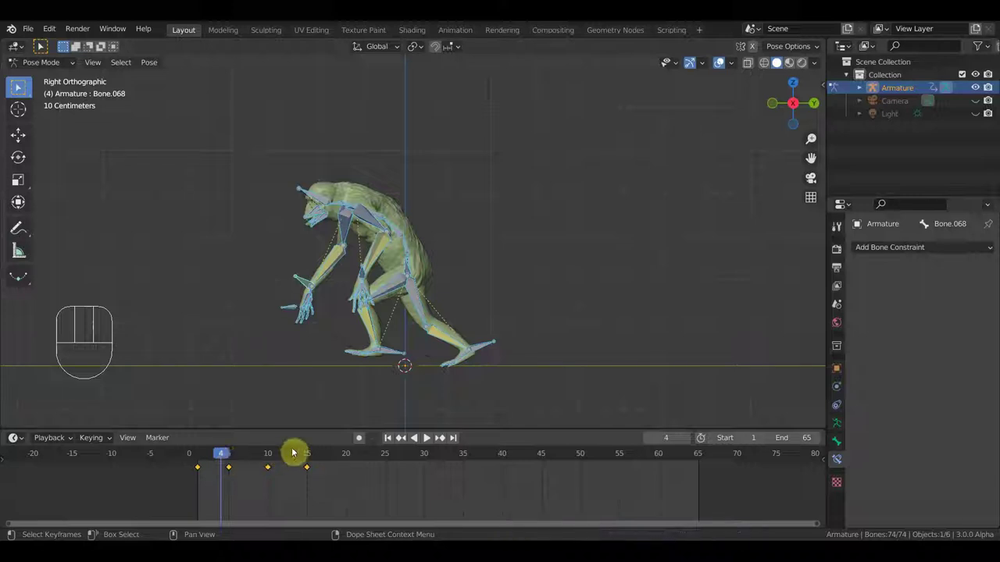
{"action": "left_click", "coordinate": [305, 461]}
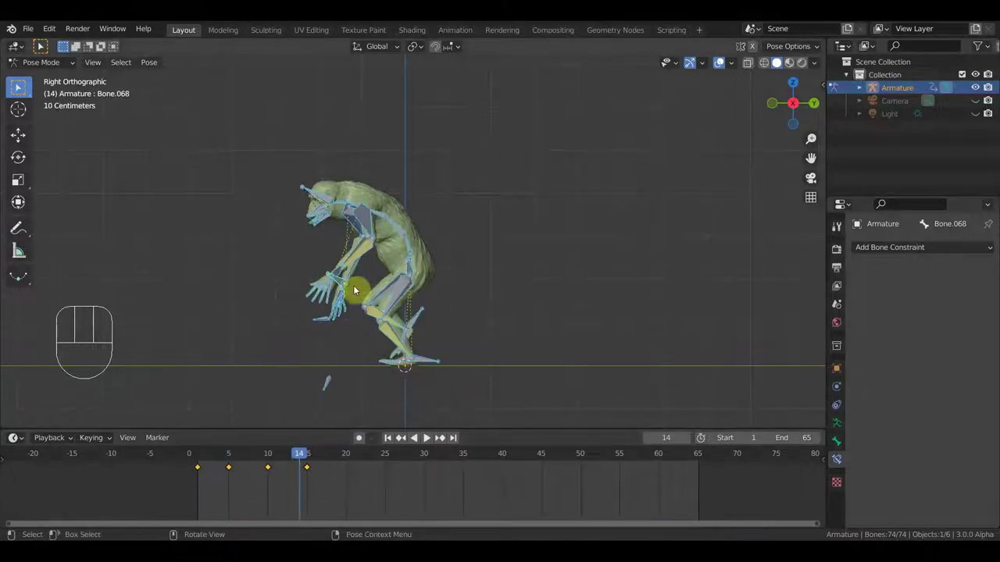
- Orbit around the creature and its arm to inspect the frame-14 pose from several angles
{"action": "left_click_drag", "start_coordinate": [404, 287], "coordinate": [552, 296]}
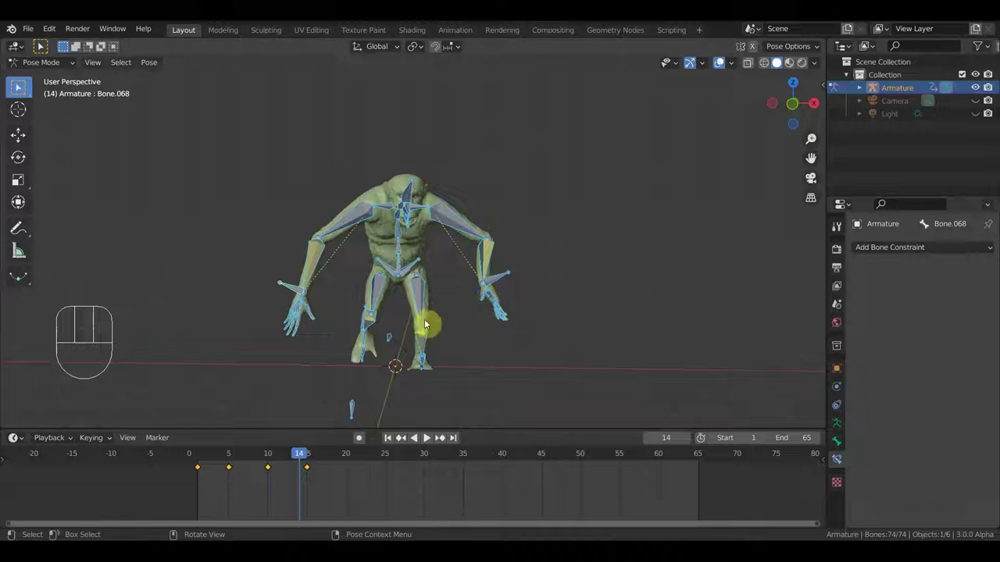
{"action": "left_click_drag", "start_coordinate": [404, 308], "coordinate": [404, 298]}
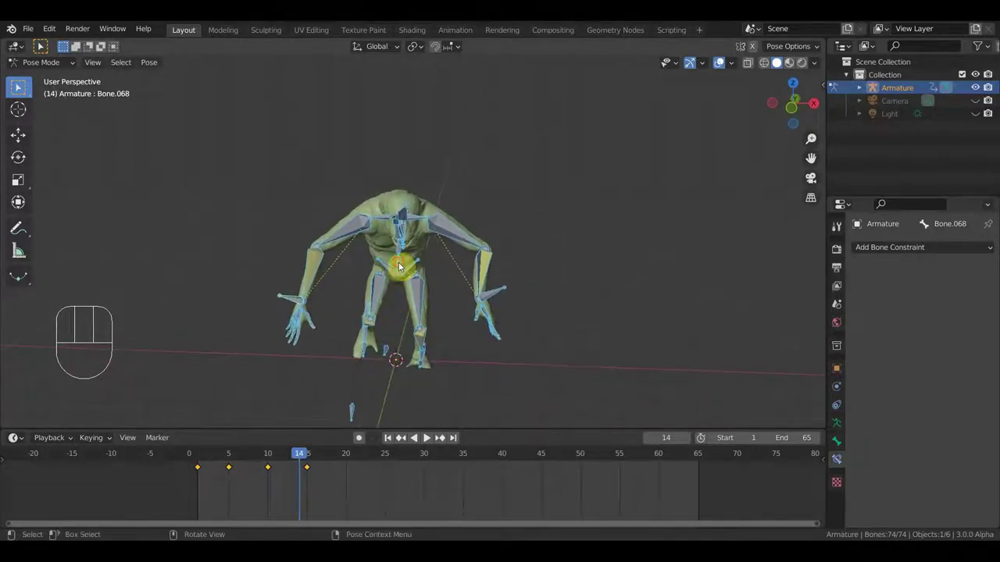
{"action": "left_click_drag", "start_coordinate": [463, 282], "coordinate": [490, 333]}
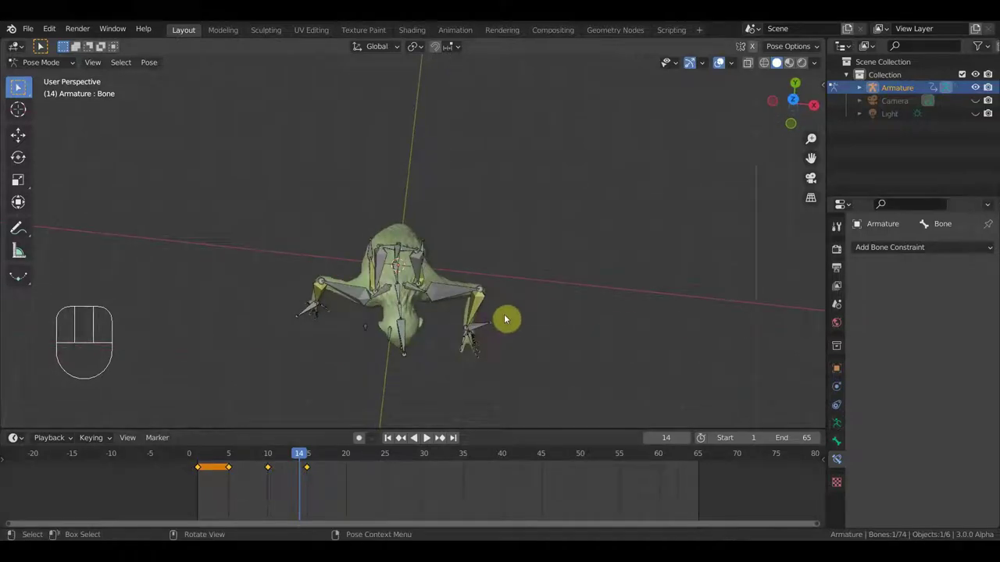
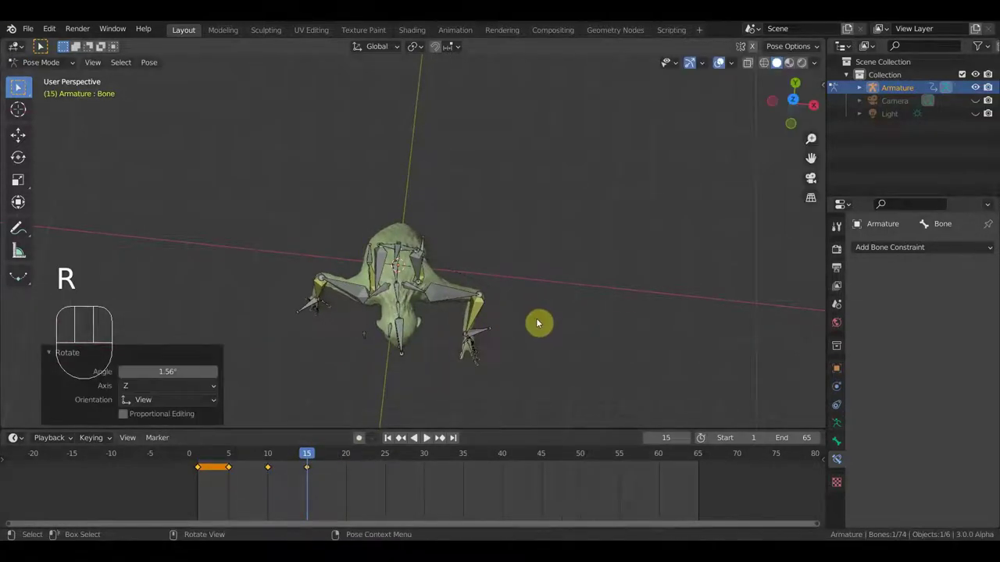
{"action": "left_click_drag", "start_coordinate": [466, 311], "coordinate": [298, 230]}
{"action": "left_click_drag", "start_coordinate": [477, 265], "coordinate": [464, 266]}
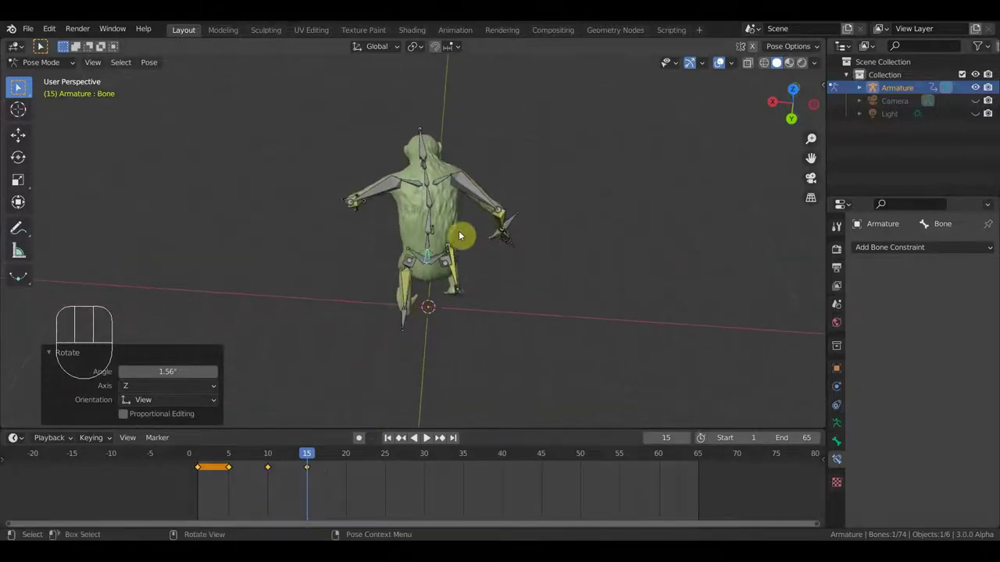
{"action": "left_click_drag", "start_coordinate": [435, 206], "coordinate": [497, 238]}
{"action": "left_click_drag", "start_coordinate": [517, 255], "coordinate": [536, 264]}
- Rotate a bone, re-key all 74 bones, and advance the playhead to frame 20
{"action": "key", "text": "r"}
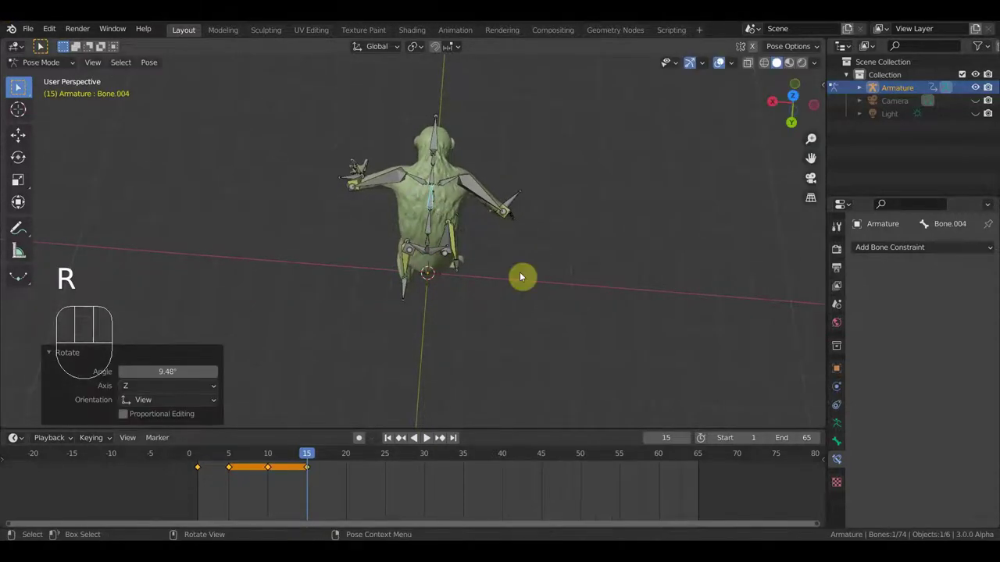
{"action": "key", "text": "a"}
{"action": "key", "text": "i"}
{"action": "left_click_drag", "start_coordinate": [292, 459], "coordinate": [352, 464]}
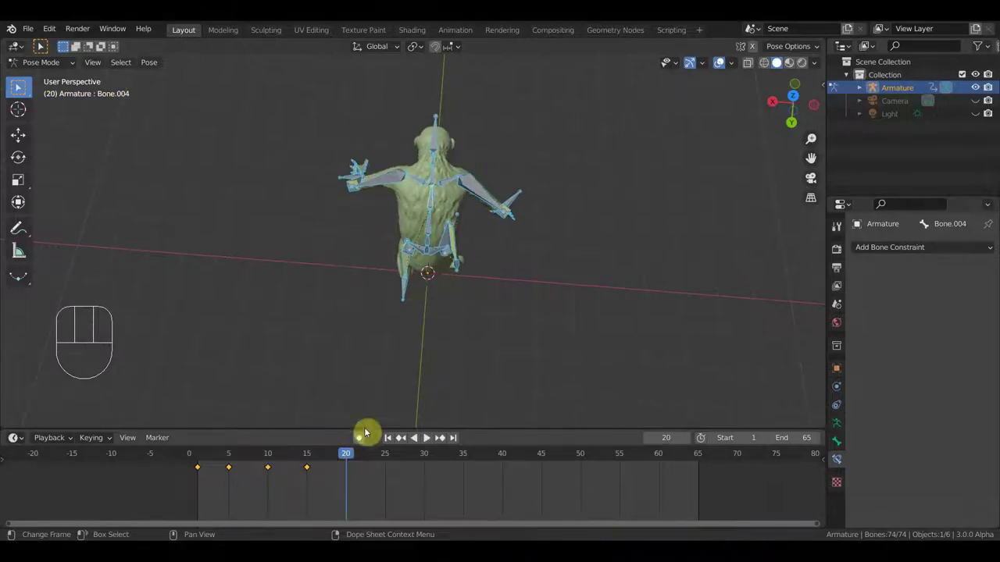
{"action": "left_click_drag", "start_coordinate": [412, 401], "coordinate": [560, 294]}
- From the side view, move and rotate a bone at frame 20, comparing against frame 14
{"action": "key", "text": "KP_3"}
{"action": "left_click_drag", "start_coordinate": [417, 318], "coordinate": [460, 325]}
{"action": "key", "text": "r"}
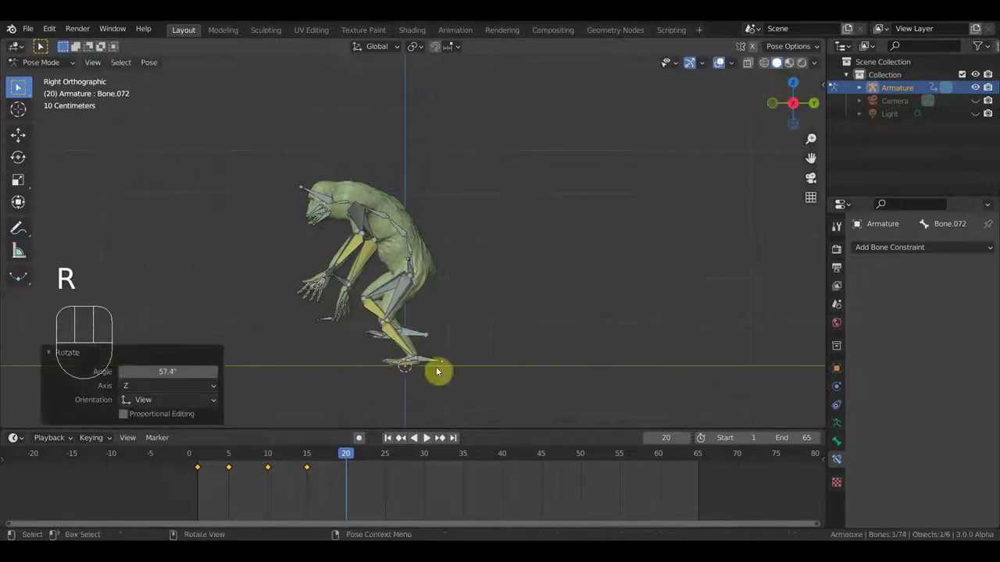
{"action": "key", "text": "g"}
{"action": "key", "text": "r"}
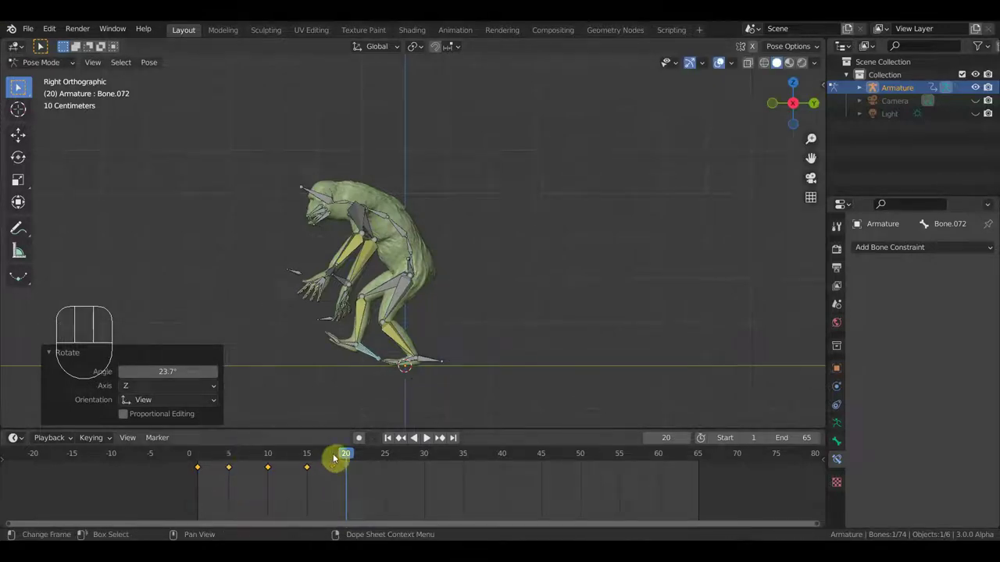
{"action": "left_click", "coordinate": [307, 460]}
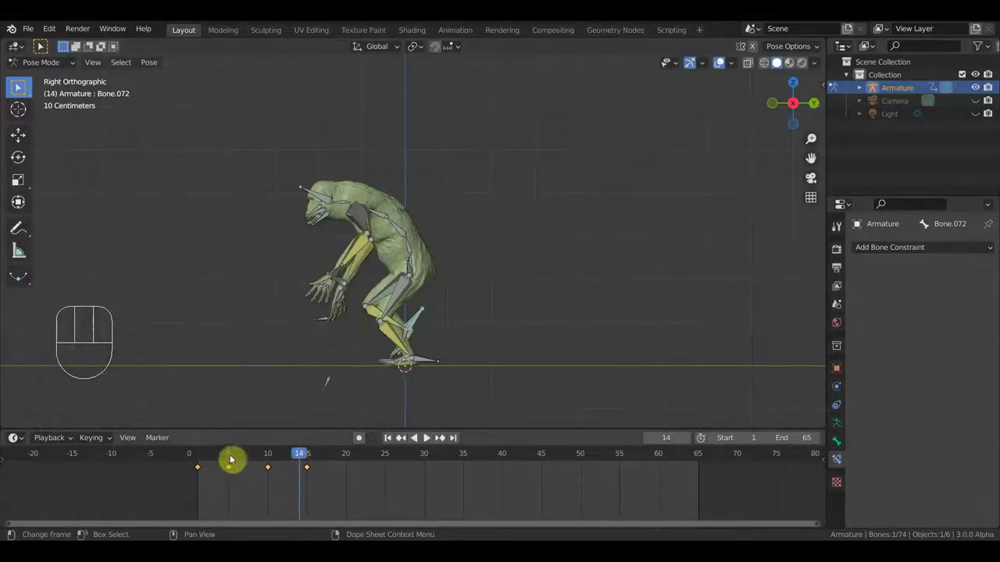
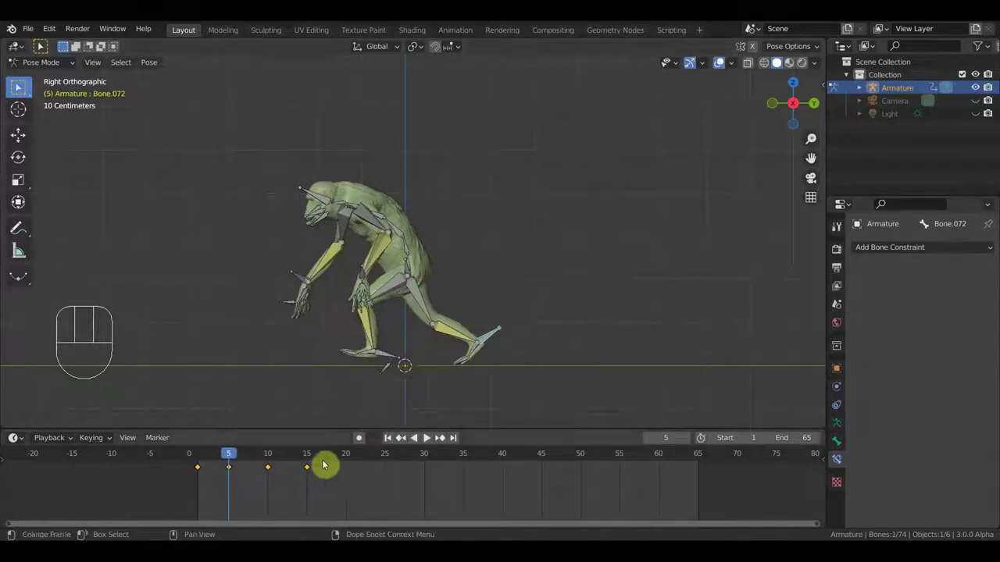
{"action": "left_click", "coordinate": [349, 461]}
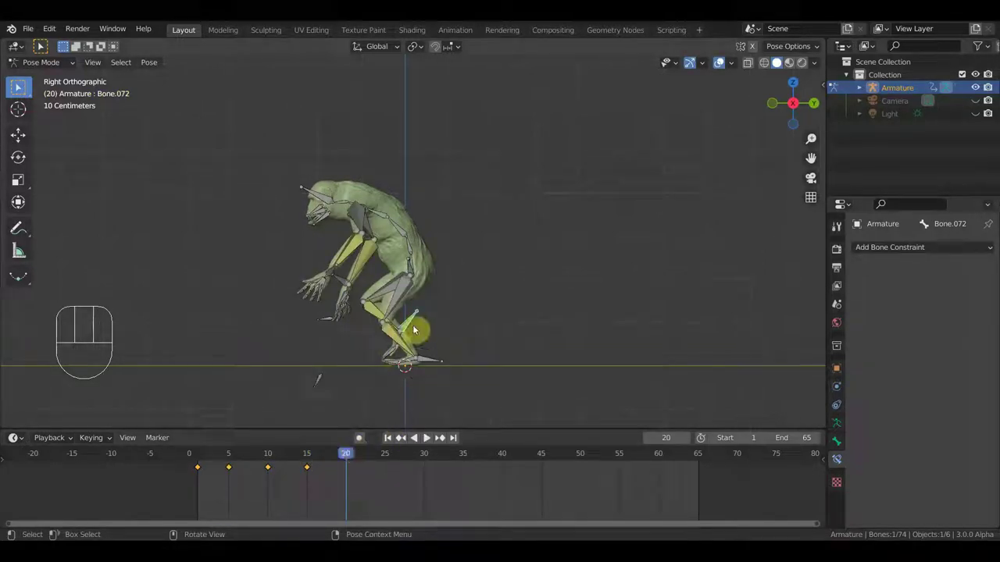
- Adjust further bones with moves and rotations, then key location and rotation for all bones at frame 20
{"action": "left_click", "coordinate": [429, 364]}
{"action": "key", "text": "g"}
{"action": "key", "text": "r"}
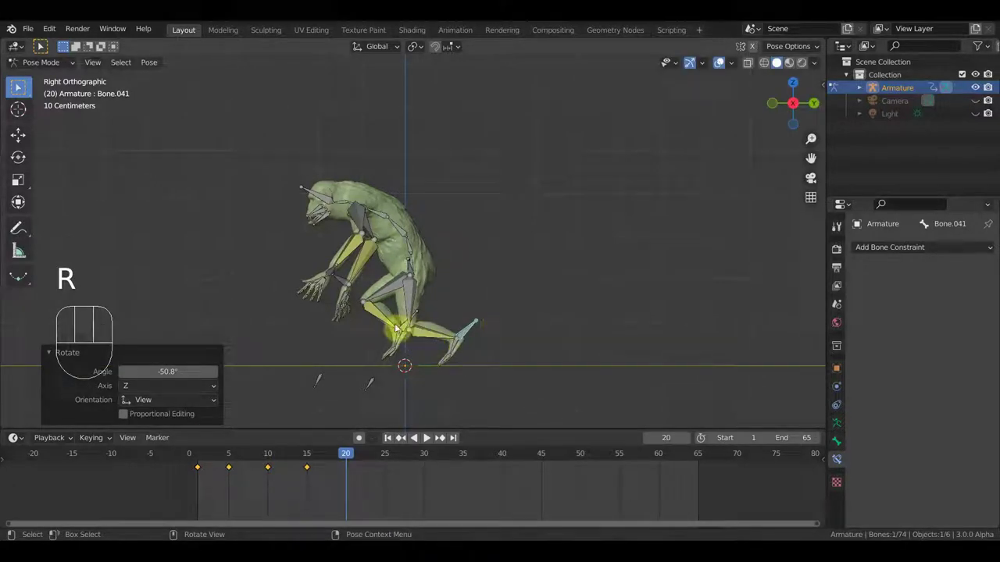
{"action": "key", "text": "r"}
{"action": "key", "text": "g"}
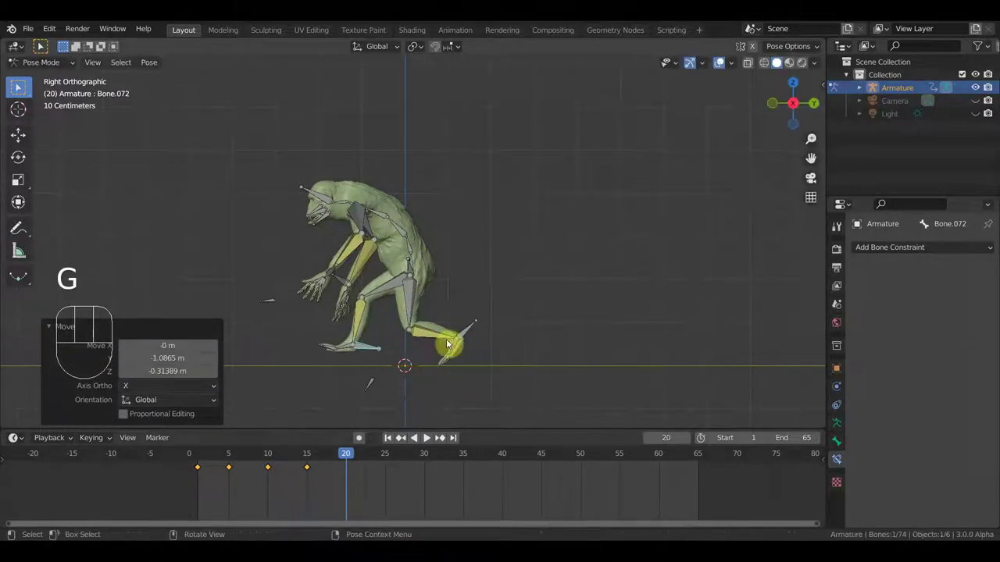
{"action": "left_click_drag", "start_coordinate": [481, 295], "coordinate": [365, 325]}
{"action": "left_click", "coordinate": [436, 204]}
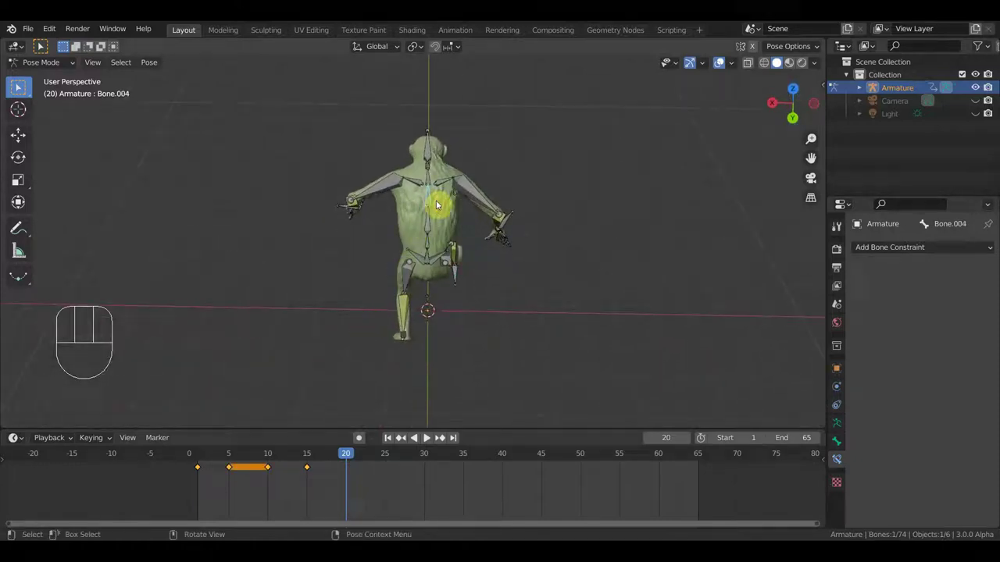
{"action": "left_click_drag", "start_coordinate": [397, 312], "coordinate": [538, 250]}
{"action": "key", "text": "KP_3"}
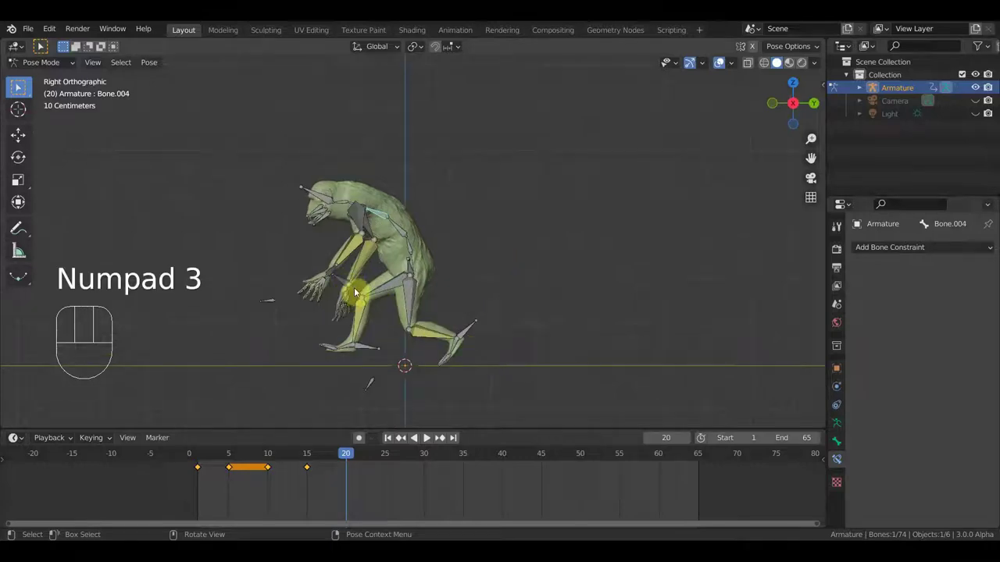
{"action": "key", "text": "a"}
{"action": "key", "text": "i"}
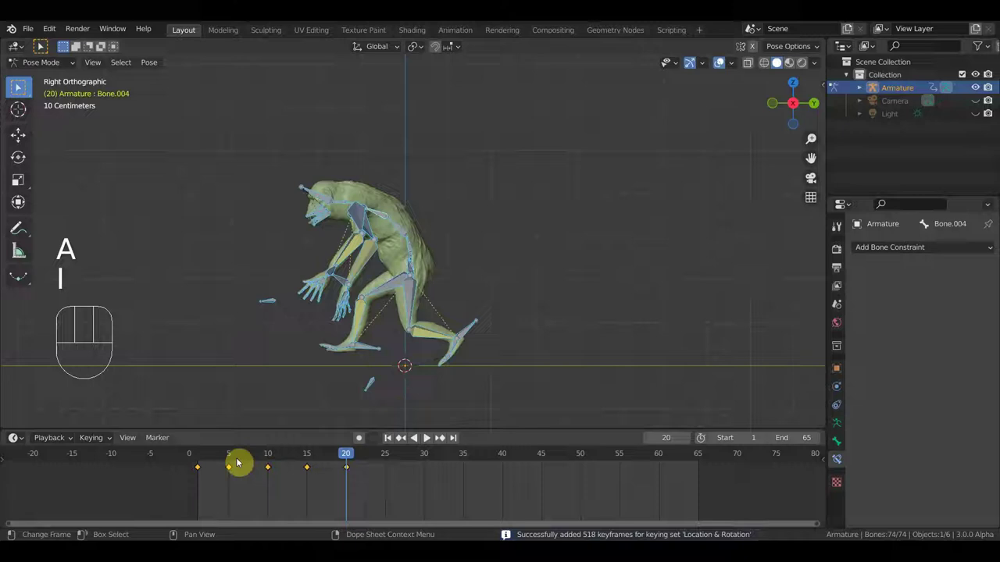
- Check frame 5, then select Bone.068 in the right side view and move it to a new position
{"action": "left_click", "coordinate": [234, 459]}
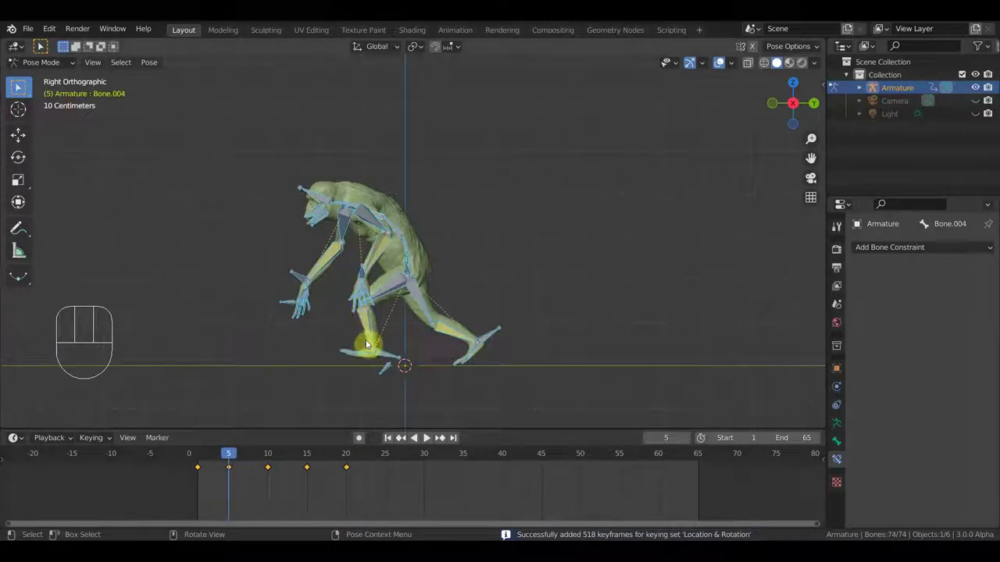
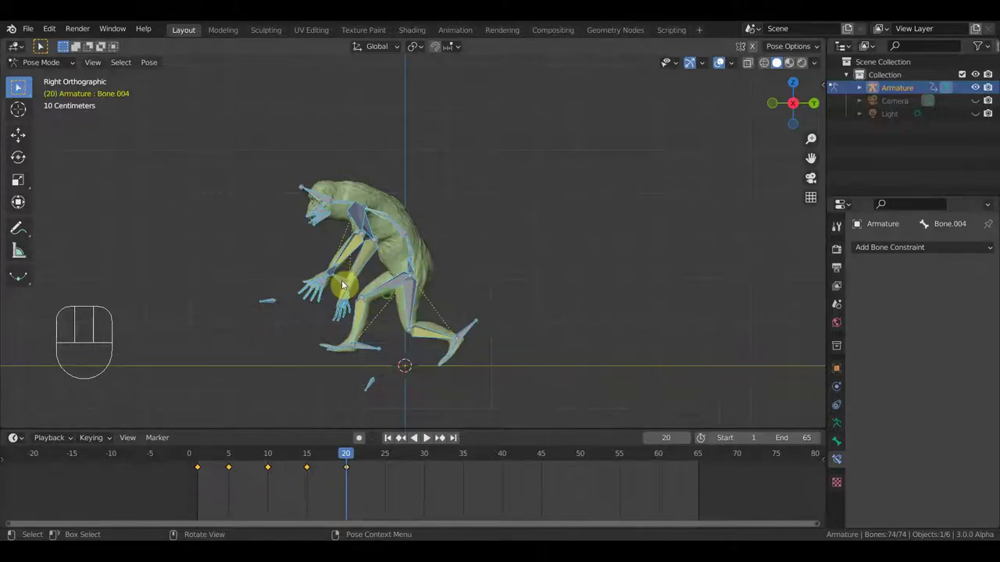
{"action": "left_click_drag", "start_coordinate": [403, 306], "coordinate": [403, 295]}
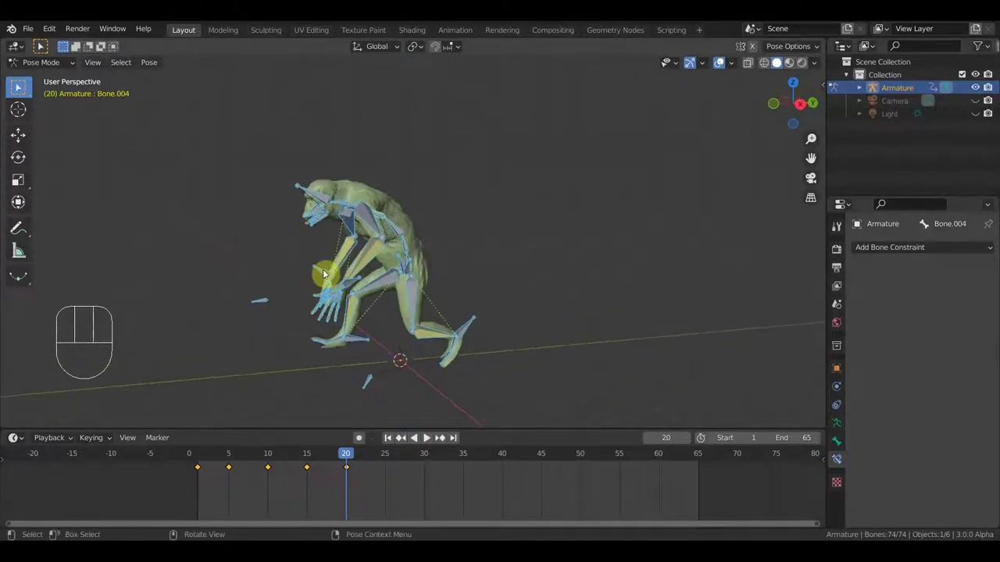
{"action": "left_click", "coordinate": [321, 271]}
{"action": "key", "text": "KP_3"}
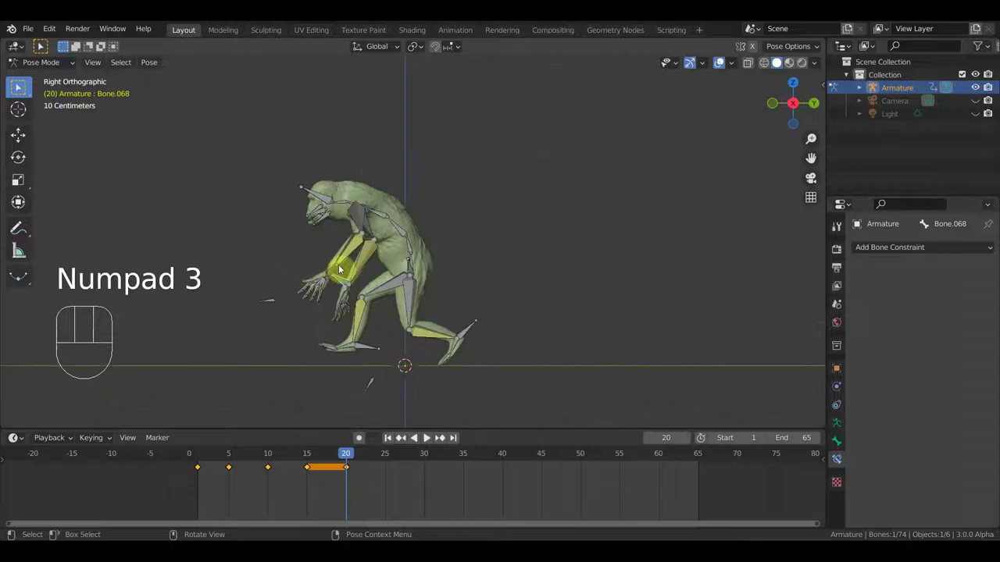
{"action": "key", "text": "g"}
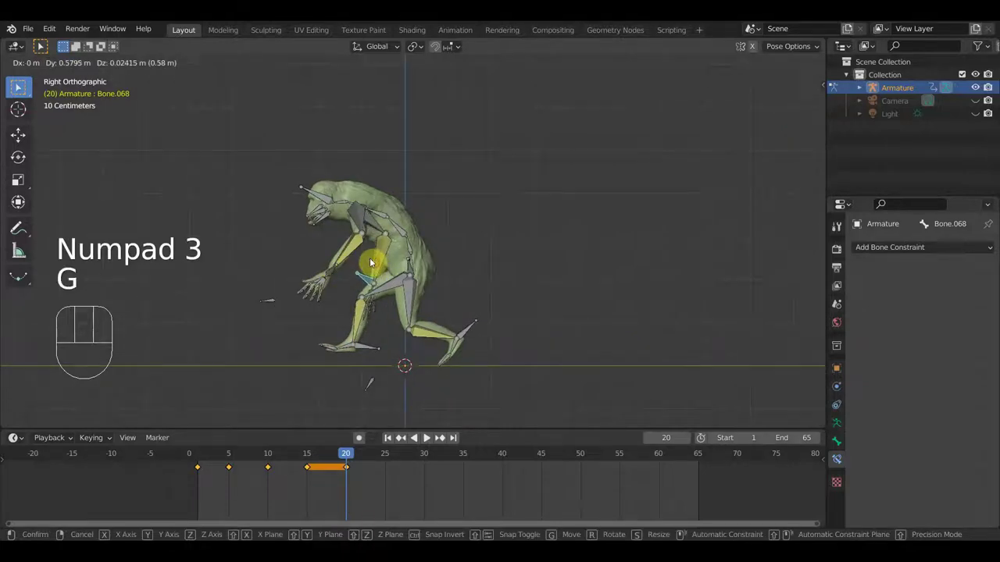
{"action": "left_click", "coordinate": [338, 272]}
- Move and rotate the bone further, re-key all 74 bones at frame 20, and set the frame to 25
{"action": "key", "text": "g"}
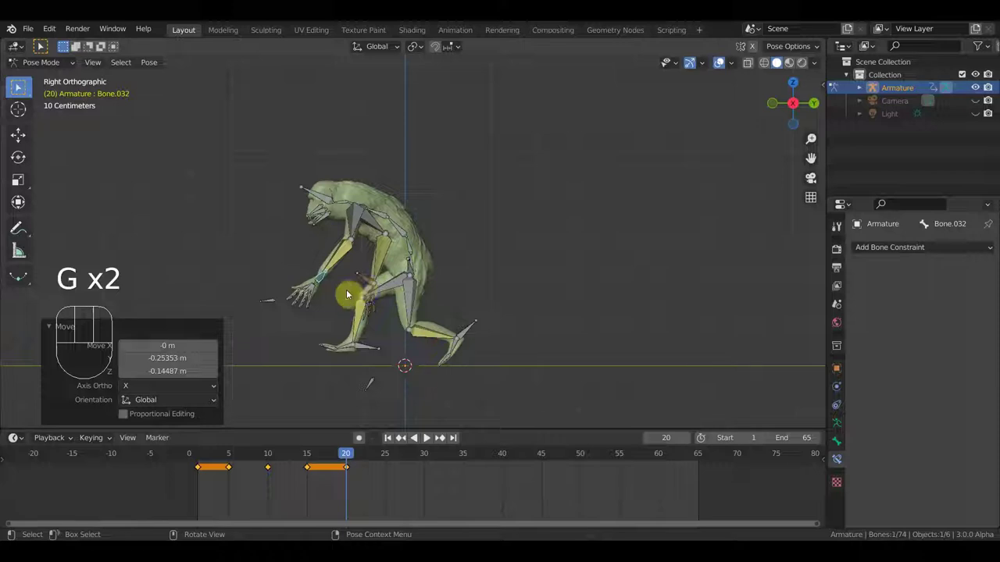
{"action": "key", "text": "g"}
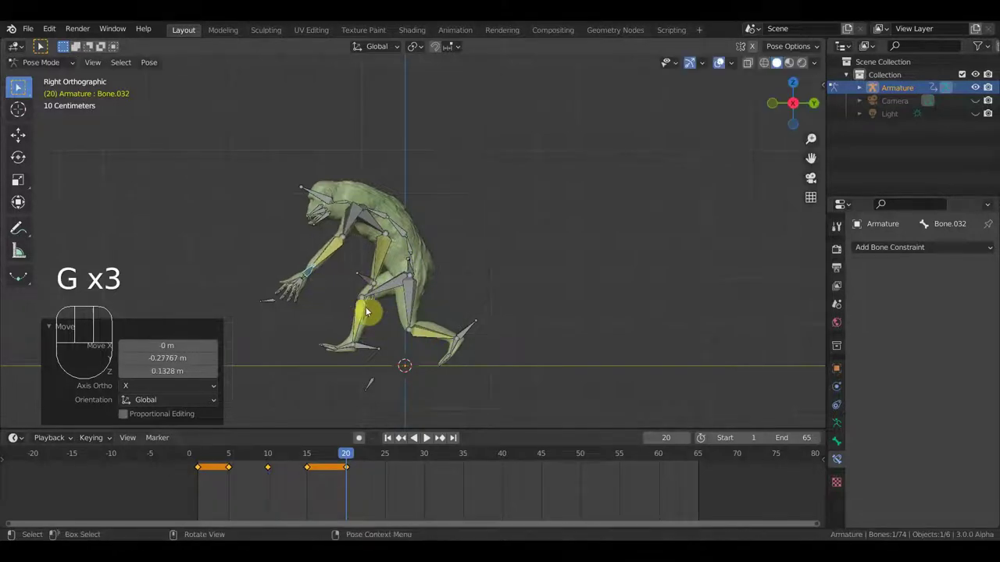
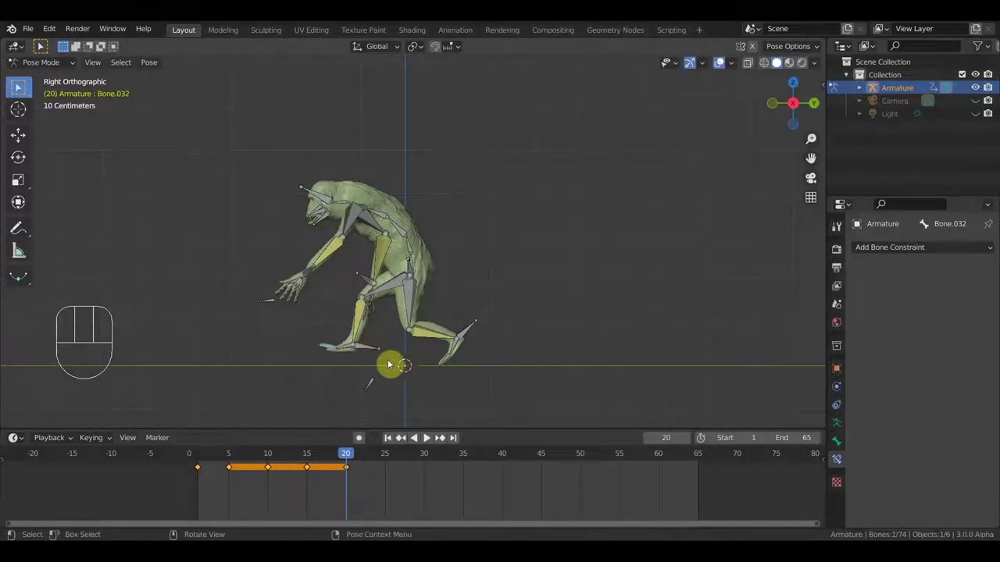
{"action": "key", "text": "r"}
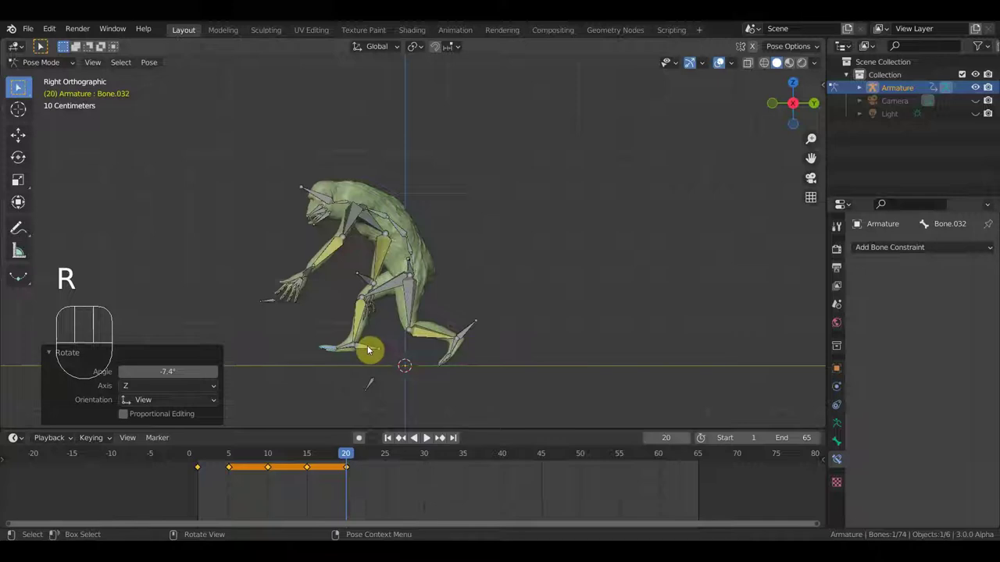
{"action": "key", "text": "r"}
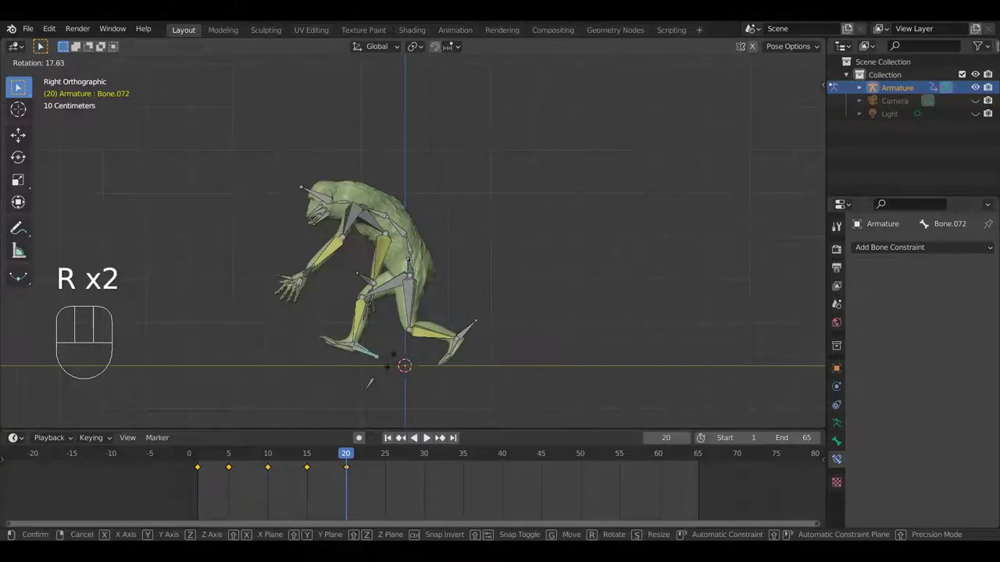
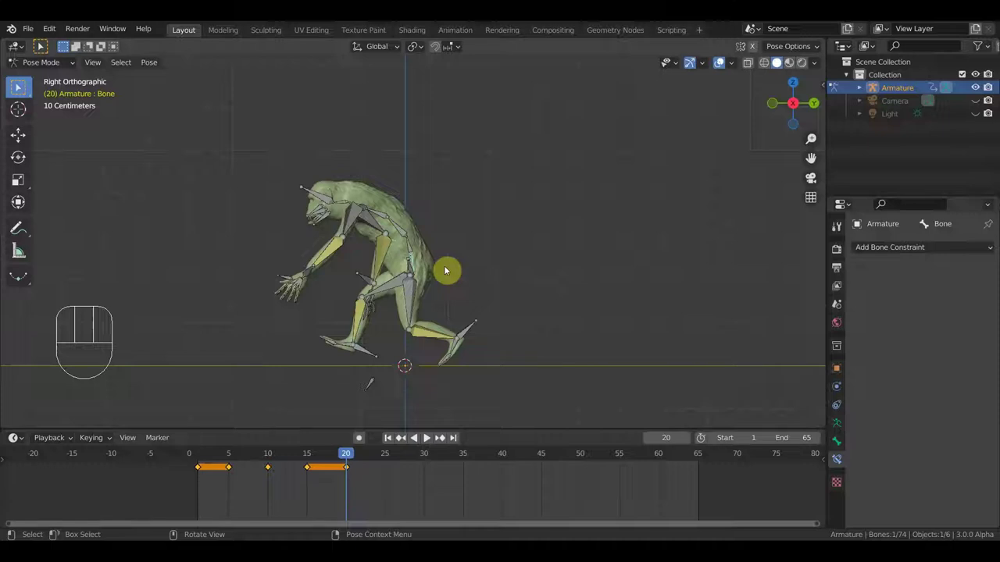
{"action": "key", "text": "g"}
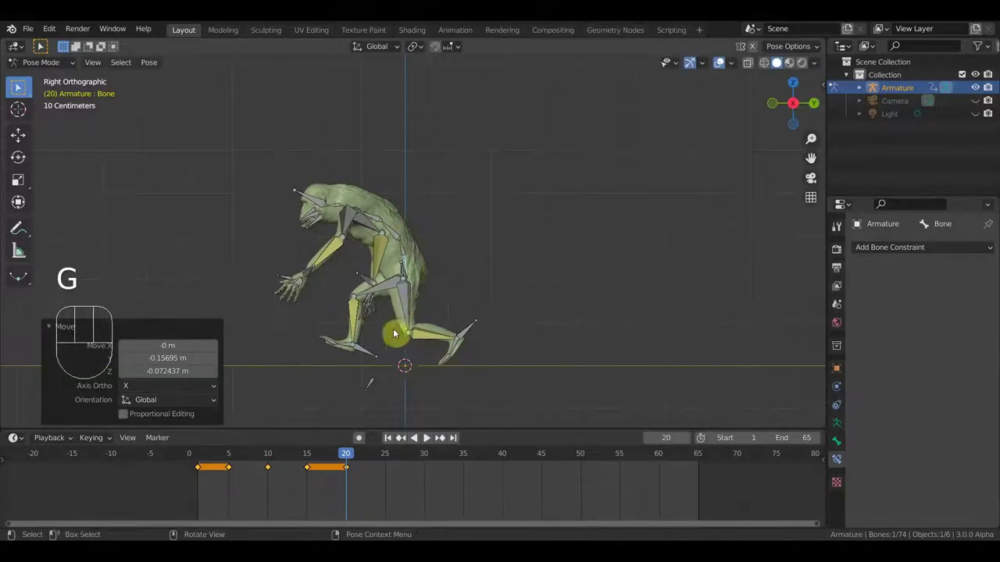
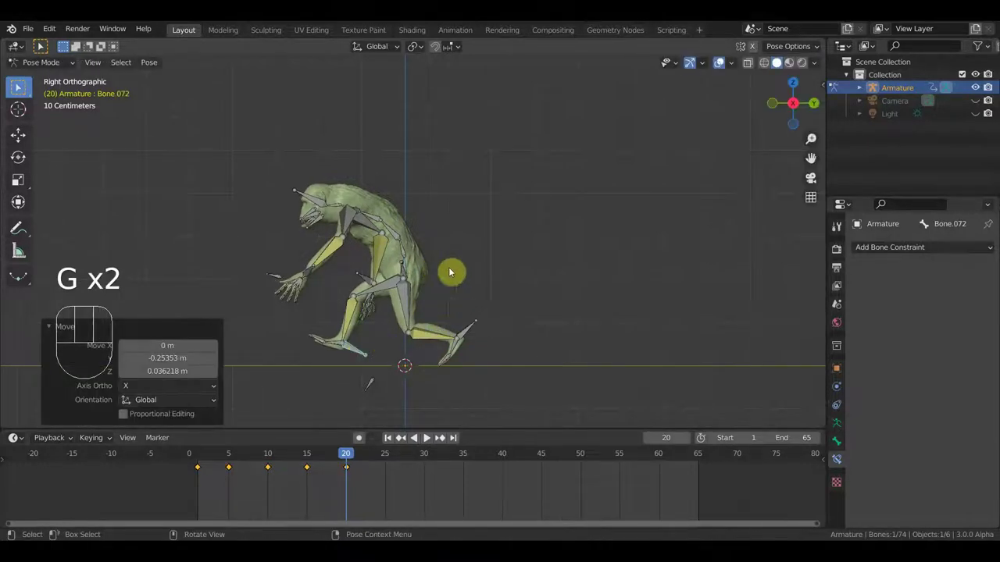
{"action": "key", "text": "a"}
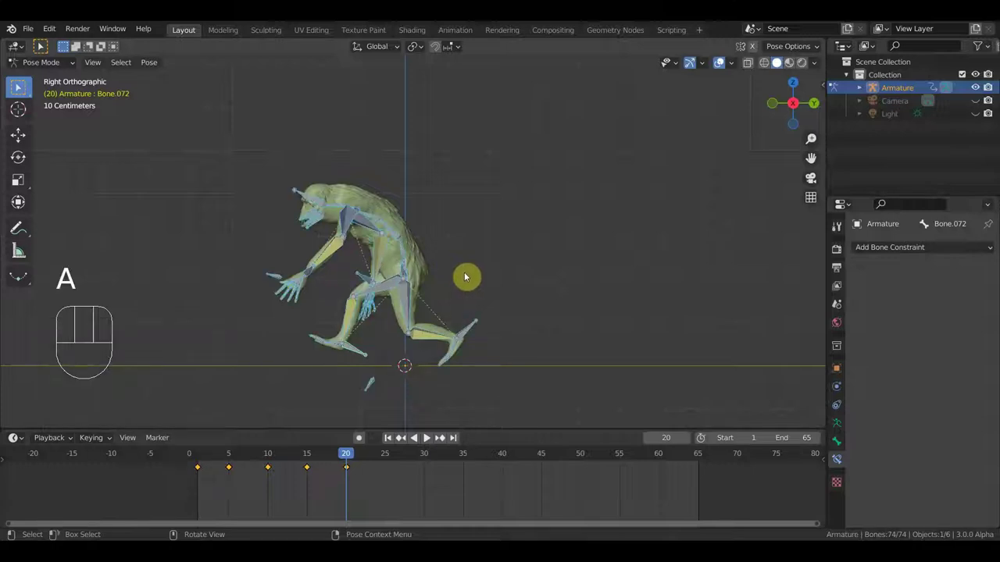
{"action": "key", "text": "i"}
{"action": "left_click_drag", "start_coordinate": [344, 460], "coordinate": [389, 404]}
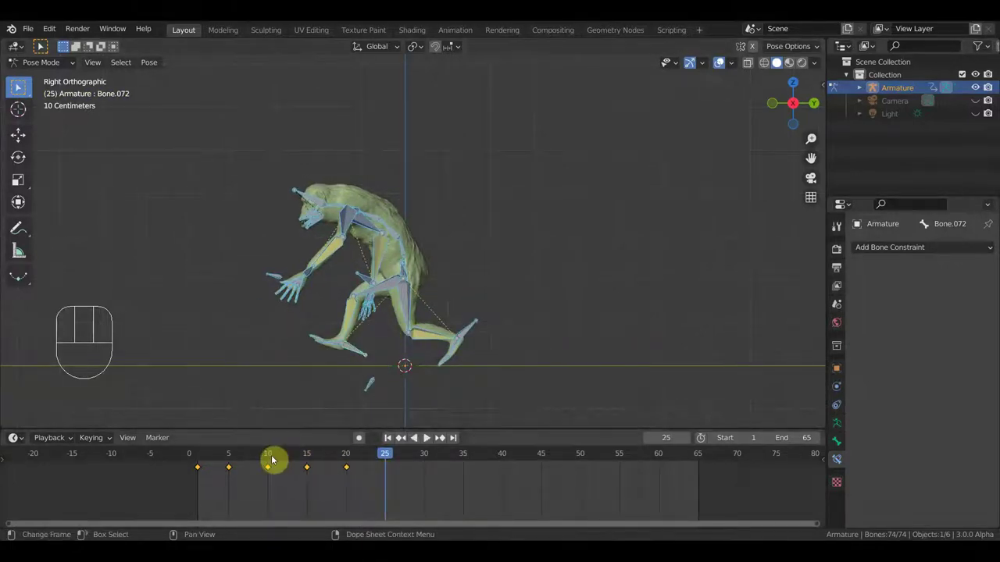
- Duplicate the frame-10 keyframe and place the copy at frame 25
{"action": "left_click", "coordinate": [275, 459]}
{"action": "left_click_drag", "start_coordinate": [286, 496], "coordinate": [274, 468]}
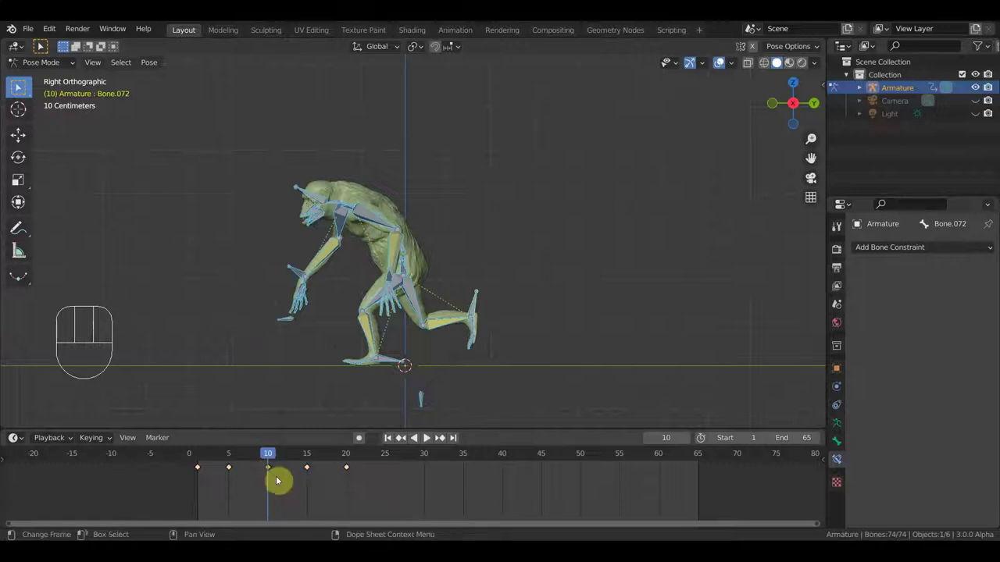
{"action": "key", "text": "shift+d"}
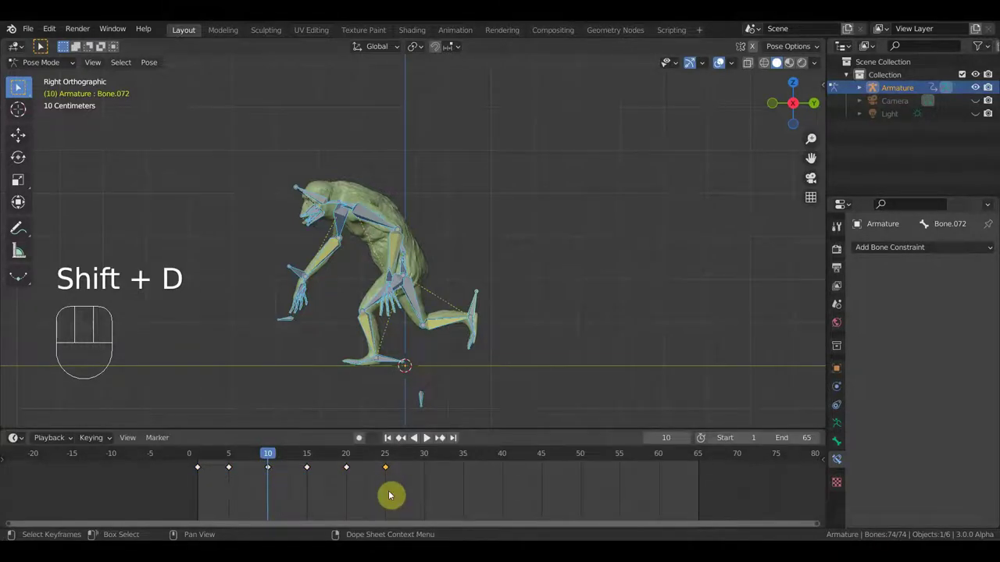
{"action": "left_click", "coordinate": [390, 461]}
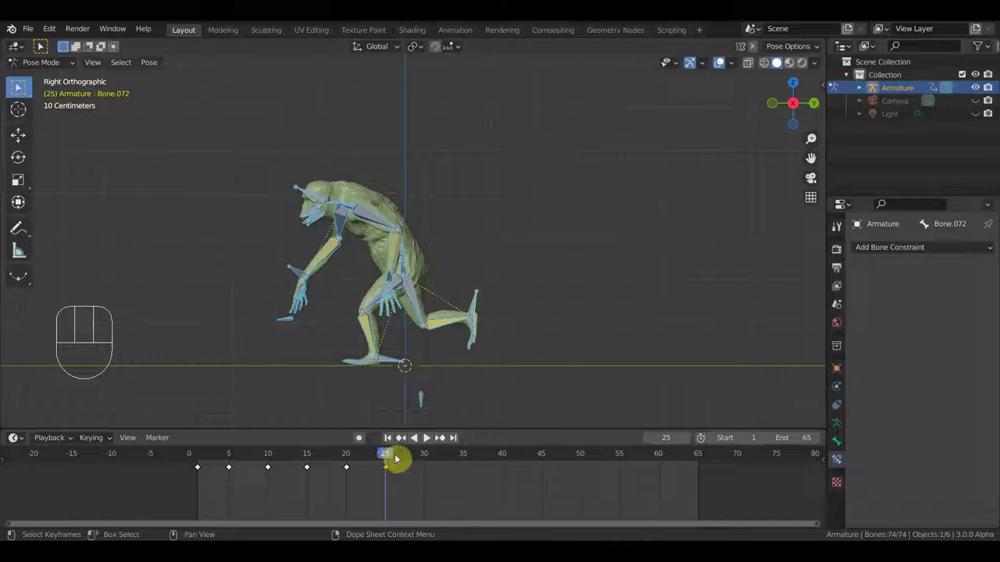
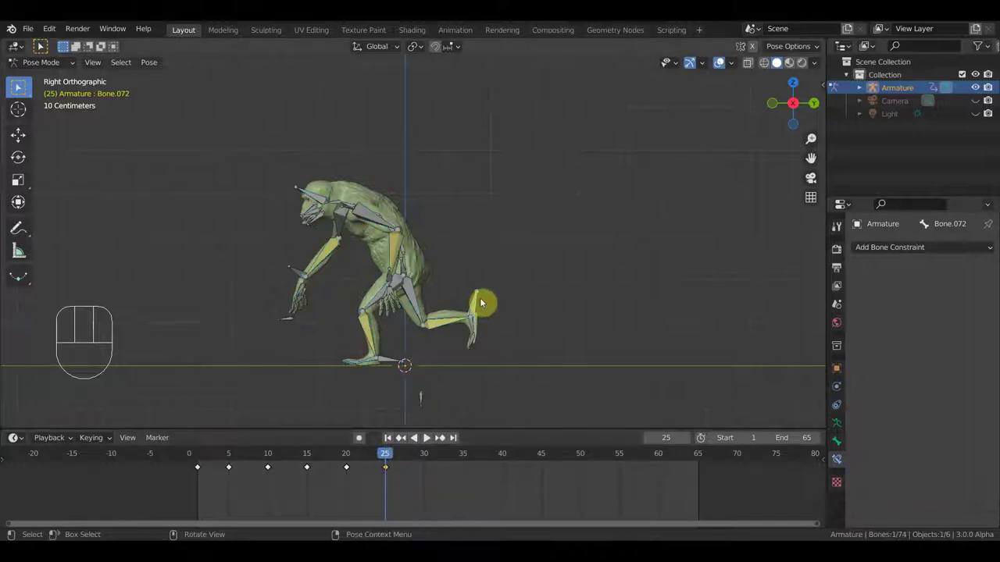
- Move and rotate Bone.072 and Bone.041 into a new pose at frame 25
{"action": "key", "text": "r"}
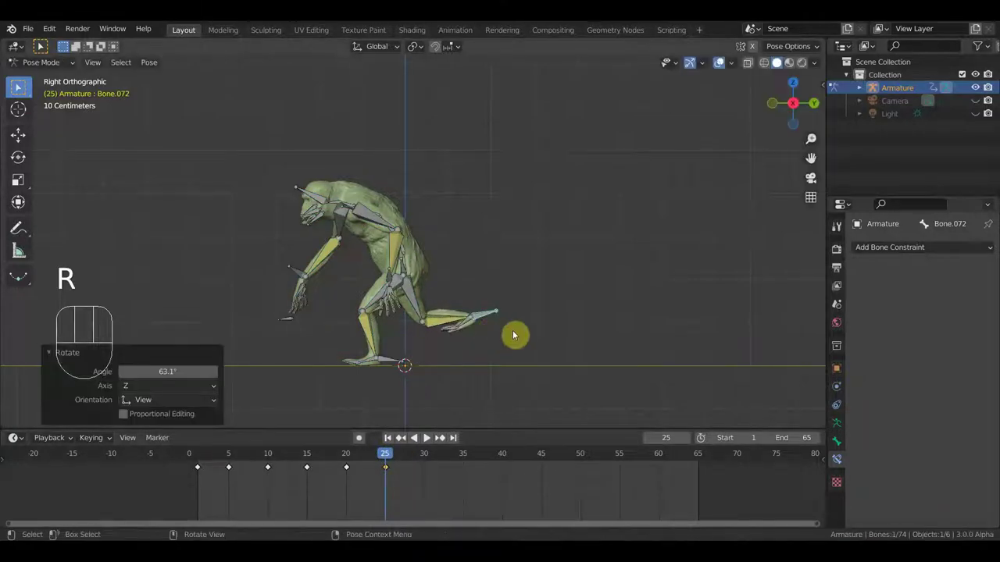
{"action": "key", "text": "g"}
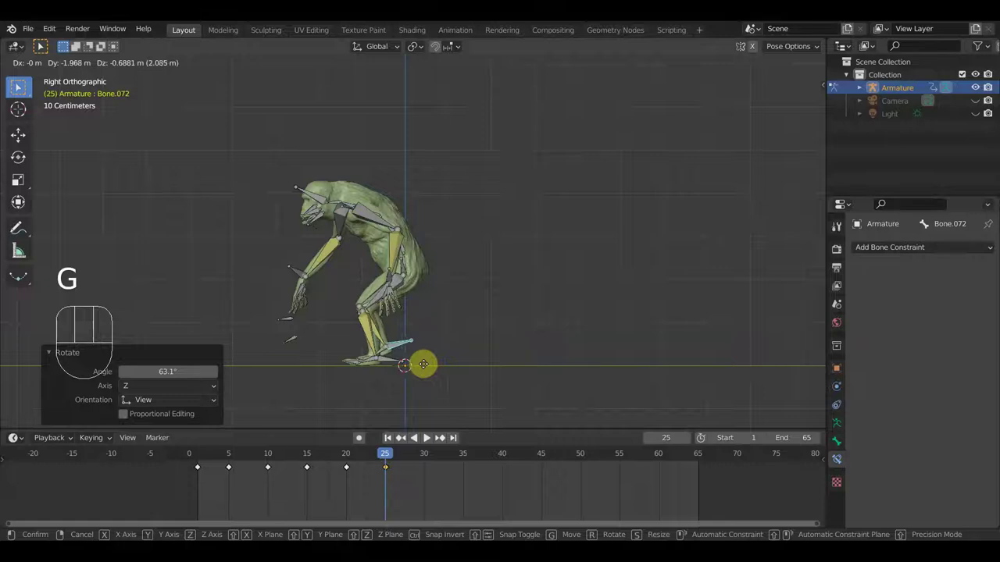
{"action": "key", "text": "r"}
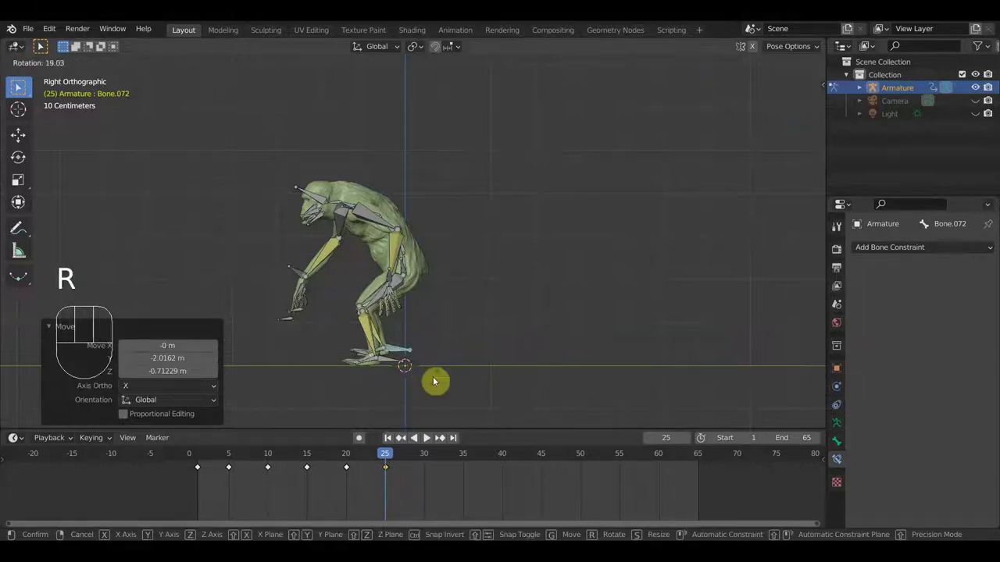
{"action": "key", "text": "g"}
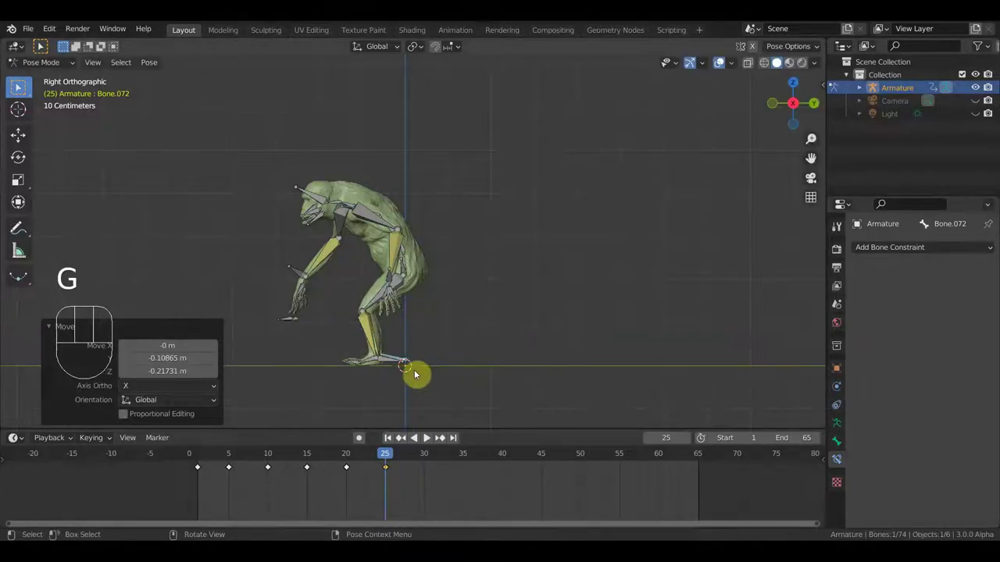
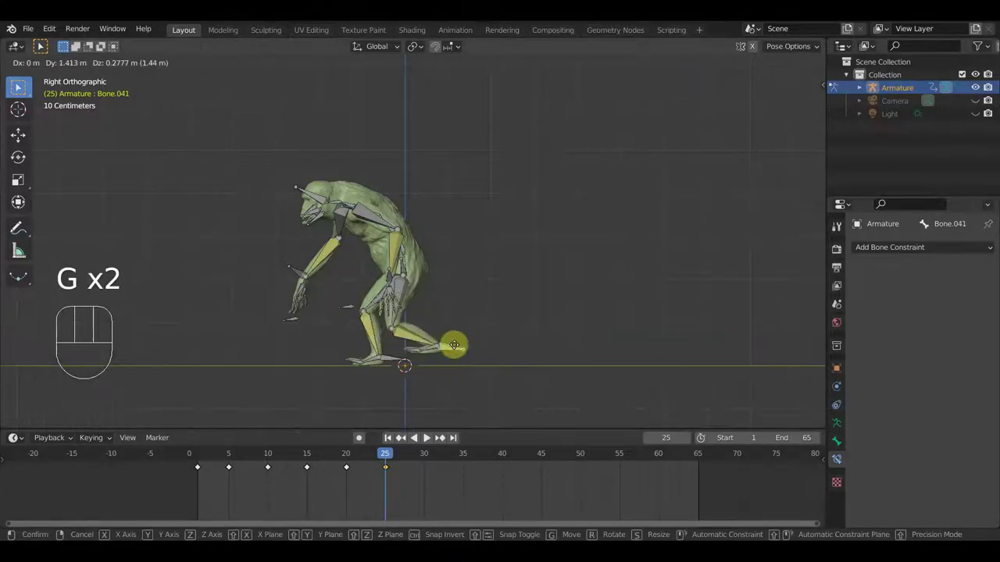
{"action": "key", "text": "r"}
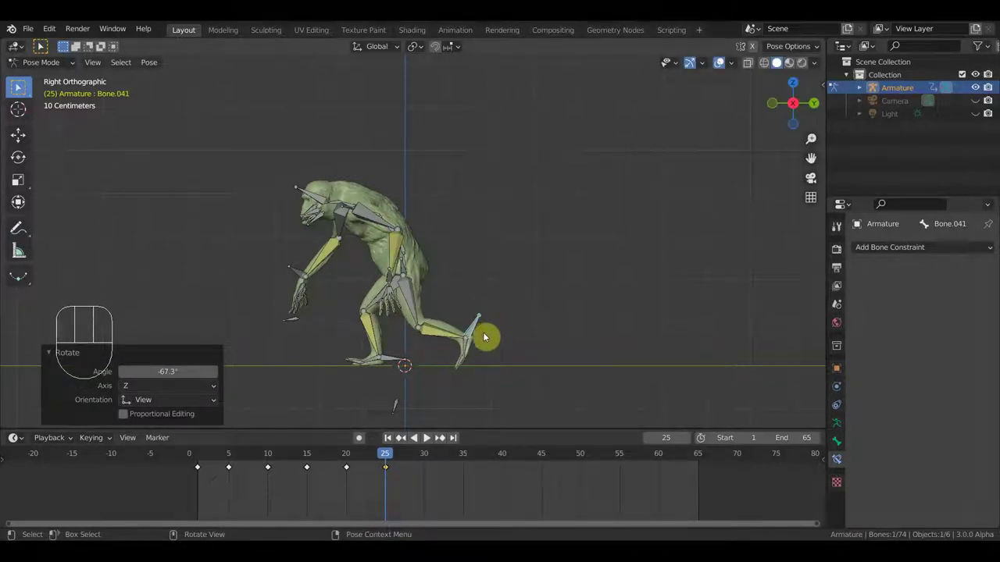
- Delete the frame-25 keyframe and scrub back through the earlier poses
{"action": "left_click", "coordinate": [349, 462]}
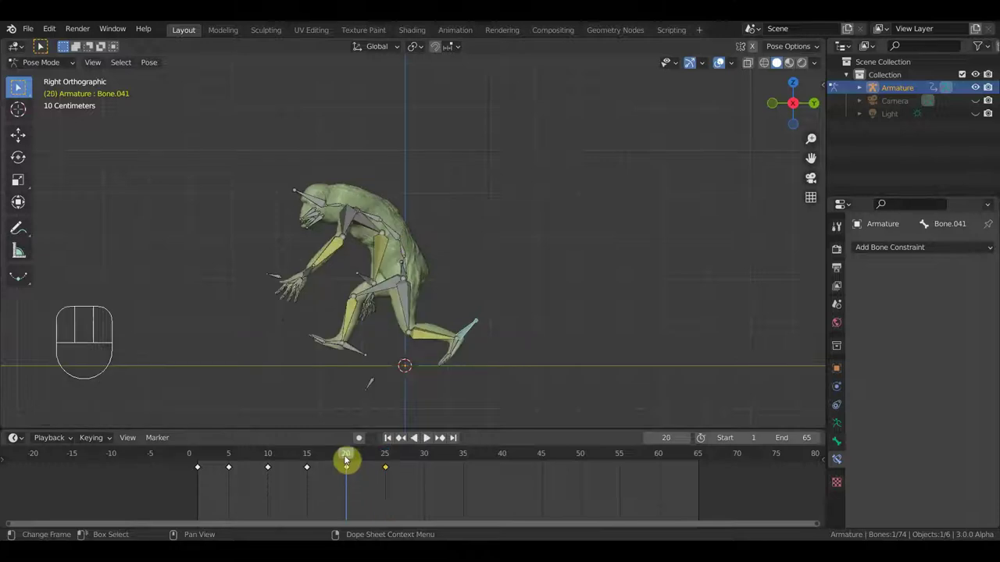
{"action": "left_click", "coordinate": [389, 469]}
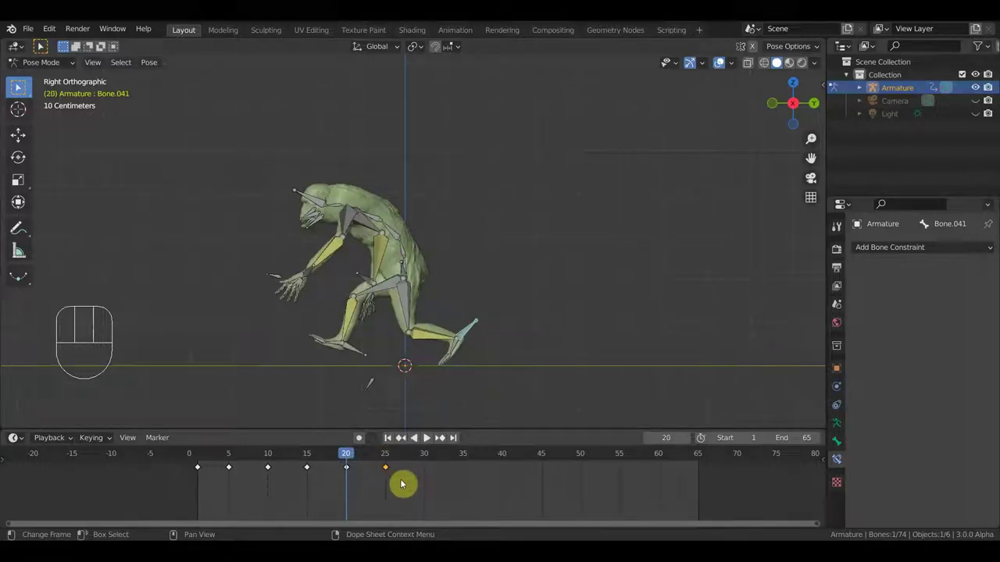
{"action": "key", "text": "Delete"}
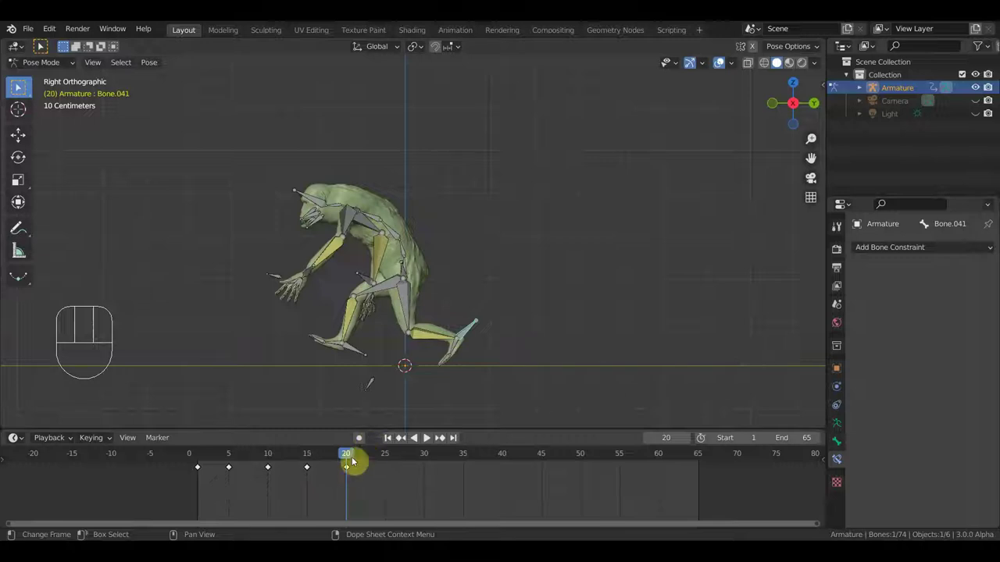
{"action": "left_click_drag", "start_coordinate": [355, 460], "coordinate": [275, 427]}
{"action": "left_click_drag", "start_coordinate": [439, 353], "coordinate": [366, 361]}
{"action": "left_click", "coordinate": [274, 459]}
{"action": "left_click", "coordinate": [304, 460]}
- Step through frames 21 and 25 in side view, select all bones and delete the selected keyframe
{"action": "left_click_drag", "start_coordinate": [422, 395], "coordinate": [457, 415]}
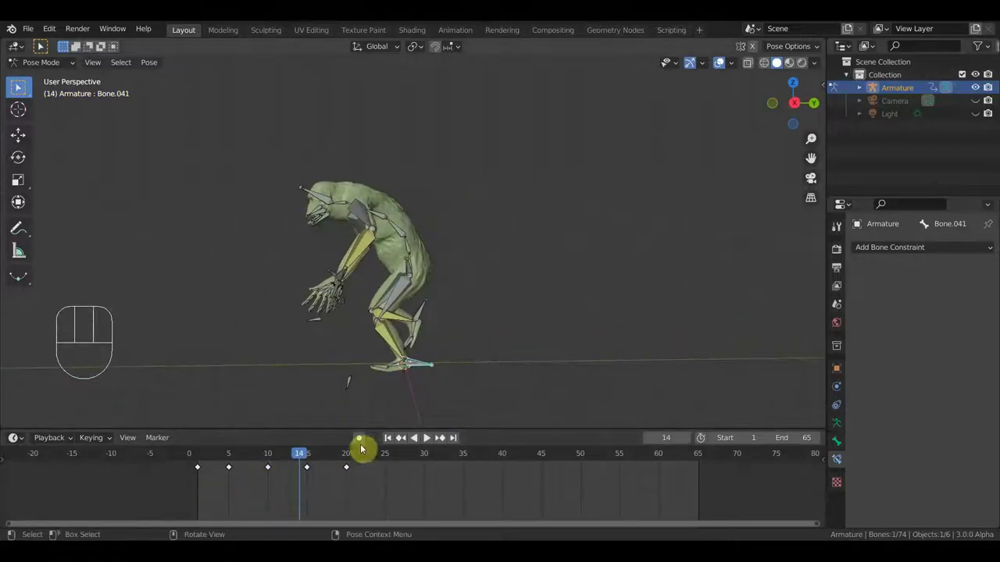
{"action": "left_click", "coordinate": [354, 461]}
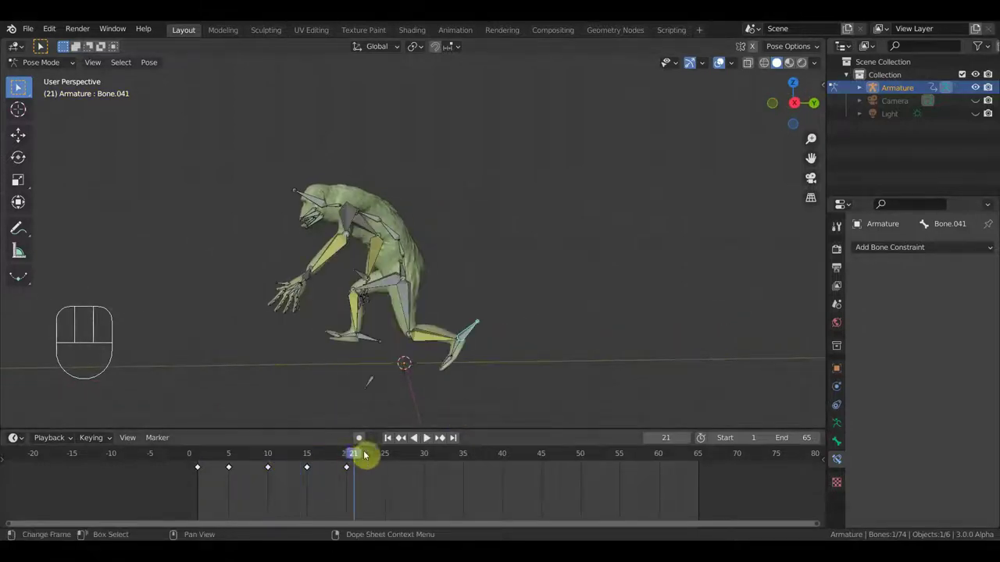
{"action": "key", "text": "KP_3"}
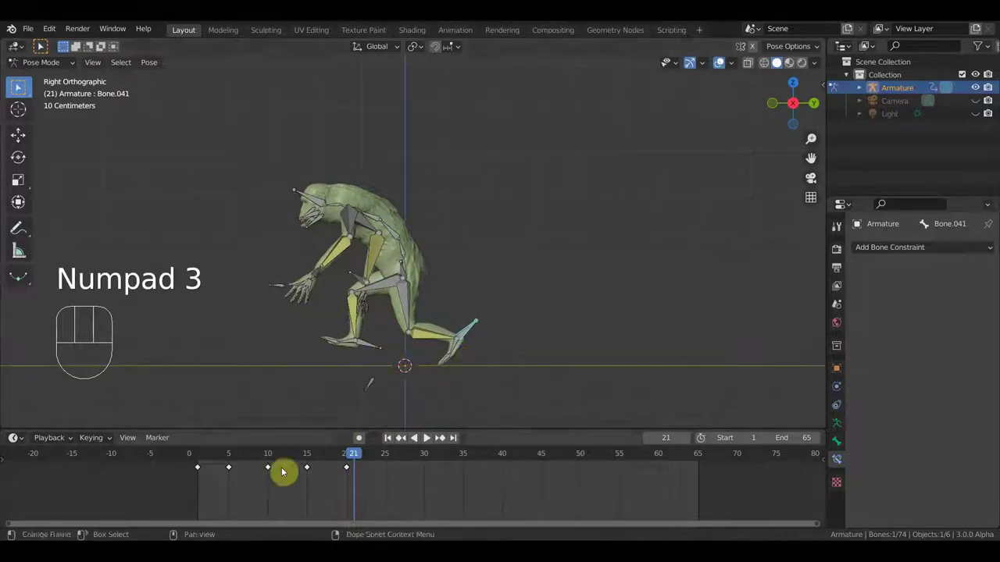
{"action": "left_click", "coordinate": [201, 457]}
{"action": "left_click", "coordinate": [393, 458]}
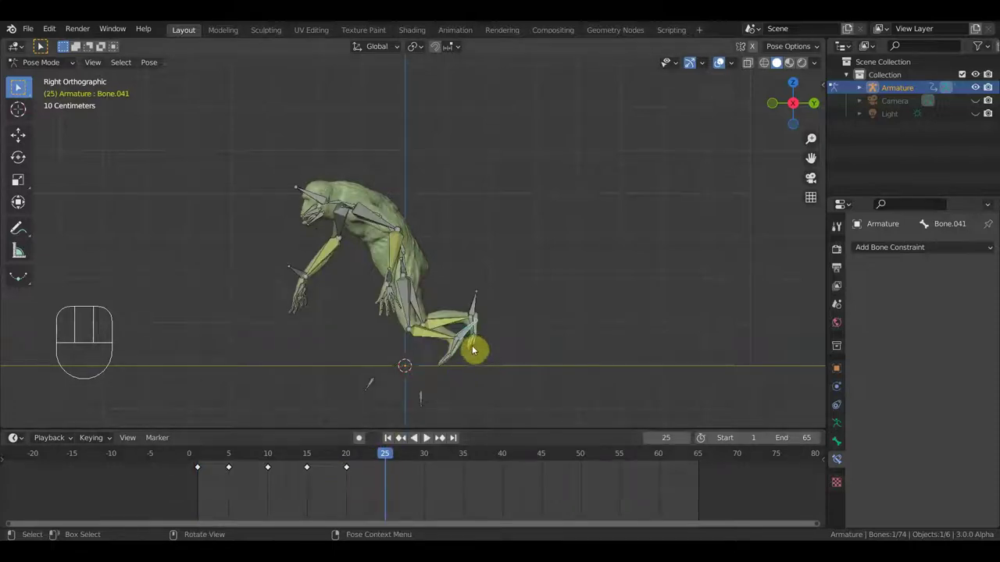
{"action": "key", "text": "a"}
{"action": "left_click_drag", "start_coordinate": [412, 492], "coordinate": [383, 465]}
{"action": "key", "text": "Delete"}
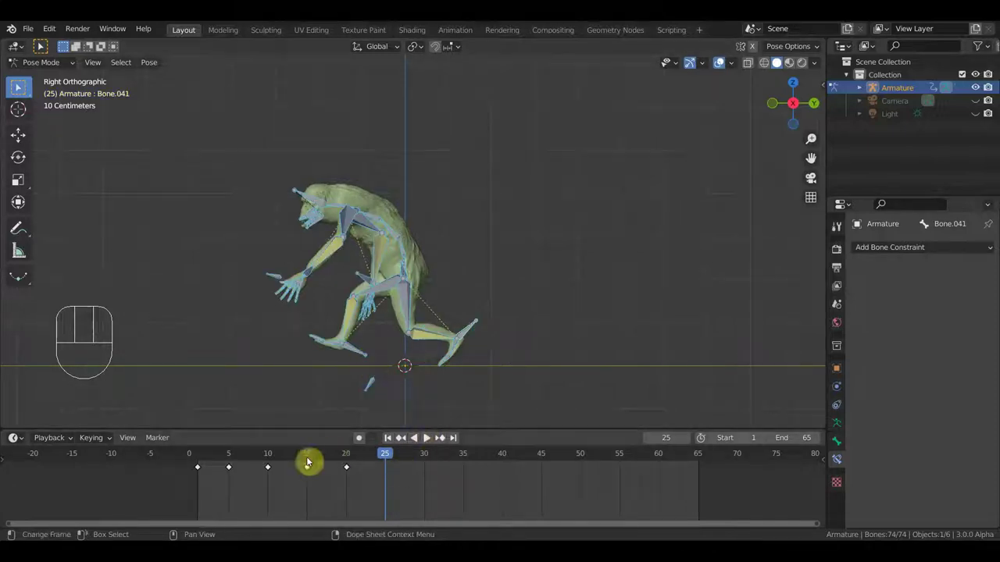
- Preview the swing at frames 10, 5, 10, 16 and 20
{"action": "left_click", "coordinate": [271, 459]}
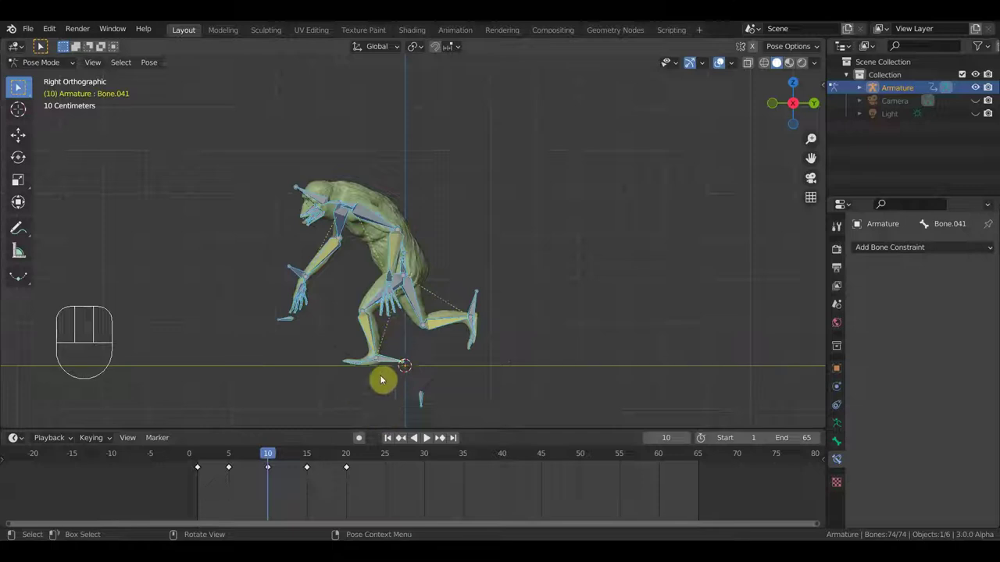
{"action": "left_click", "coordinate": [232, 460]}
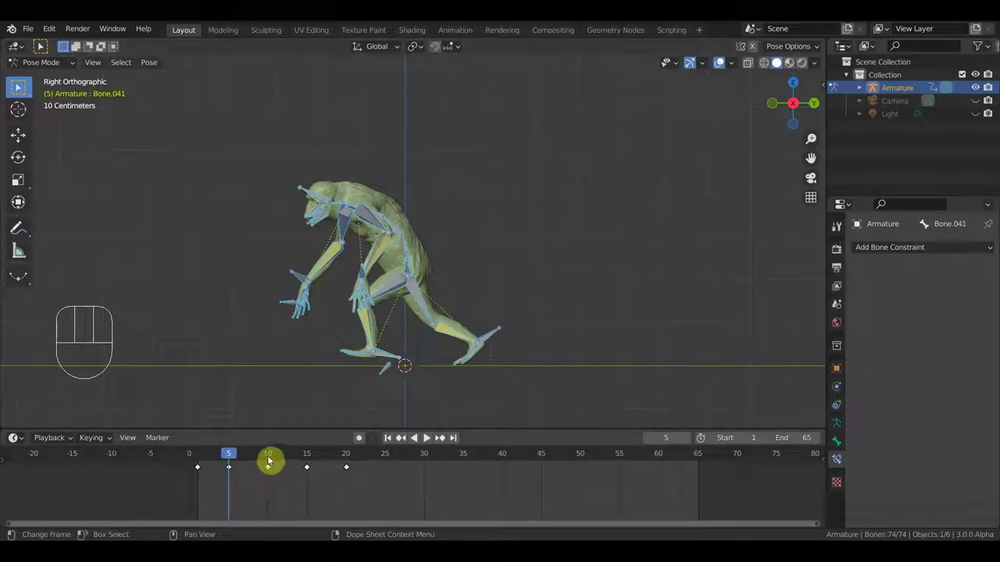
{"action": "left_click", "coordinate": [272, 461]}
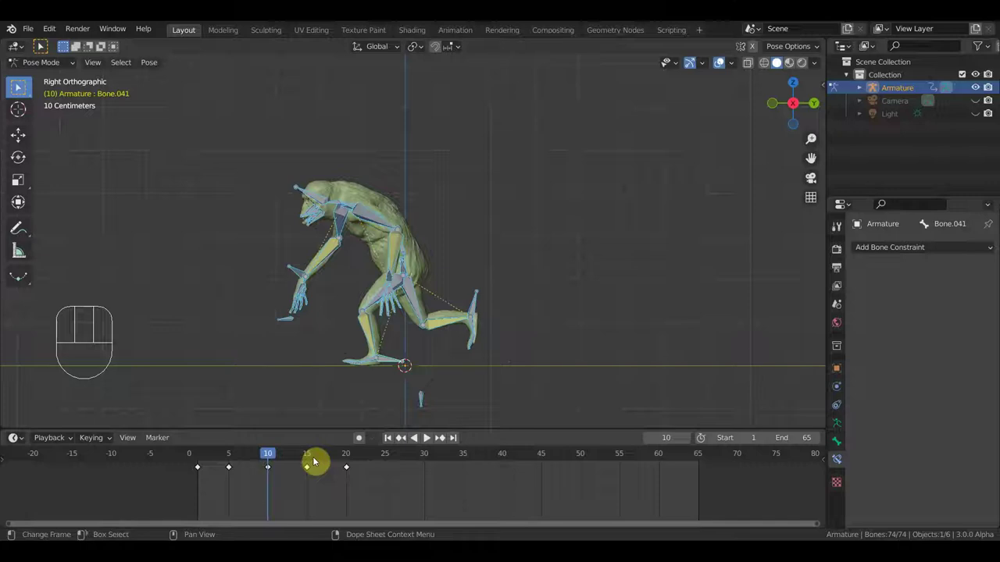
{"action": "left_click", "coordinate": [317, 463]}
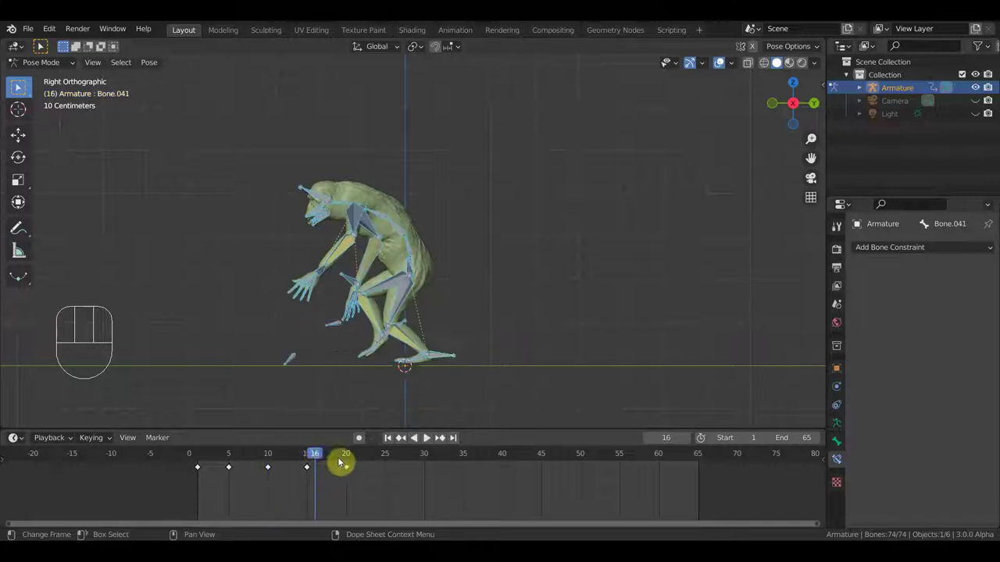
{"action": "left_click", "coordinate": [352, 459]}
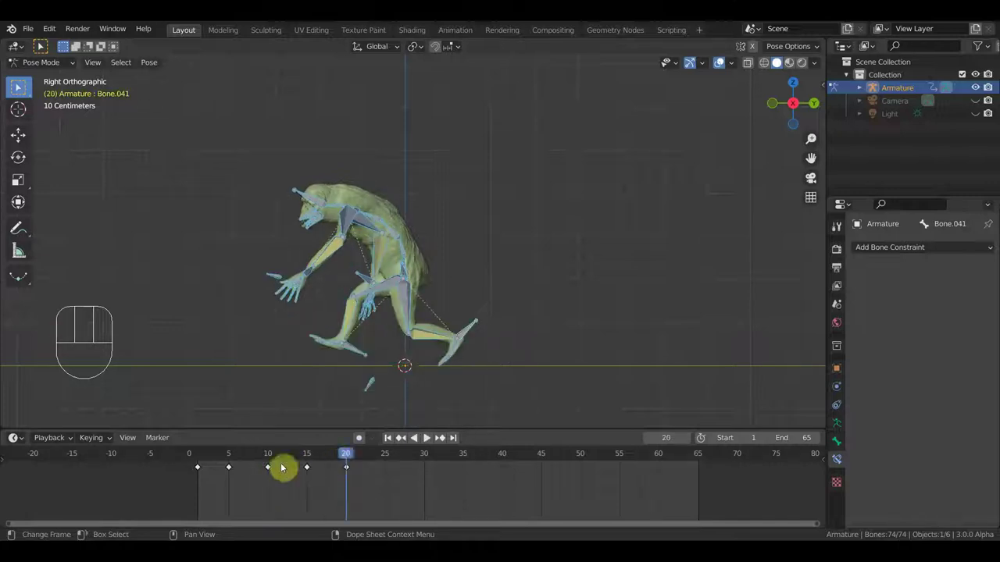
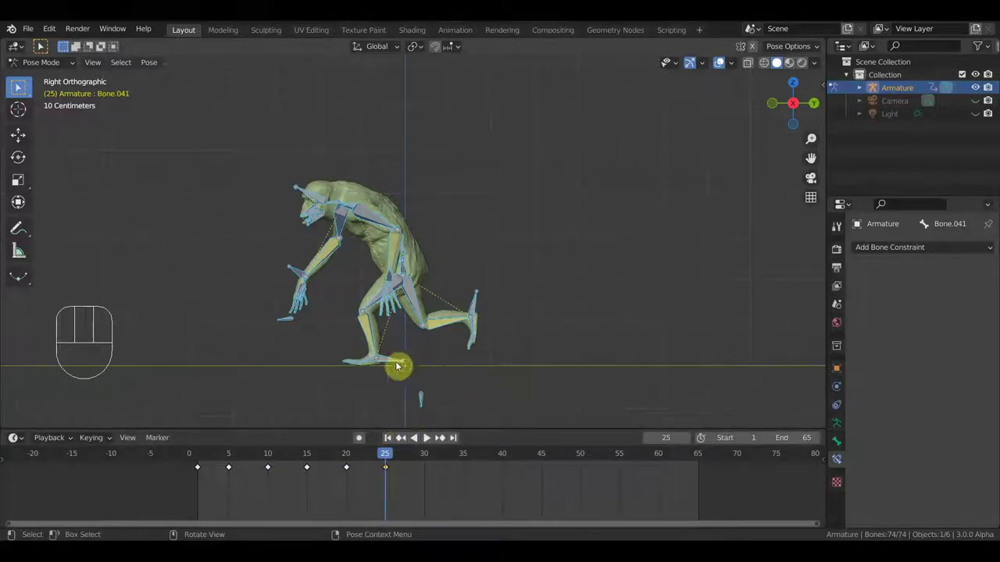
- Move and rotate the arm bone into a new pose at frame 25
{"action": "key", "text": "r"}
{"action": "key", "text": "g"}
{"action": "left_click_drag", "start_coordinate": [477, 301], "coordinate": [490, 325]}
{"action": "key", "text": "g"}
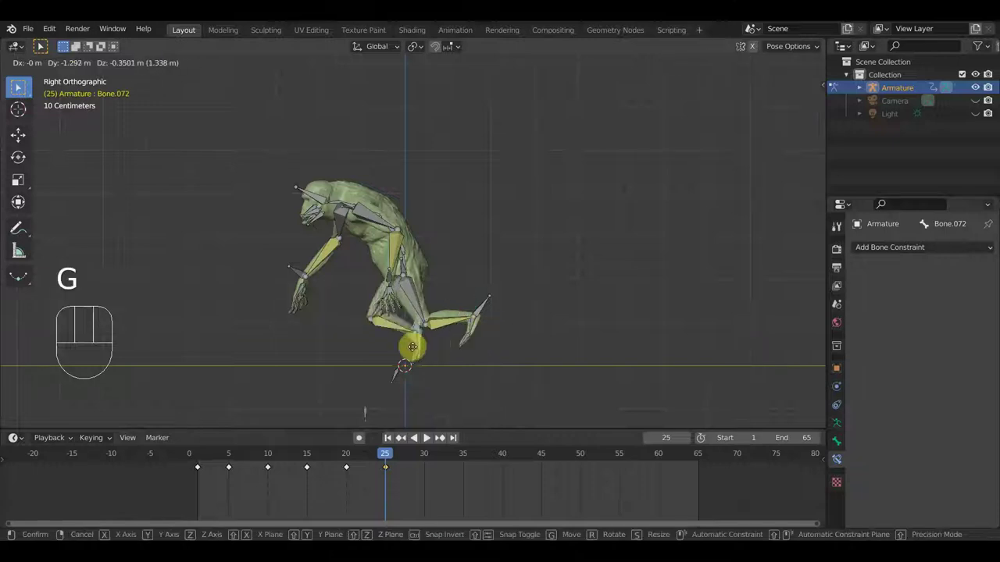
{"action": "key", "text": "r"}
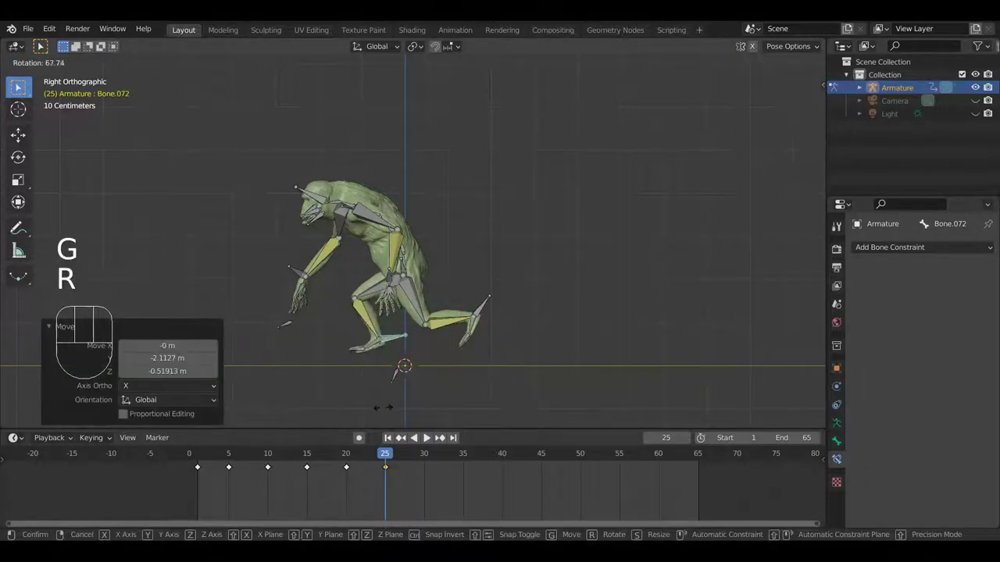
{"action": "key", "text": "g"}
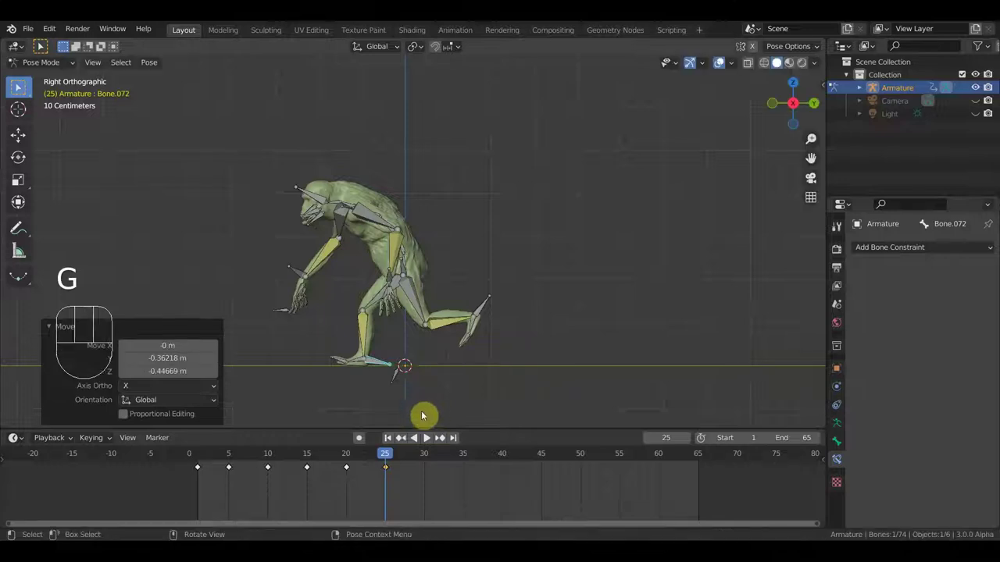
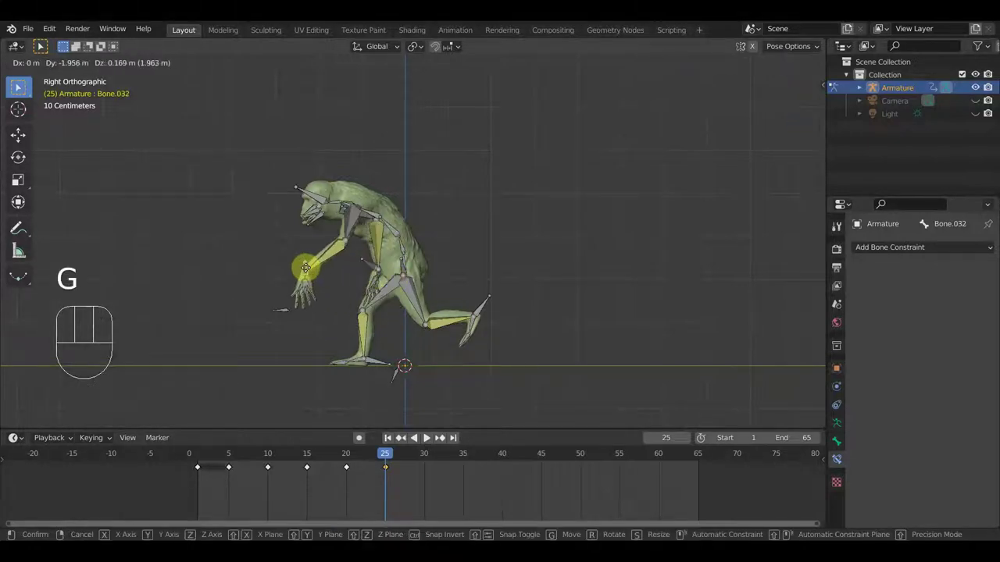
{"action": "key", "text": "r"}
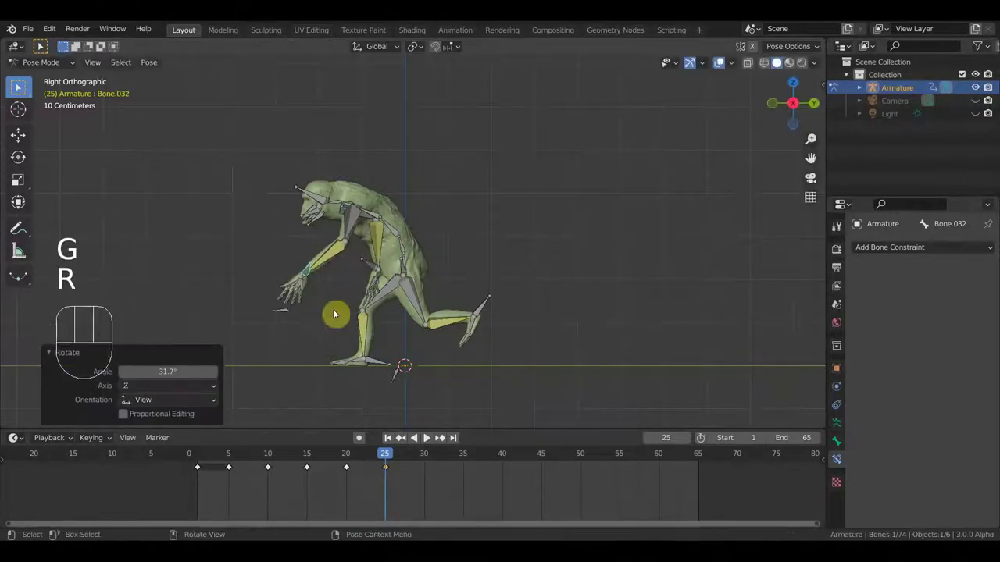
- Key location and rotation of all bones at frame 25 and play the swing back
{"action": "key", "text": "a"}
{"action": "key", "text": "i"}
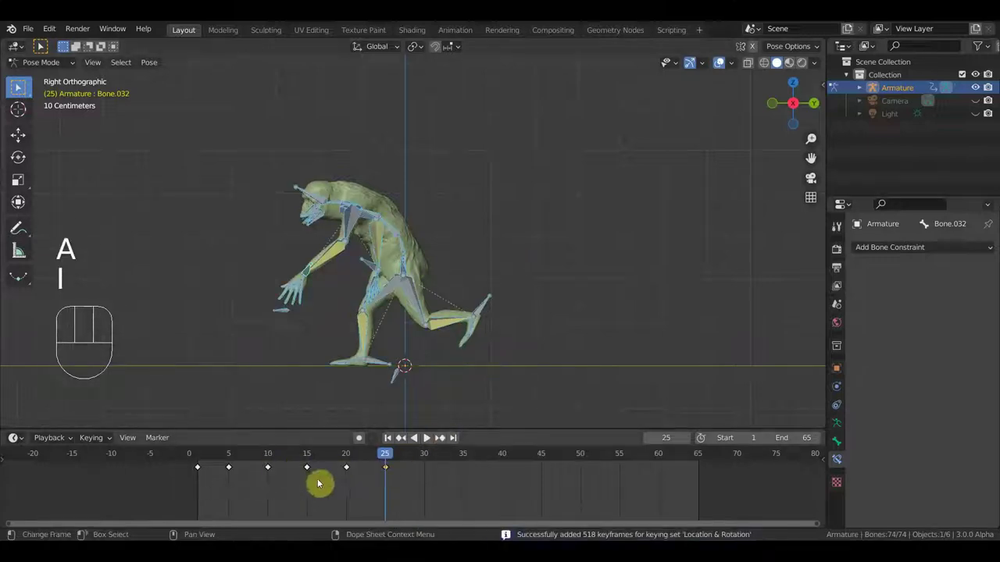
{"action": "left_click", "coordinate": [313, 458]}
{"action": "left_click", "coordinate": [200, 459]}
{"action": "key", "text": "space"}
{"action": "key", "text": "space"}
- Select the first-frame keyframe and duplicate the starting pose to frame 30
{"action": "left_click", "coordinate": [386, 456]}
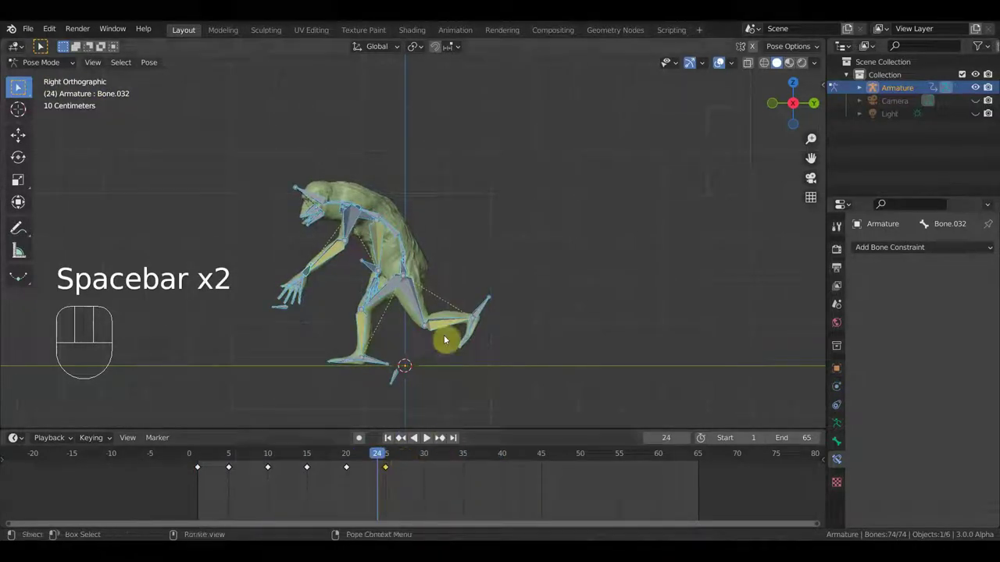
{"action": "left_click_drag", "start_coordinate": [212, 495], "coordinate": [195, 458]}
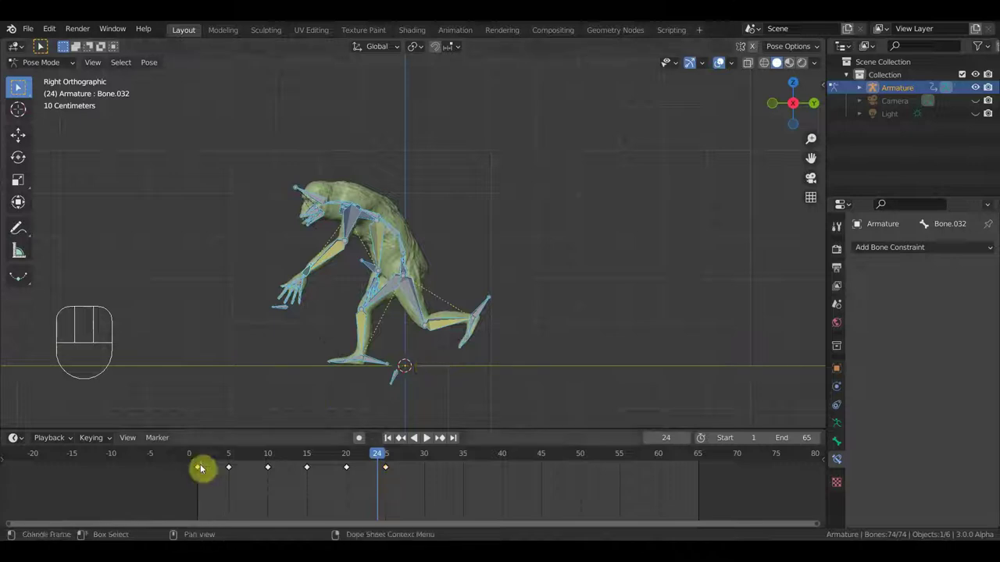
{"action": "key", "text": "shift+d"}
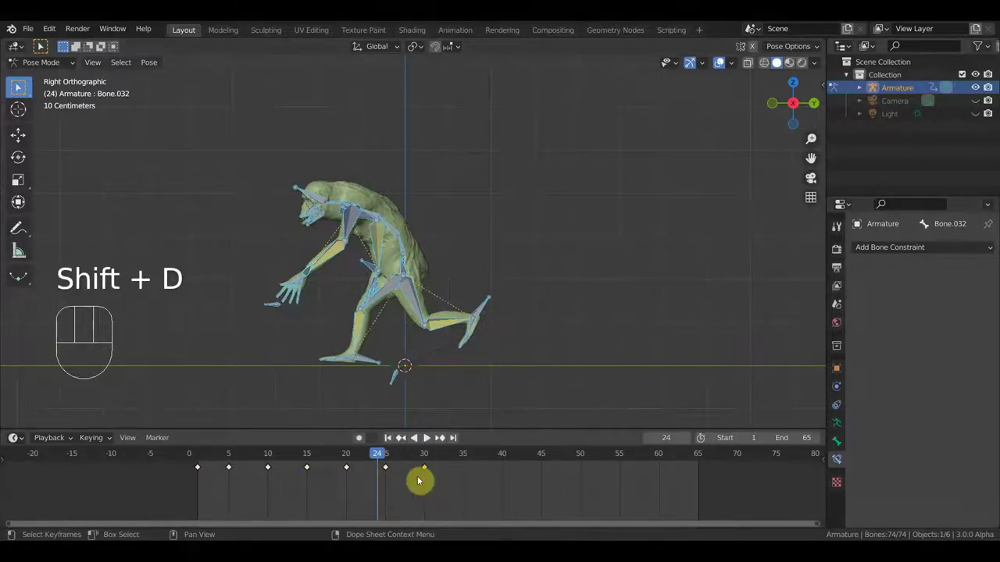
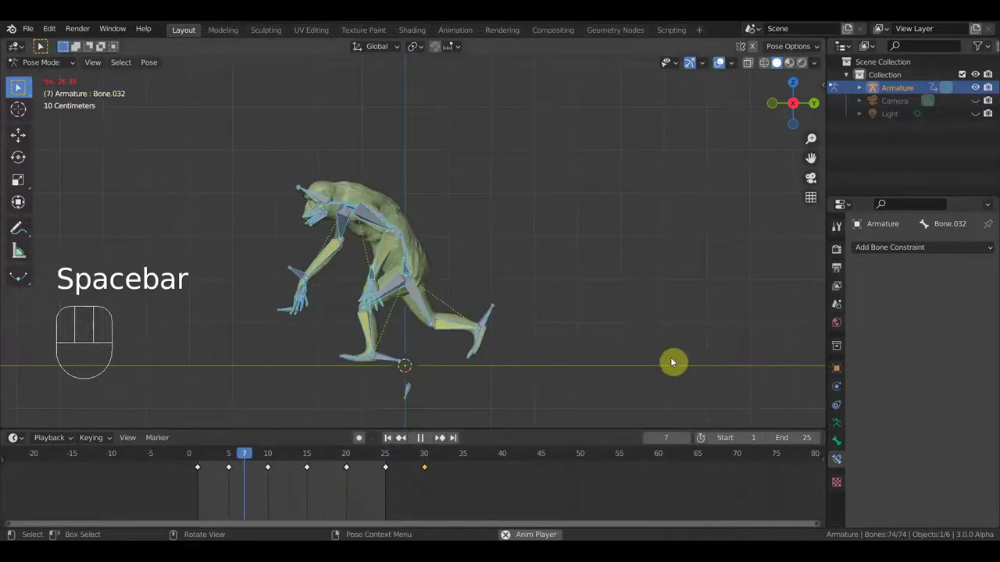
- Orbit the view to watch the arm swing play back
{"action": "left_click_drag", "start_coordinate": [641, 356], "coordinate": [714, 348]}
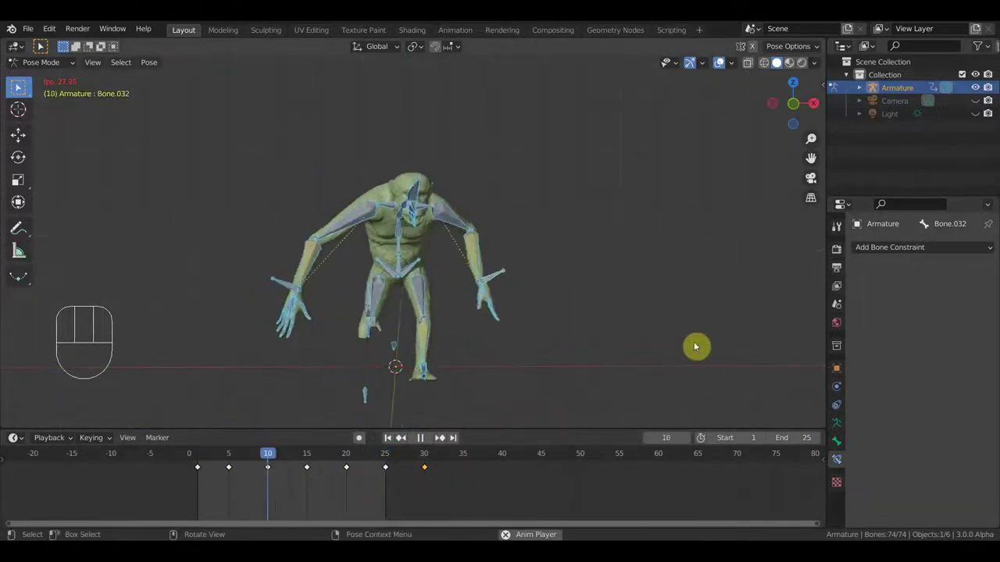
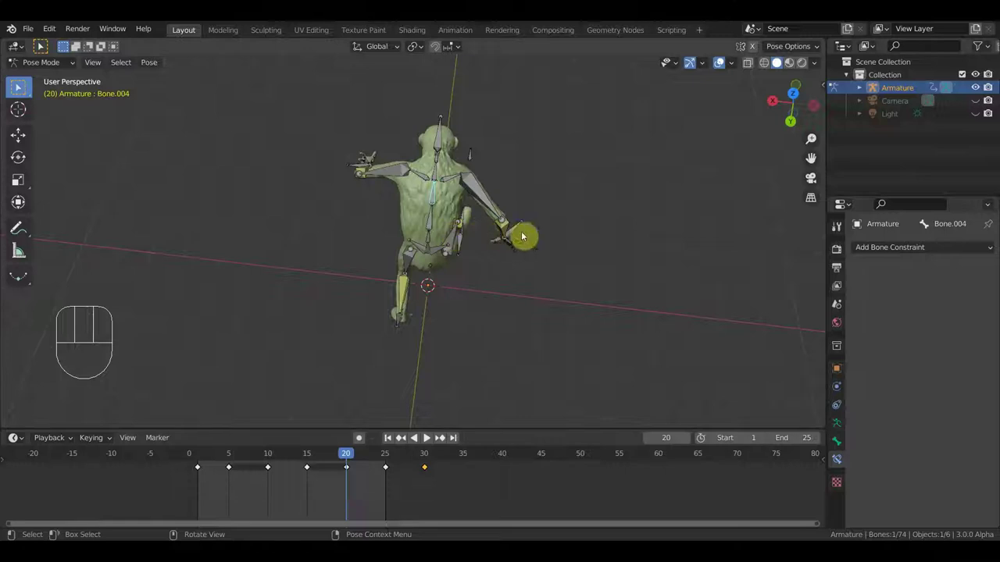
- Rotate the arm bone, inspect it up close, and key all bones at frame 20
{"action": "key", "text": "r"}
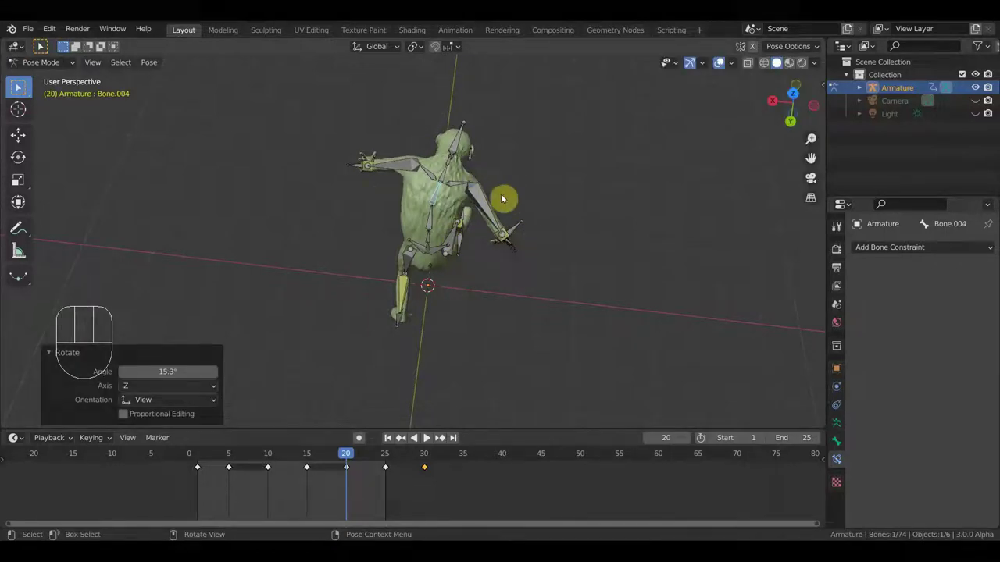
{"action": "left_click_drag", "start_coordinate": [550, 203], "coordinate": [555, 156]}
{"action": "left_click_drag", "start_coordinate": [543, 236], "coordinate": [636, 250]}
{"action": "left_click_drag", "start_coordinate": [632, 250], "coordinate": [704, 241]}
{"action": "middle_click", "coordinate": [662, 242]}
{"action": "key", "text": "a"}
{"action": "key", "text": "i"}
- Scrub between frames 25 and 19 and duplicate the keyframe so frame 25 matches frame 20
{"action": "left_click", "coordinate": [389, 461]}
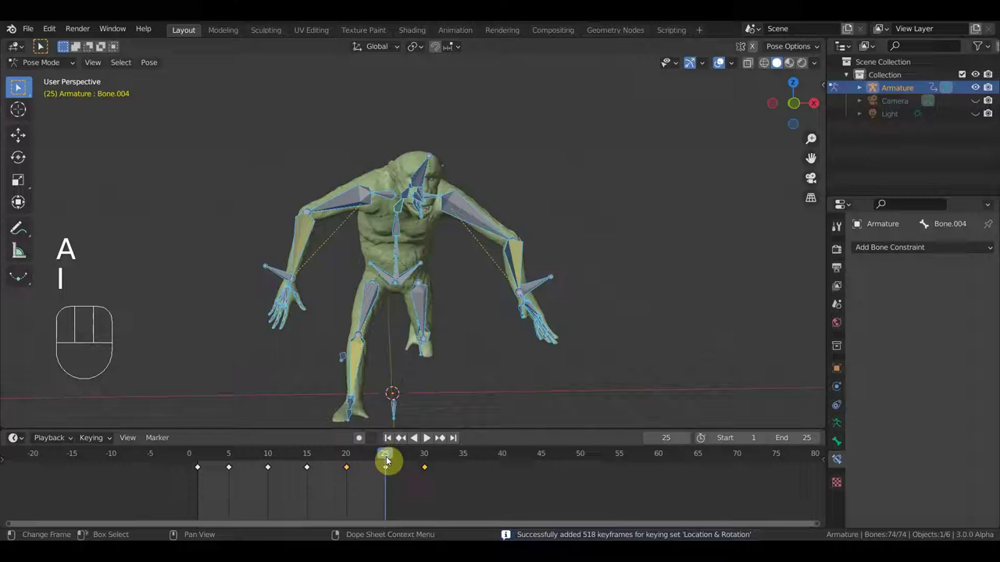
{"action": "left_click", "coordinate": [346, 456]}
{"action": "left_click_drag", "start_coordinate": [543, 214], "coordinate": [429, 226]}
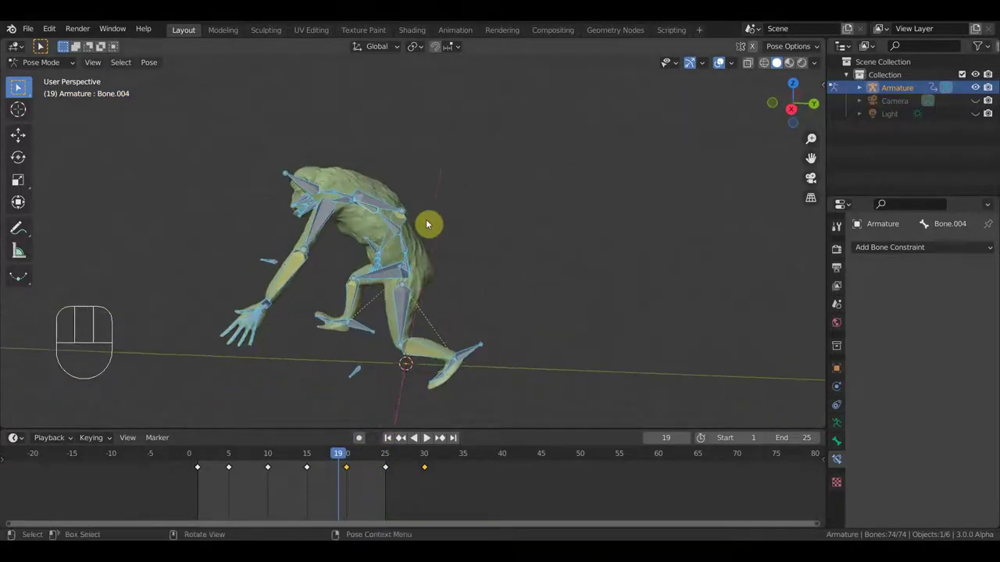
{"action": "left_click_drag", "start_coordinate": [454, 220], "coordinate": [382, 213]}
{"action": "left_click", "coordinate": [367, 215]}
{"action": "left_click_drag", "start_coordinate": [363, 485], "coordinate": [346, 464]}
{"action": "key", "text": "shift+d"}
- Play the swing from perspective, side and front views, then stop at frame 17
{"action": "key", "text": "space"}
{"action": "left_click_drag", "start_coordinate": [538, 315], "coordinate": [377, 313]}
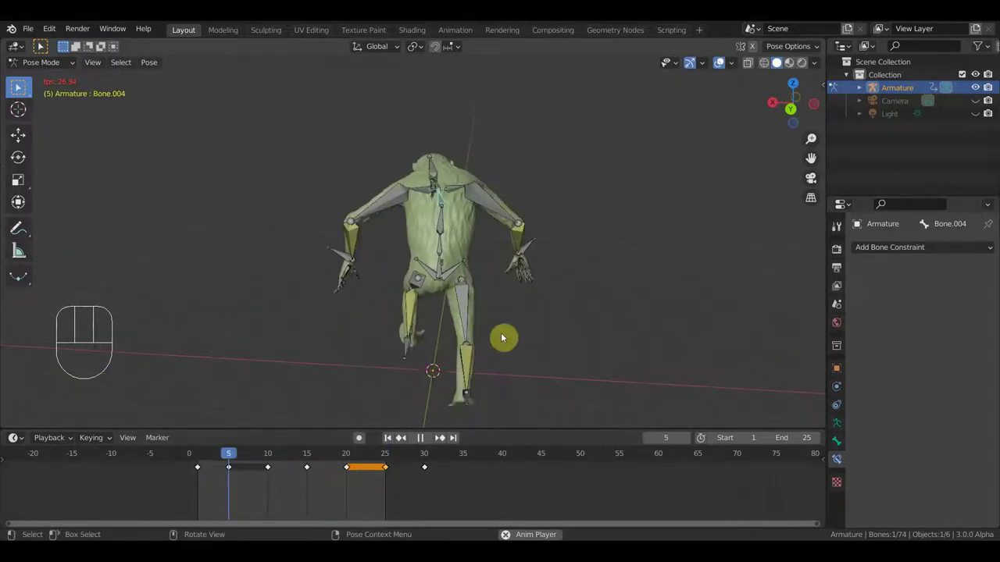
{"action": "left_click_drag", "start_coordinate": [544, 301], "coordinate": [262, 272]}
{"action": "key", "text": "KP_3"}
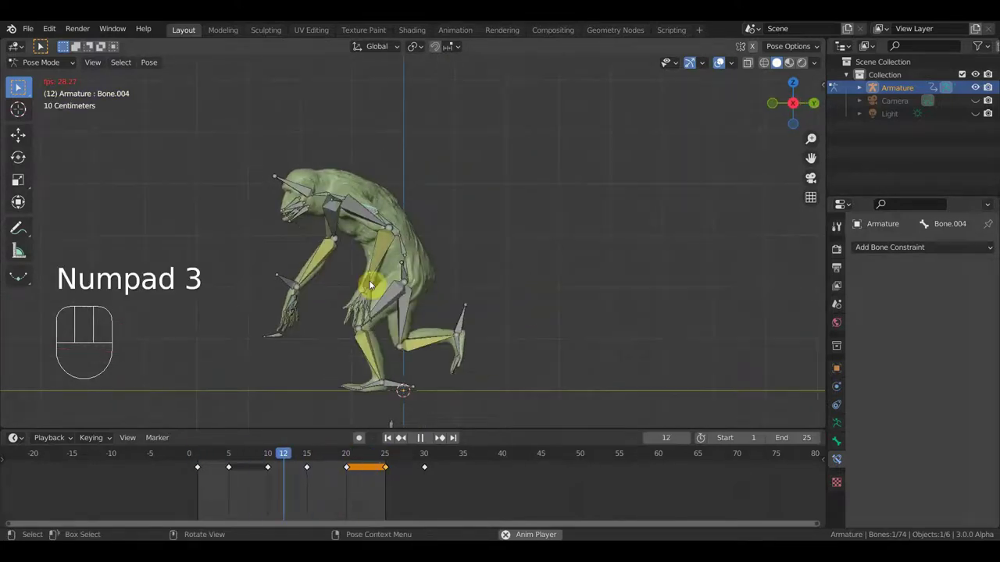
{"action": "key", "text": "KP_1"}
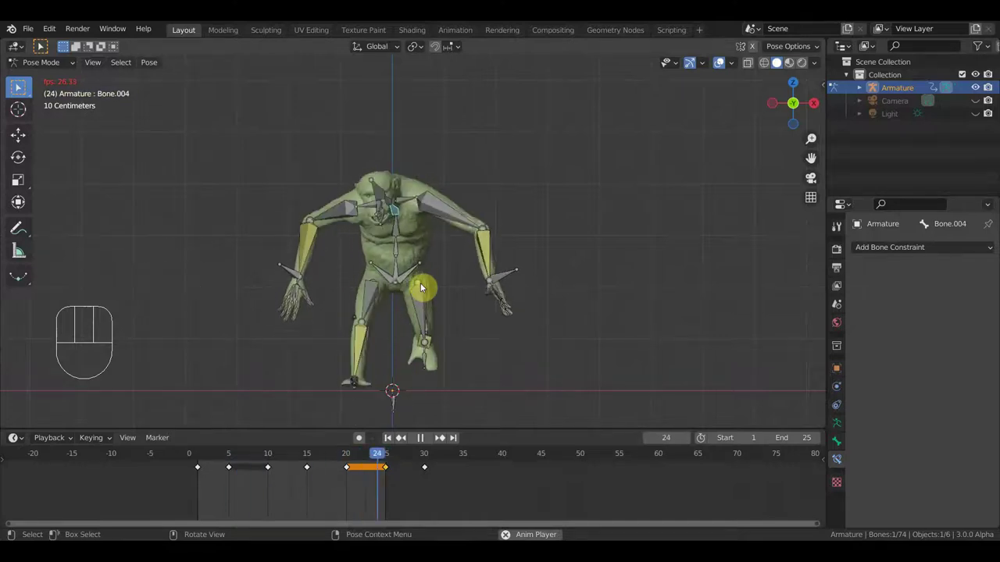
{"action": "key", "text": "space"}
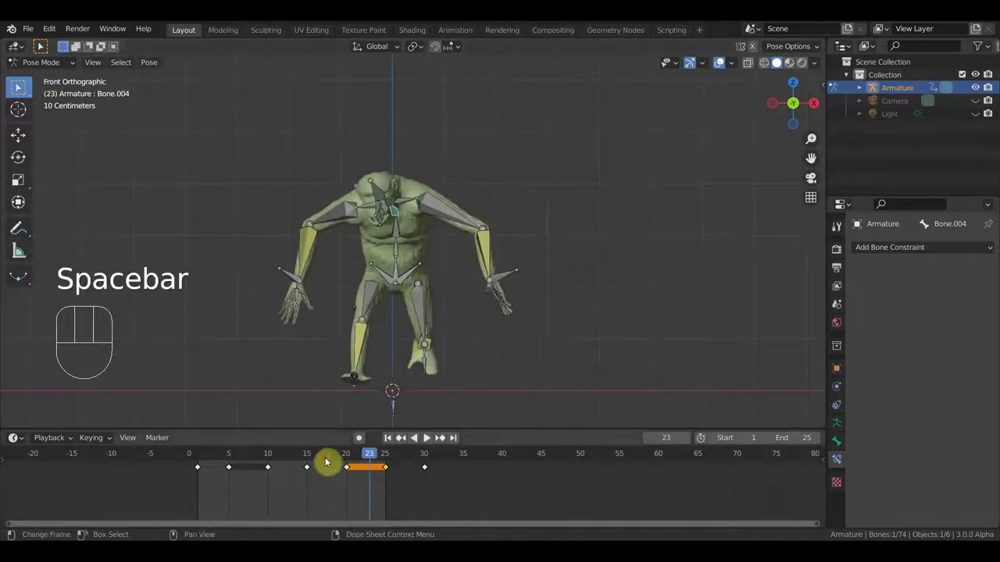
{"action": "left_click", "coordinate": [329, 461]}
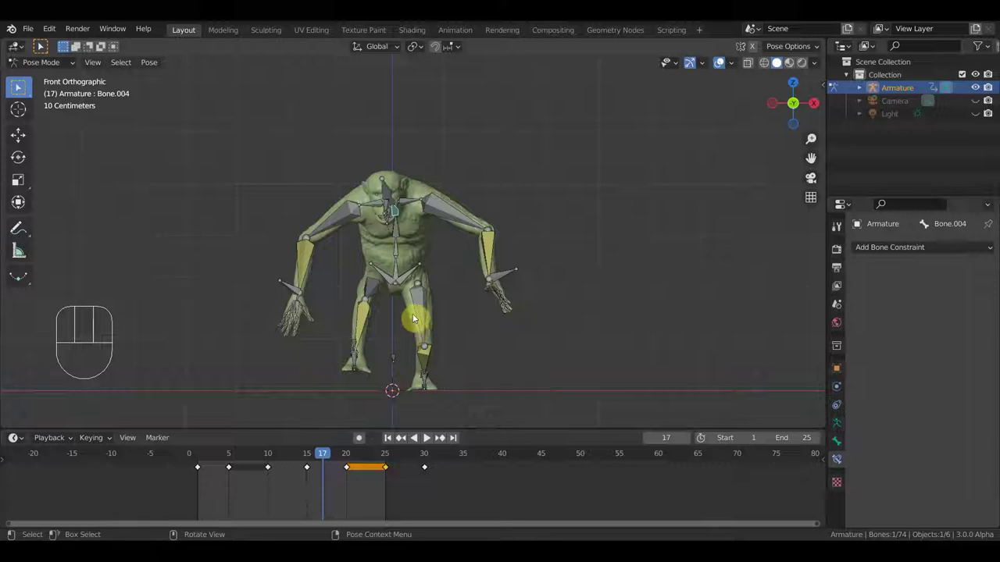
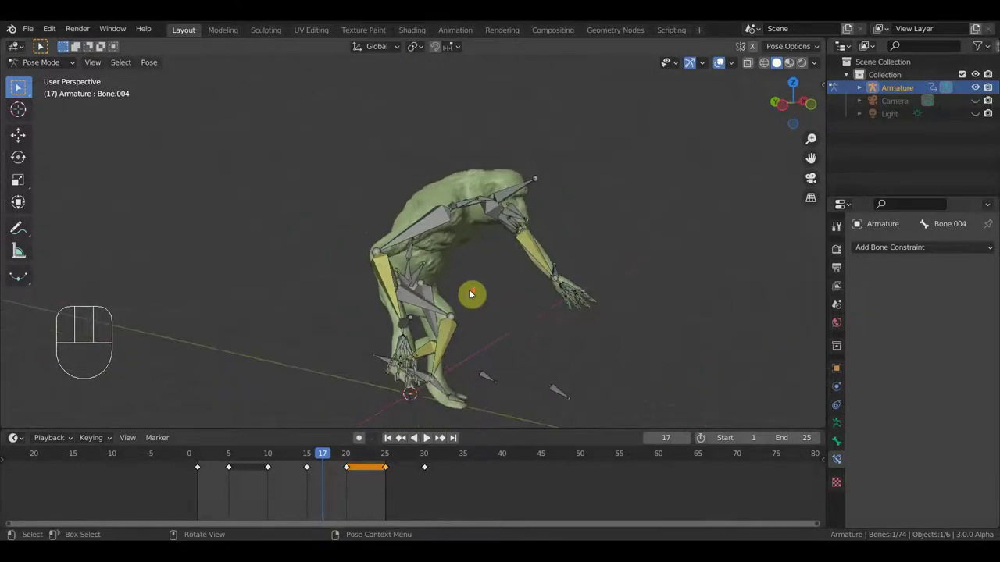
{"action": "left_click_drag", "start_coordinate": [471, 296], "coordinate": [247, 292]}
{"action": "middle_click", "coordinate": [237, 290]}
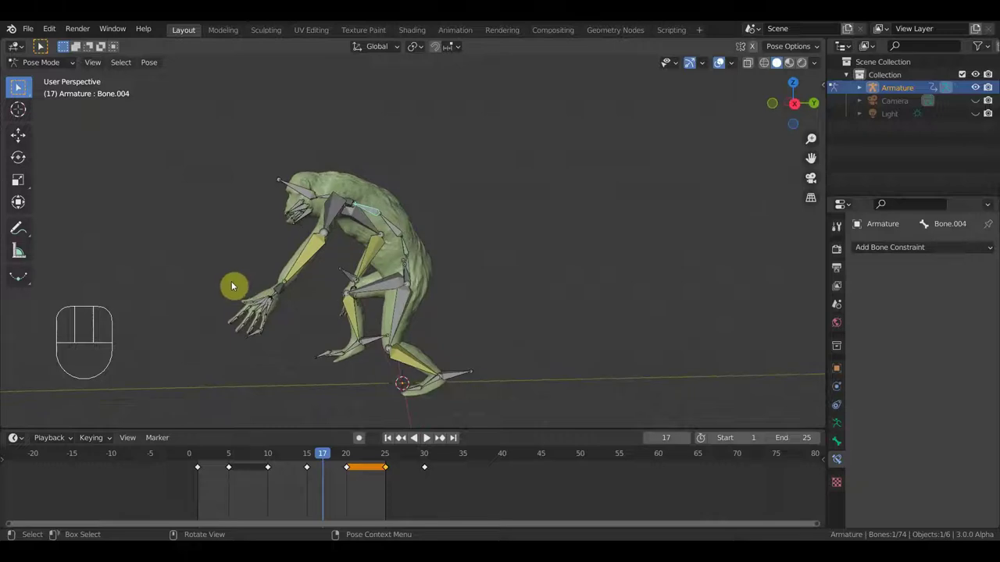
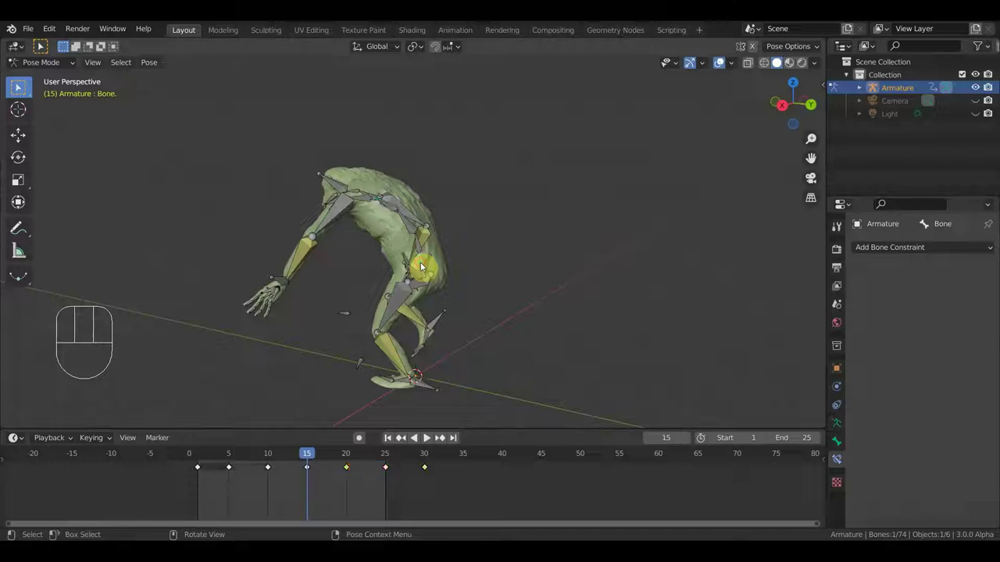
- Key location and rotation for all bones at frame 15
{"action": "key", "text": "g"}
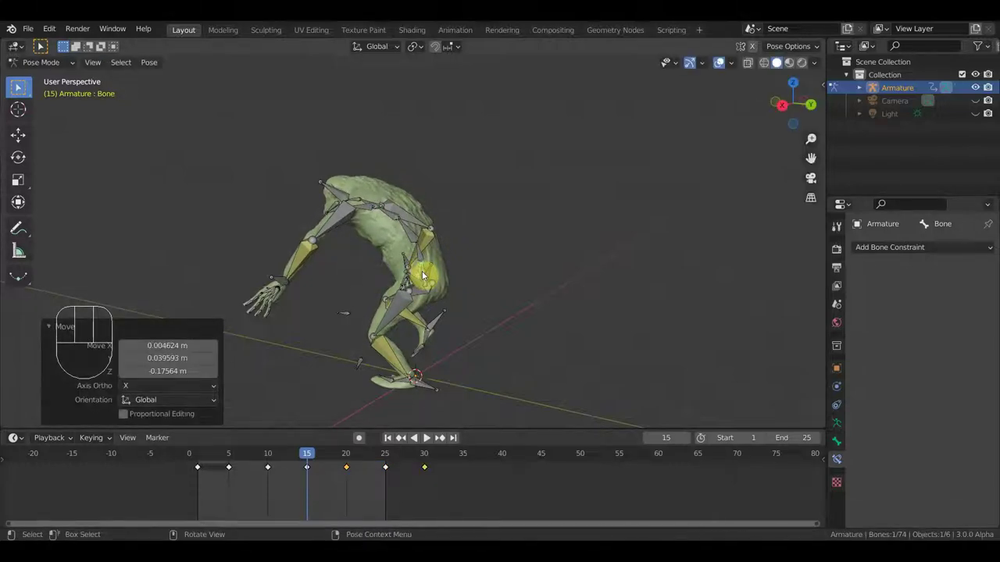
{"action": "key", "text": "a"}
{"action": "key", "text": "i"}
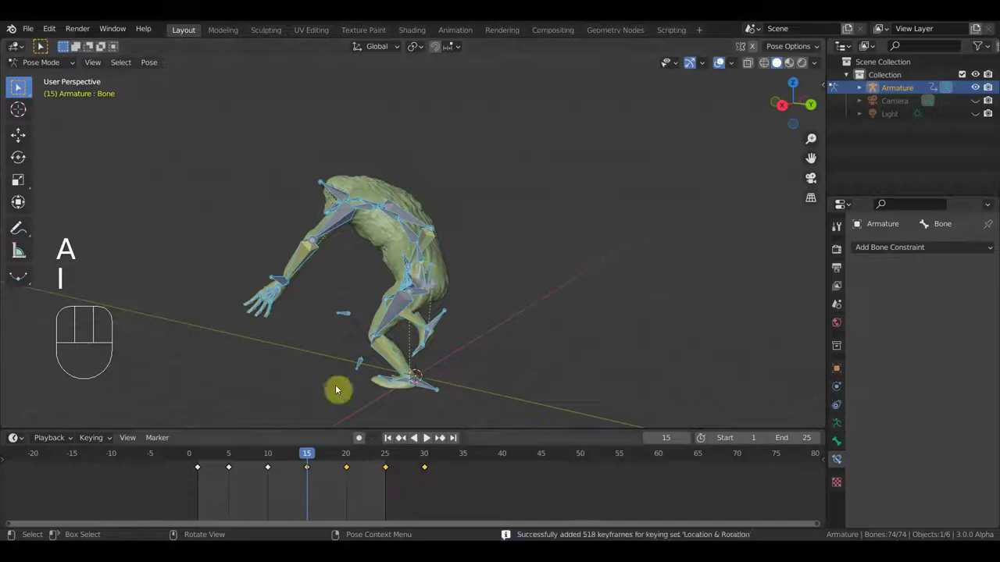
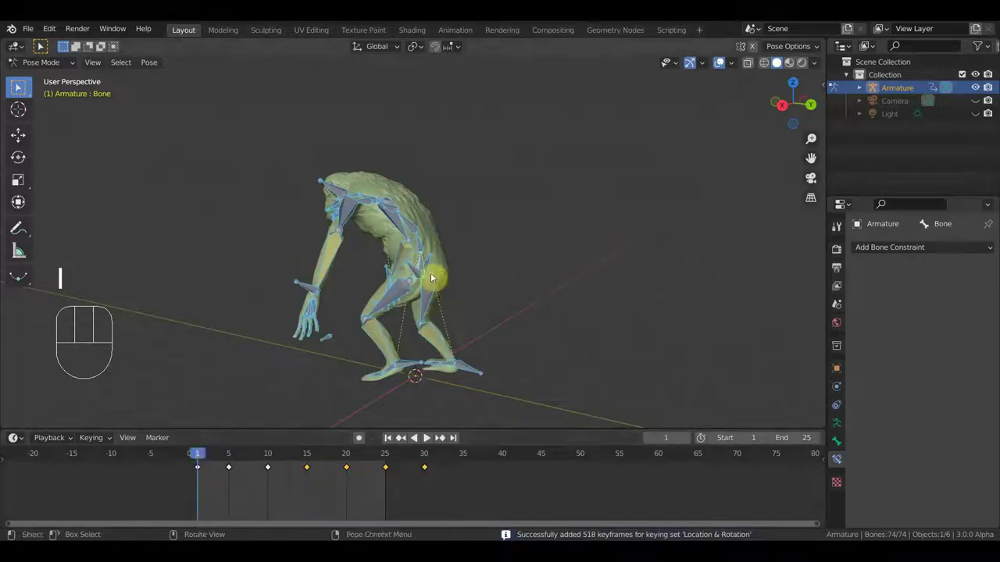
- At frame 1 in the right side view, move the arm bones and re-key all 74 bones
{"action": "left_click", "coordinate": [232, 459]}
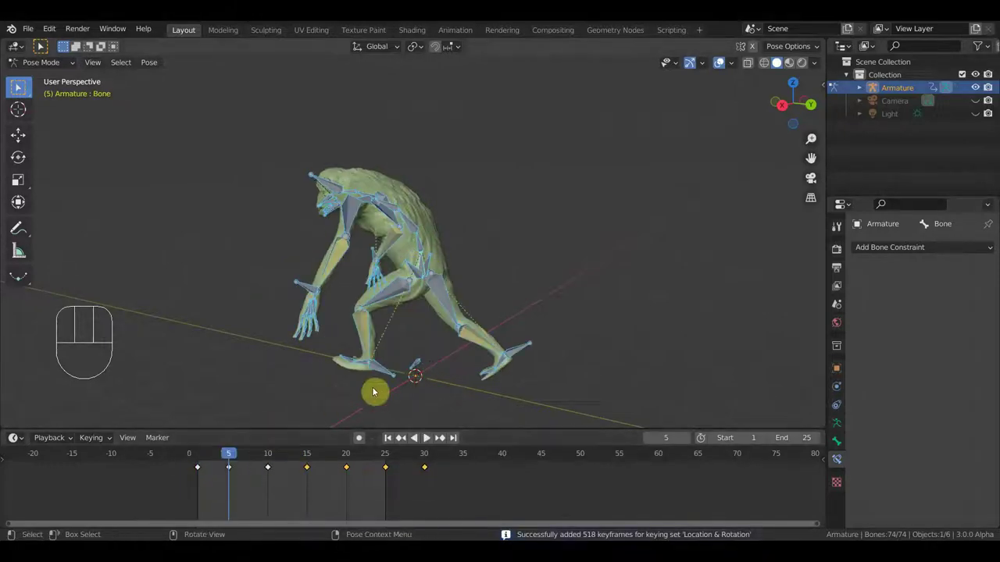
{"action": "key", "text": "KP_1"}
{"action": "key", "text": "KP_3"}
{"action": "left_click", "coordinate": [204, 459]}
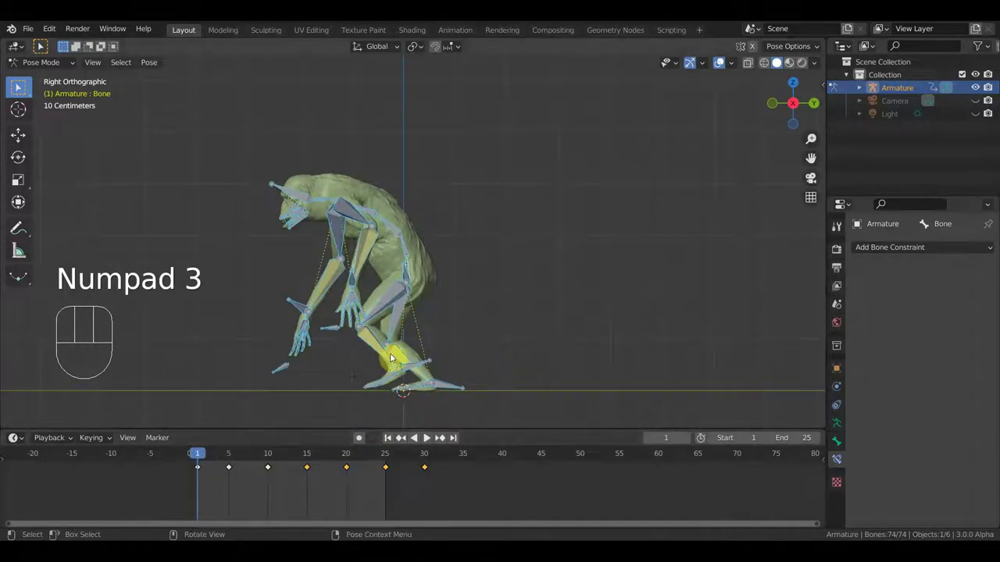
{"action": "middle_click", "coordinate": [418, 289]}
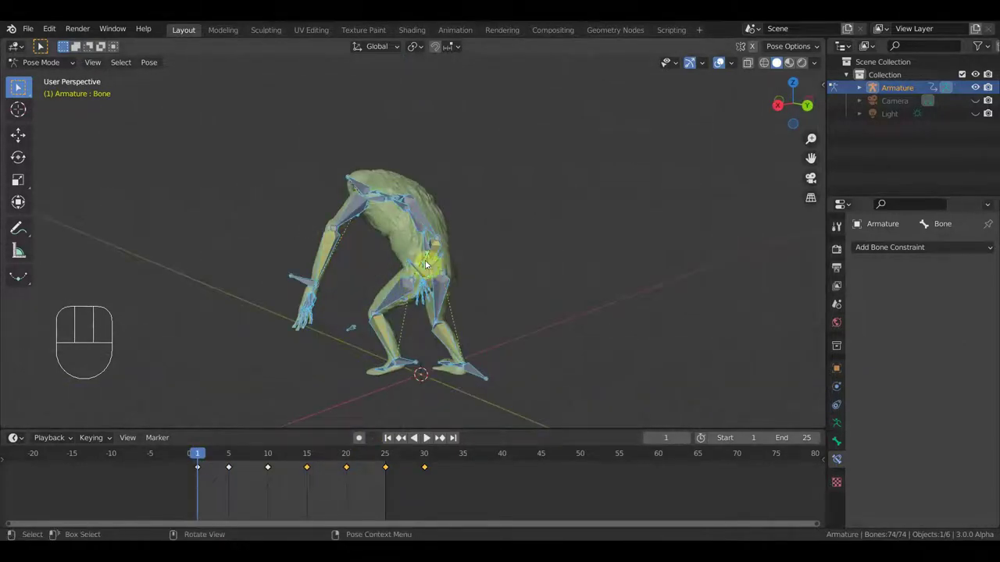
{"action": "key", "text": "KP_3"}
{"action": "key", "text": "g"}
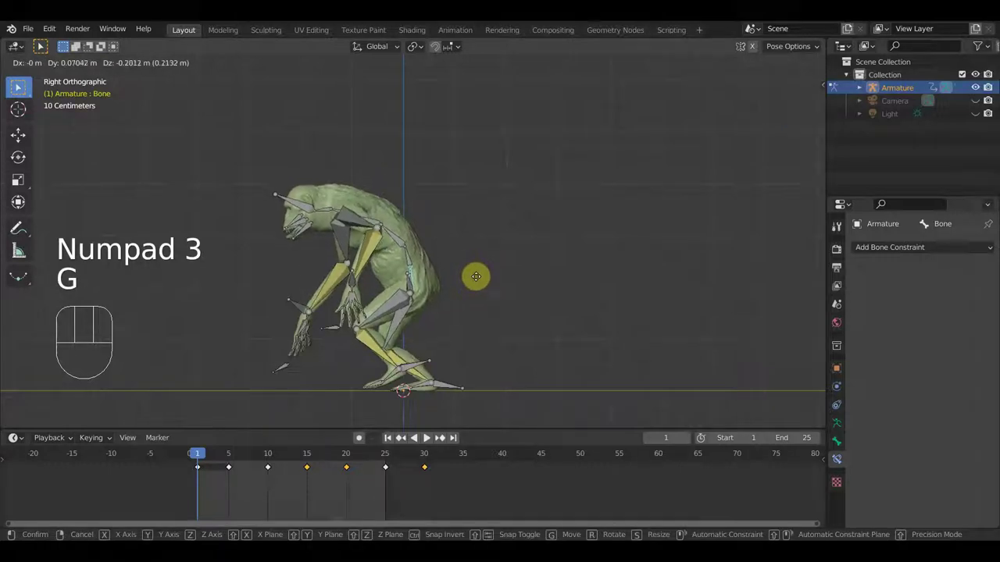
{"action": "key", "text": "a"}
{"action": "key", "text": "i"}
- Start the arm swing animation playing
{"action": "key", "text": "space"}
{"action": "key", "text": "space"}
{"action": "key", "text": "space"}
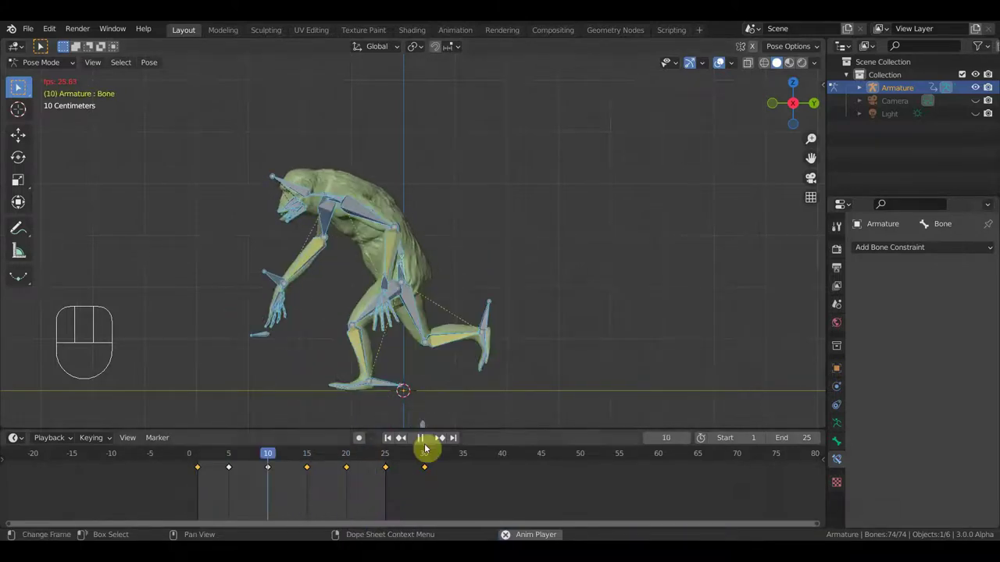
- Copy the frame-1 pose to the end of the cycle so the swing loops, then play it from the front
{"action": "key", "text": "space"}
{"action": "left_click_drag", "start_coordinate": [448, 485], "coordinate": [421, 465]}
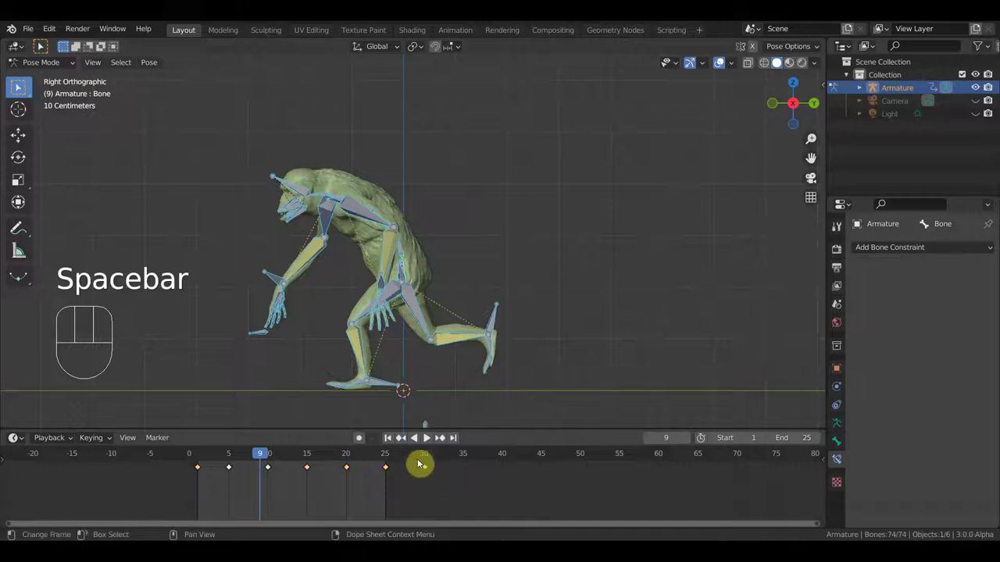
{"action": "key", "text": "g"}
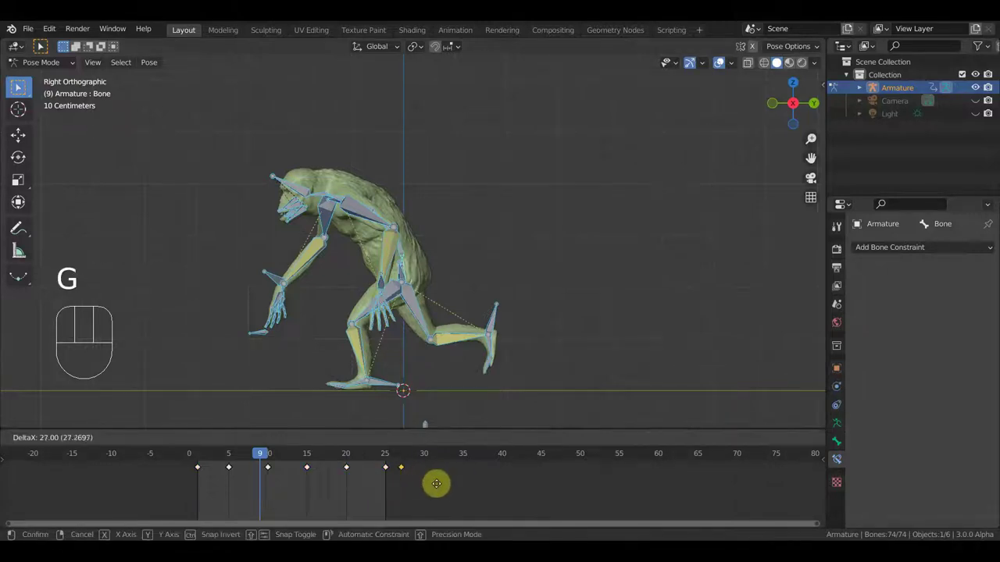
{"action": "key", "text": "space"}
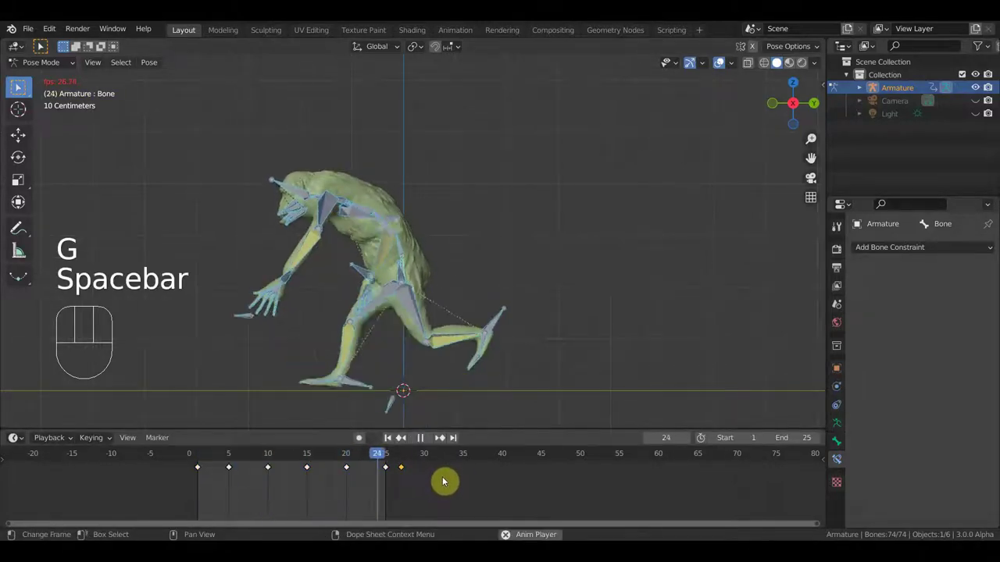
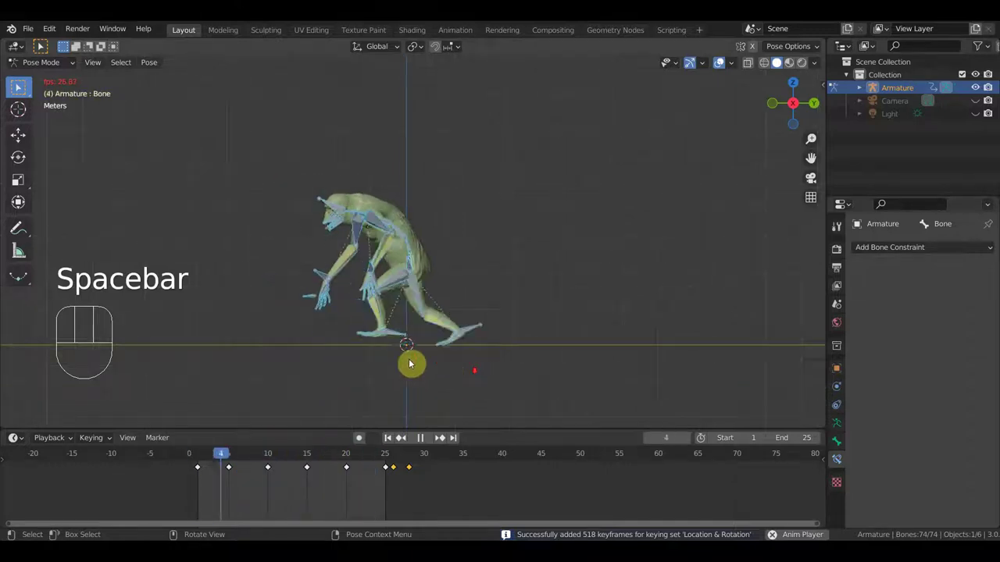
{"action": "left_click_drag", "start_coordinate": [474, 345], "coordinate": [574, 346]}
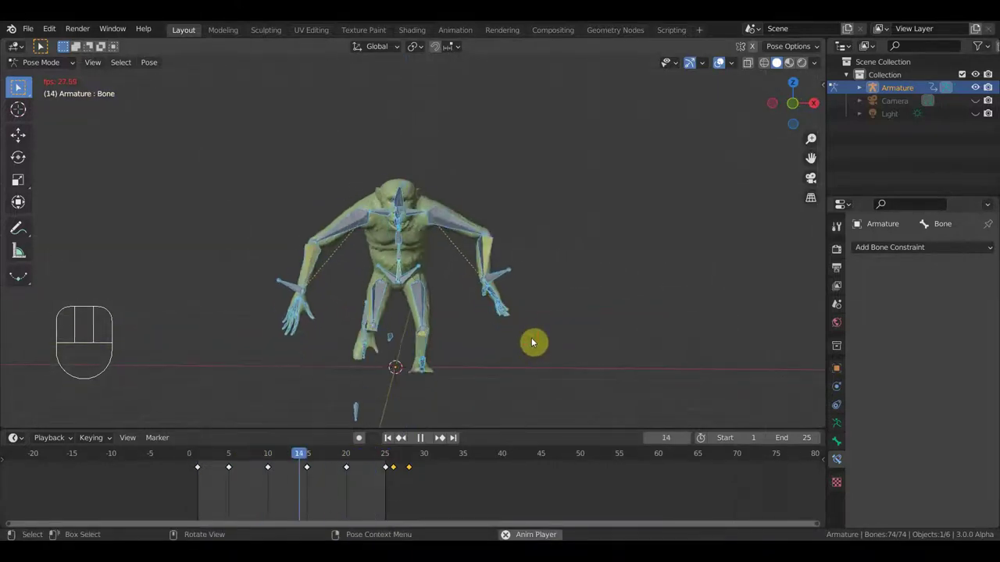
{"action": "key", "text": "KP_1"}
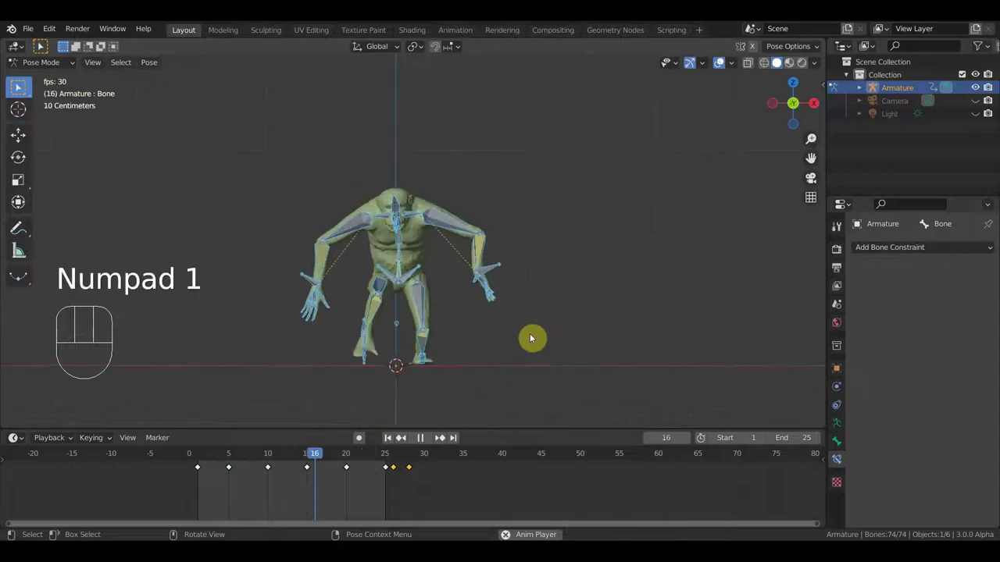
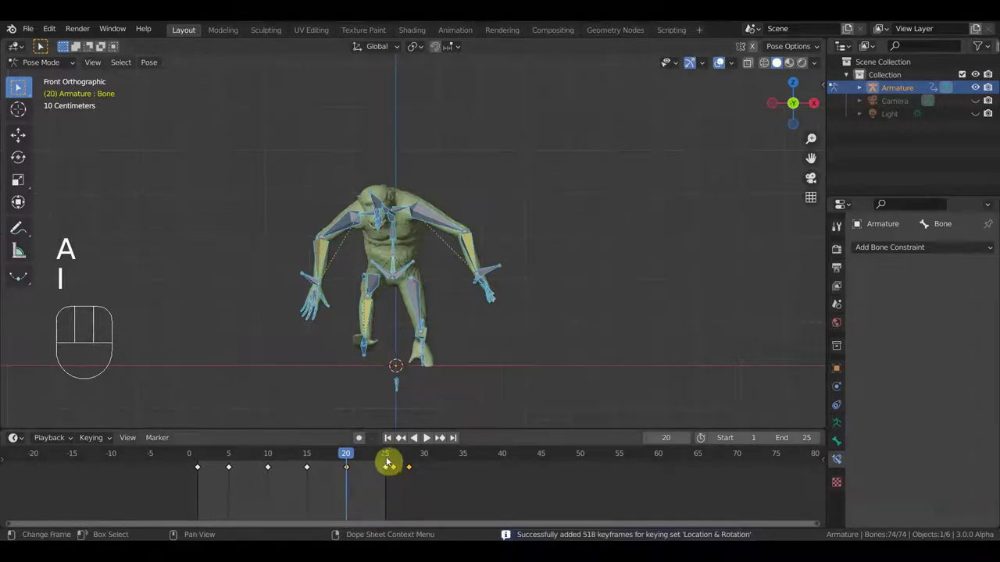
- Scrub to frame 25, key Location & Rotation for all bones there, and replay the swing
{"action": "left_click", "coordinate": [391, 459]}
{"action": "left_click_drag", "start_coordinate": [402, 268], "coordinate": [549, 267]}
{"action": "key", "text": "g"}
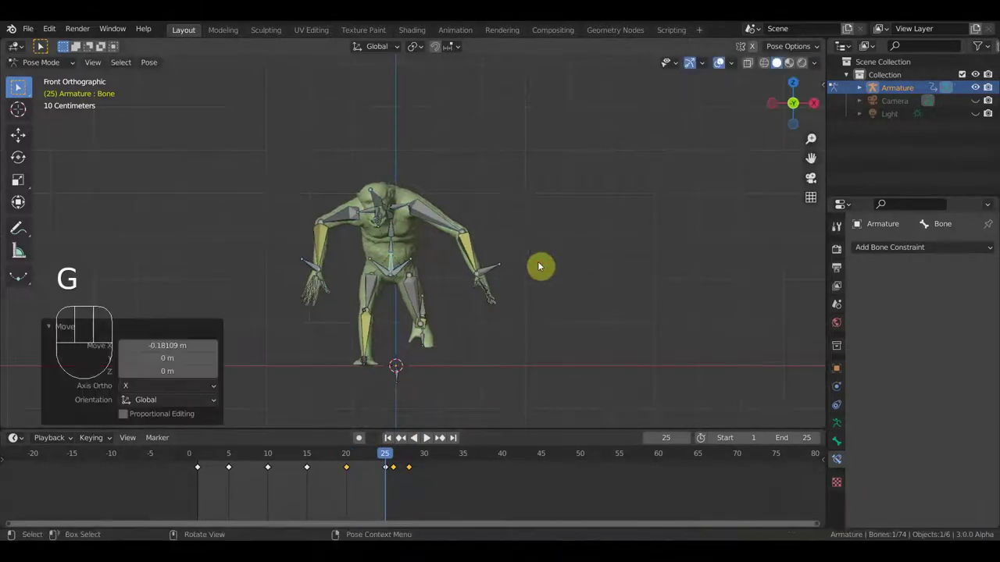
{"action": "key", "text": "a"}
{"action": "key", "text": "i"}
{"action": "key", "text": "space"}
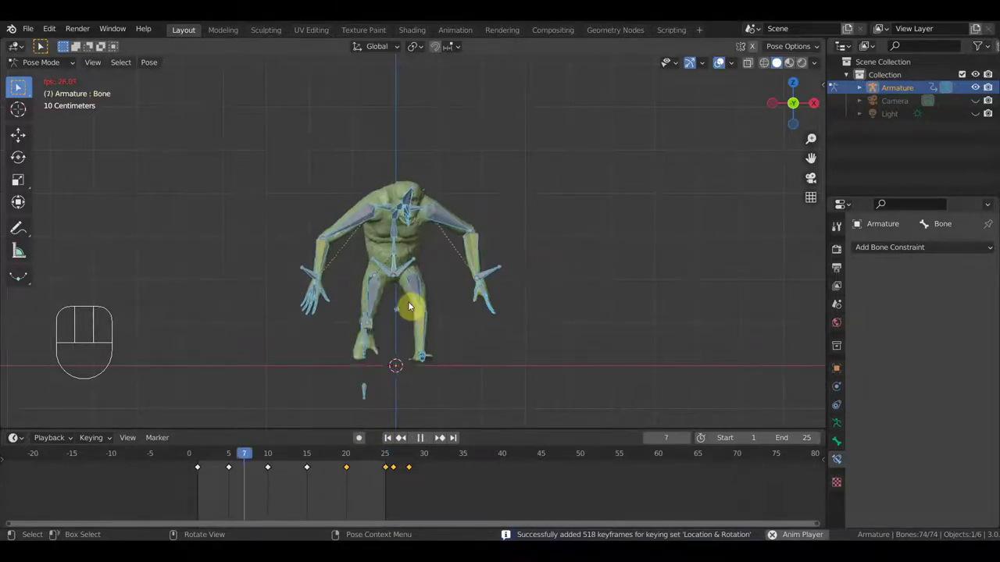
{"action": "key", "text": "space"}
- Scrub back toward frame 15 and pick the arm bone Bone.073 for editing
{"action": "left_click_drag", "start_coordinate": [382, 461], "coordinate": [311, 465]}
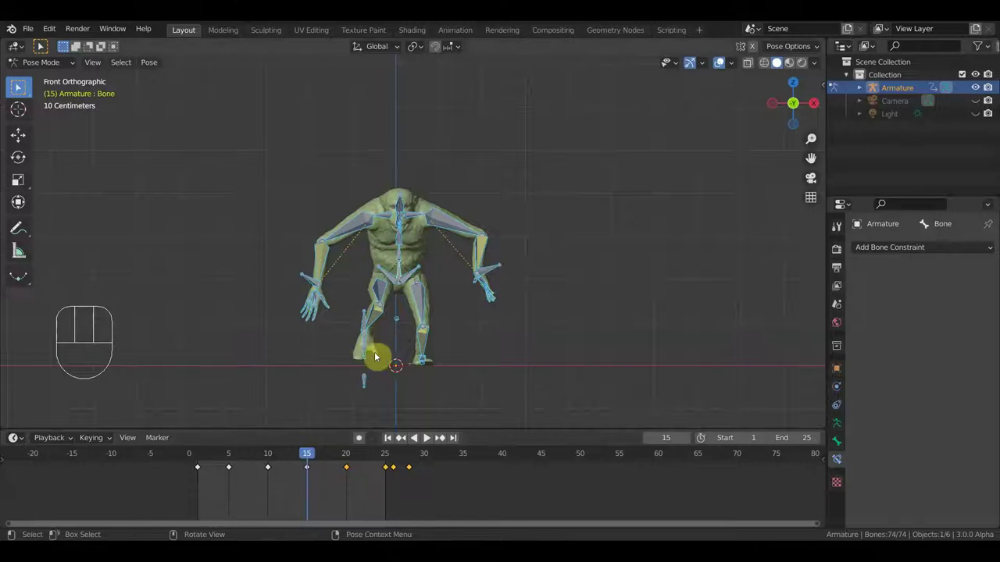
{"action": "left_click", "coordinate": [369, 389]}
{"action": "left_click", "coordinate": [274, 457]}
{"action": "left_click", "coordinate": [230, 463]}
{"action": "left_click", "coordinate": [273, 461]}
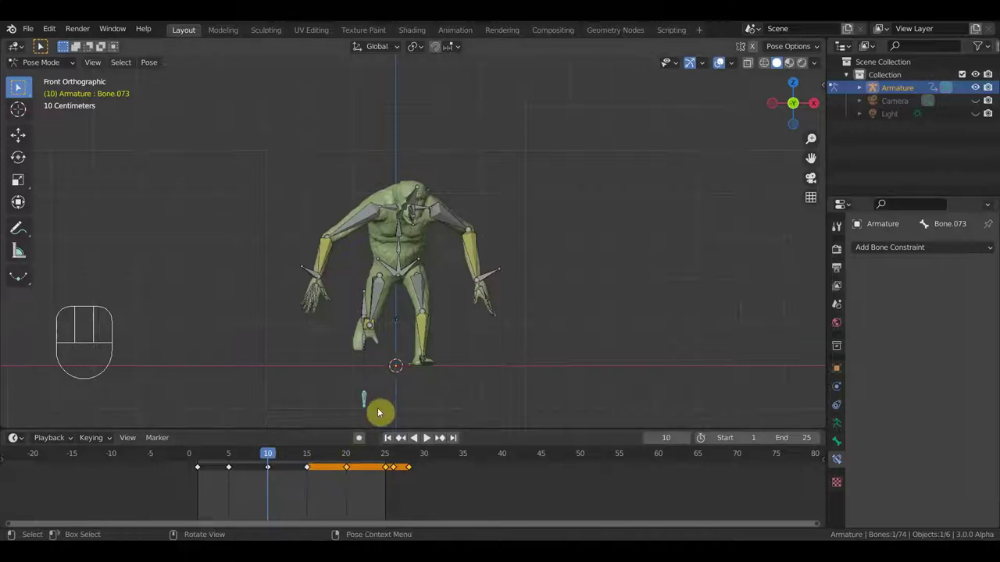
- Move the arm bone, key the pose at frame 10, and pick another arm bone
{"action": "key", "text": "g"}
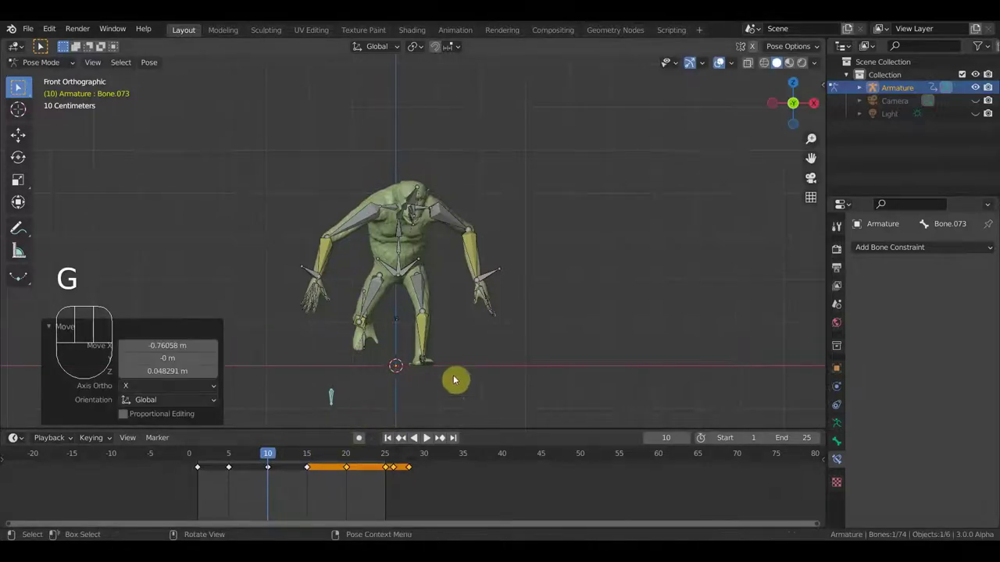
{"action": "key", "text": "a"}
{"action": "key", "text": "i"}
{"action": "left_click_drag", "start_coordinate": [369, 354], "coordinate": [310, 368]}
{"action": "left_click", "coordinate": [317, 352]}
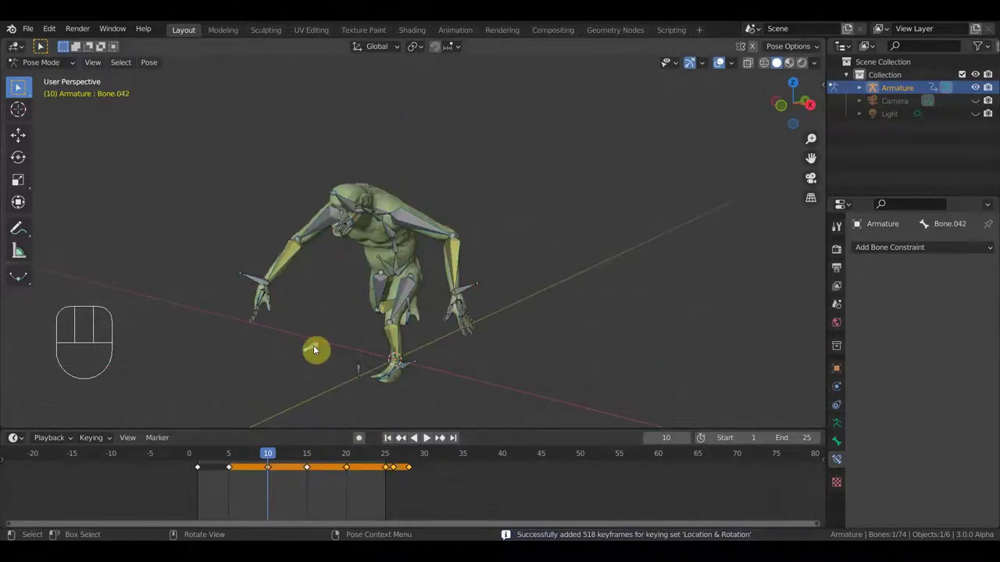
- Duplicate that bone's timeline keyframes with Shift+D, replay briefly, and face the creature front-on
{"action": "left_click", "coordinate": [270, 464]}
{"action": "left_click", "coordinate": [274, 473]}
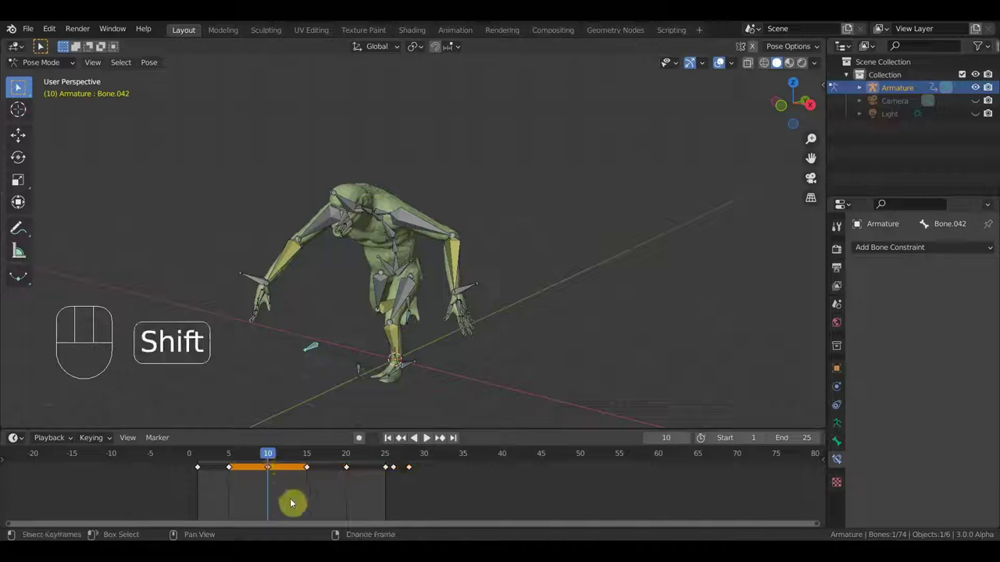
{"action": "key", "text": "shift+d"}
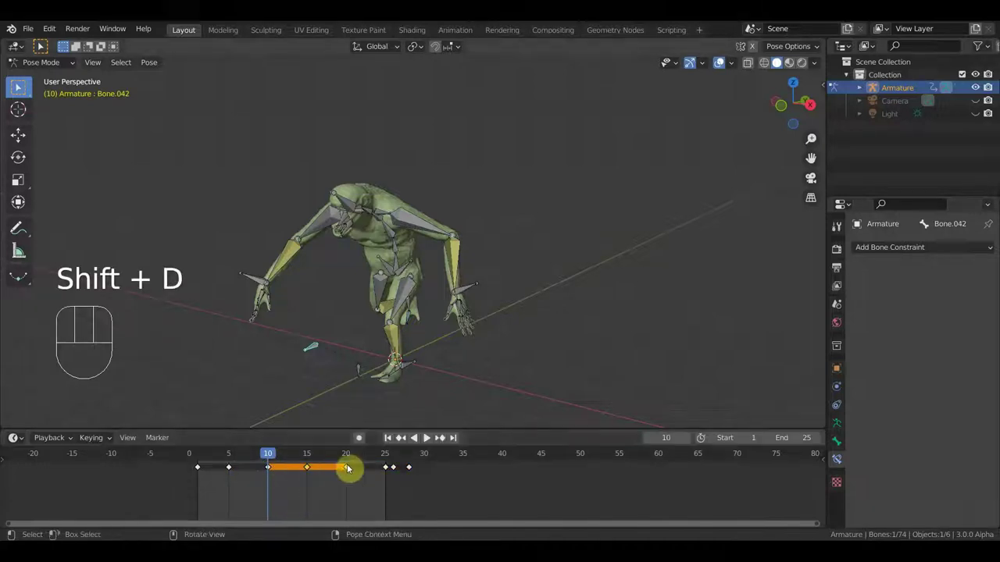
{"action": "key", "text": "space"}
{"action": "left_click_drag", "start_coordinate": [506, 357], "coordinate": [541, 342]}
{"action": "key", "text": "space"}
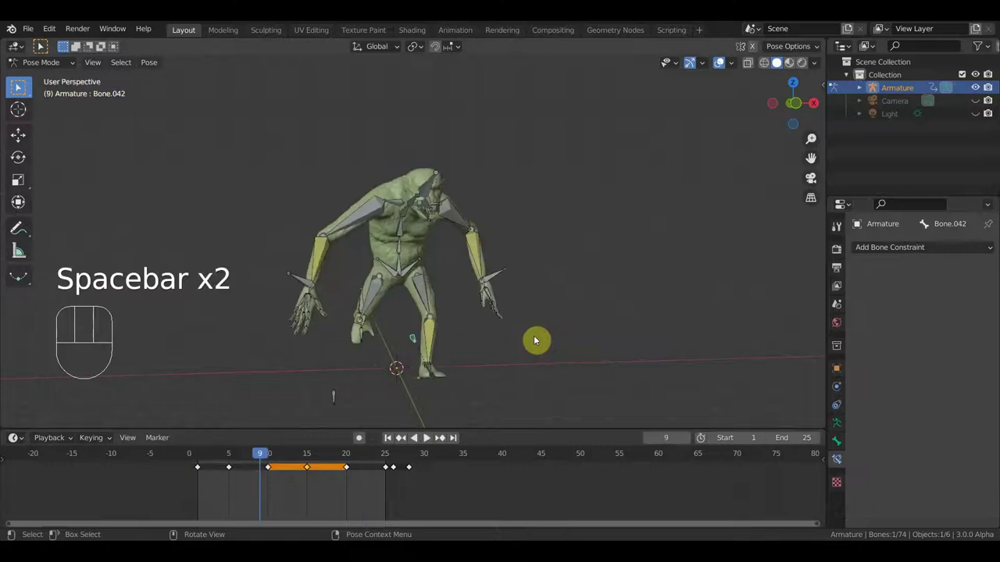
{"action": "key", "text": "KP_1"}
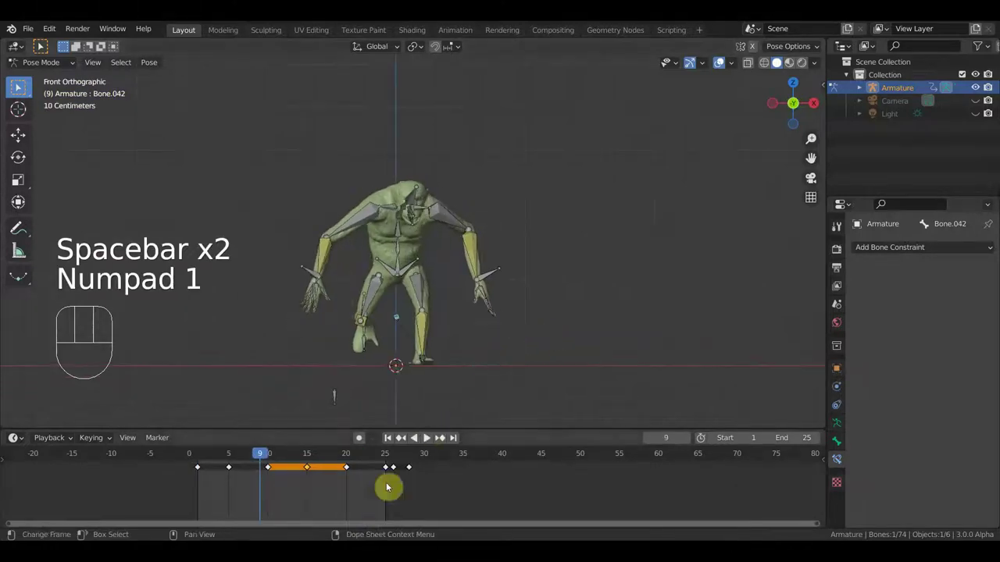
- Re-grab the arm bone, duplicate its keys at frames 10–15 again, and play the swing
{"action": "left_click_drag", "start_coordinate": [271, 460], "coordinate": [312, 486]}
{"action": "left_click_drag", "start_coordinate": [376, 351], "coordinate": [369, 371]}
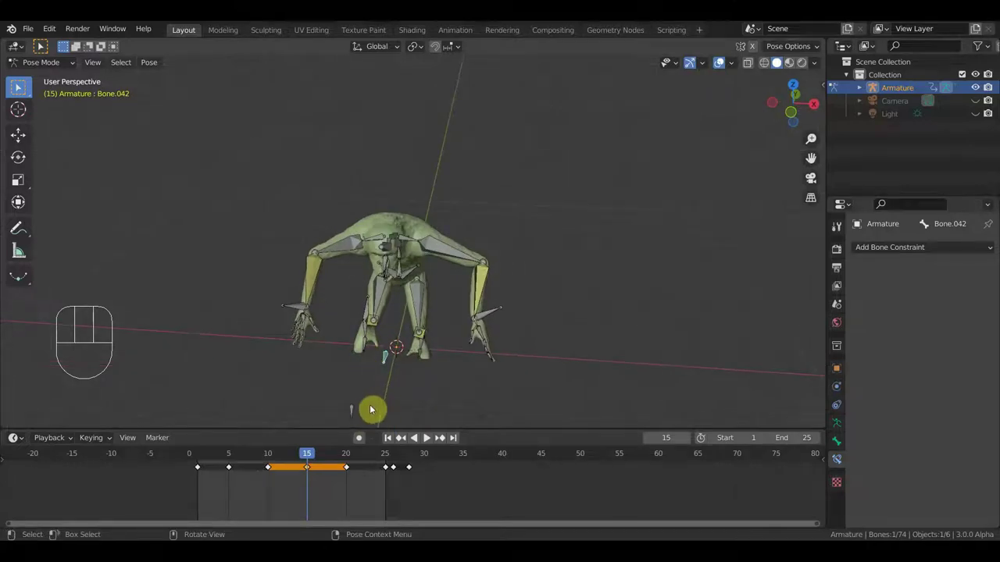
{"action": "key", "text": "g"}
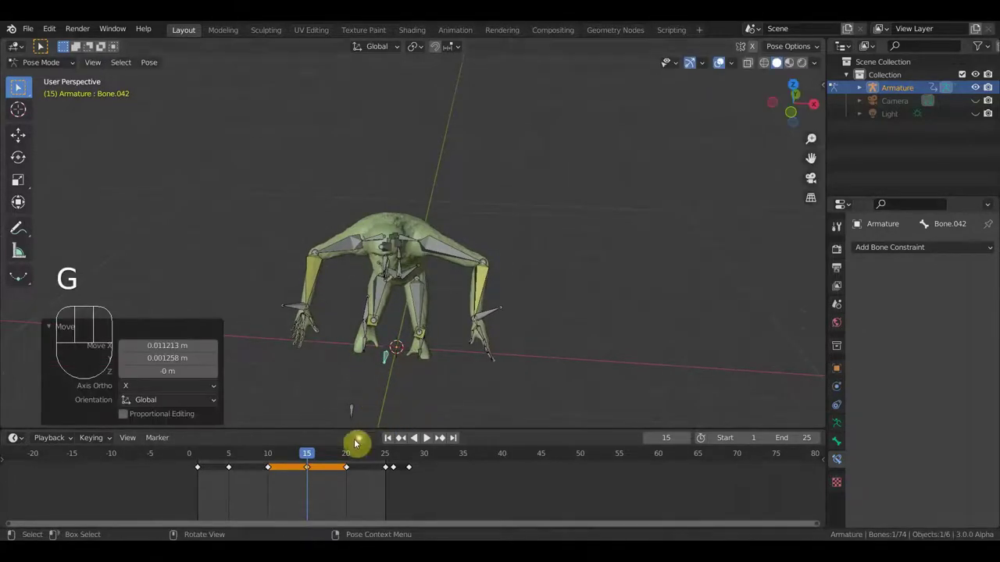
{"action": "left_click", "coordinate": [343, 404]}
{"action": "left_click", "coordinate": [268, 460]}
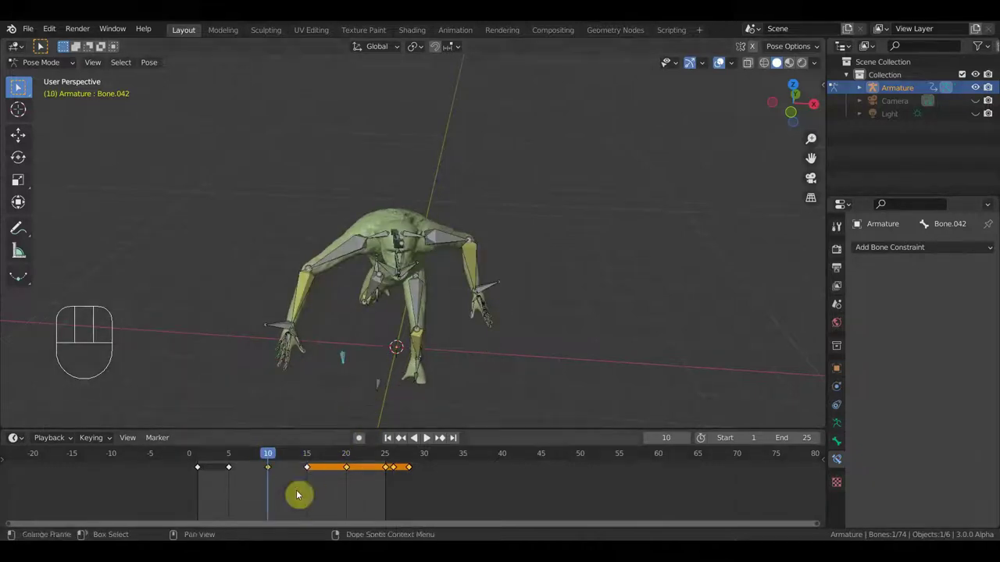
{"action": "left_click_drag", "start_coordinate": [291, 497], "coordinate": [264, 466]}
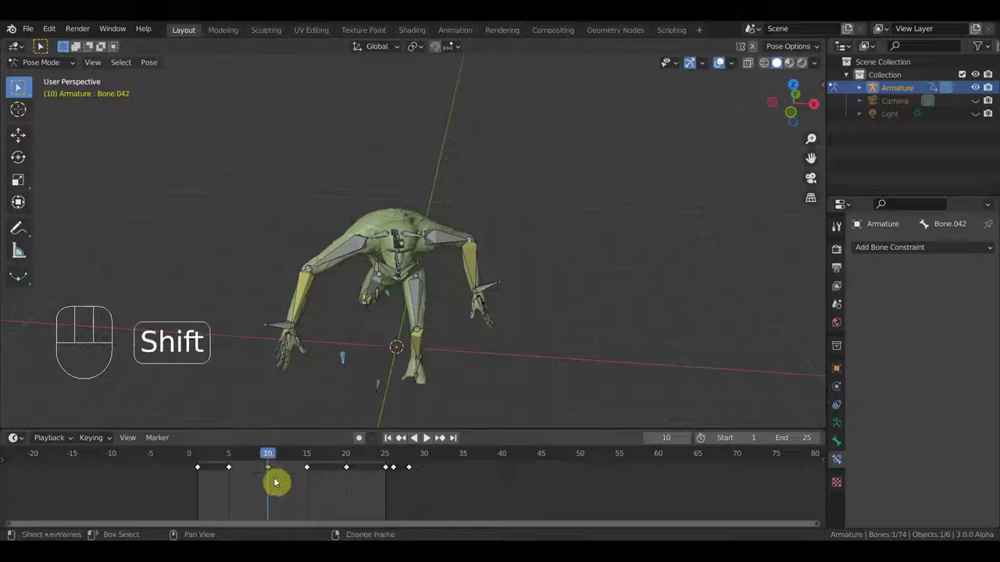
{"action": "key", "text": "shift+d"}
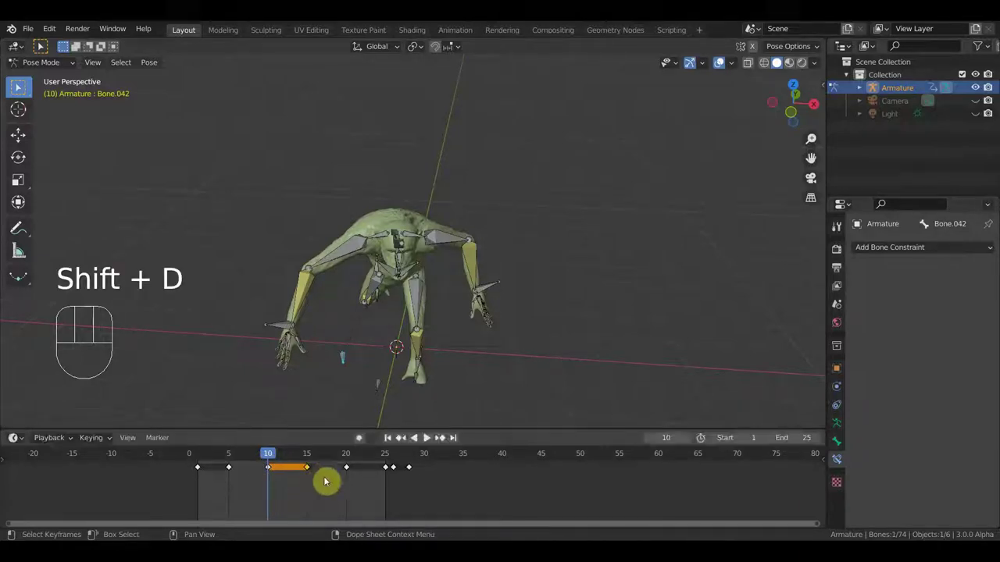
{"action": "left_click_drag", "start_coordinate": [375, 382], "coordinate": [396, 337]}
{"action": "key", "text": "space"}
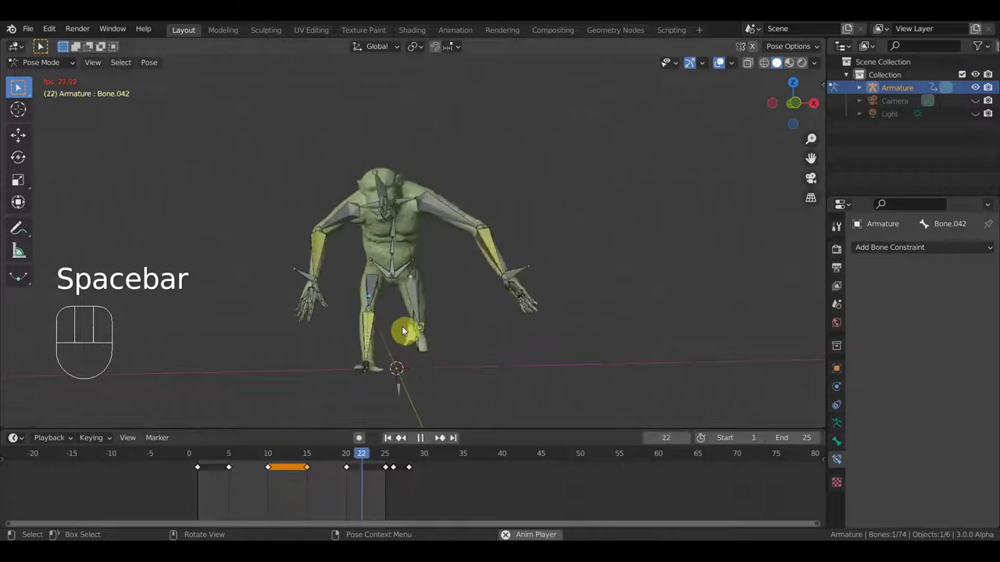
{"action": "key", "text": "space"}
{"action": "left_click", "coordinate": [200, 456]}
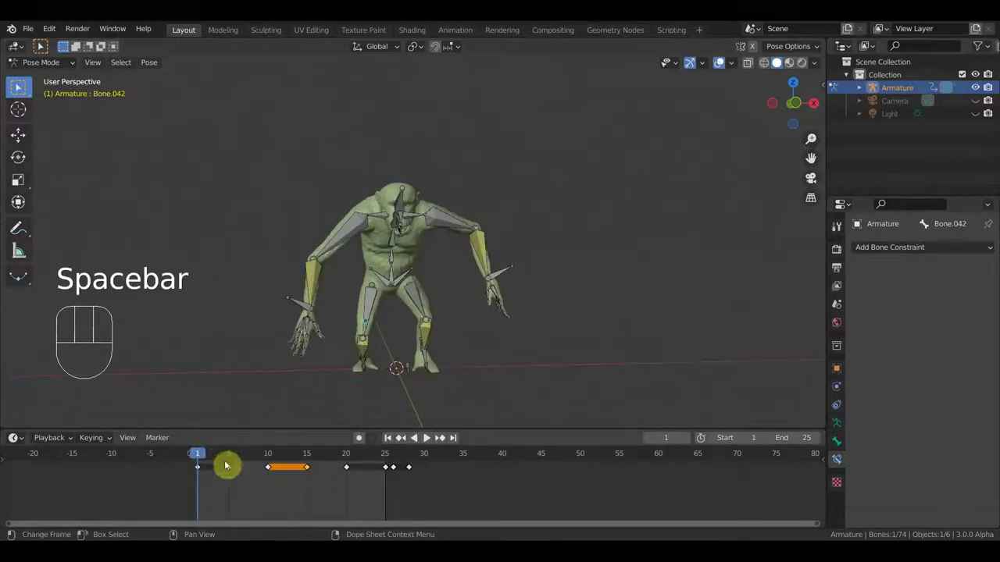
{"action": "left_click", "coordinate": [233, 456]}
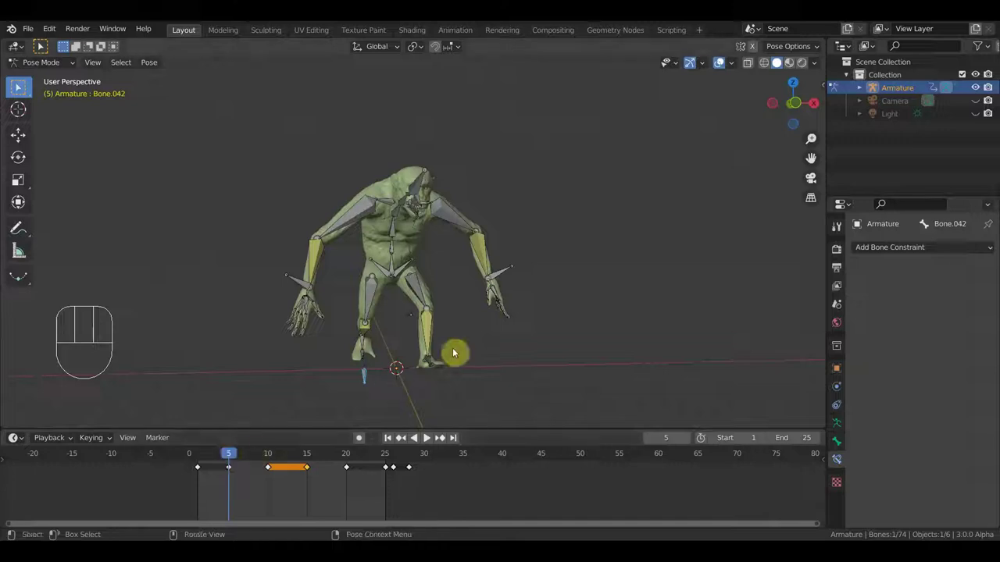
{"action": "key", "text": "KP_1"}
{"action": "key", "text": "space"}
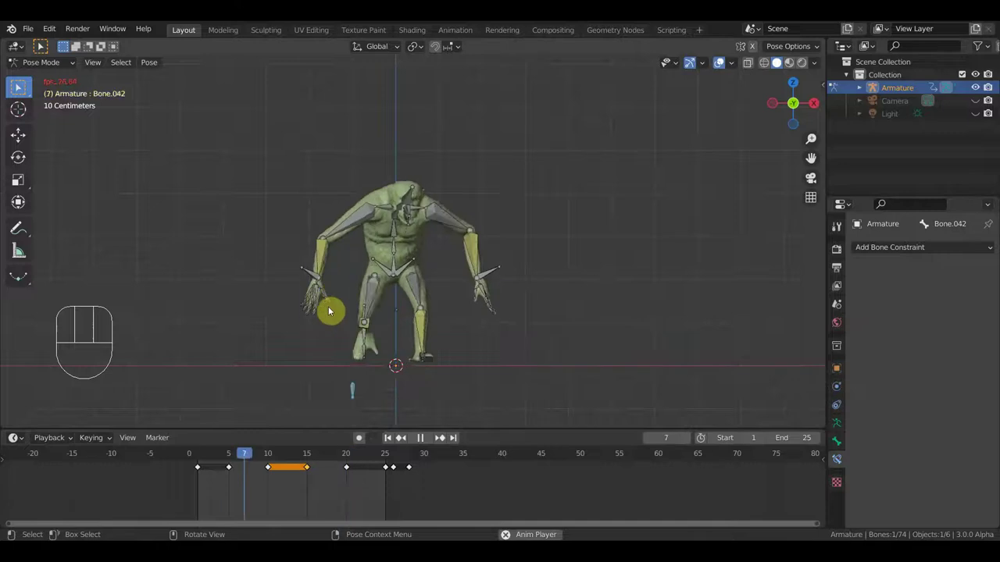
{"action": "key", "text": "space"}
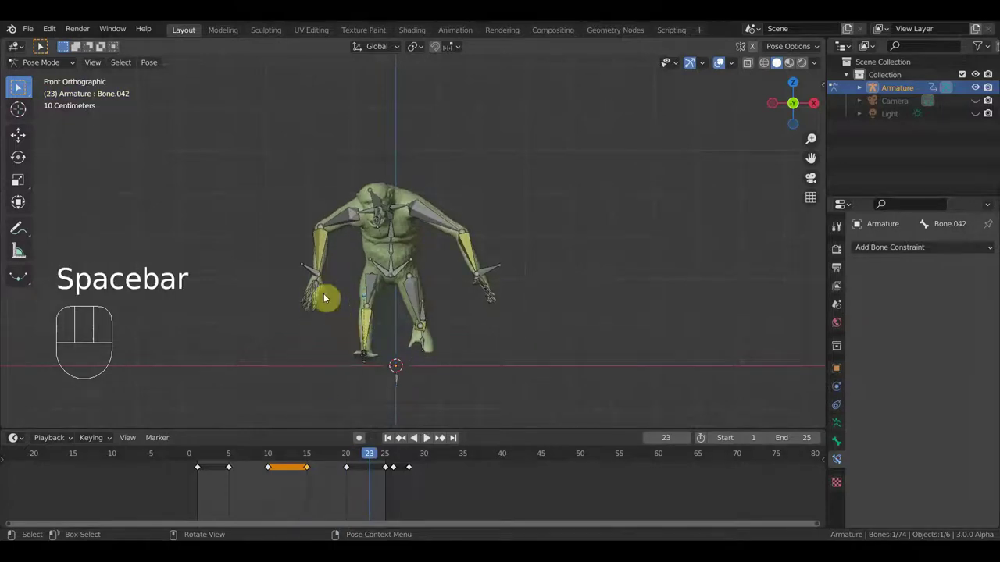
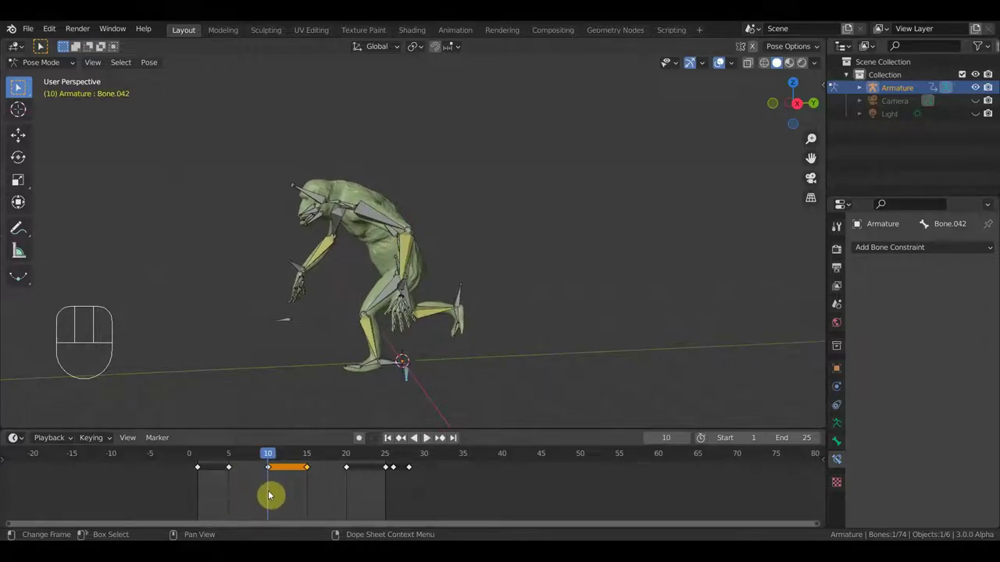
- Move Bone.068 at frame 10, key Location & Rotation on all 74 bones, and replay
{"action": "left_click", "coordinate": [299, 274]}
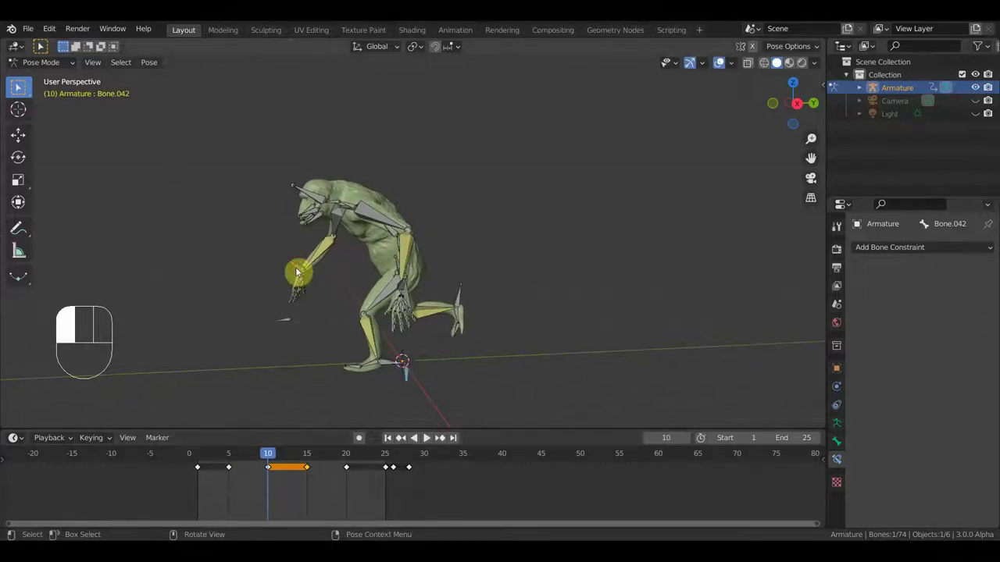
{"action": "key", "text": "g"}
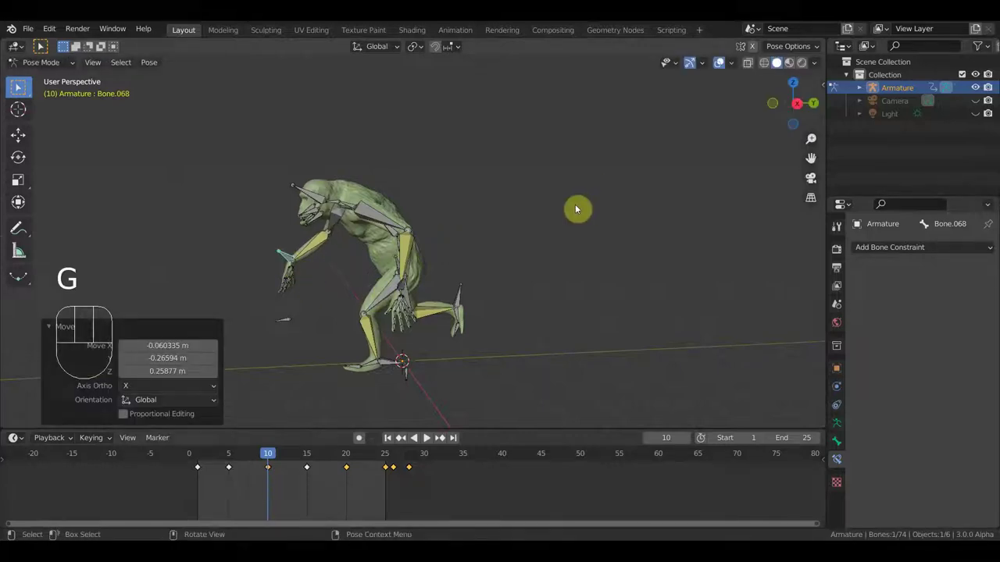
{"action": "key", "text": "a"}
{"action": "key", "text": "i"}
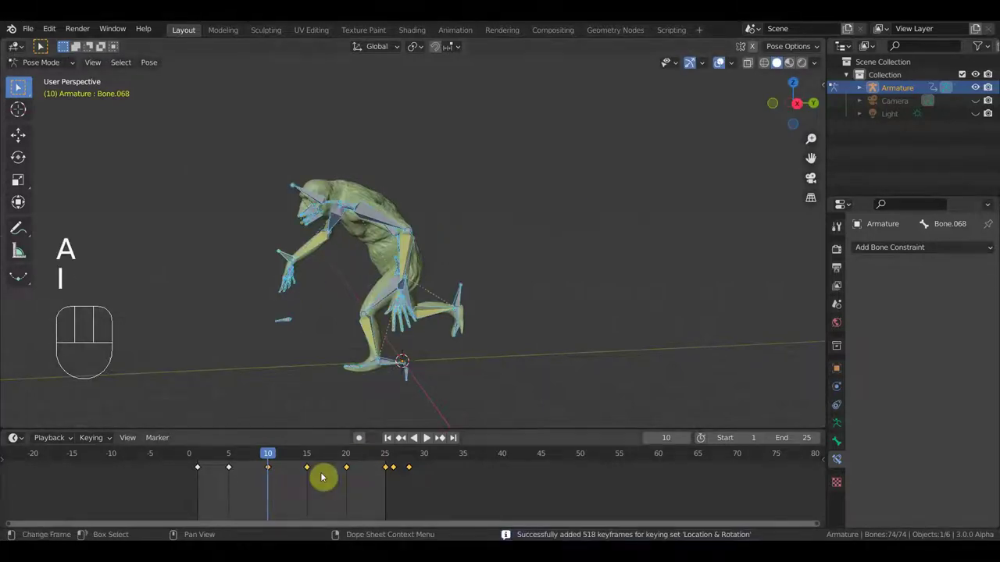
{"action": "key", "text": "space"}
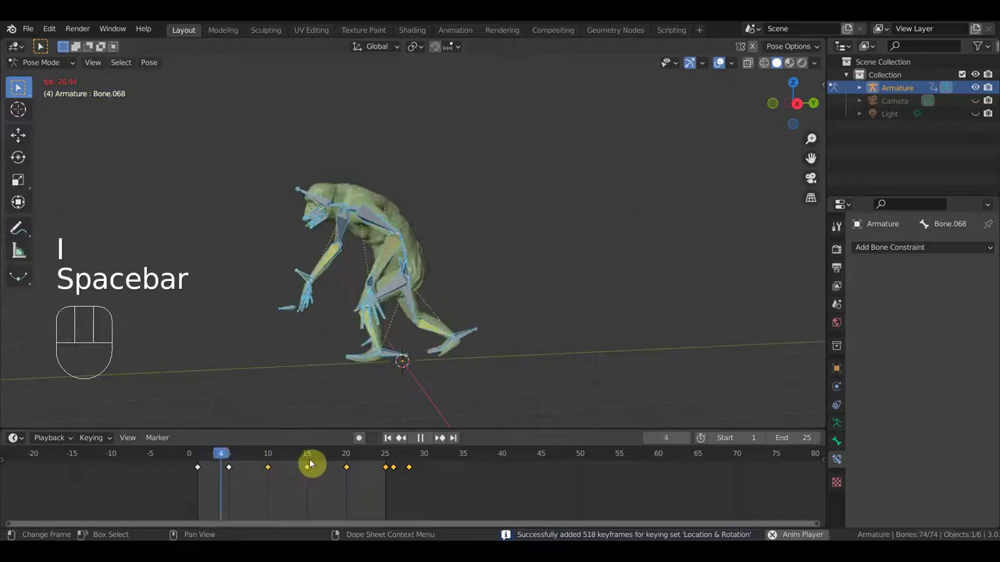
{"action": "key", "text": "space"}
- Scrub the timeline, switch to front view, and play the swing again
{"action": "left_click", "coordinate": [314, 459]}
{"action": "left_click_drag", "start_coordinate": [484, 386], "coordinate": [536, 373]}
{"action": "key", "text": "KP_1"}
{"action": "key", "text": "space"}
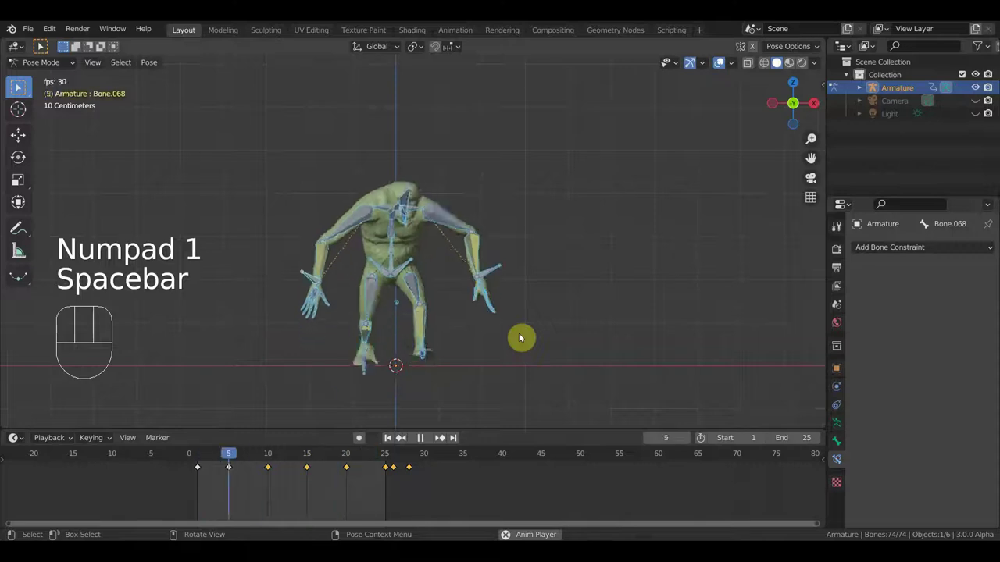
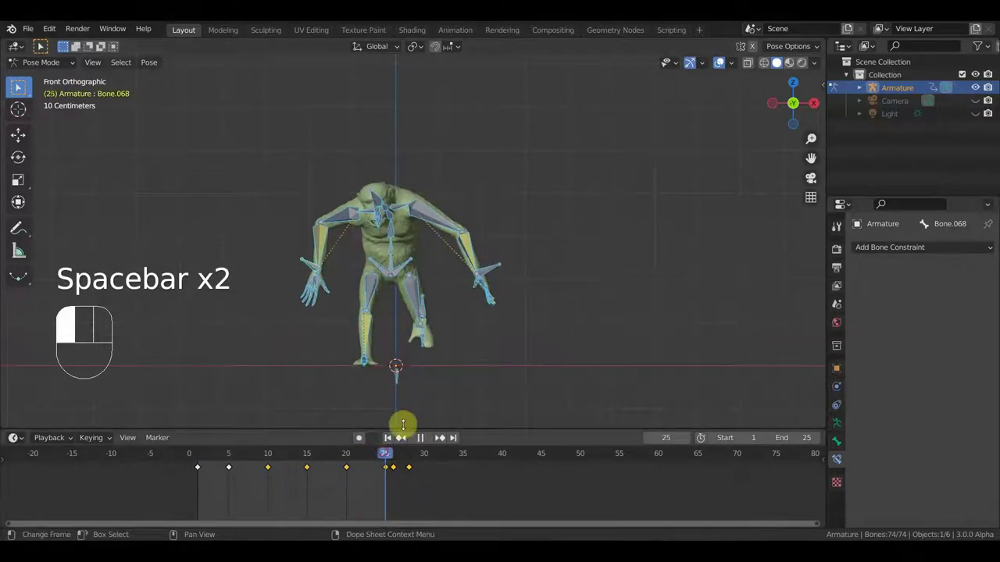
- Grab Bone.032 at frame 25, key all 74 bones' Location & Rotation, replay, then nudge it at frame 20
{"action": "left_click", "coordinate": [498, 271]}
{"action": "key", "text": "g"}
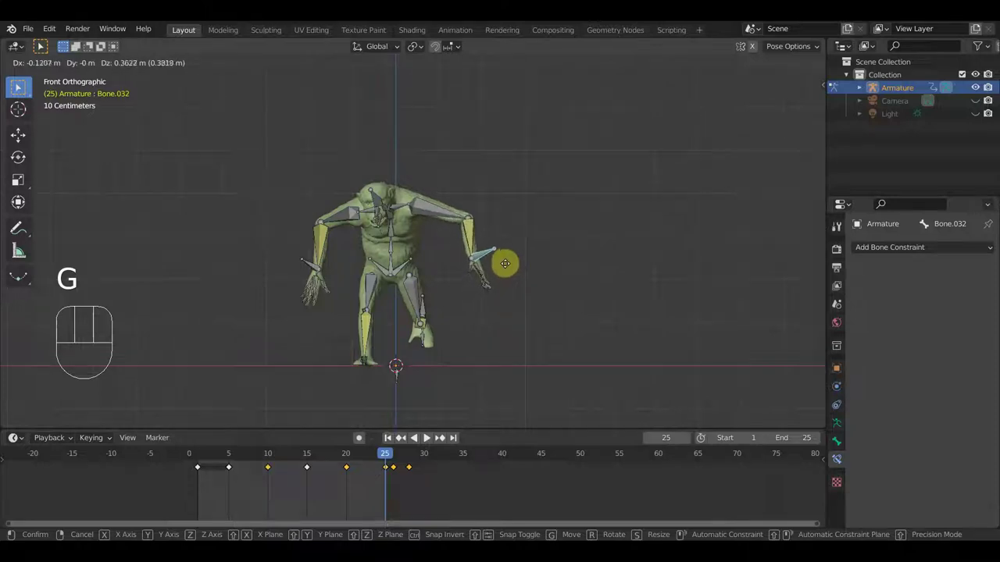
{"action": "key", "text": "g"}
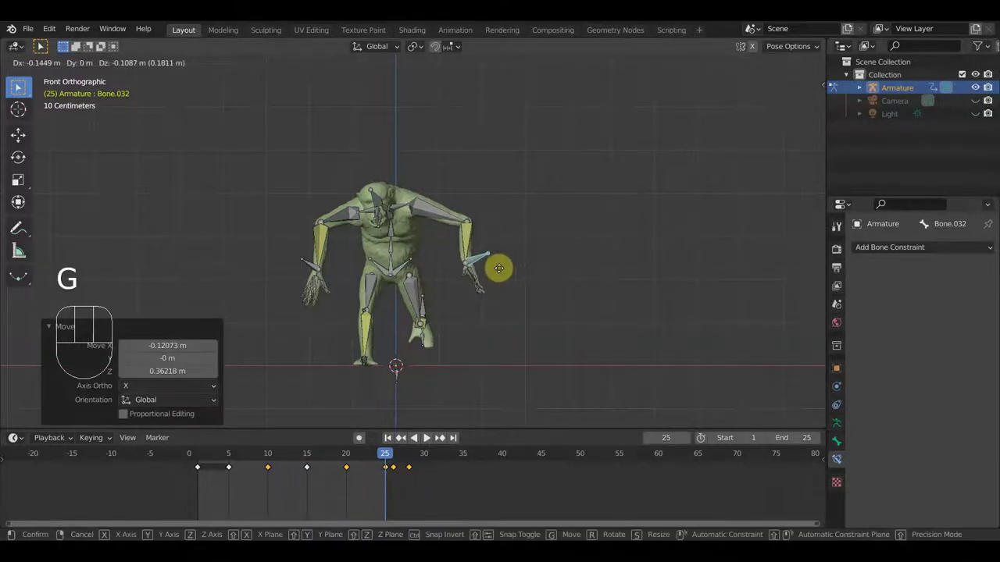
{"action": "key", "text": "a"}
{"action": "key", "text": "i"}
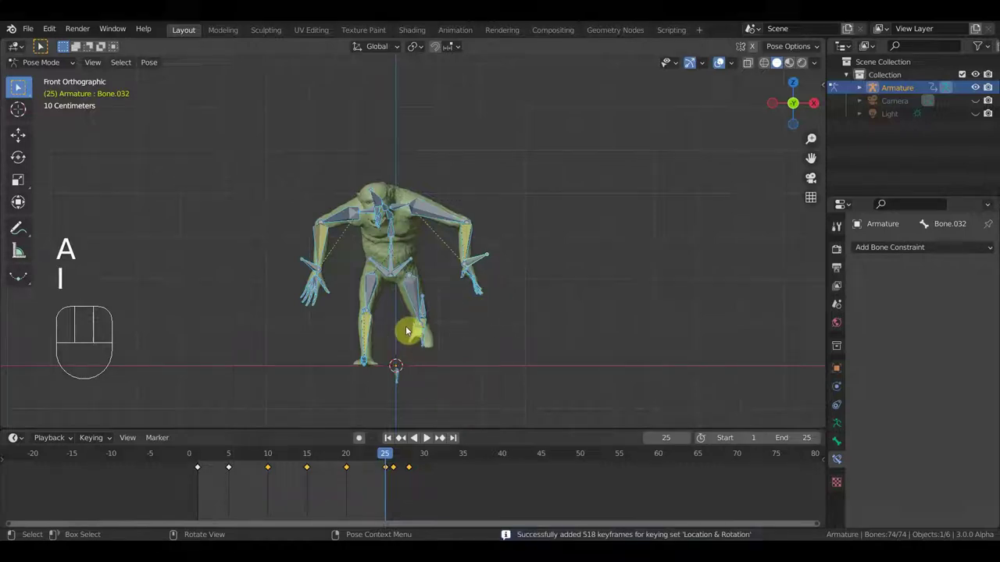
{"action": "key", "text": "space"}
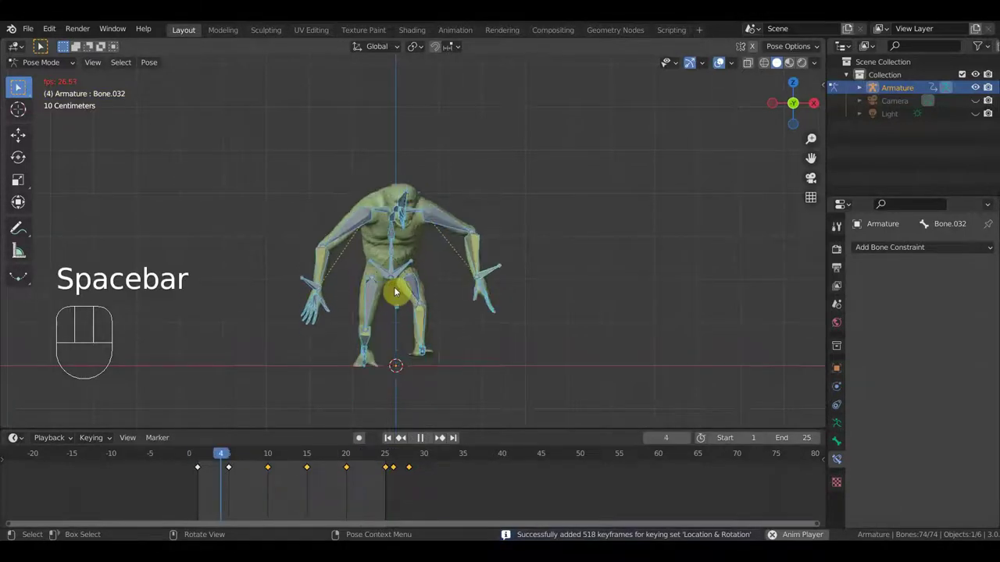
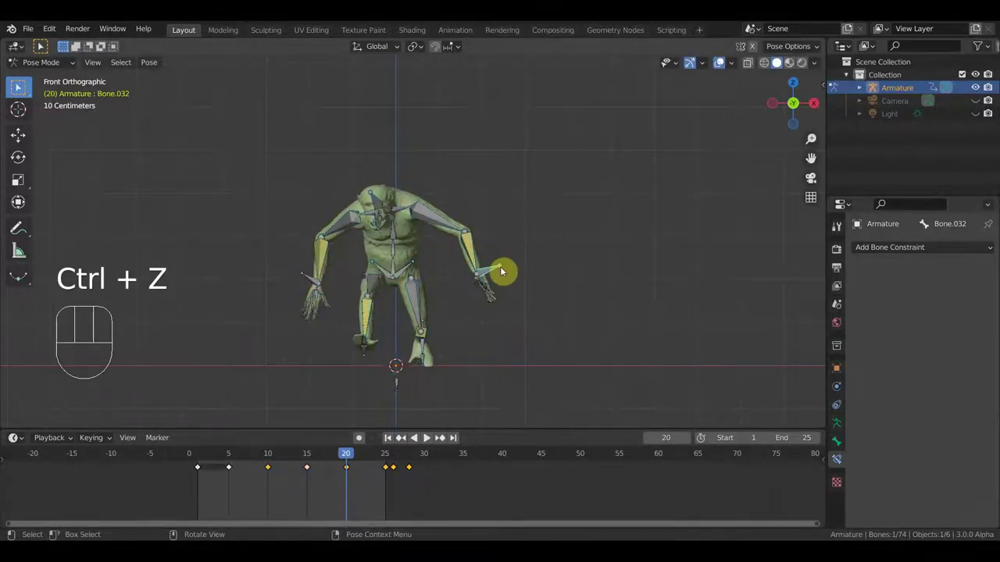
{"action": "key", "text": "r"}
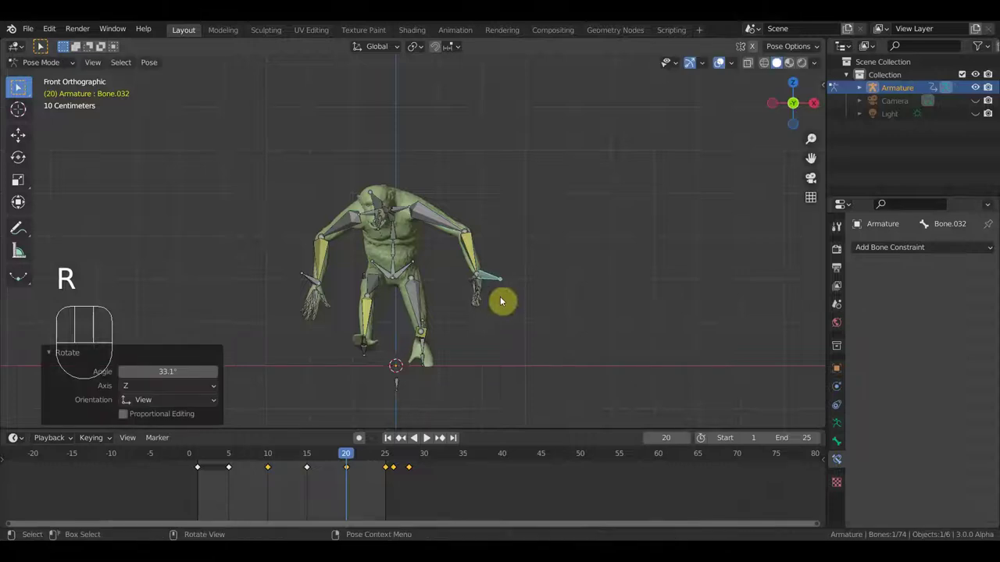
{"action": "key", "text": "g"}
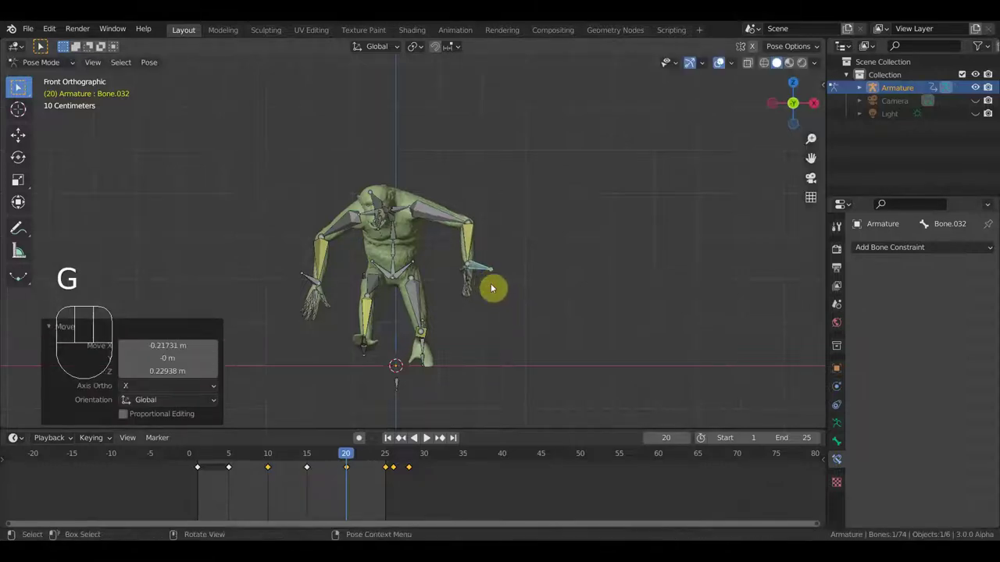
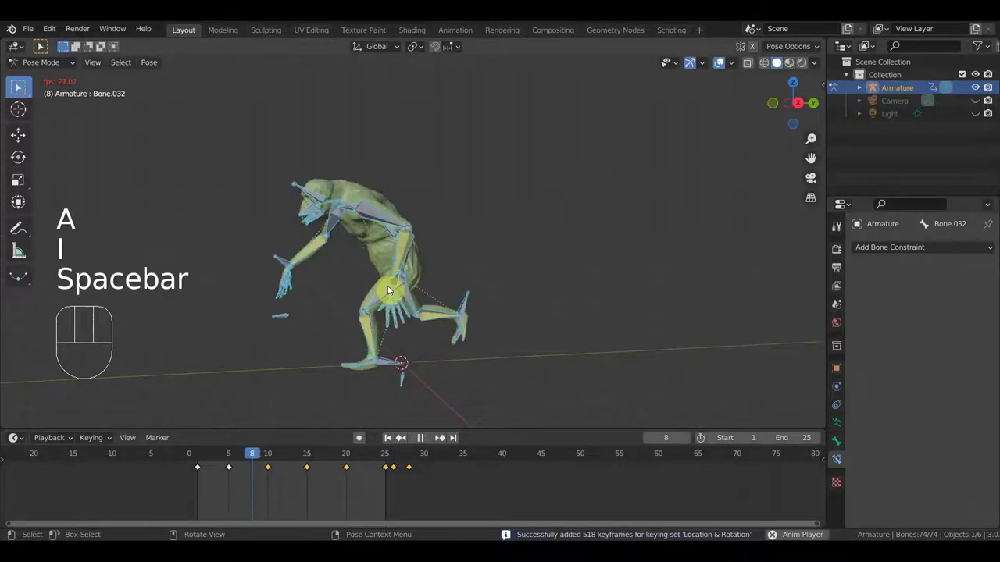
- Box-select the 22 arm bones and shift their late keyframes so frames 20 and 25 share one pose
{"action": "left_click_drag", "start_coordinate": [474, 277], "coordinate": [571, 261]}
{"action": "key", "text": "KP_1"}
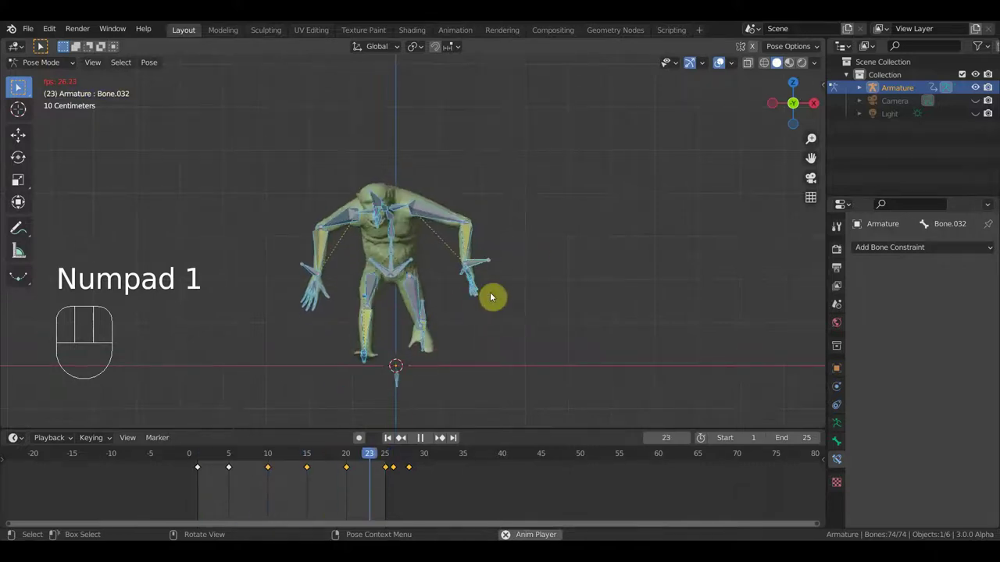
{"action": "key", "text": "space"}
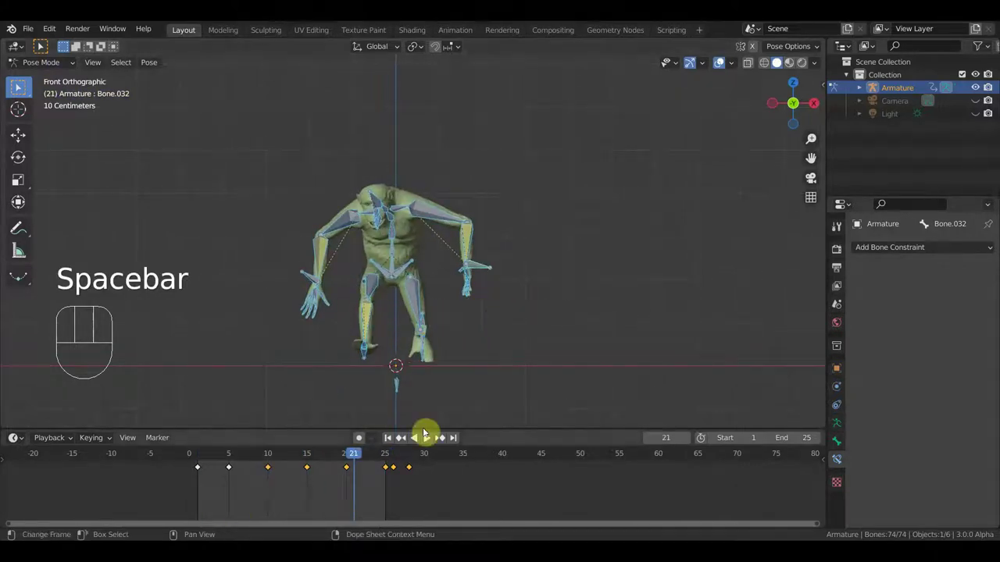
{"action": "left_click_drag", "start_coordinate": [468, 276], "coordinate": [451, 329]}
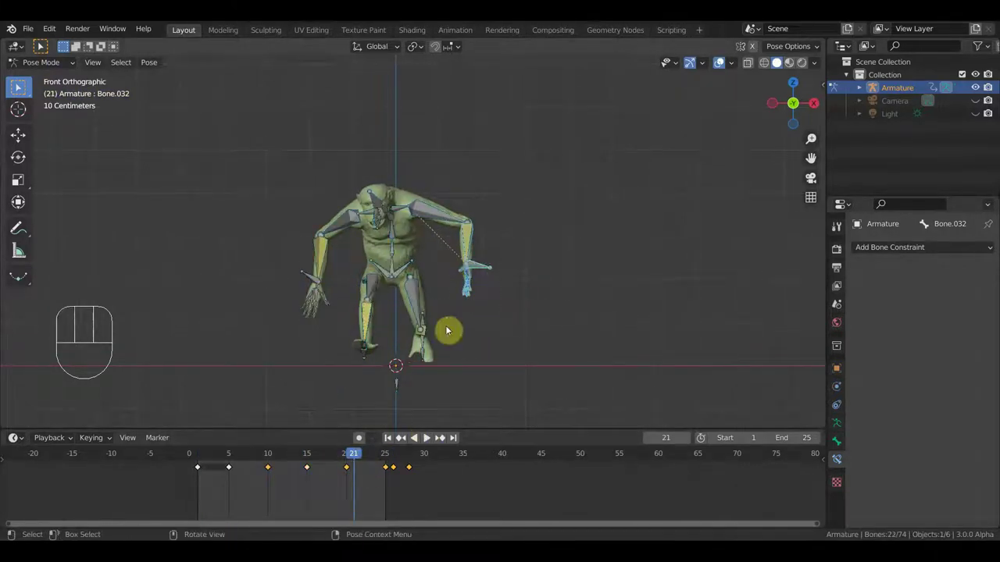
{"action": "left_click", "coordinate": [350, 474]}
{"action": "left_click_drag", "start_coordinate": [357, 488], "coordinate": [344, 464]}
{"action": "key", "text": "shift+d"}
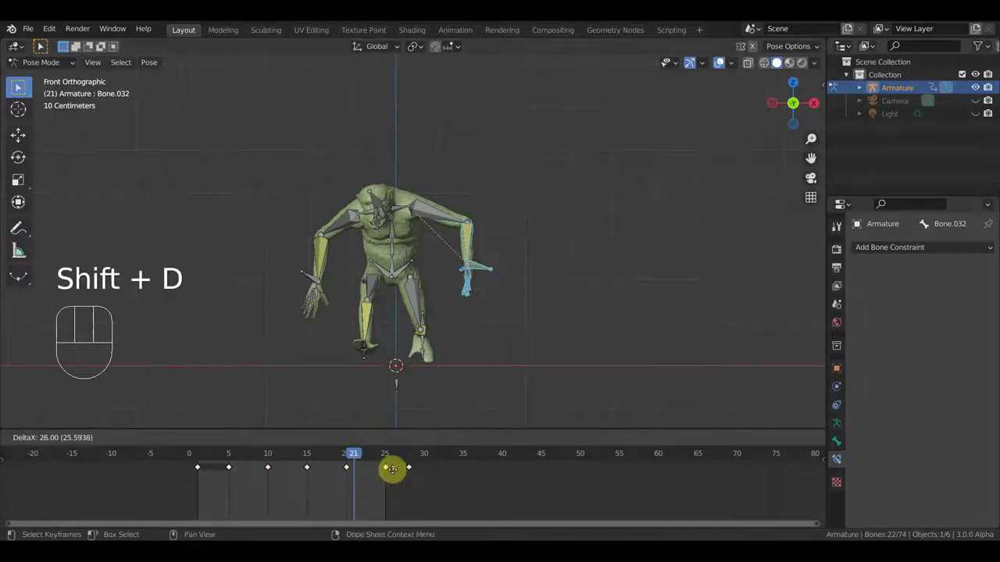
{"action": "key", "text": "space"}
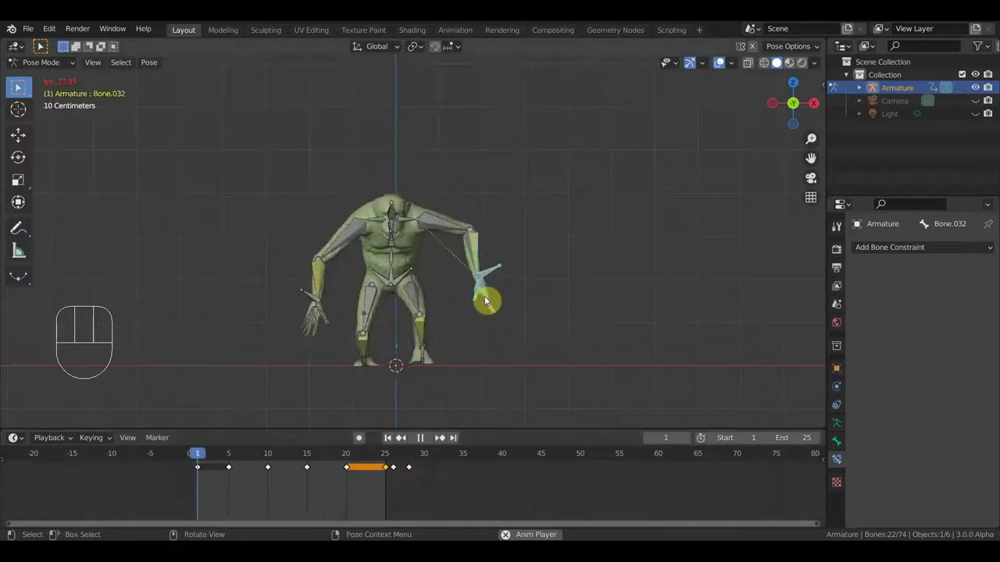
- Replay the swing from front and side views, then scrub the timeline and pause at frame 20
{"action": "key", "text": "space"}
{"action": "left_click_drag", "start_coordinate": [485, 329], "coordinate": [403, 314]}
{"action": "left_click", "coordinate": [722, 64]}
{"action": "key", "text": "space"}
{"action": "key", "text": "space"}
{"action": "middle_click", "coordinate": [563, 221]}
{"action": "key", "text": "KP_3"}
{"action": "key", "text": "space"}
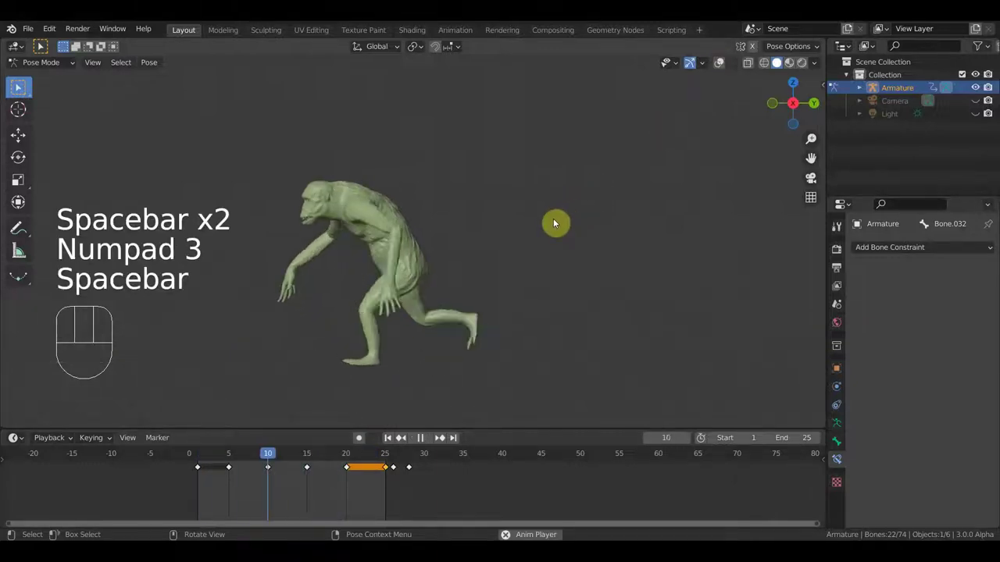
{"action": "key", "text": "space"}
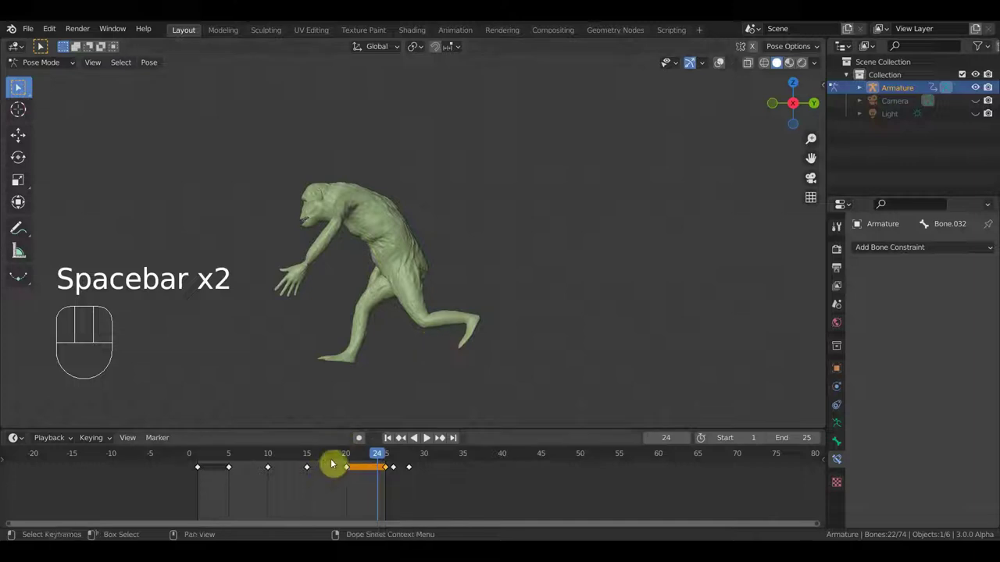
{"action": "left_click", "coordinate": [329, 465]}
{"action": "left_click_drag", "start_coordinate": [319, 459], "coordinate": [351, 469]}
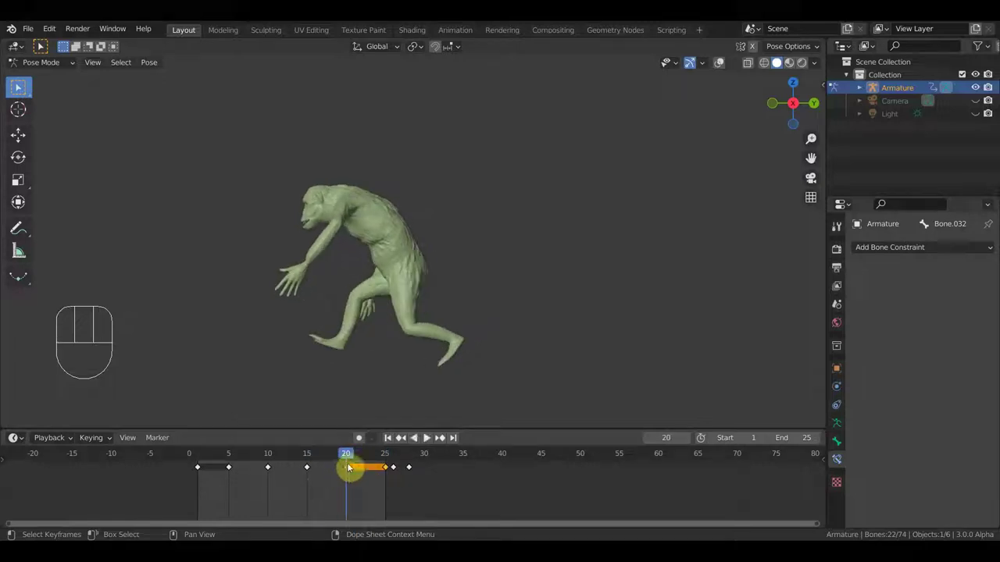
- From the side view, move the arm bone into a new pose at frame 25, key all bones, and replay
{"action": "left_click", "coordinate": [721, 68]}
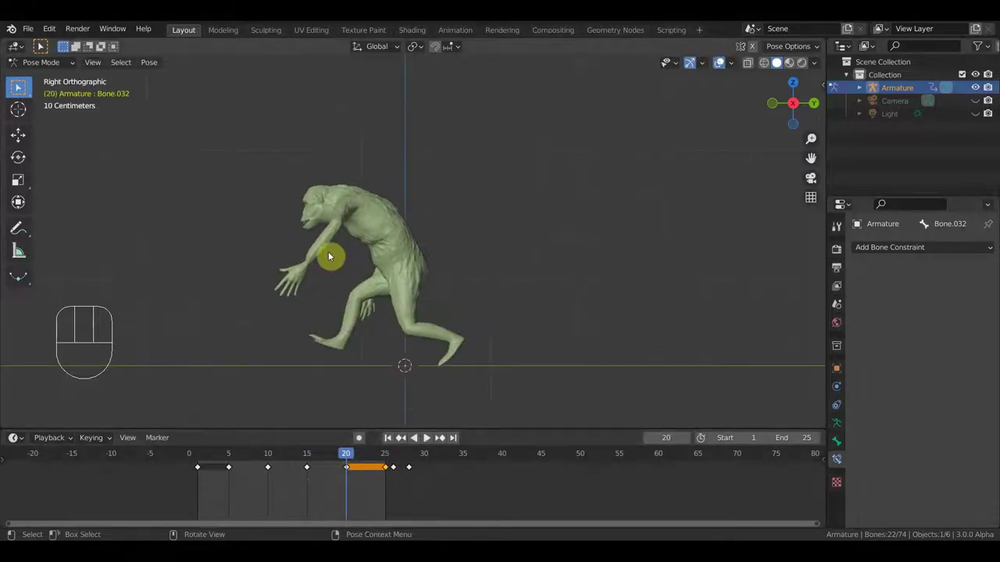
{"action": "middle_click", "coordinate": [538, 233]}
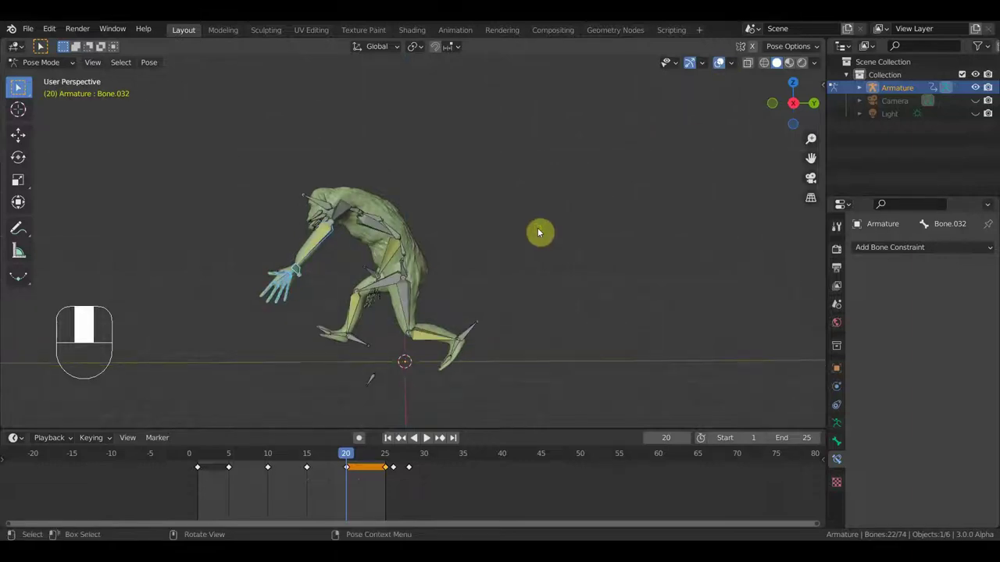
{"action": "key", "text": "KP_3"}
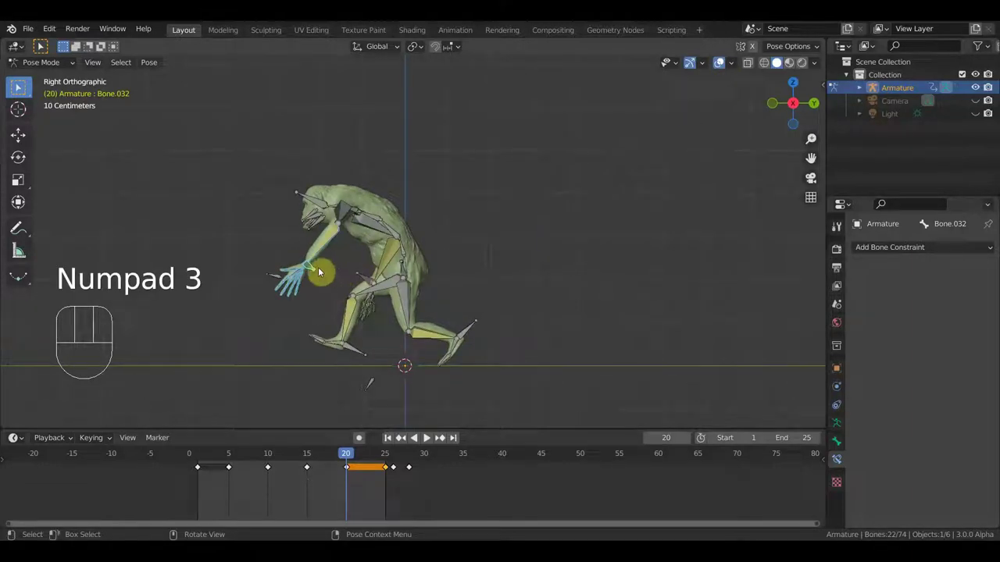
{"action": "key", "text": "g"}
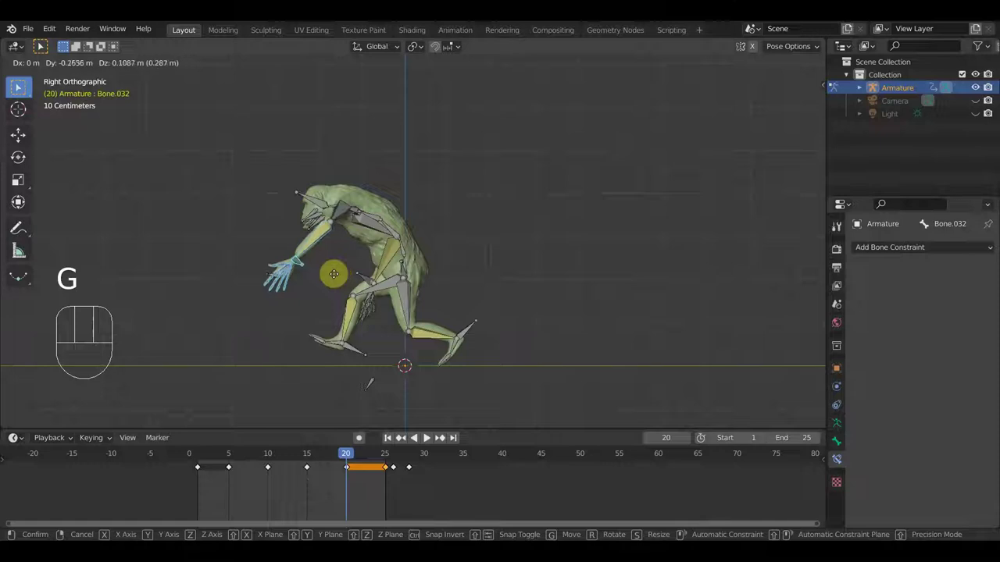
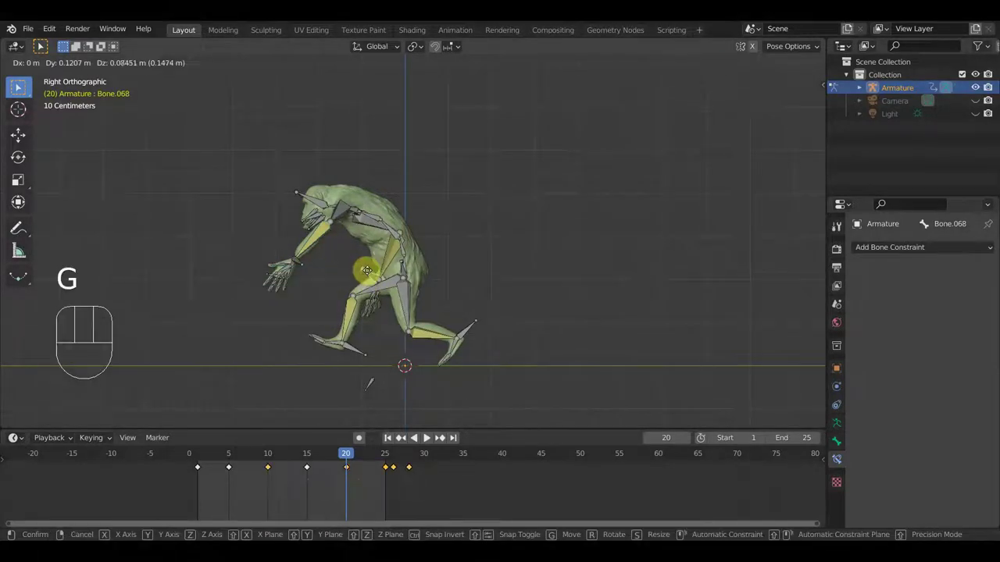
{"action": "key", "text": "a"}
{"action": "key", "text": "i"}
{"action": "key", "text": "space"}
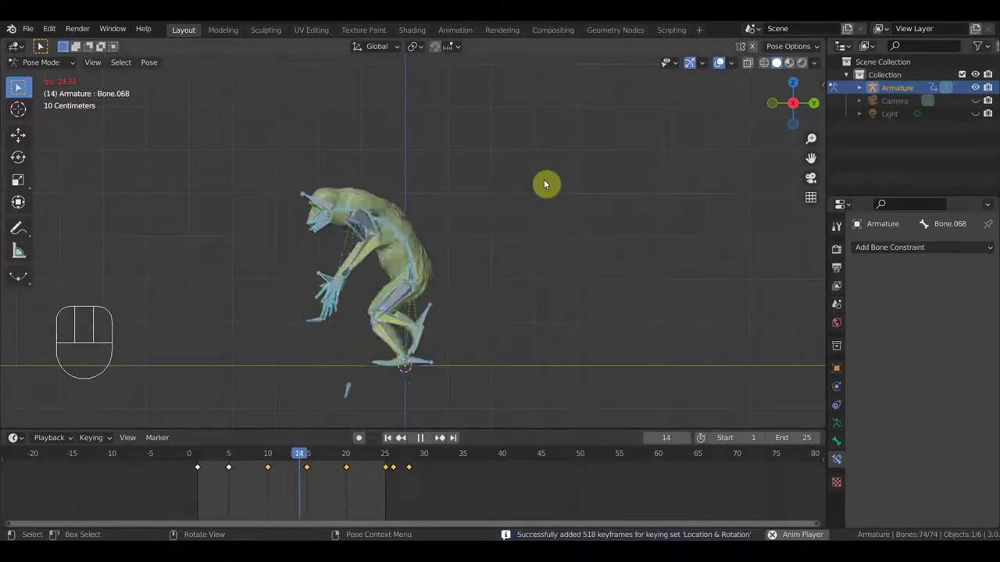
- Stop playback, scrub back to frame 25, and start moving Bone.032 again
{"action": "key", "text": "space"}
{"action": "left_click", "coordinate": [351, 455]}
{"action": "left_click_drag", "start_coordinate": [330, 456], "coordinate": [378, 450]}
{"action": "left_click", "coordinate": [315, 266]}
{"action": "key", "text": "g"}
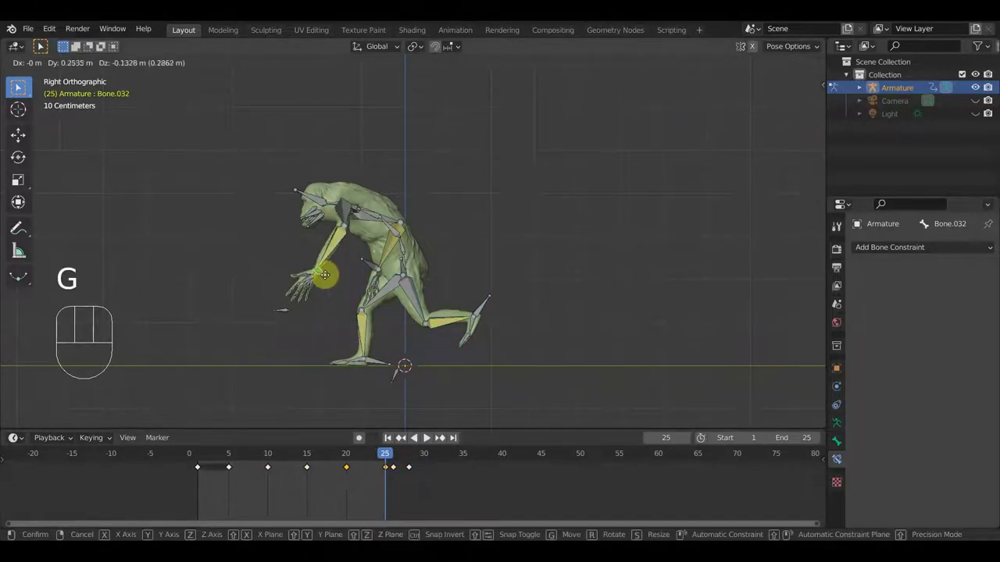
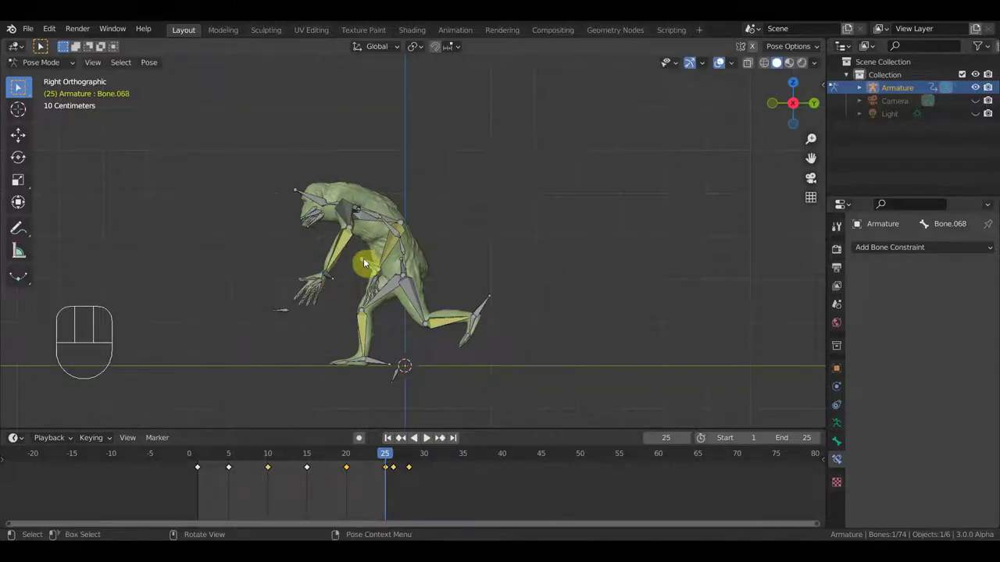
- Key Location & Rotation for every bone and start the swing playback
{"action": "key", "text": "g"}
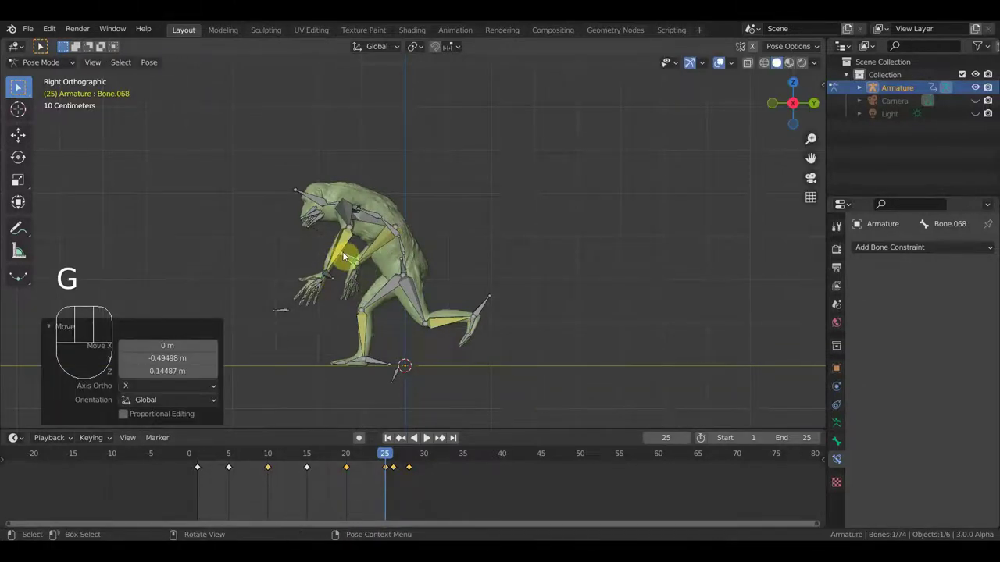
{"action": "key", "text": "a"}
{"action": "key", "text": "i"}
{"action": "key", "text": "space"}
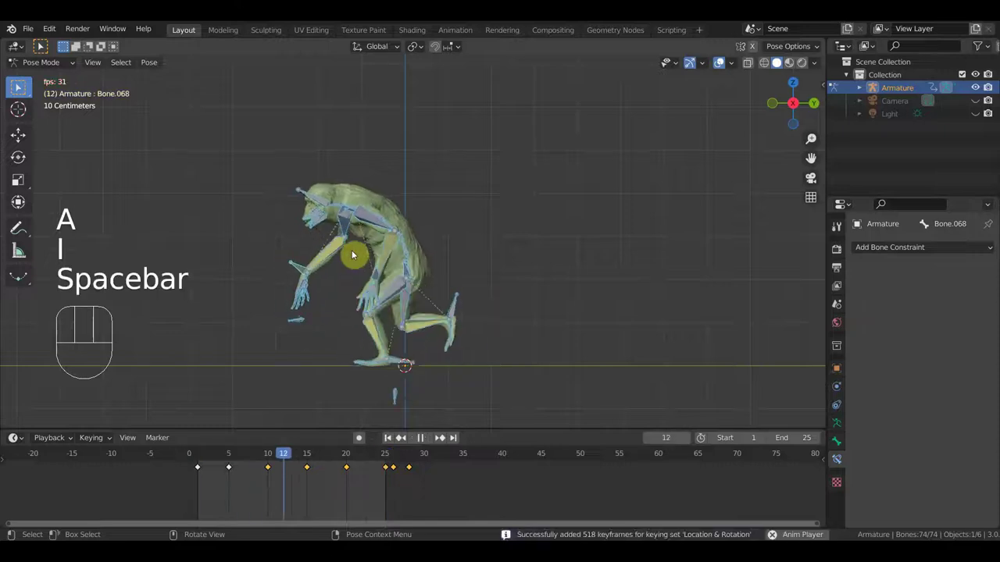
- Review the swing from top, side and front, stop, and step back to frame 5
{"action": "left_click_drag", "start_coordinate": [447, 255], "coordinate": [538, 258]}
{"action": "key", "text": "KP_2"}
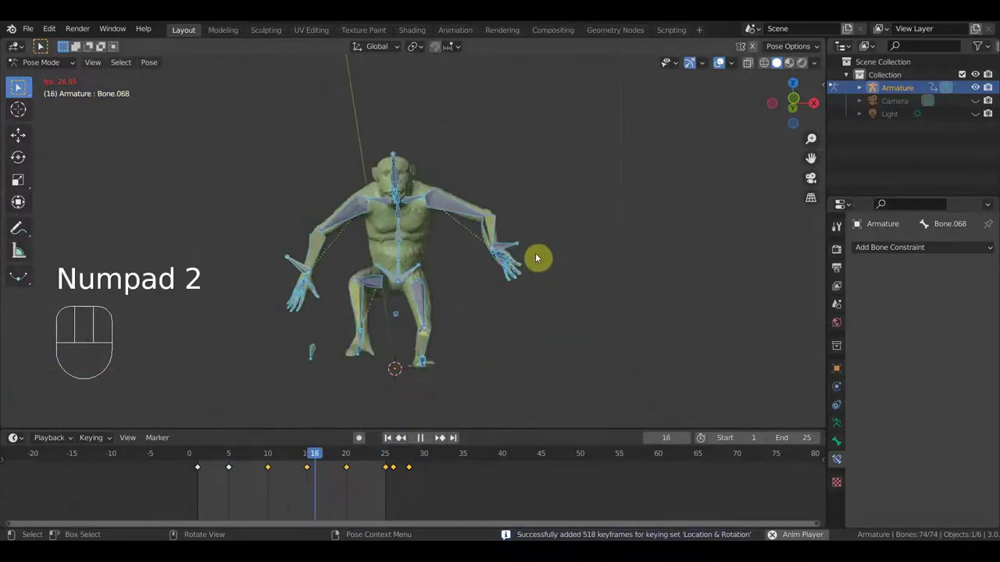
{"action": "key", "text": "KP_3"}
{"action": "key", "text": "KP_1"}
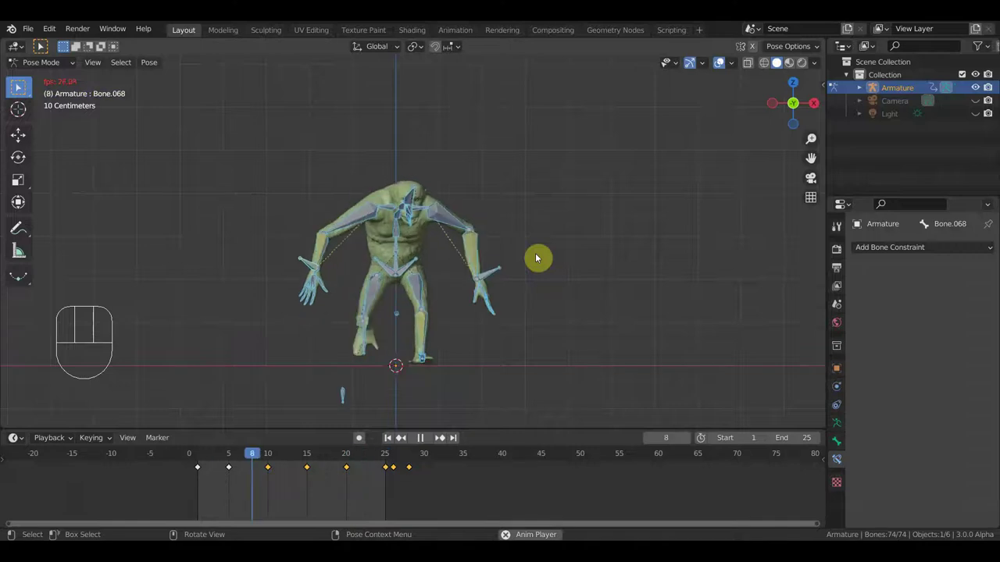
{"action": "key", "text": "space"}
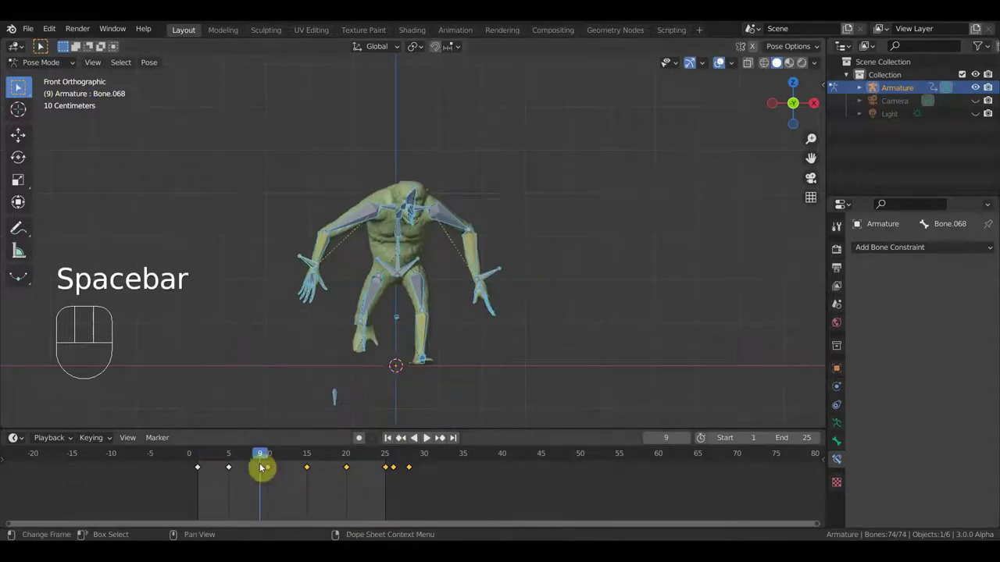
{"action": "left_click_drag", "start_coordinate": [251, 460], "coordinate": [234, 470]}
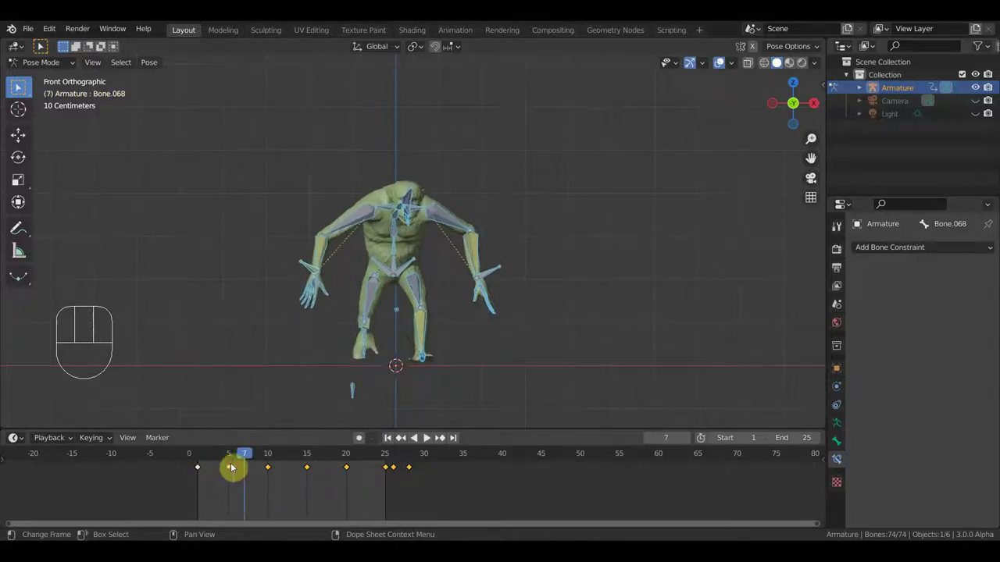
{"action": "left_click_drag", "start_coordinate": [510, 351], "coordinate": [359, 383]}
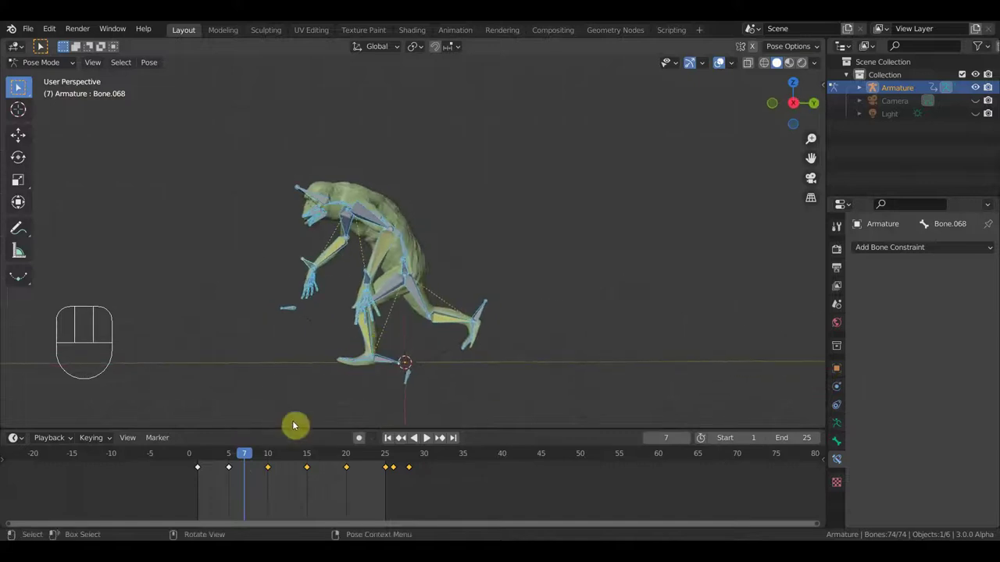
{"action": "left_click_drag", "start_coordinate": [248, 455], "coordinate": [260, 441]}
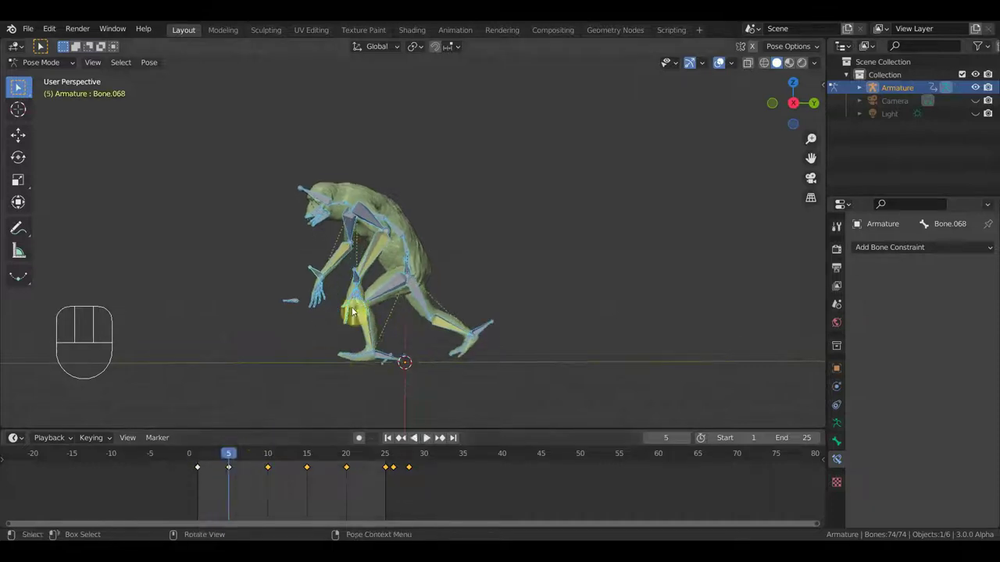
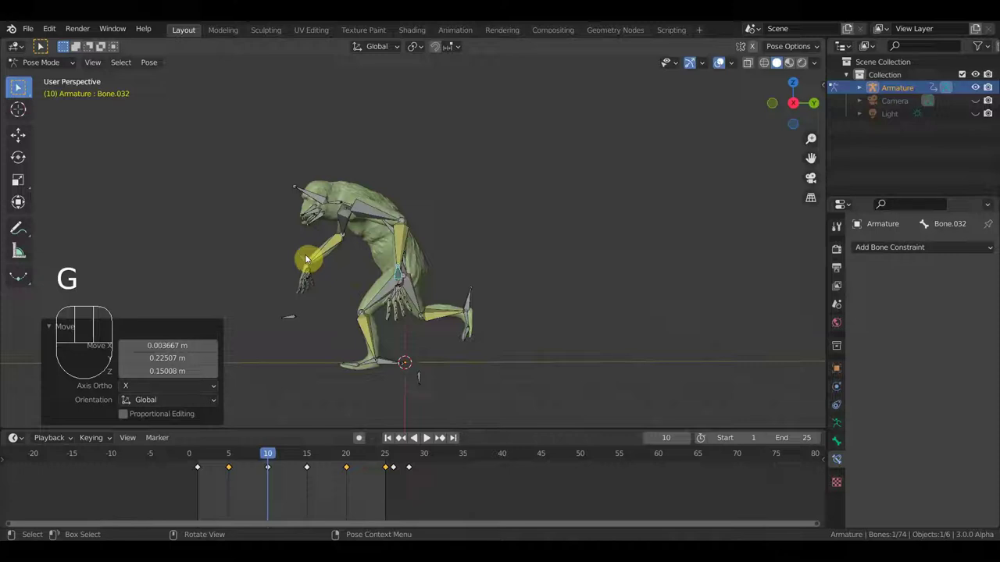
- Key all 74 bones' Location & Rotation at frame 10, play the swing front-on, and hide overlays
{"action": "key", "text": "a"}
{"action": "key", "text": "i"}
{"action": "left_click_drag", "start_coordinate": [281, 456], "coordinate": [438, 436]}
{"action": "key", "text": "space"}
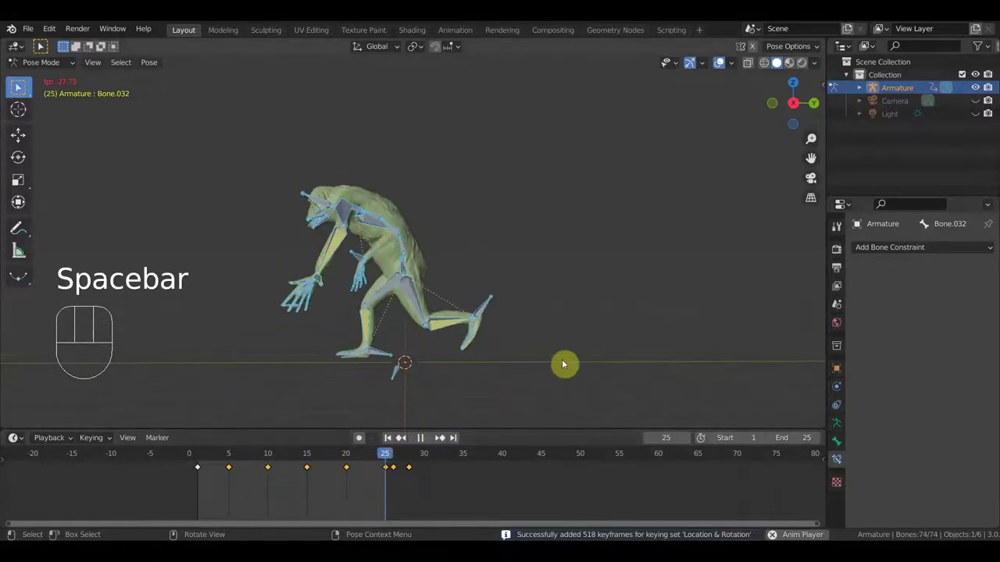
{"action": "left_click_drag", "start_coordinate": [585, 345], "coordinate": [647, 345]}
{"action": "key", "text": "KP_1"}
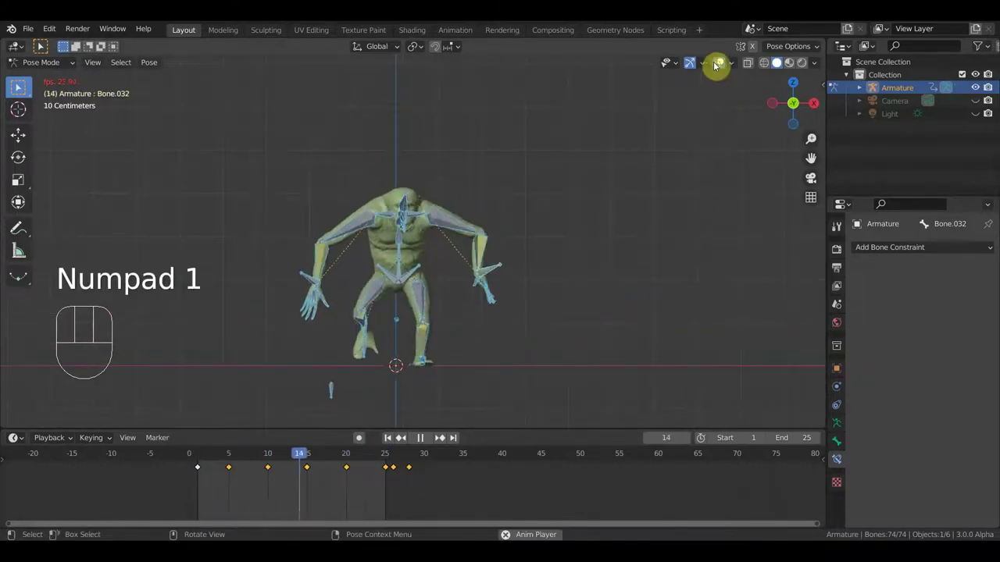
{"action": "left_click", "coordinate": [722, 66]}
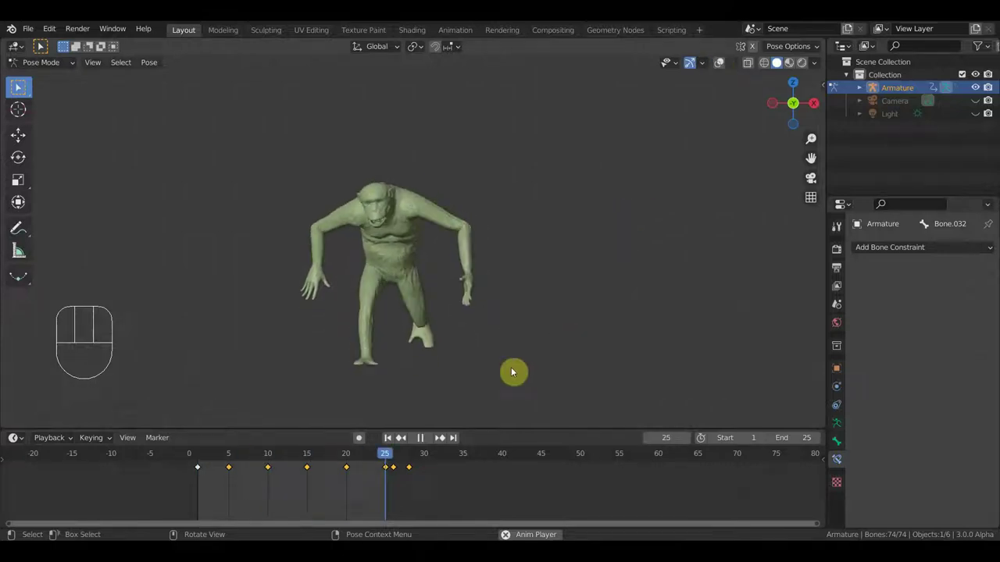
- Duplicate the frame-1 keyframes 30 frames later with Shift+D so the swing loops, and play it
{"action": "key", "text": "space"}
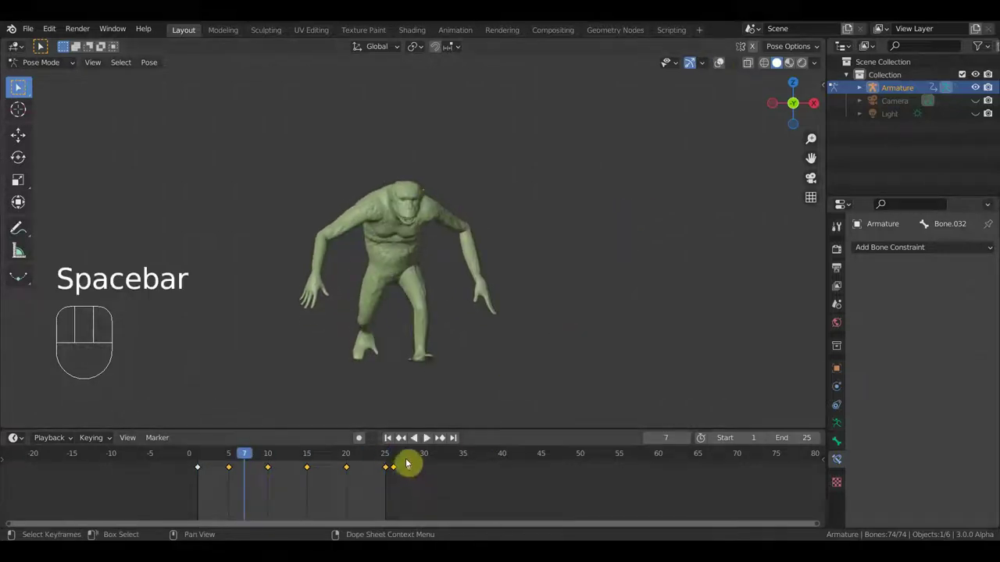
{"action": "left_click", "coordinate": [415, 460]}
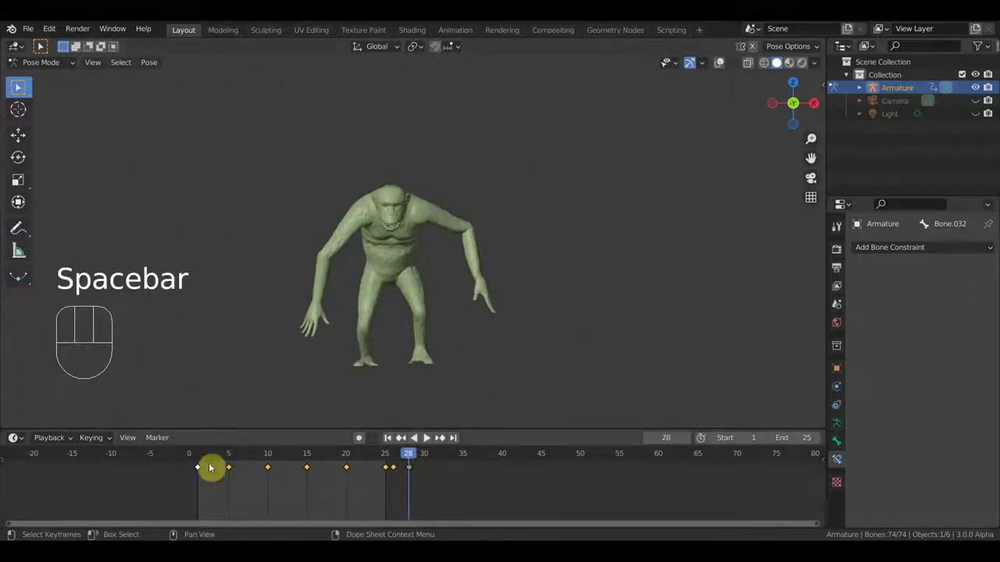
{"action": "left_click", "coordinate": [193, 461]}
{"action": "left_click_drag", "start_coordinate": [221, 492], "coordinate": [192, 468]}
{"action": "key", "text": "shift+d"}
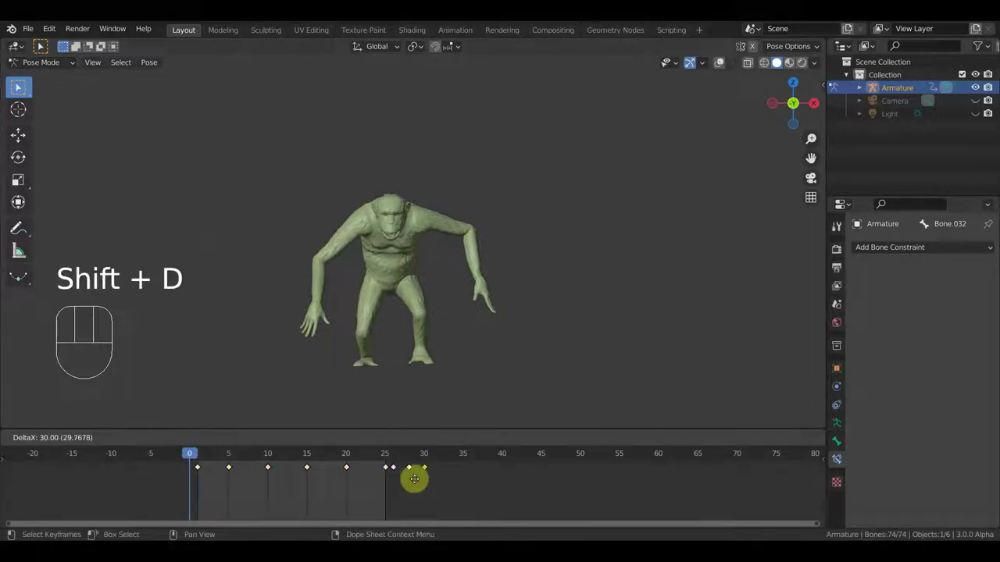
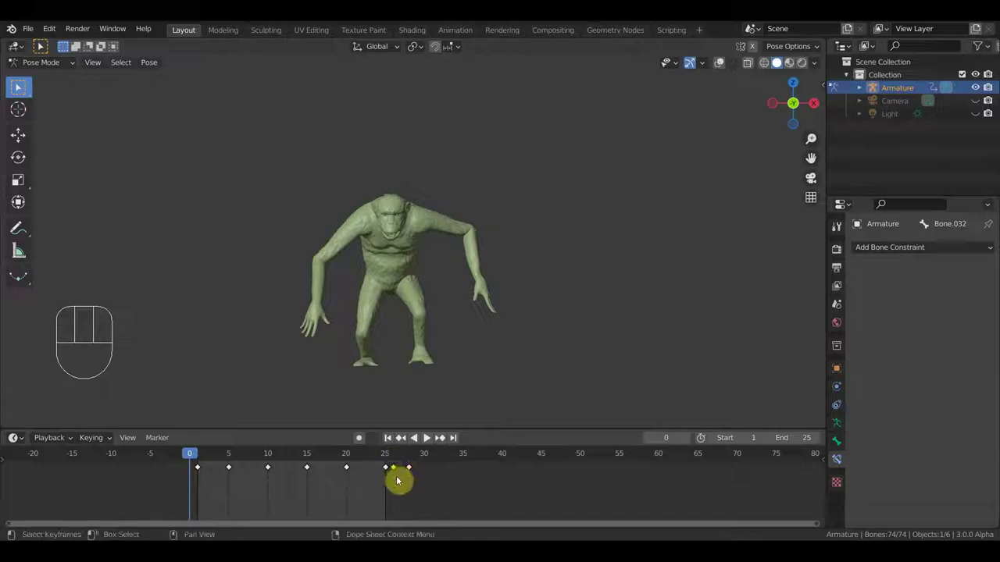
{"action": "key", "text": "Delete"}
{"action": "key", "text": "space"}
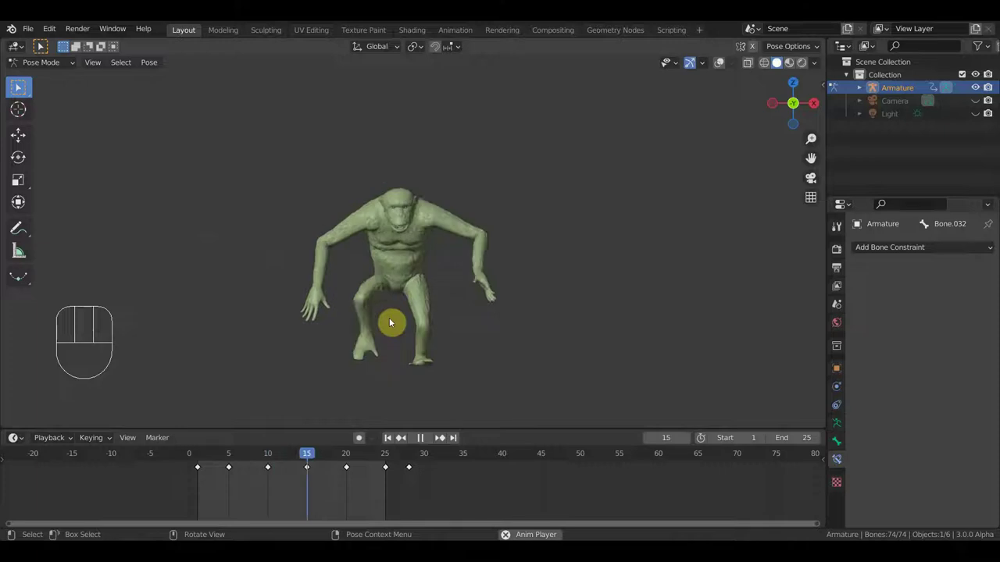
- Stop the loop, scrub the playhead to frame 30, and view the creature from the side
{"action": "key", "text": "space"}
{"action": "left_click", "coordinate": [270, 459]}
{"action": "left_click_drag", "start_coordinate": [273, 461], "coordinate": [436, 491]}
{"action": "left_click_drag", "start_coordinate": [539, 376], "coordinate": [430, 372]}
{"action": "key", "text": "KP_3"}
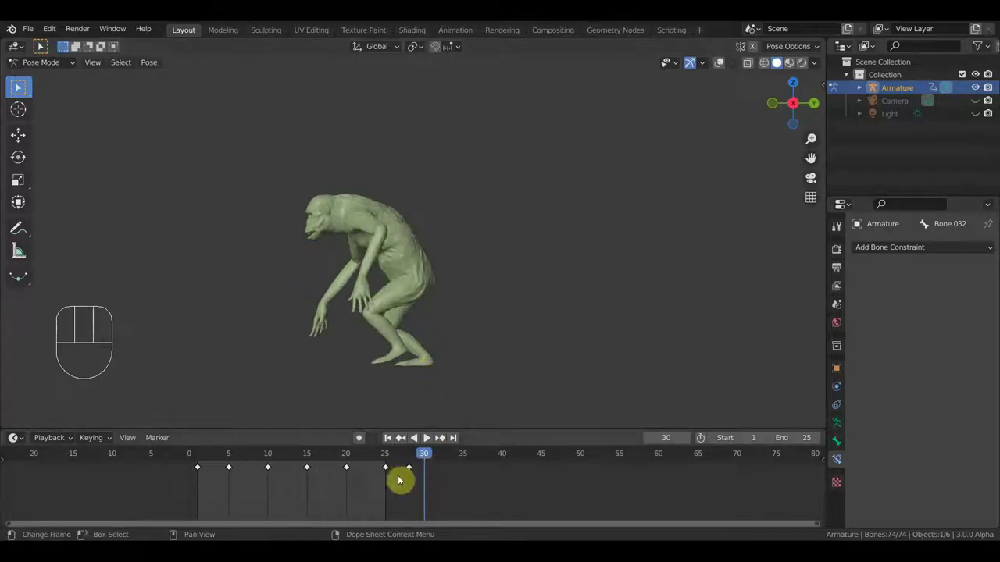
{"action": "left_click", "coordinate": [314, 455]}
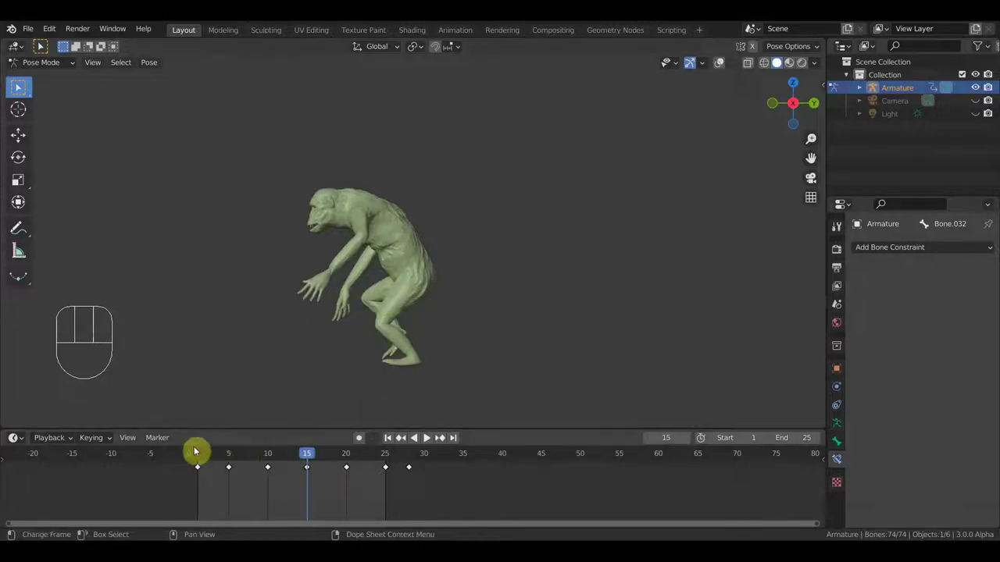
{"action": "left_click", "coordinate": [204, 457]}
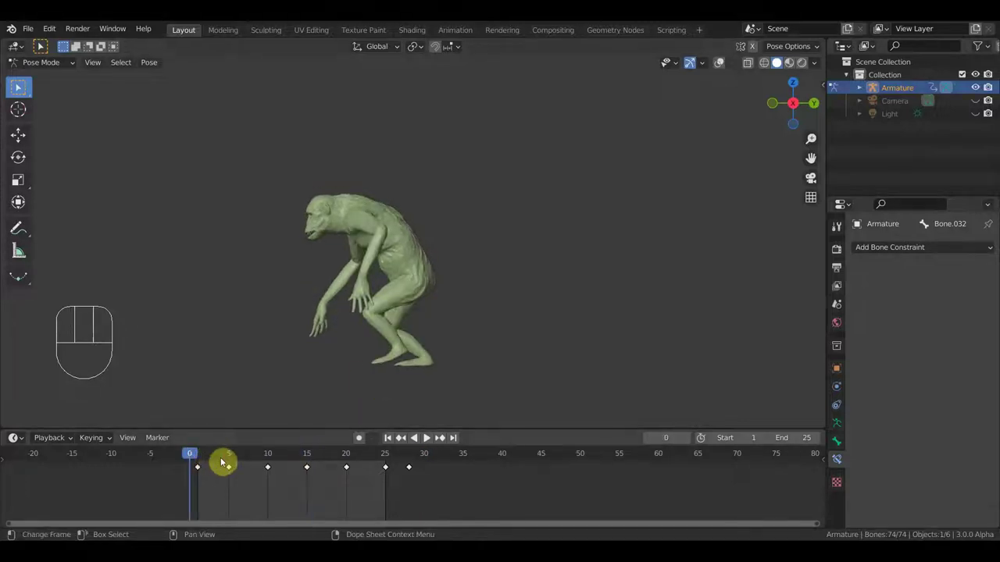
{"action": "left_click", "coordinate": [238, 455]}
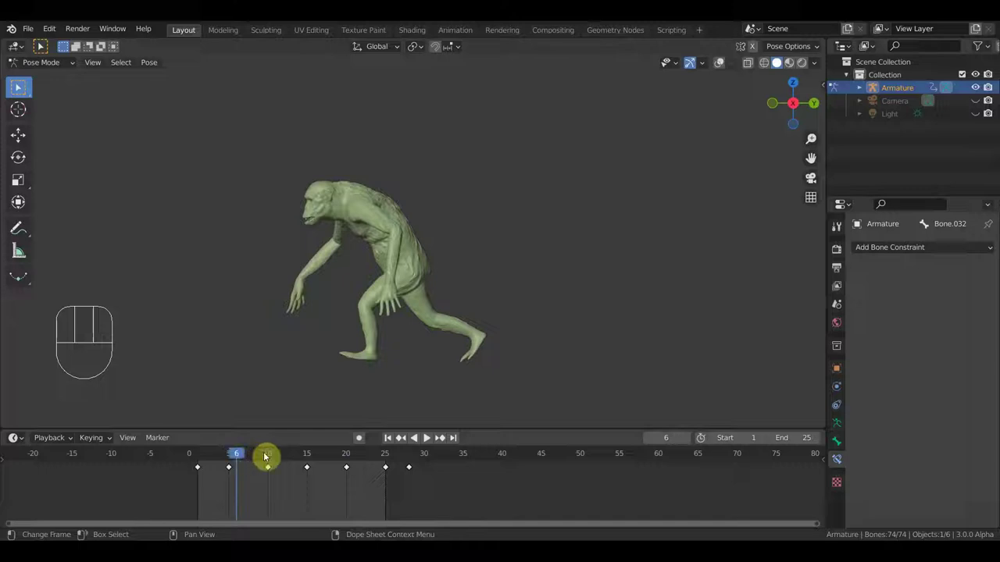
{"action": "left_click", "coordinate": [273, 460]}
{"action": "left_click", "coordinate": [314, 463]}
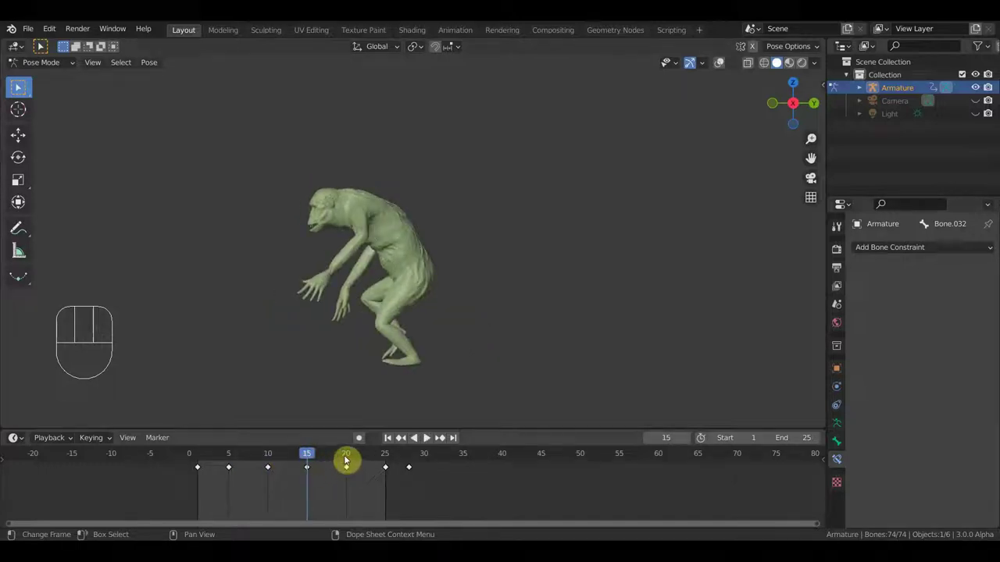
{"action": "left_click", "coordinate": [349, 459]}
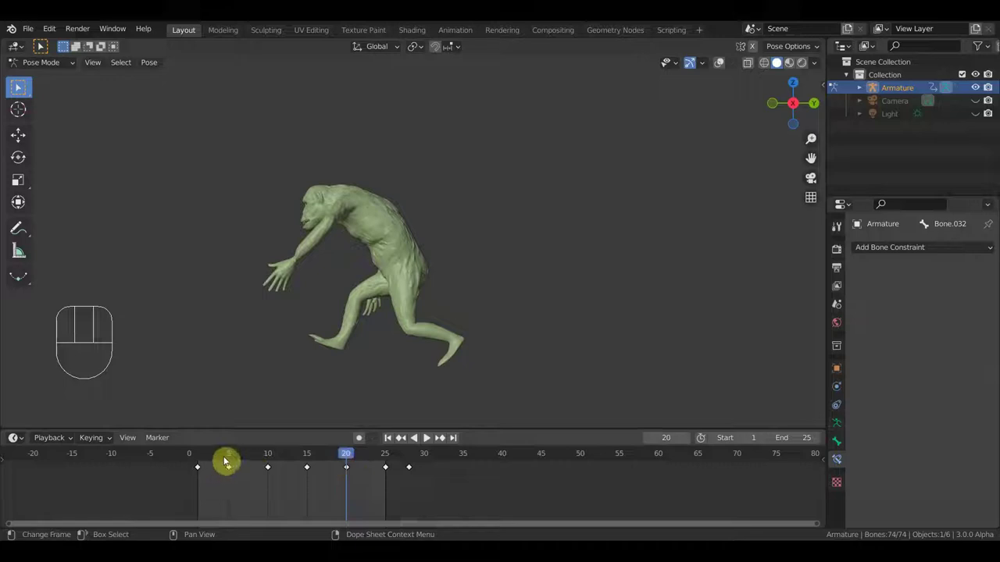
{"action": "left_click", "coordinate": [201, 460]}
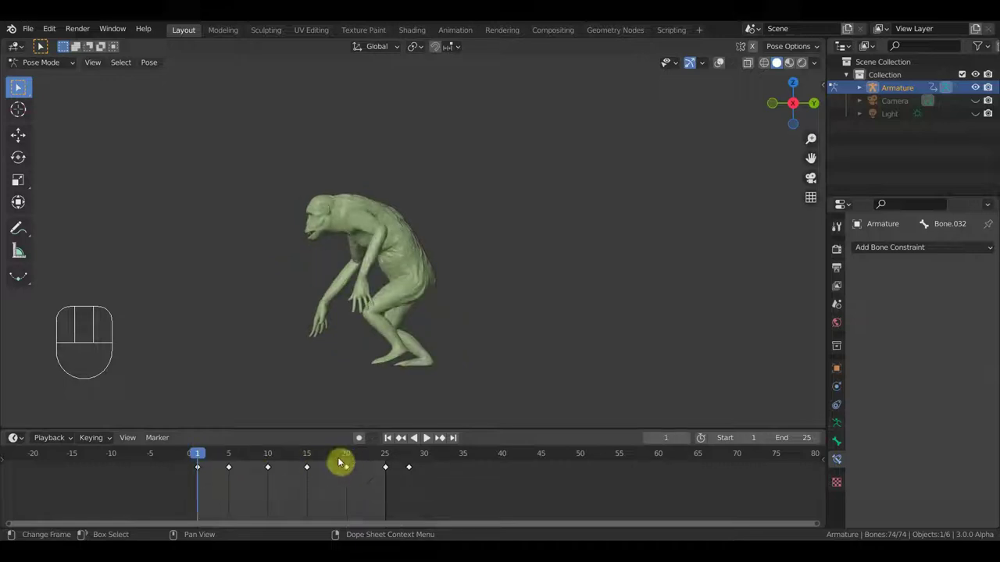
{"action": "left_click", "coordinate": [349, 463]}
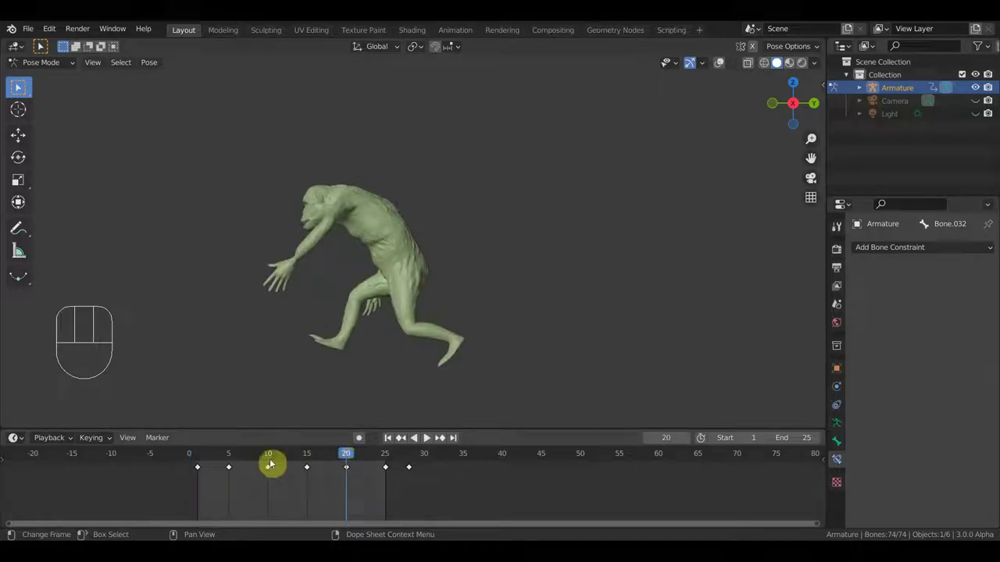
{"action": "left_click", "coordinate": [231, 461]}
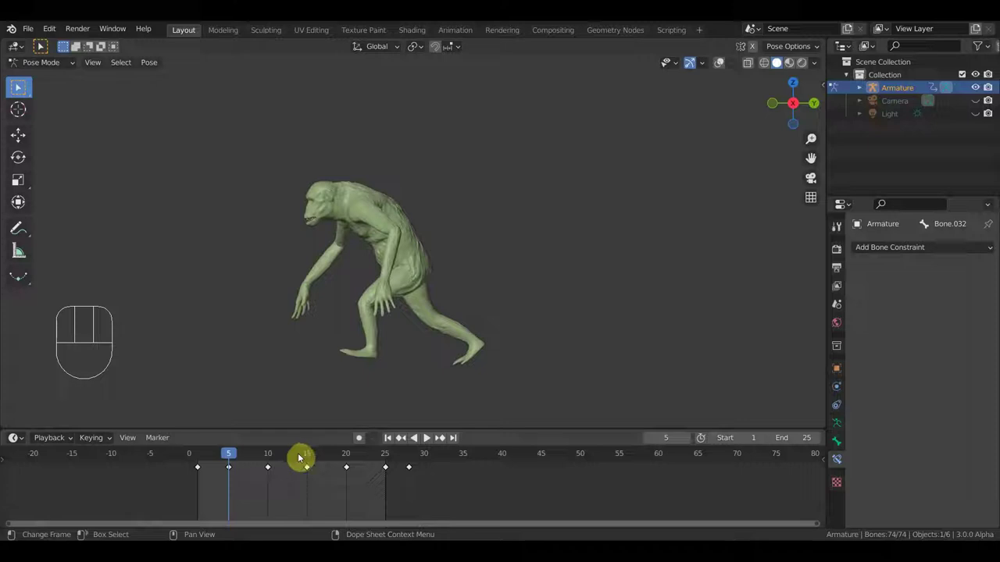
{"action": "left_click", "coordinate": [273, 459]}
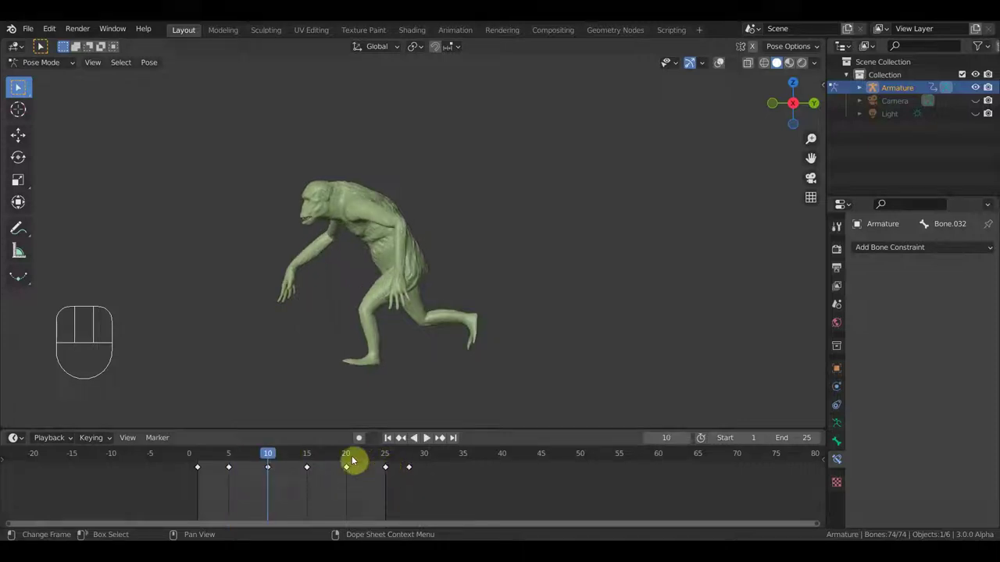
{"action": "left_click", "coordinate": [348, 463]}
{"action": "left_click", "coordinate": [380, 463]}
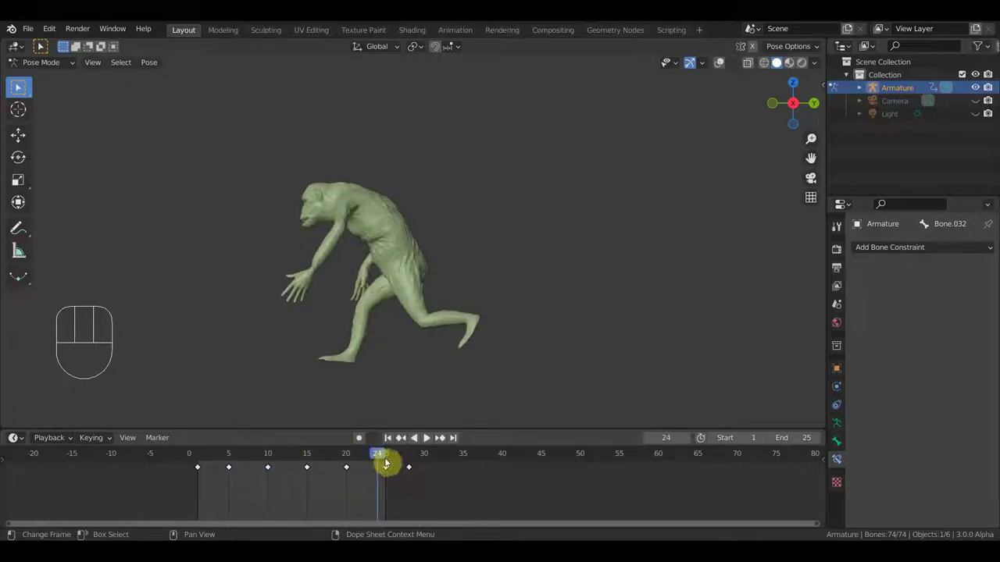
{"action": "left_click", "coordinate": [309, 461]}
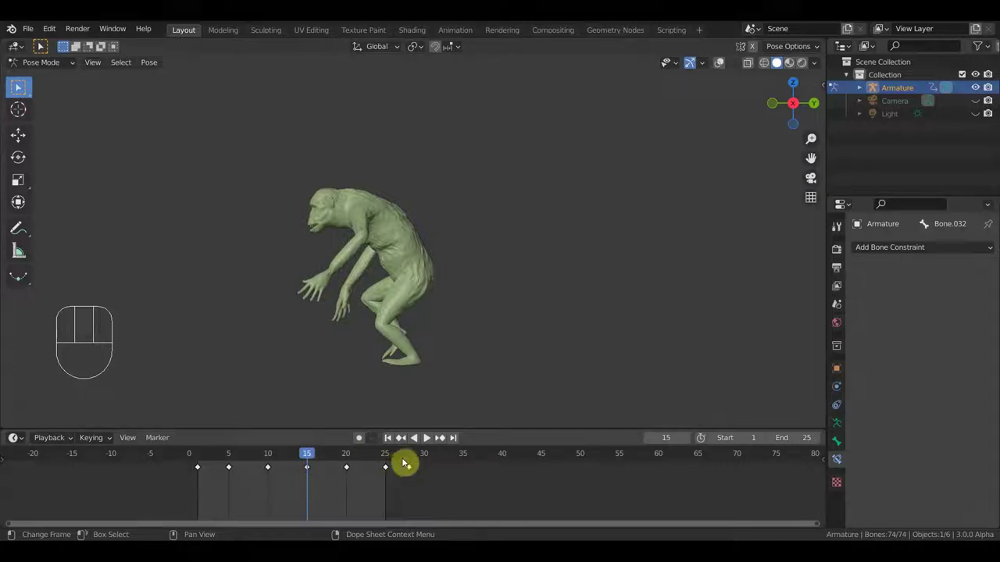
{"action": "left_click", "coordinate": [207, 461]}
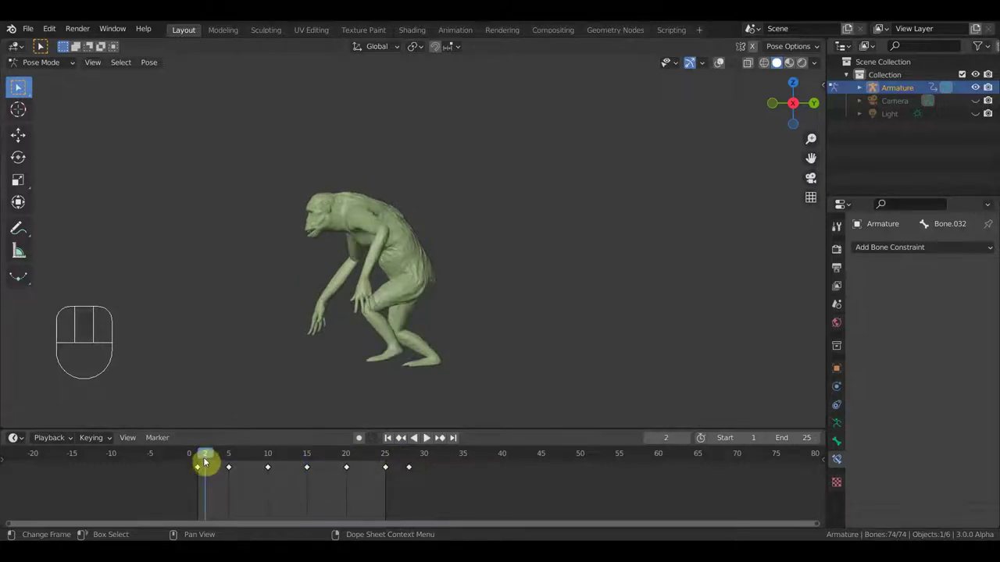
{"action": "left_click", "coordinate": [395, 457]}
{"action": "left_click", "coordinate": [437, 462]}
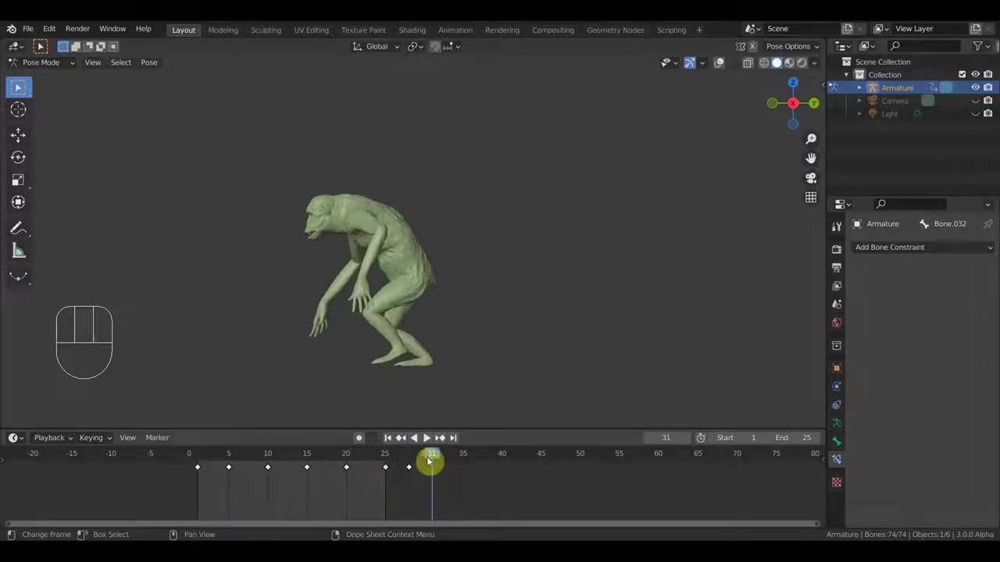
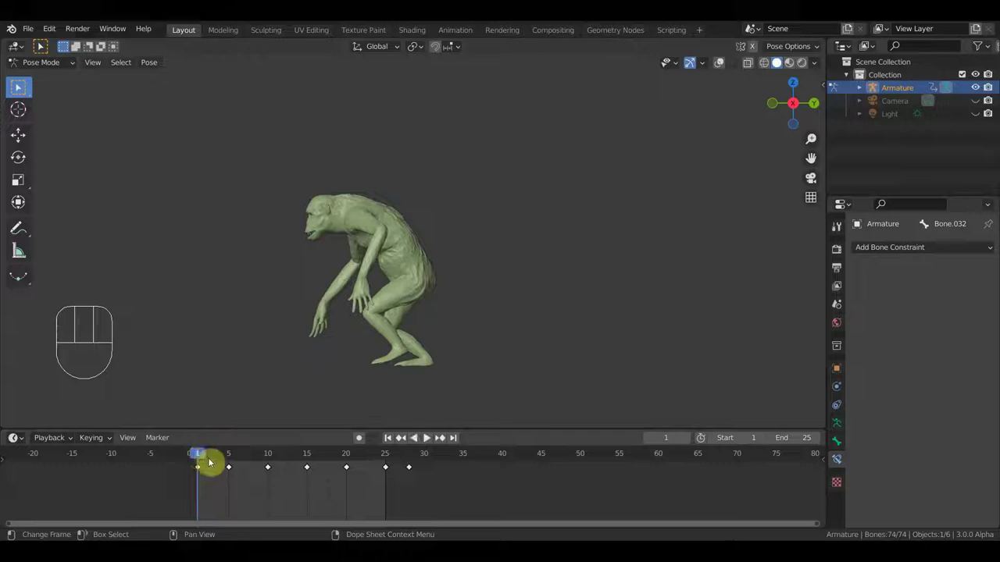
{"action": "left_click", "coordinate": [413, 460]}
{"action": "left_click", "coordinate": [403, 458]}
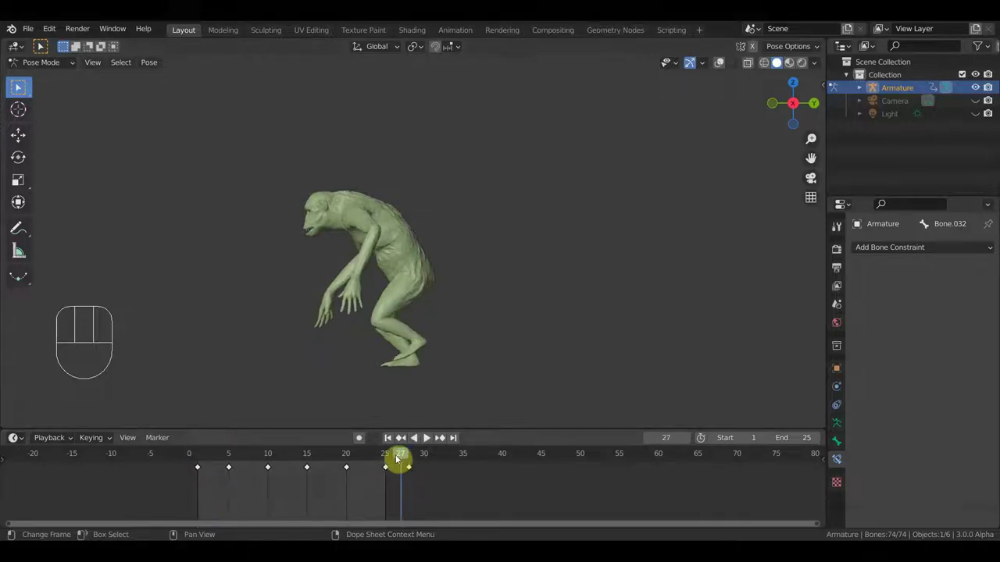
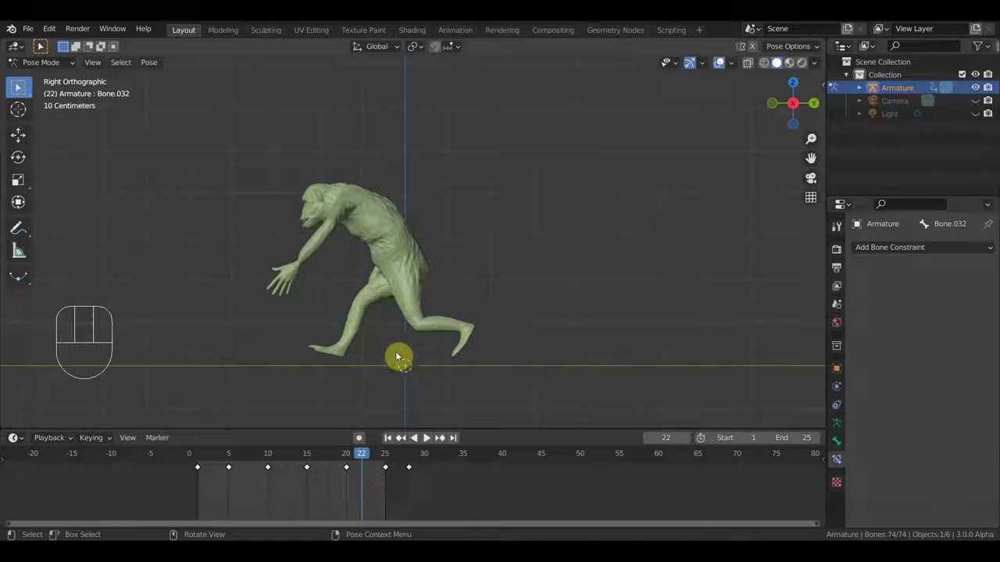
{"action": "left_click_drag", "start_coordinate": [349, 463], "coordinate": [238, 458]}
{"action": "key", "text": "space"}
{"action": "left_click", "coordinate": [666, 108]}
{"action": "left_click_drag", "start_coordinate": [600, 287], "coordinate": [680, 284]}
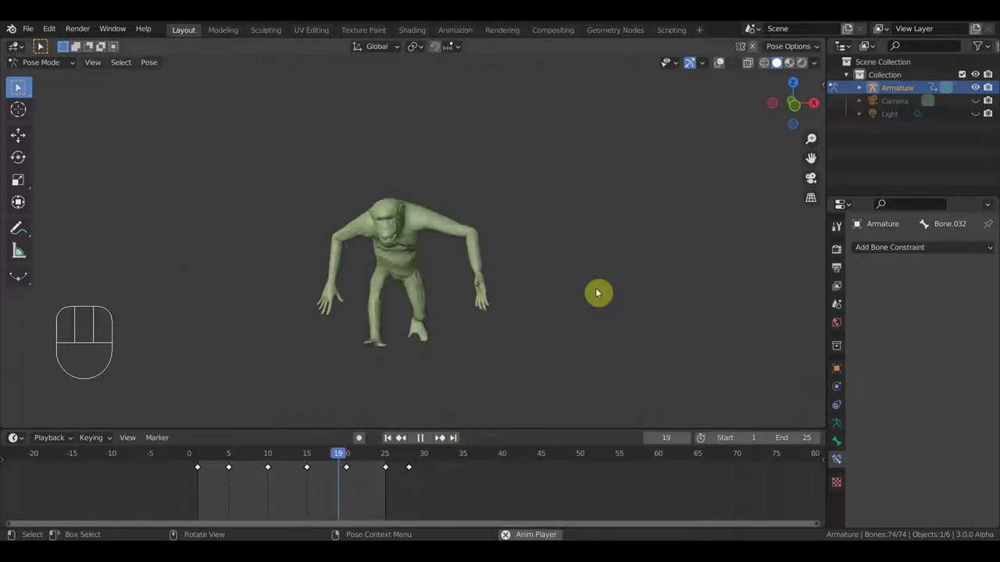
{"action": "key", "text": "space"}
{"action": "left_click_drag", "start_coordinate": [256, 457], "coordinate": [203, 459]}
{"action": "left_click_drag", "start_coordinate": [489, 298], "coordinate": [307, 375]}
{"action": "left_click_drag", "start_coordinate": [412, 314], "coordinate": [307, 346]}
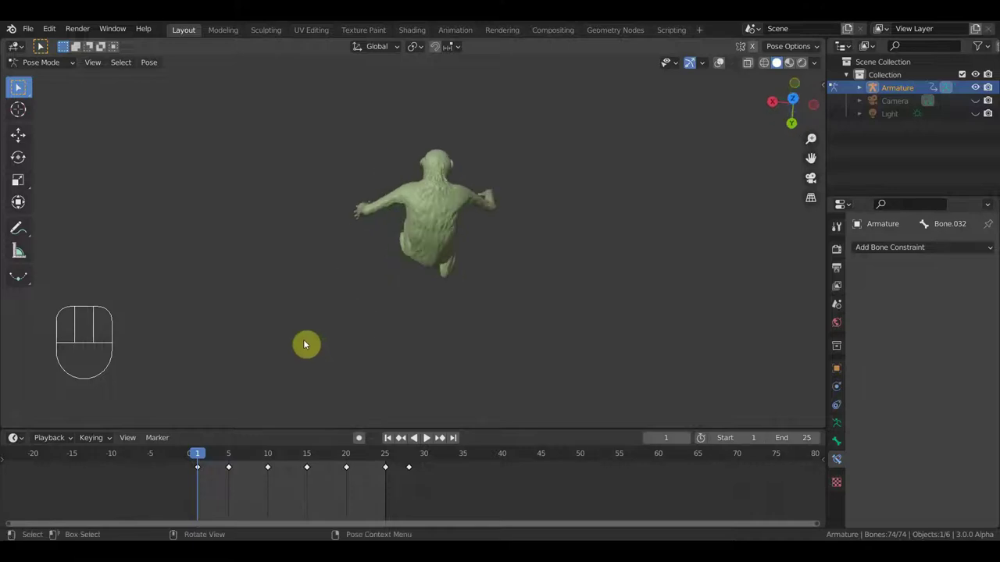
{"action": "key", "text": "KP_7"}
{"action": "key", "text": "space"}
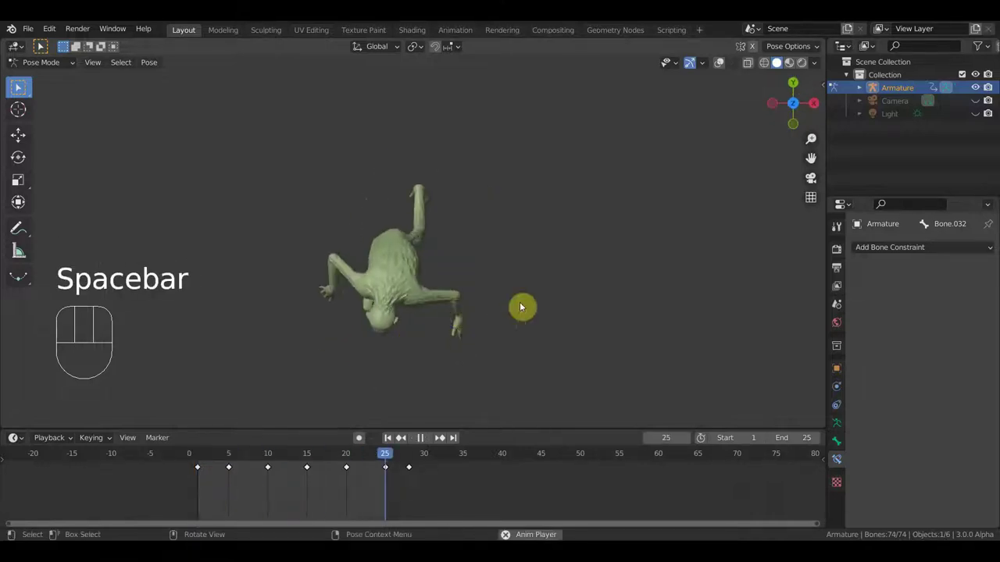
{"action": "left_click_drag", "start_coordinate": [392, 308], "coordinate": [271, 217]}
{"action": "key", "text": "space"}
{"action": "key", "text": "KP_3"}
{"action": "left_click_drag", "start_coordinate": [398, 257], "coordinate": [527, 263]}
{"action": "key", "text": "KP_1"}
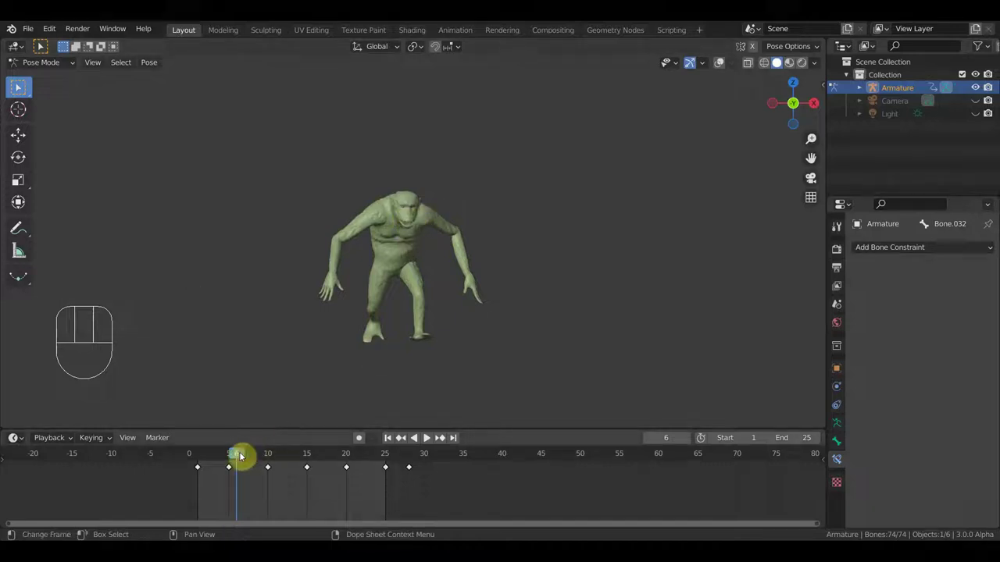
- Pick the arm bone Bone.002, rotate it into a new pose at frame 20, and key all bones
{"action": "left_click_drag", "start_coordinate": [225, 458], "coordinate": [351, 478]}
{"action": "left_click_drag", "start_coordinate": [342, 466], "coordinate": [352, 470]}
{"action": "left_click_drag", "start_coordinate": [505, 221], "coordinate": [522, 353]}
{"action": "left_click", "coordinate": [721, 67]}
{"action": "middle_click", "coordinate": [387, 311]}
{"action": "left_click_drag", "start_coordinate": [384, 325], "coordinate": [423, 328]}
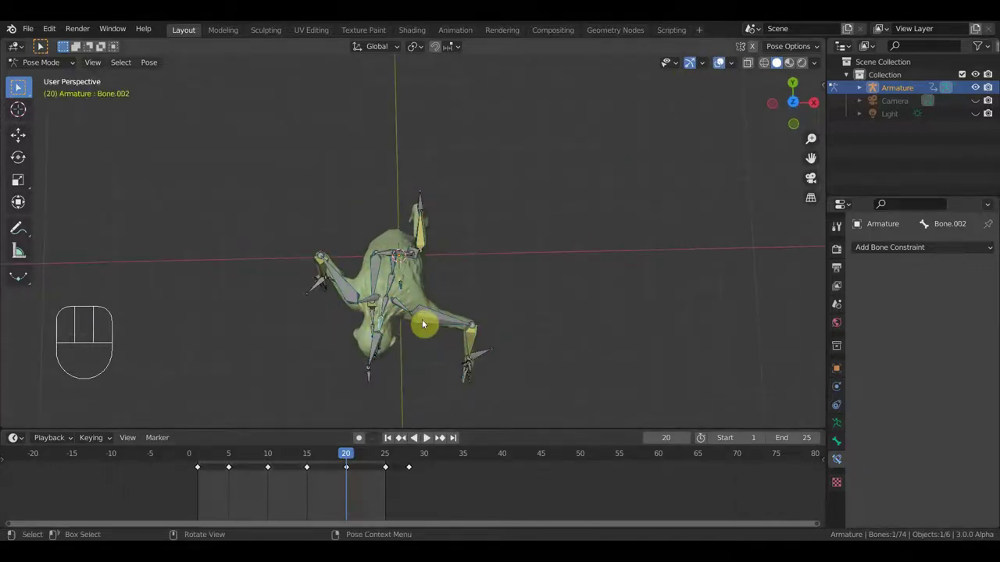
{"action": "key", "text": "r"}
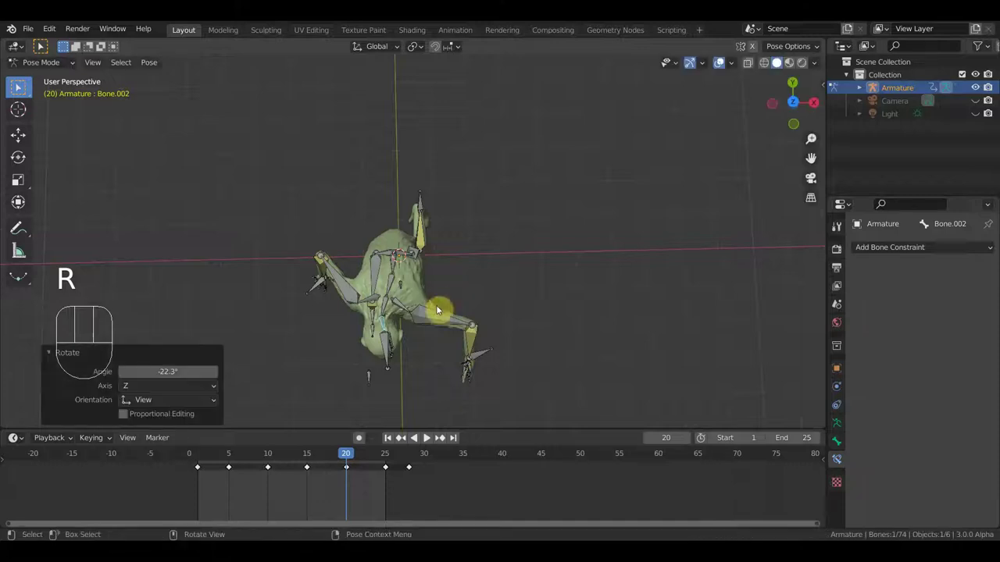
{"action": "key", "text": "KP_1"}
{"action": "key", "text": "a"}
{"action": "key", "text": "i"}
- Jump to frame 10, rotate the arm bone to a new angle, and key all 74 bones there
{"action": "left_click", "coordinate": [271, 460]}
{"action": "left_click_drag", "start_coordinate": [482, 206], "coordinate": [455, 297]}
{"action": "left_click_drag", "start_coordinate": [409, 289], "coordinate": [450, 278]}
{"action": "left_click_drag", "start_coordinate": [448, 307], "coordinate": [471, 326]}
{"action": "key", "text": "r"}
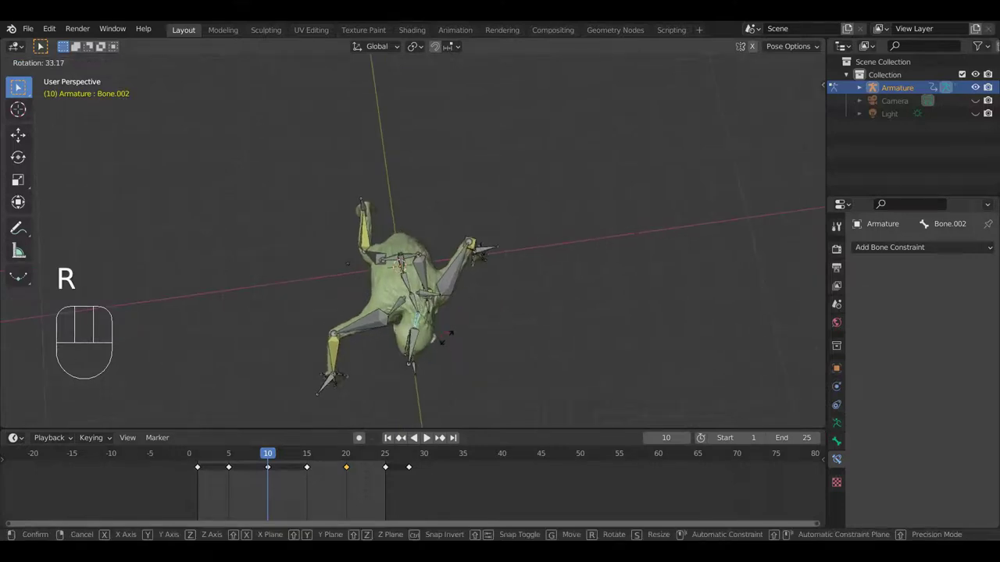
{"action": "key", "text": "a"}
{"action": "key", "text": "i"}
- Refine the arm angle at frame 10 once more, key it, and replay the swing to frame 6
{"action": "left_click_drag", "start_coordinate": [449, 295], "coordinate": [442, 188]}
{"action": "key", "text": "KP_1"}
{"action": "key", "text": "v"}
{"action": "key", "text": "v"}
{"action": "key", "text": "v"}
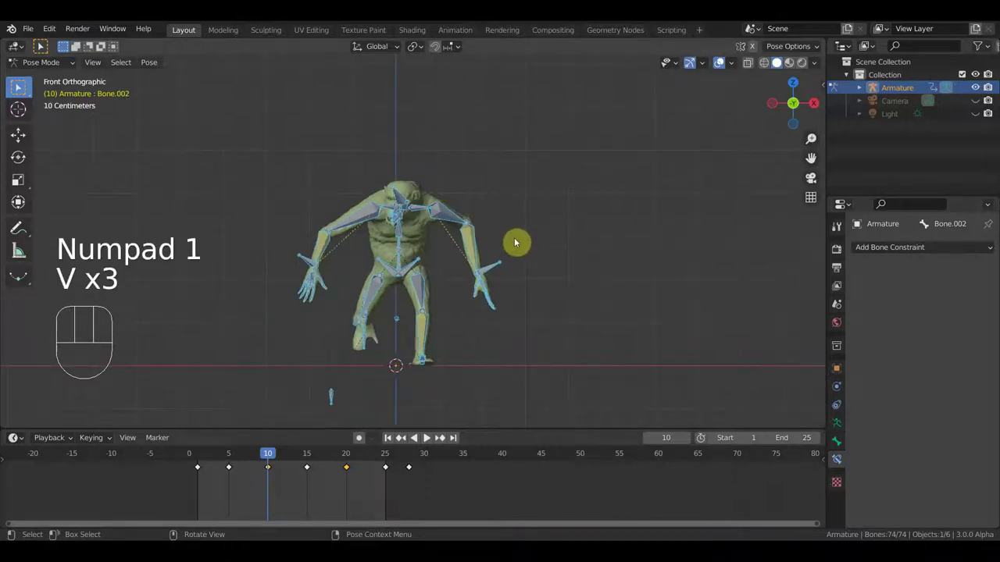
{"action": "key", "text": "space"}
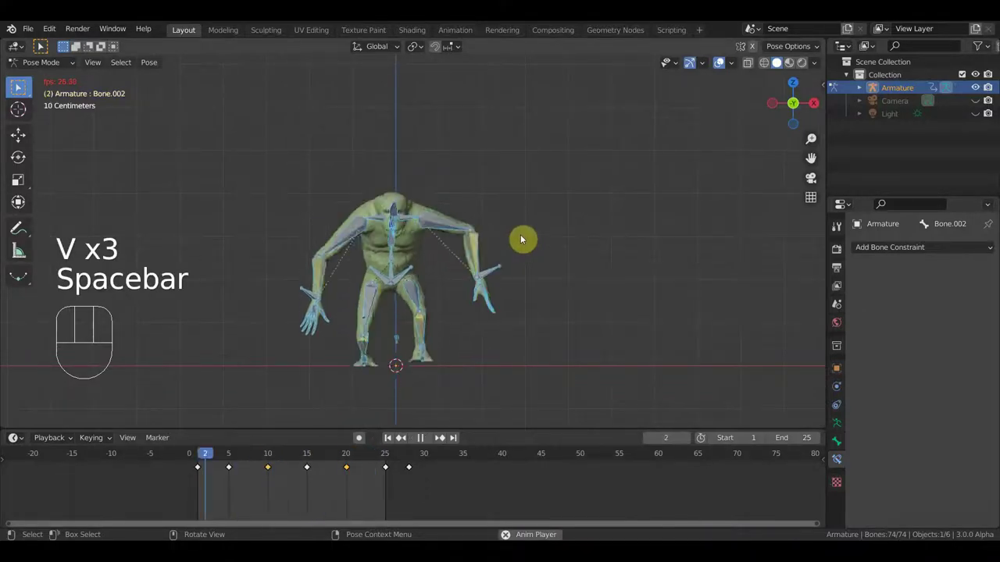
{"action": "key", "text": "space"}
- At frame 5, rotate the arm bone and key Location & Rotation for all bones
{"action": "left_click", "coordinate": [239, 457]}
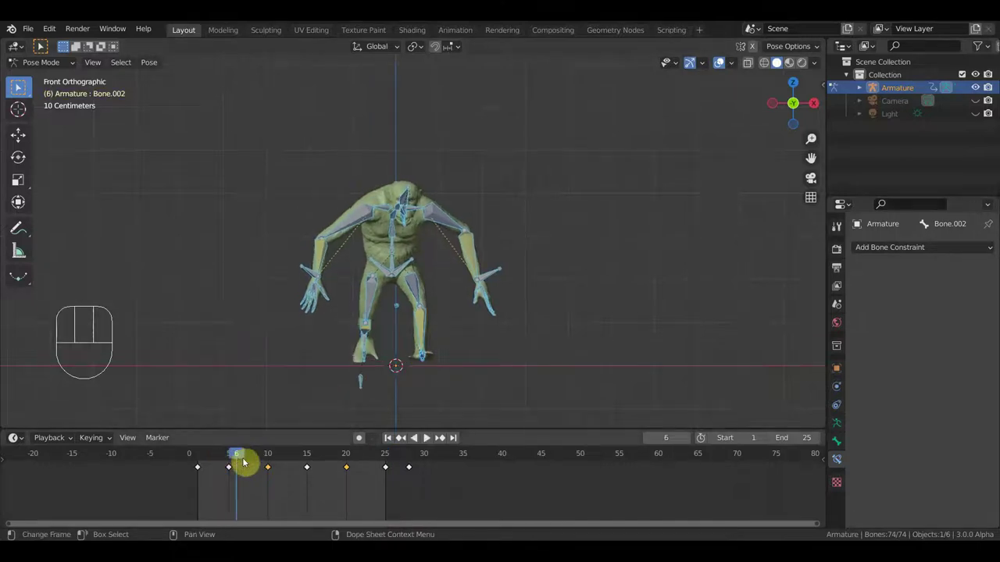
{"action": "left_click_drag", "start_coordinate": [239, 461], "coordinate": [250, 435]}
{"action": "left_click_drag", "start_coordinate": [417, 318], "coordinate": [277, 335]}
{"action": "left_click_drag", "start_coordinate": [420, 324], "coordinate": [417, 323]}
{"action": "middle_click", "coordinate": [531, 280]}
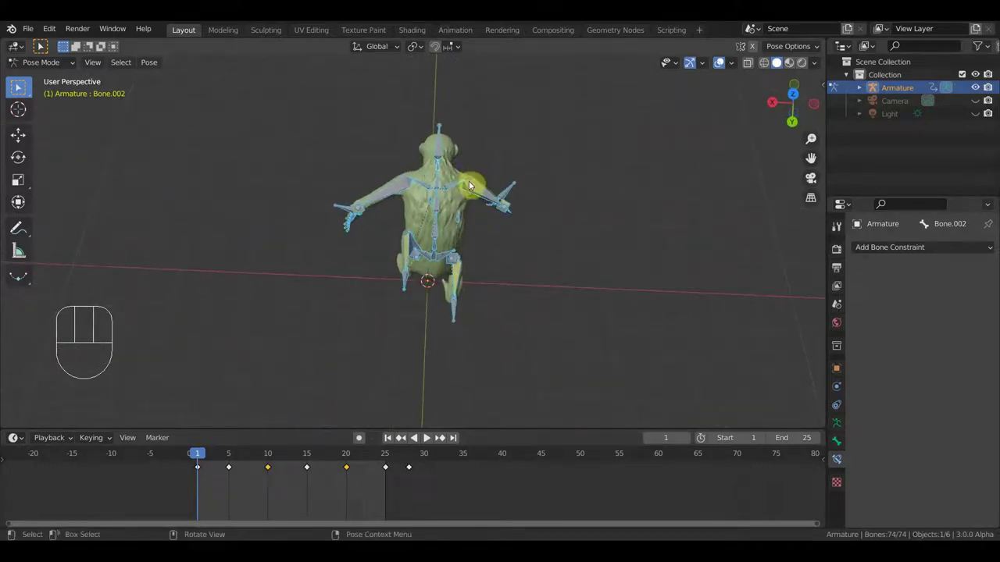
{"action": "left_click_drag", "start_coordinate": [458, 213], "coordinate": [388, 156]}
{"action": "left_click_drag", "start_coordinate": [578, 229], "coordinate": [552, 219]}
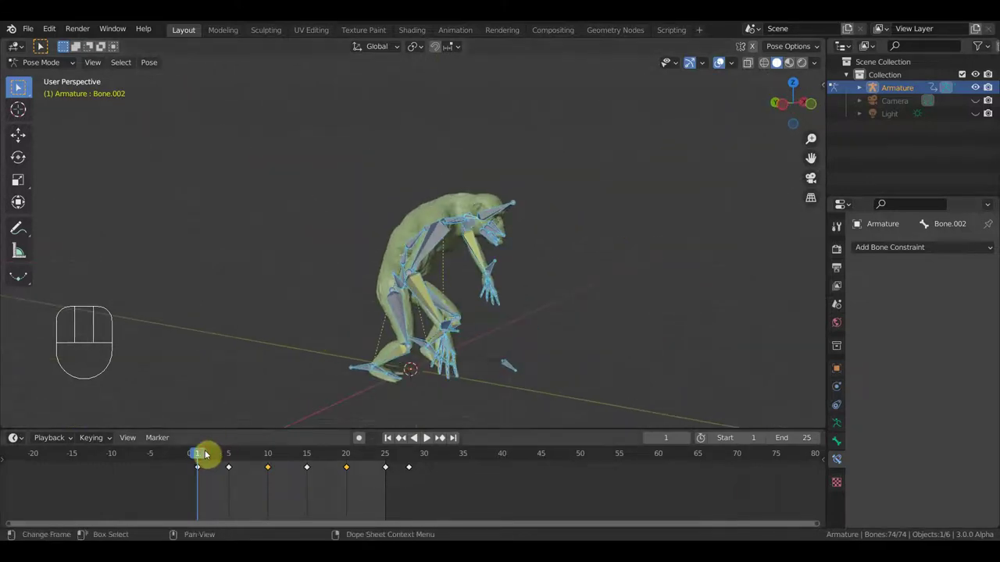
{"action": "left_click_drag", "start_coordinate": [210, 455], "coordinate": [243, 456]}
{"action": "left_click_drag", "start_coordinate": [534, 268], "coordinate": [457, 235]}
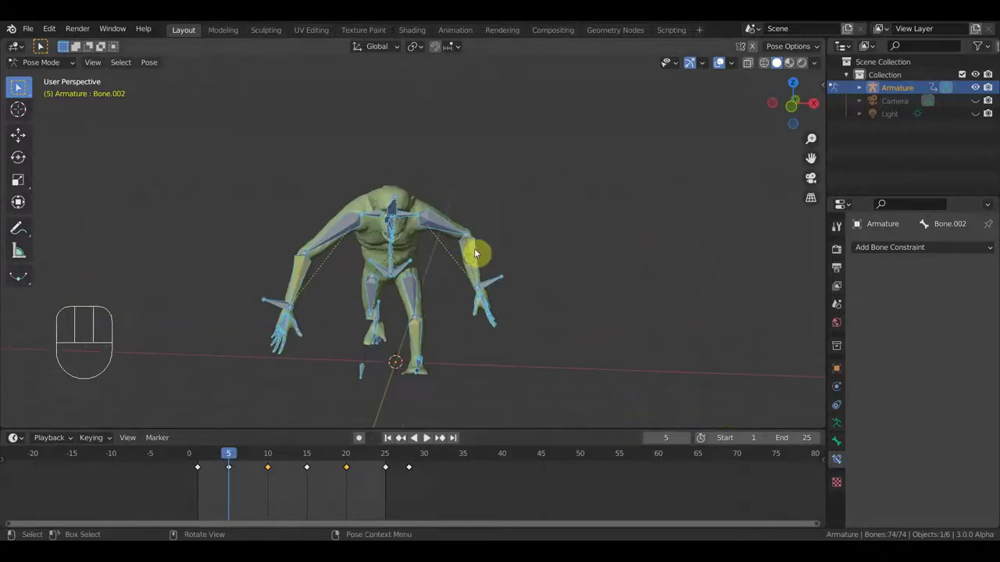
{"action": "left_click_drag", "start_coordinate": [464, 262], "coordinate": [417, 327]}
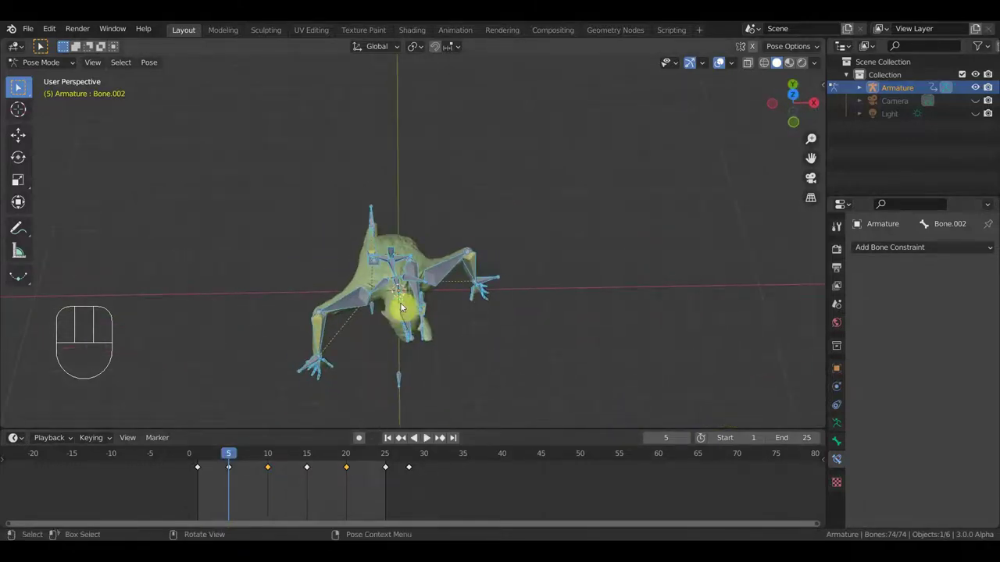
{"action": "left_click_drag", "start_coordinate": [407, 304], "coordinate": [439, 307]}
{"action": "key", "text": "r"}
{"action": "key", "text": "a"}
{"action": "key", "text": "i"}
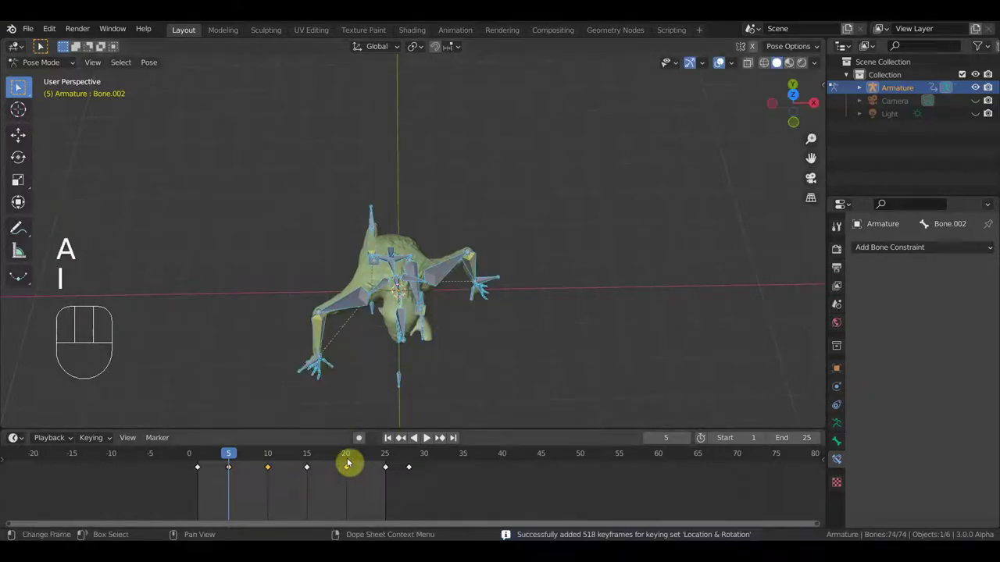
- At frame 15, rotate the arm bone, key all bones, and play the swing back
{"action": "left_click", "coordinate": [313, 461]}
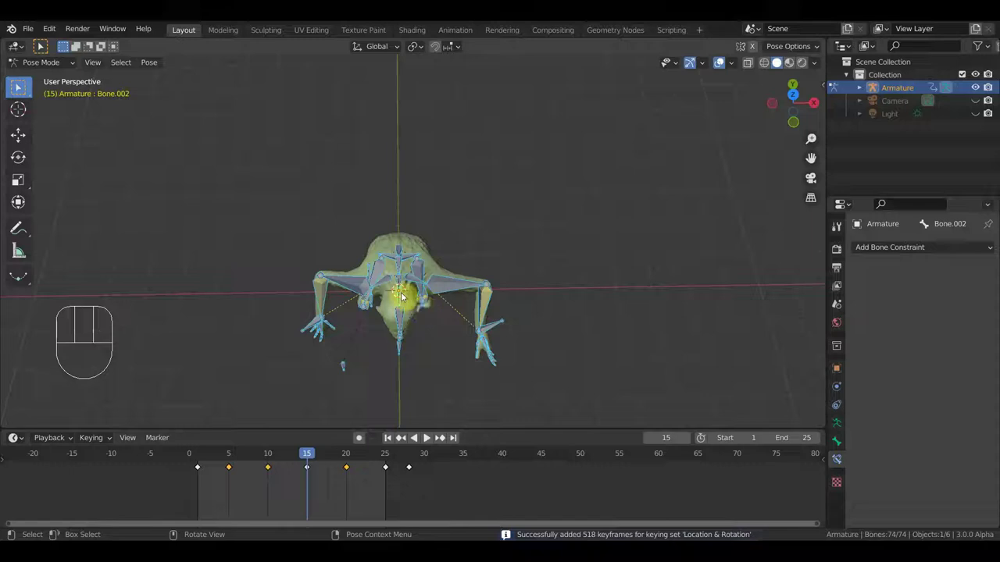
{"action": "left_click", "coordinate": [404, 302]}
{"action": "key", "text": "r"}
{"action": "key", "text": "a"}
{"action": "key", "text": "i"}
{"action": "key", "text": "space"}
{"action": "left_click_drag", "start_coordinate": [546, 274], "coordinate": [559, 172]}
{"action": "middle_click", "coordinate": [556, 162]}
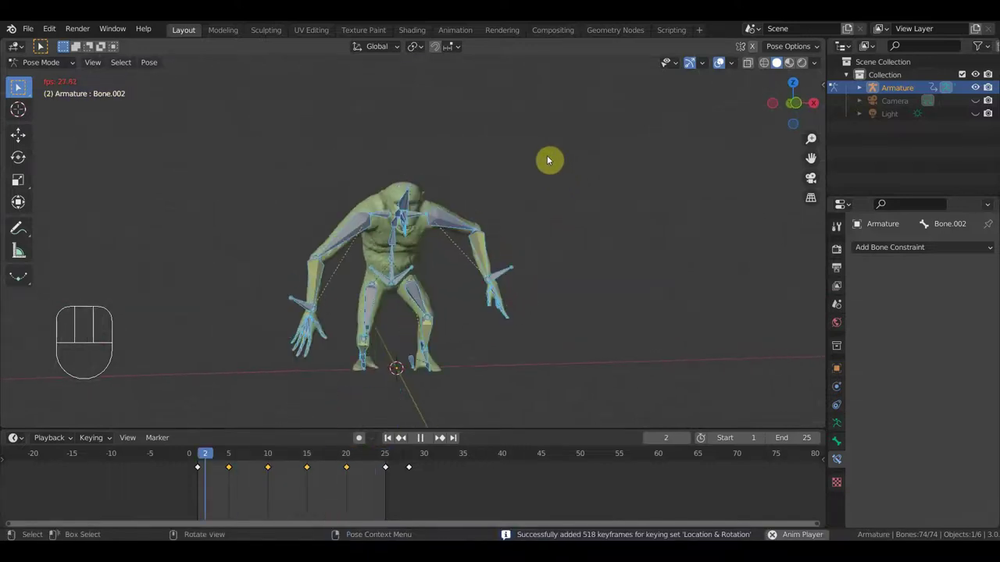
- Stop the arm-swing playback from front view with the playhead at frame 25
{"action": "key", "text": "KP_1"}
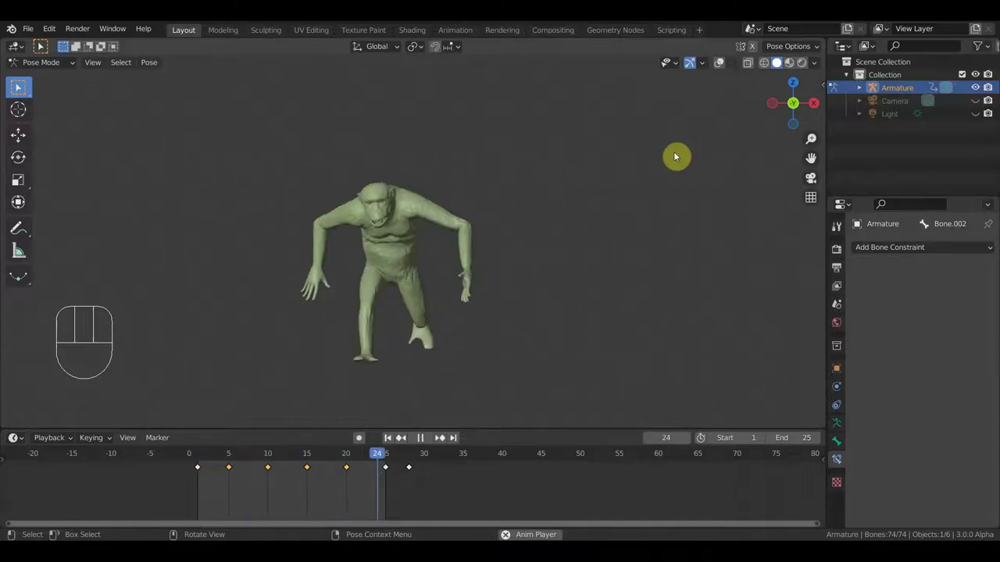
{"action": "key", "text": "space"}
{"action": "left_click", "coordinate": [390, 464]}
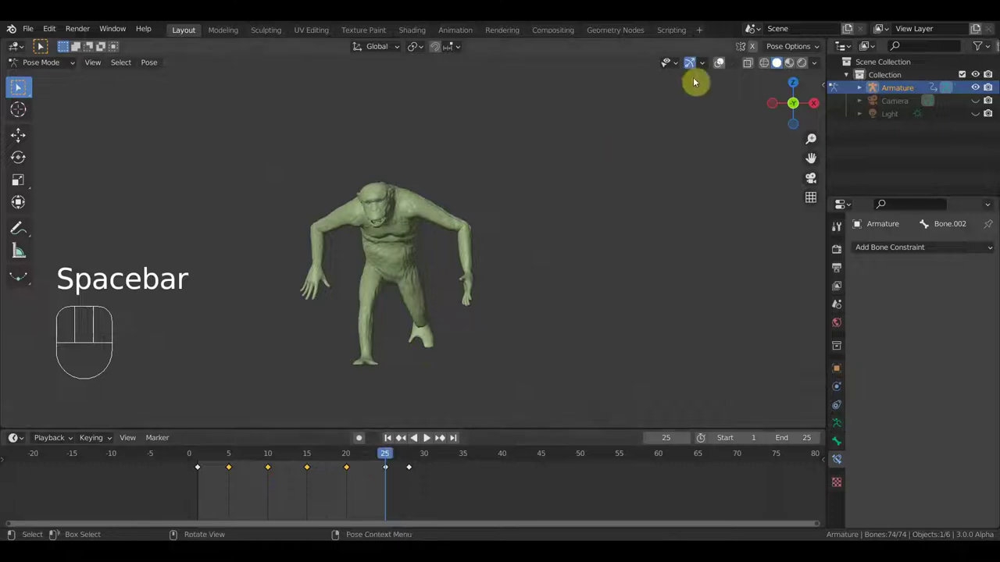
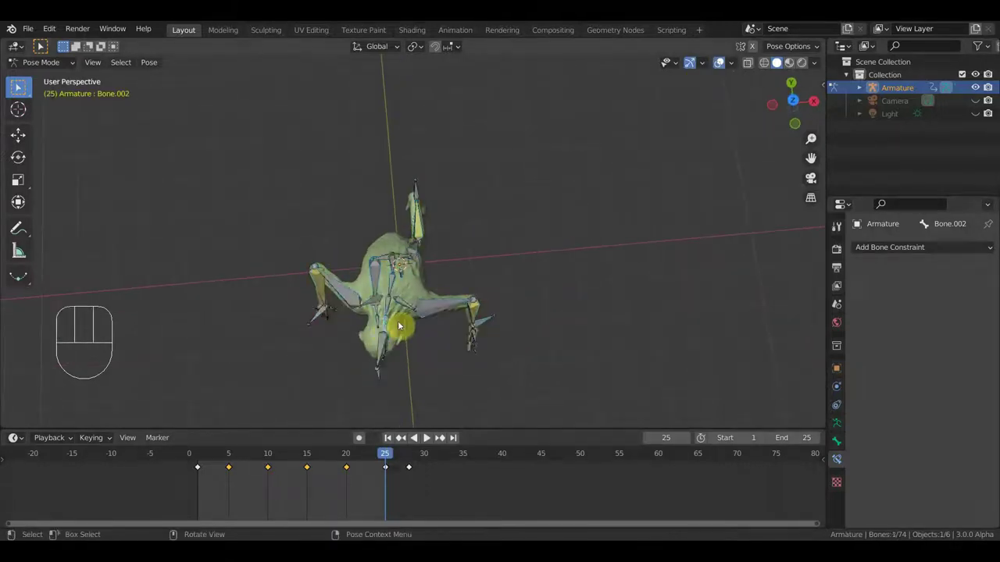
- At frame 20, rotate the arm bone and key Location & Rotation for all bones
{"action": "left_click", "coordinate": [348, 462]}
{"action": "key", "text": "r"}
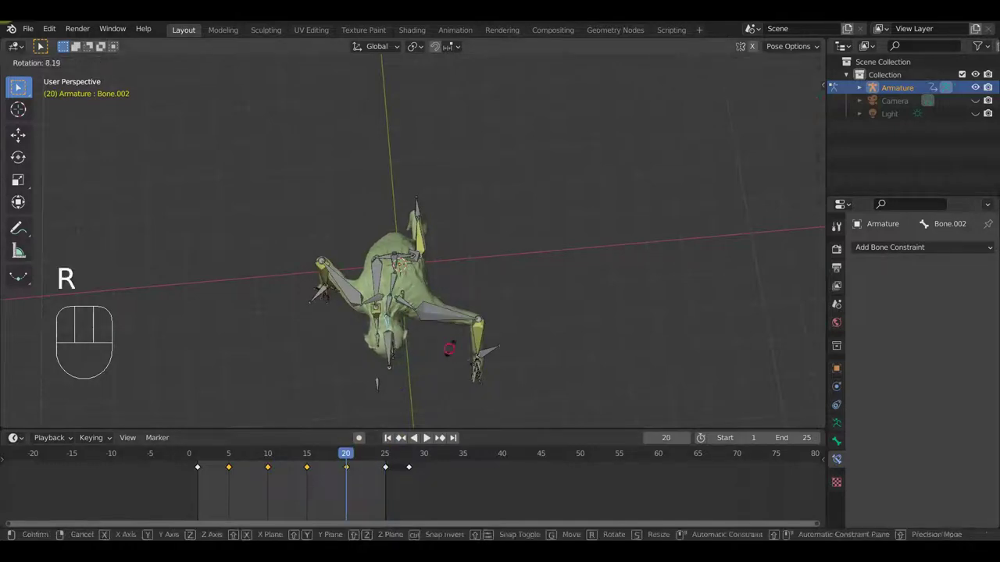
{"action": "key", "text": "a"}
{"action": "key", "text": "i"}
- At frame 10, rotate the arm bone and re-key all bones
{"action": "left_click", "coordinate": [234, 456]}
{"action": "left_click", "coordinate": [269, 456]}
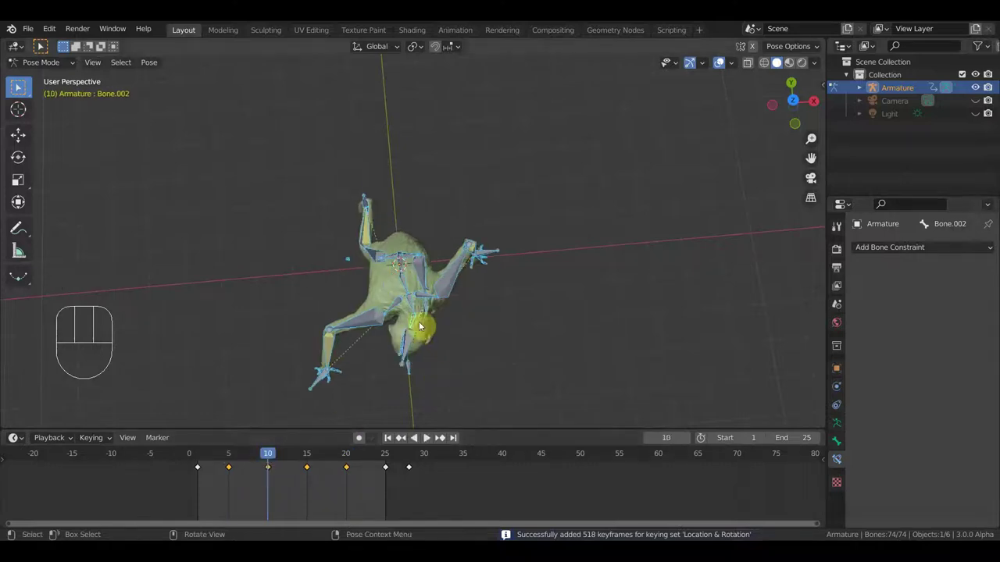
{"action": "left_click_drag", "start_coordinate": [420, 324], "coordinate": [462, 337]}
{"action": "key", "text": "r"}
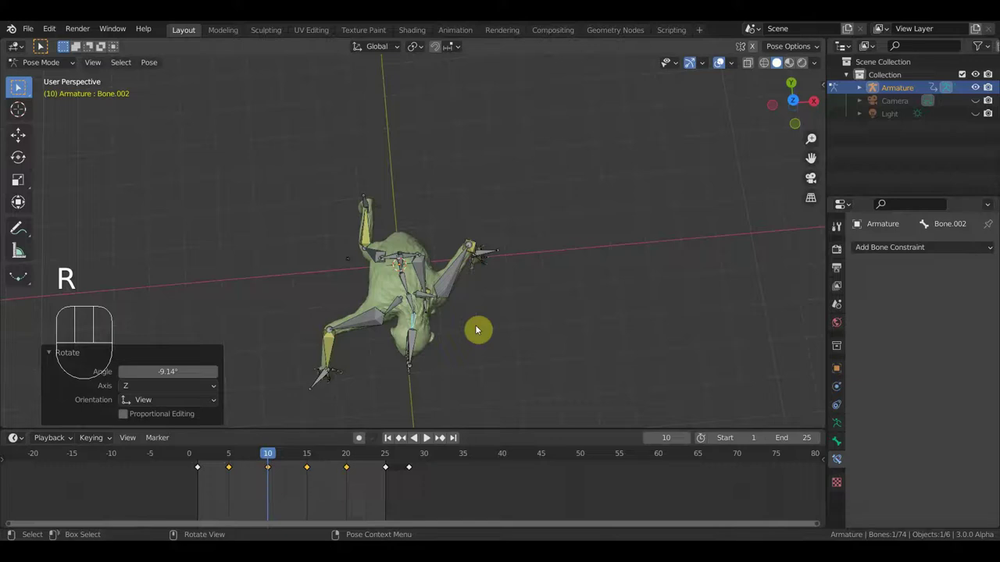
{"action": "key", "text": "a"}
{"action": "key", "text": "i"}
{"action": "left_click_drag", "start_coordinate": [522, 344], "coordinate": [534, 223]}
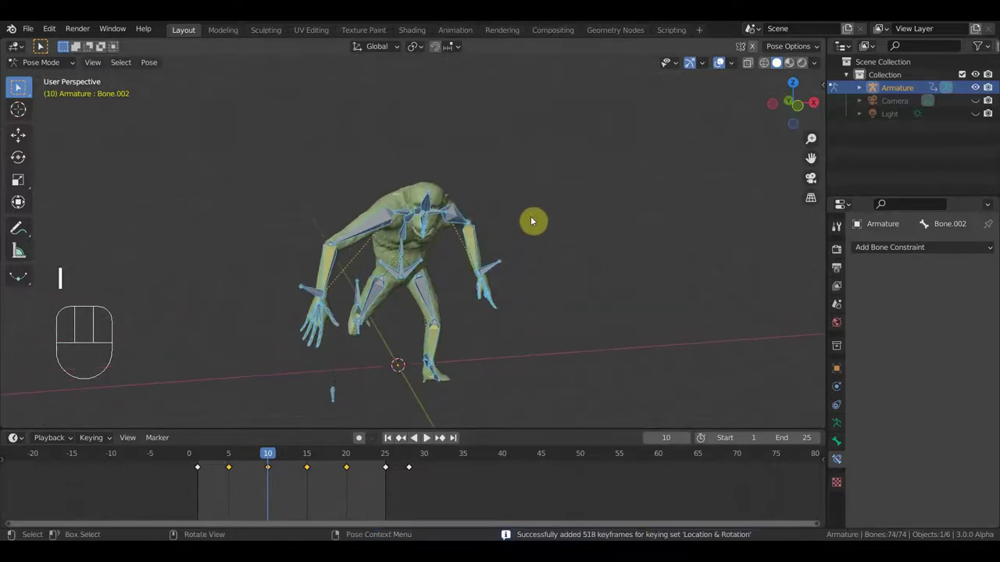
{"action": "key", "text": "i"}
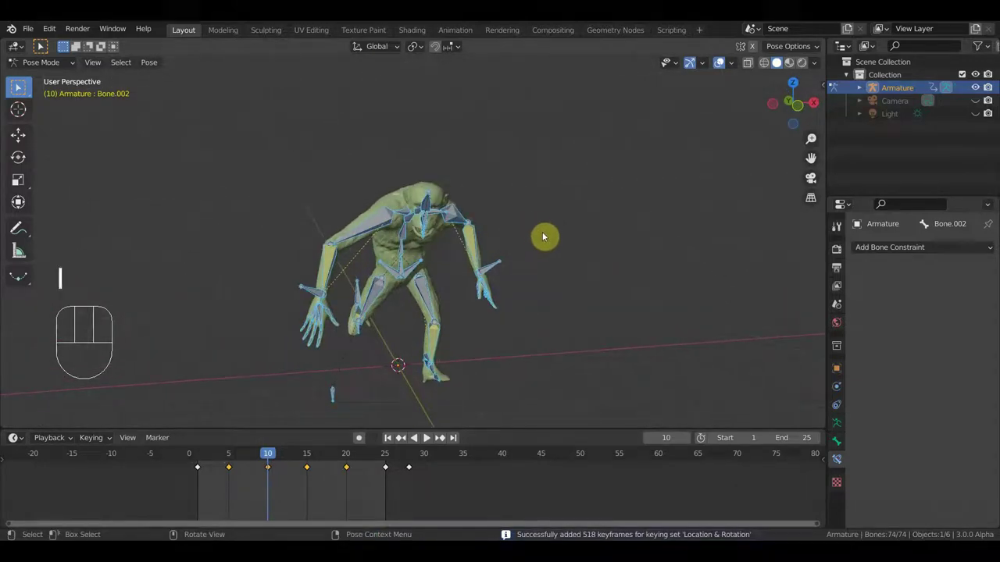
- Play the refined swing from front view, then stop and scrub back to frame 1
{"action": "key", "text": "space"}
{"action": "key", "text": "KP_1"}
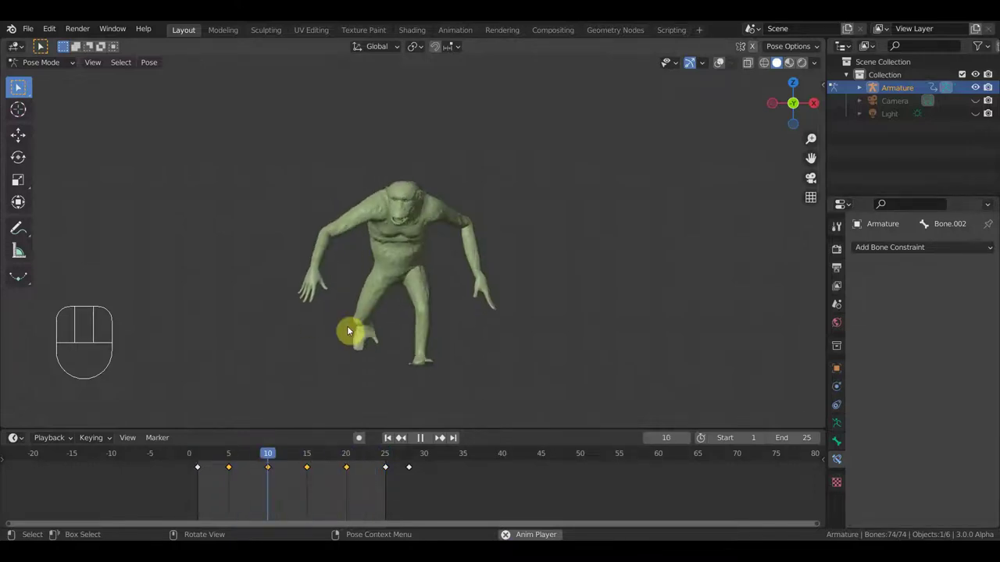
{"action": "key", "text": "space"}
{"action": "left_click_drag", "start_coordinate": [282, 460], "coordinate": [200, 454]}
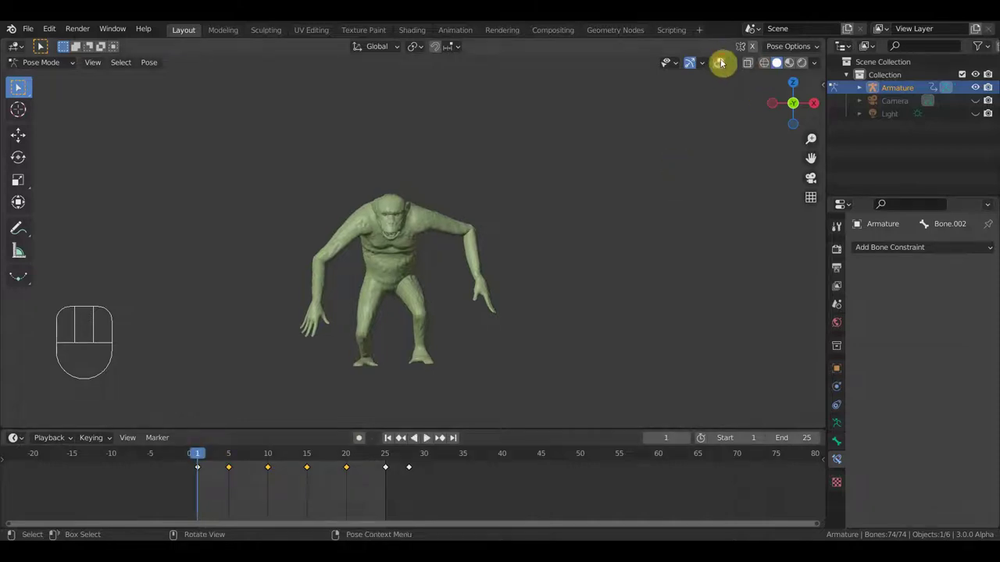
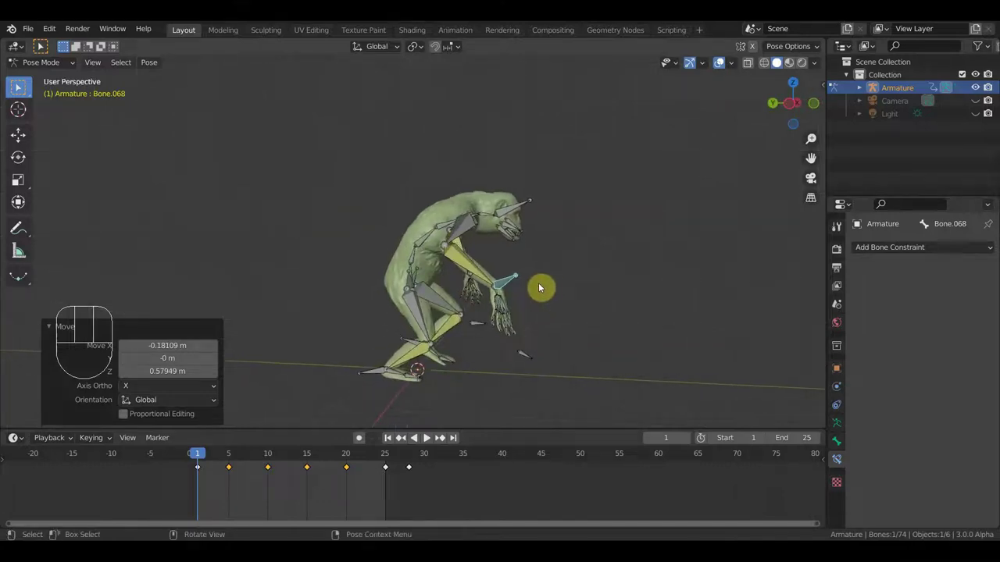
- Key Location & Rotation for all bones at the current pose and play the swing
{"action": "key", "text": "a"}
{"action": "key", "text": "i"}
{"action": "key", "text": "space"}
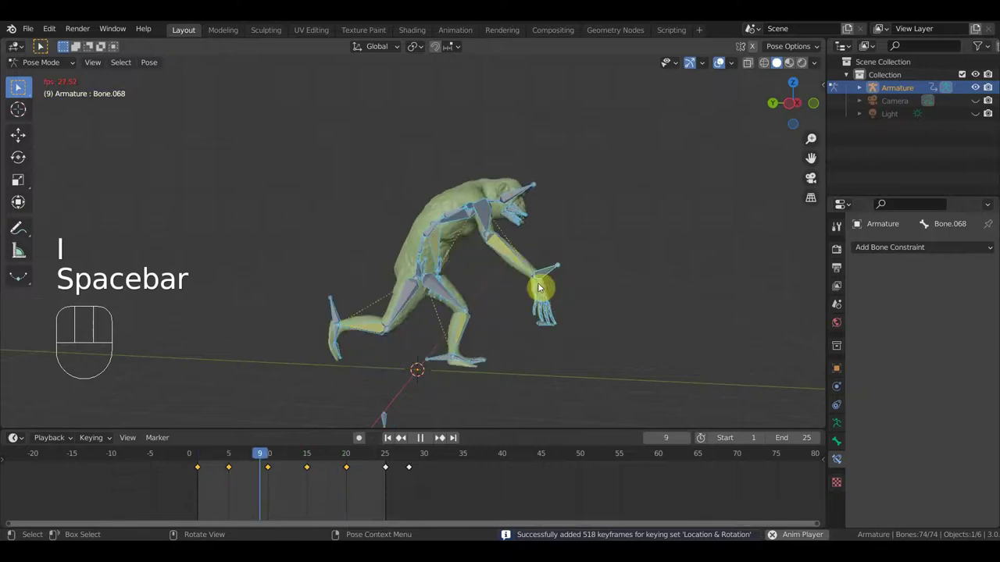
{"action": "key", "text": "space"}
{"action": "left_click_drag", "start_coordinate": [193, 473], "coordinate": [187, 470]}
{"action": "key", "text": "shift+d"}
{"action": "key", "text": "space"}
- Review the swing from side and front orthographic views, stop at frame 10 and grab the arm bone
{"action": "left_click_drag", "start_coordinate": [511, 332], "coordinate": [420, 320]}
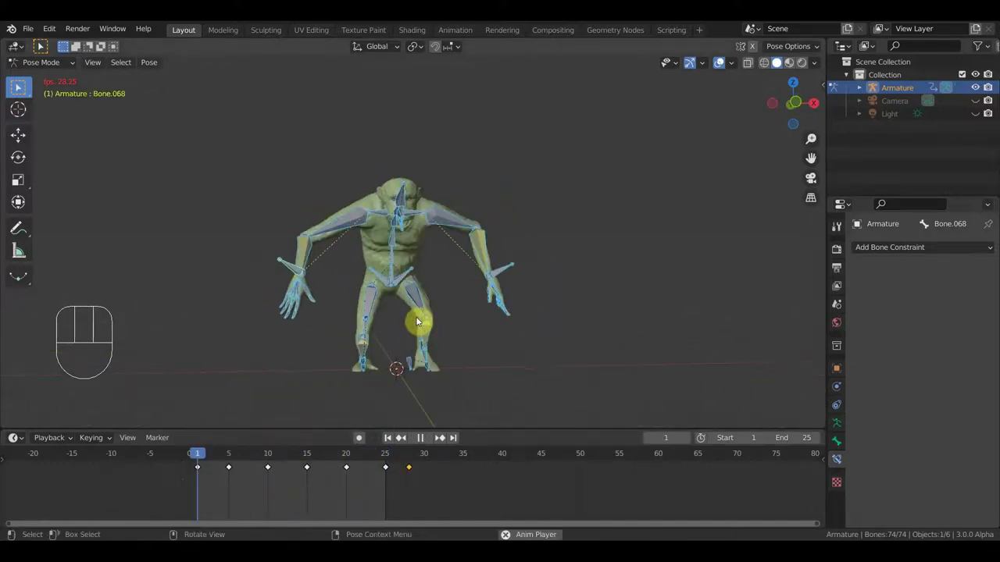
{"action": "key", "text": "KP_3"}
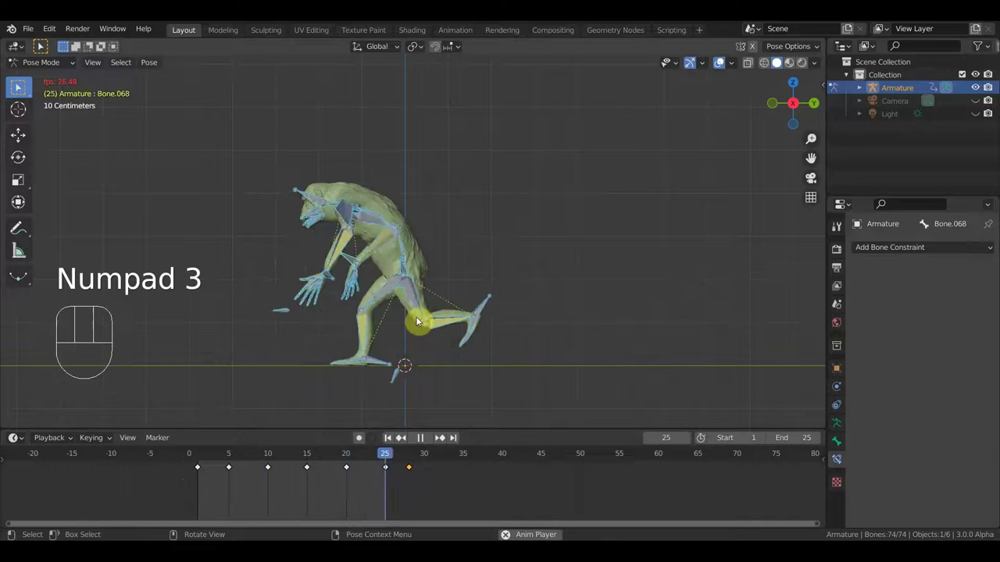
{"action": "key", "text": "KP_1"}
{"action": "key", "text": "KP_3"}
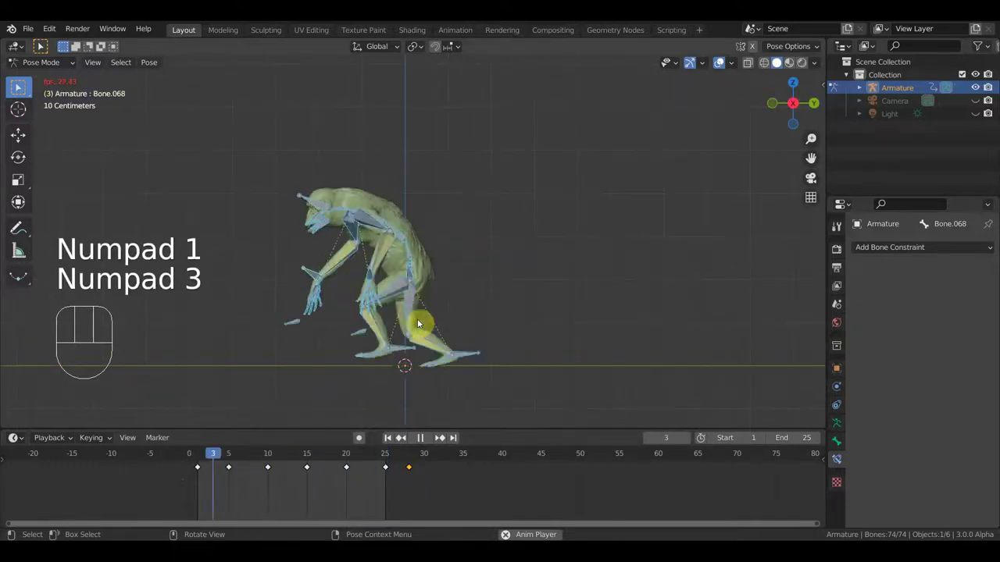
{"action": "key", "text": "space"}
{"action": "left_click", "coordinate": [198, 461]}
{"action": "left_click_drag", "start_coordinate": [199, 460], "coordinate": [276, 486]}
{"action": "left_click", "coordinate": [288, 267]}
{"action": "key", "text": "g"}
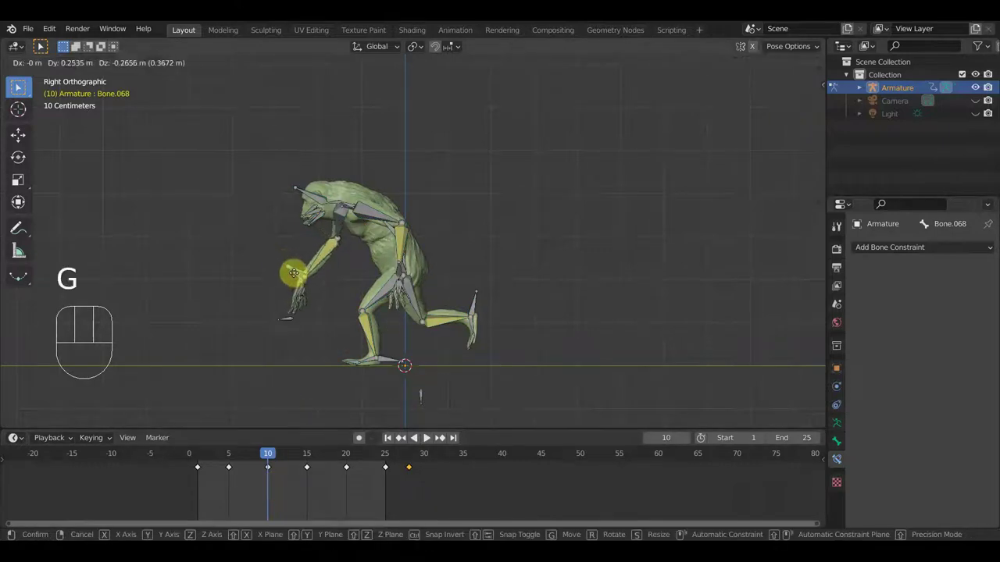
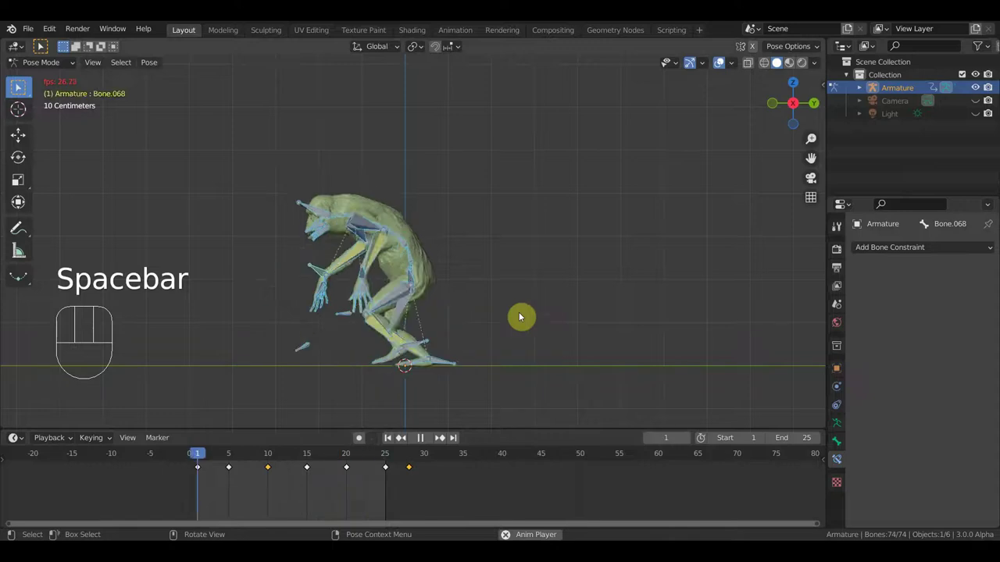
- Move the arm bone at frame 10, then scrub through frames 4, 24 and 15 to check the motion
{"action": "left_click_drag", "start_coordinate": [731, 60], "coordinate": [668, 99]}
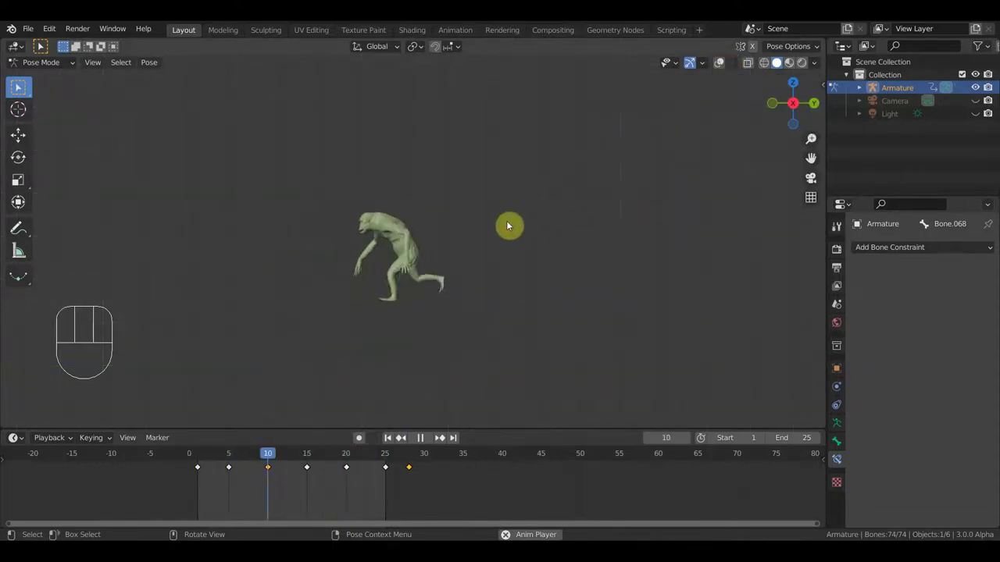
{"action": "left_click_drag", "start_coordinate": [526, 243], "coordinate": [648, 225]}
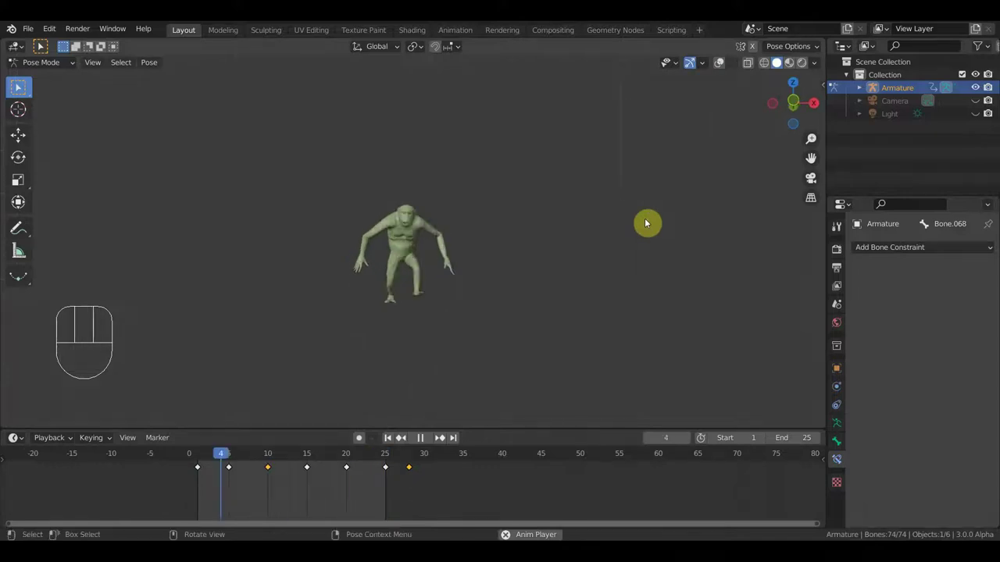
{"action": "key", "text": "space"}
{"action": "key", "text": "KP_2"}
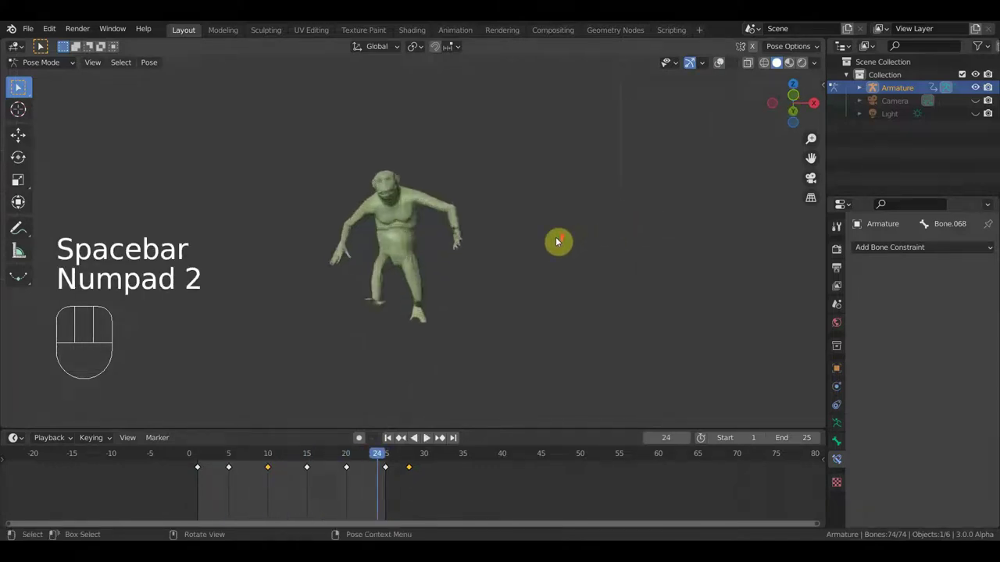
{"action": "key", "text": "KP_1"}
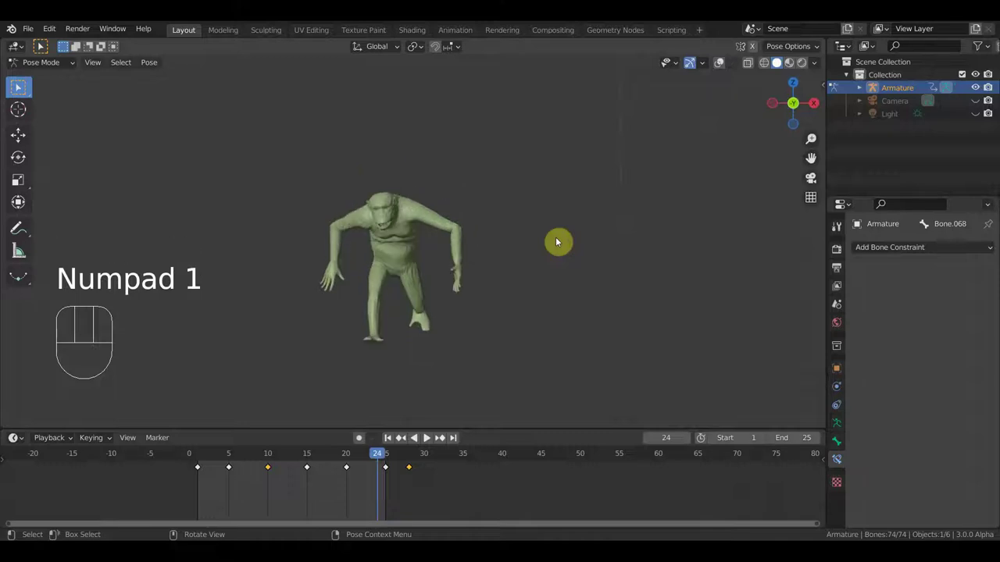
{"action": "left_click_drag", "start_coordinate": [373, 460], "coordinate": [350, 416]}
{"action": "left_click_drag", "start_coordinate": [456, 314], "coordinate": [587, 265]}
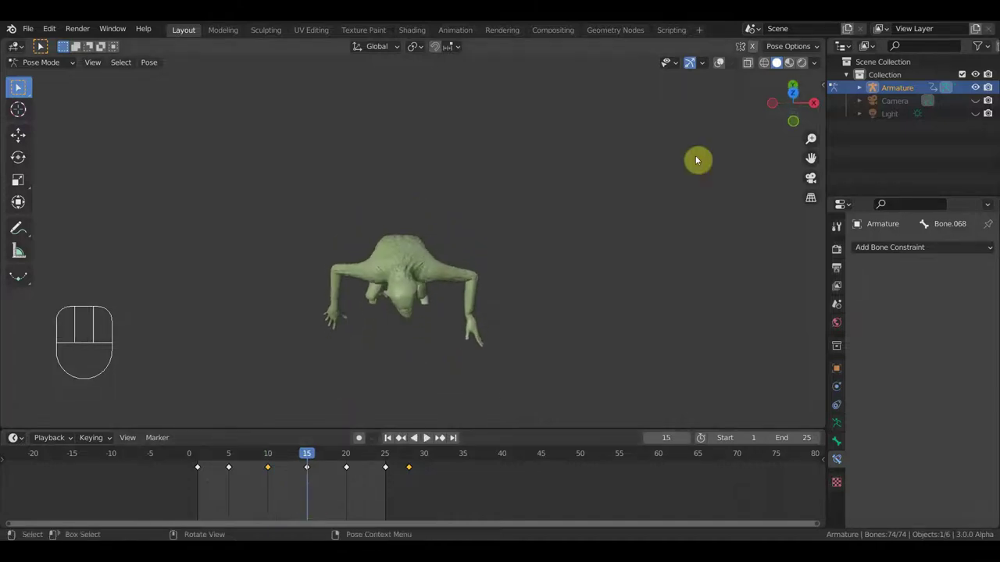
- Rotate Bone.009 at the end of the swing and key Location & Rotation for all bones
{"action": "left_click", "coordinate": [724, 66]}
{"action": "left_click_drag", "start_coordinate": [466, 288], "coordinate": [438, 294]}
{"action": "left_click_drag", "start_coordinate": [406, 292], "coordinate": [464, 304]}
{"action": "key", "text": "r"}
{"action": "left_click_drag", "start_coordinate": [462, 315], "coordinate": [440, 342]}
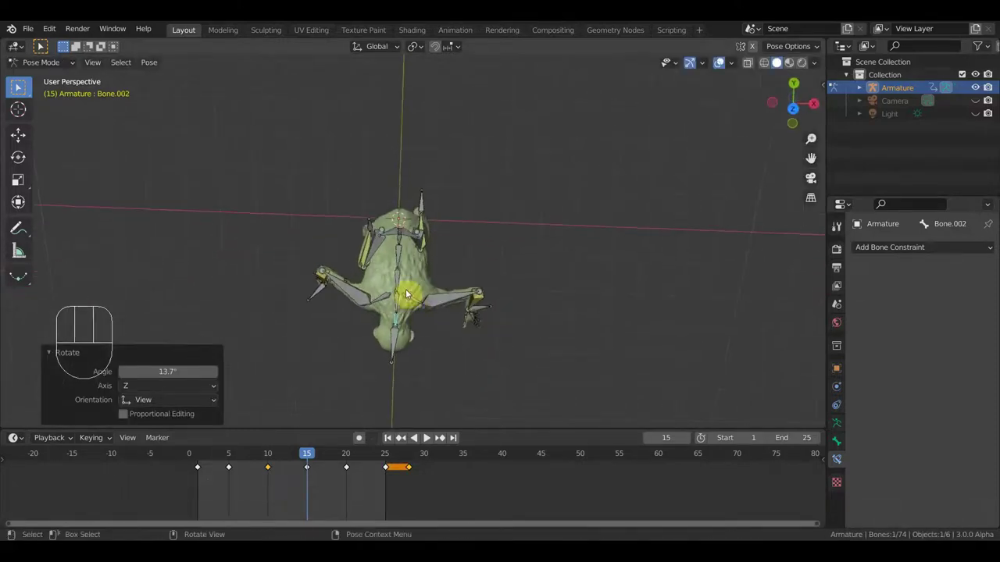
{"action": "key", "text": "a"}
{"action": "key", "text": "i"}
{"action": "left_click_drag", "start_coordinate": [524, 340], "coordinate": [527, 186]}
{"action": "key", "text": "KP_1"}
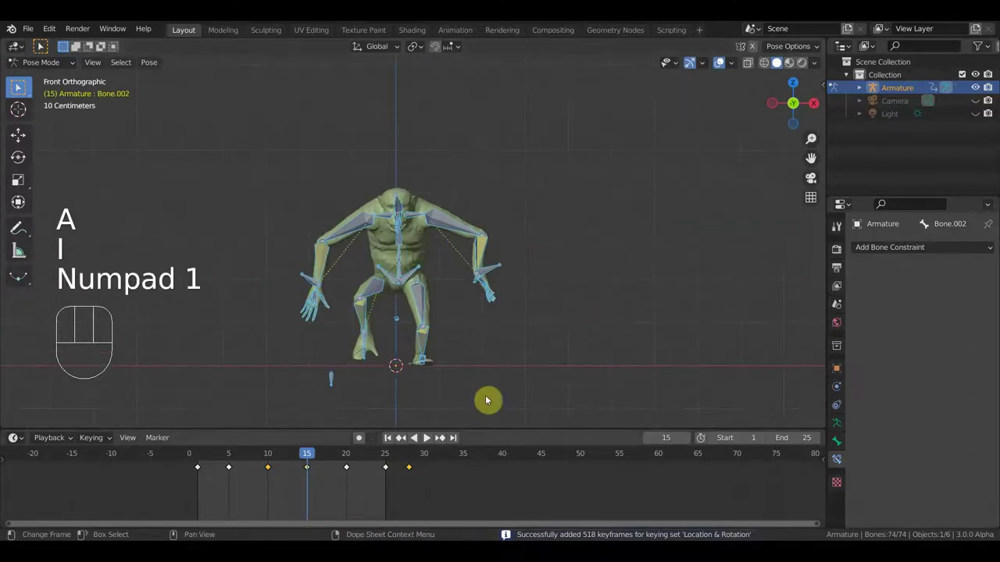
- Move the final keyframe to frame 30 so the swing ends there, and replay it
{"action": "left_click_drag", "start_coordinate": [313, 458], "coordinate": [494, 356]}
{"action": "key", "text": "space"}
{"action": "left_click_drag", "start_coordinate": [251, 456], "coordinate": [463, 392]}
{"action": "left_click_drag", "start_coordinate": [417, 389], "coordinate": [339, 408]}
{"action": "left_click_drag", "start_coordinate": [332, 464], "coordinate": [295, 424]}
{"action": "left_click_drag", "start_coordinate": [425, 241], "coordinate": [420, 280]}
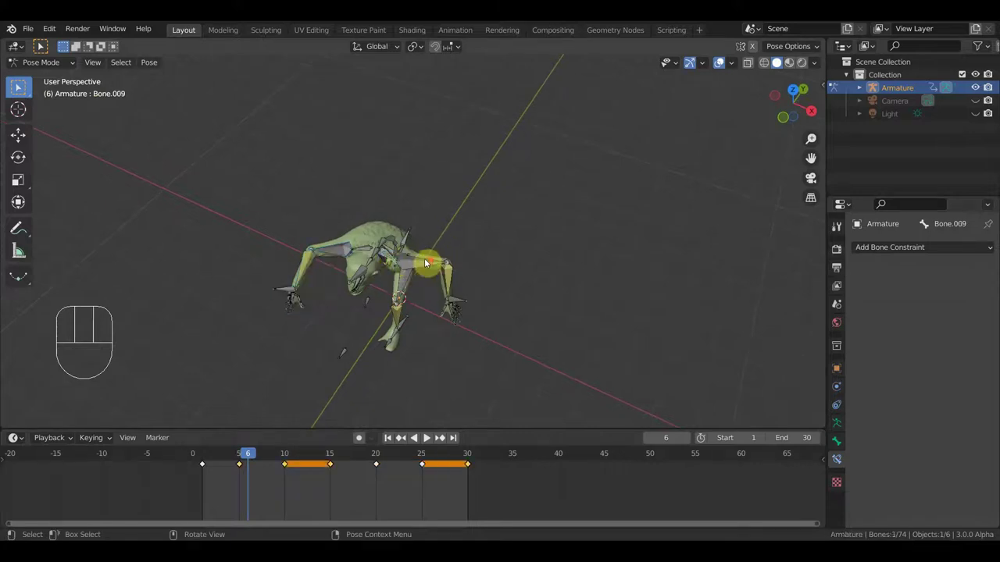
- Rotate the arm bone near frame 6, key all bones, and select that extra keyframe
{"action": "key", "text": "r"}
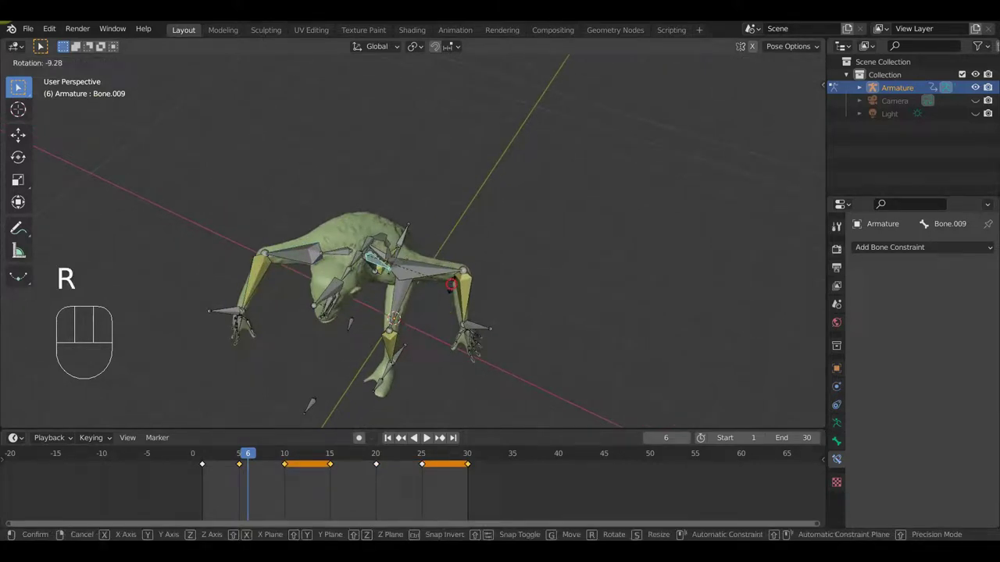
{"action": "key", "text": "a"}
{"action": "key", "text": "i"}
{"action": "left_click", "coordinate": [289, 460]}
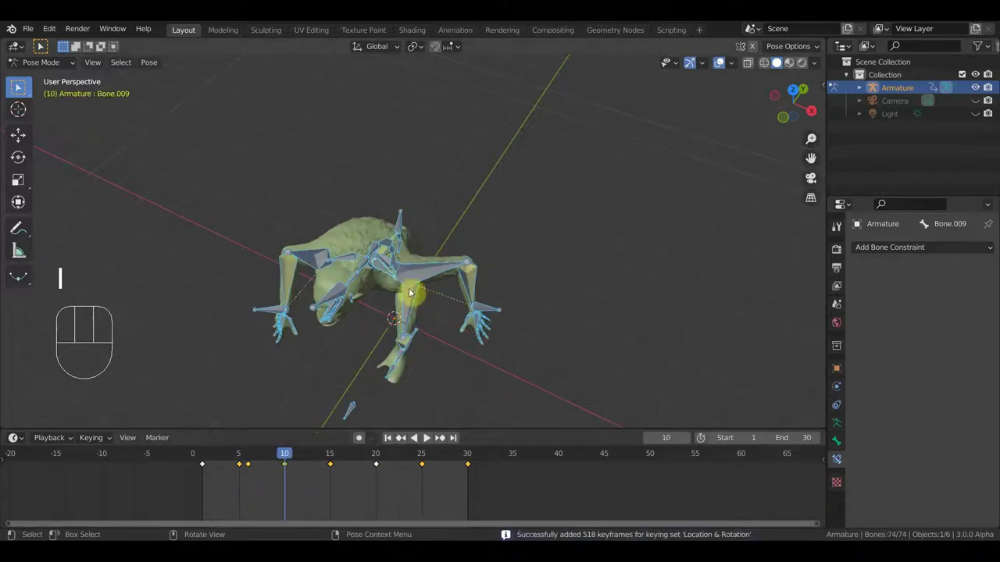
{"action": "left_click_drag", "start_coordinate": [411, 272], "coordinate": [375, 281]}
{"action": "left_click_drag", "start_coordinate": [261, 485], "coordinate": [249, 463]}
- Shift the extra keyframe into regular spacing, replay the 30-frame swing and stop near frame 25
{"action": "key", "text": "g"}
{"action": "key", "text": "space"}
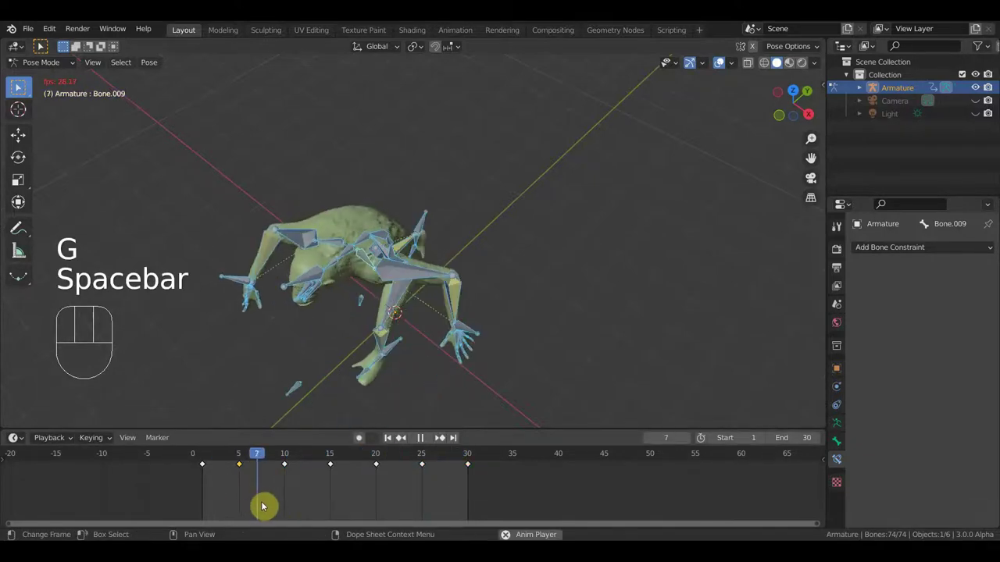
{"action": "left_click_drag", "start_coordinate": [381, 276], "coordinate": [447, 190]}
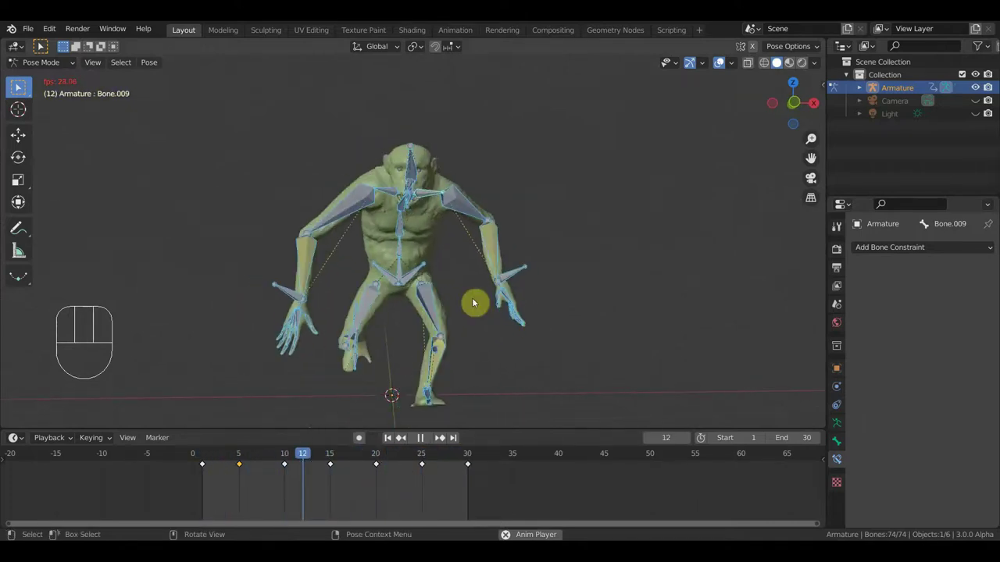
{"action": "key", "text": "space"}
{"action": "key", "text": "KP_1"}
{"action": "left_click_drag", "start_coordinate": [338, 464], "coordinate": [416, 479]}
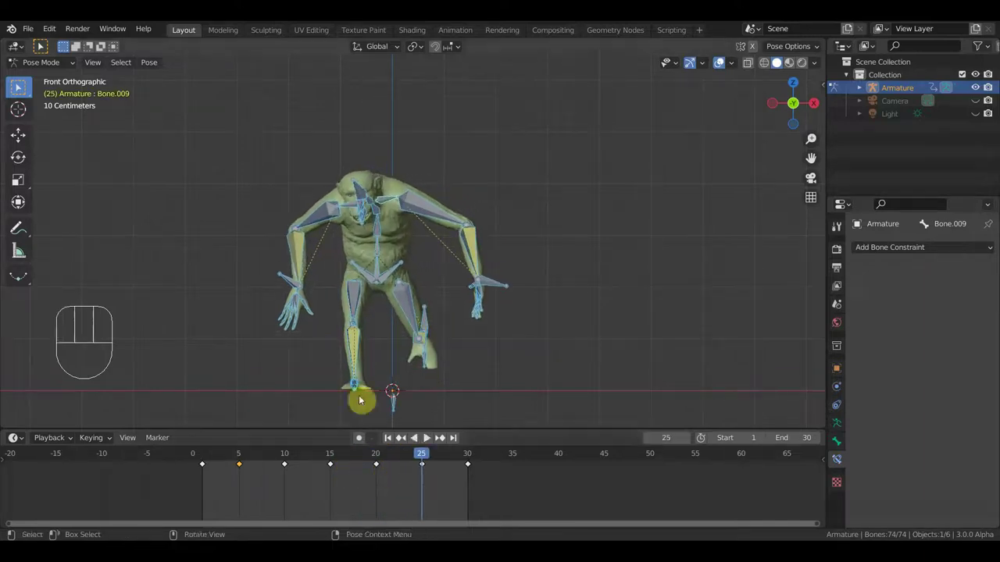
- Move Bone.068 at frame 25, key all bones, and play the swing
{"action": "key", "text": "g"}
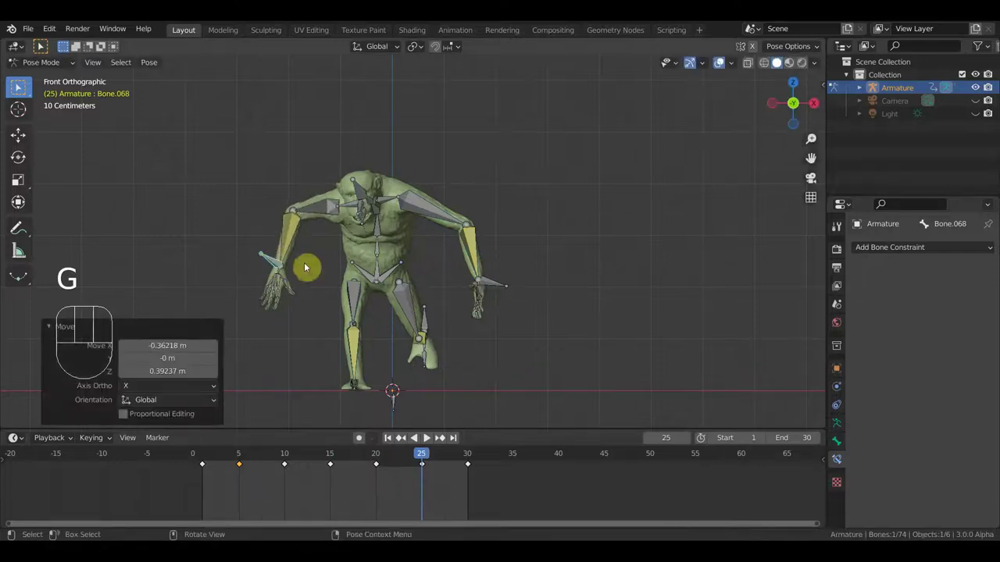
{"action": "key", "text": "a"}
{"action": "key", "text": "i"}
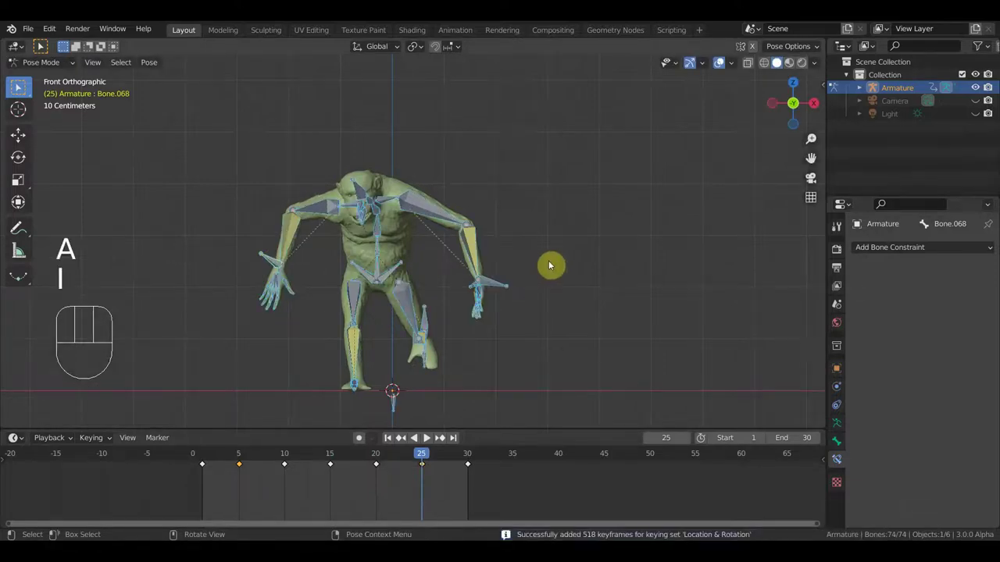
{"action": "key", "text": "space"}
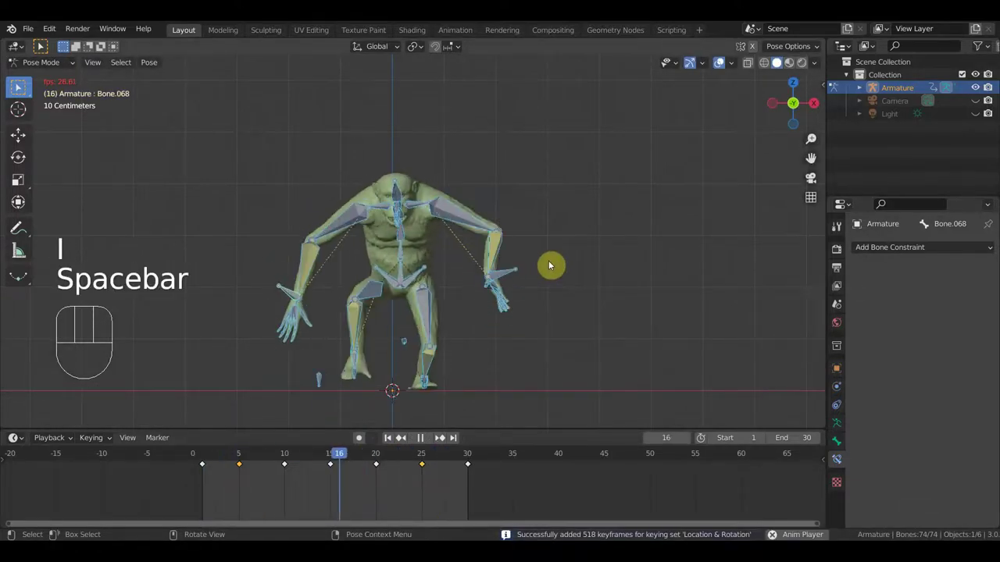
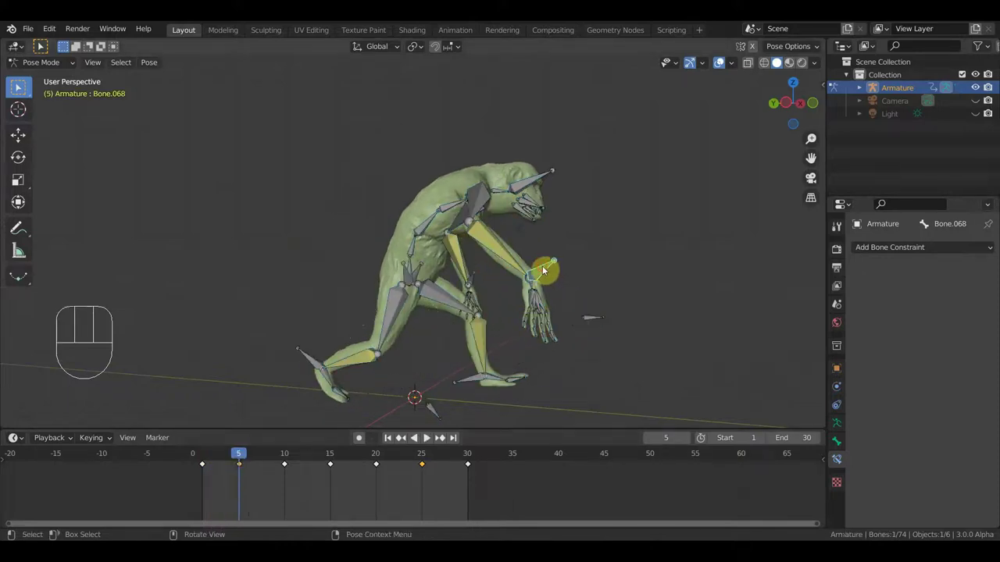
- Move and rotate the hand bone at frame 5, re-key all 74 bones, replay and return to frame 1
{"action": "key", "text": "g"}
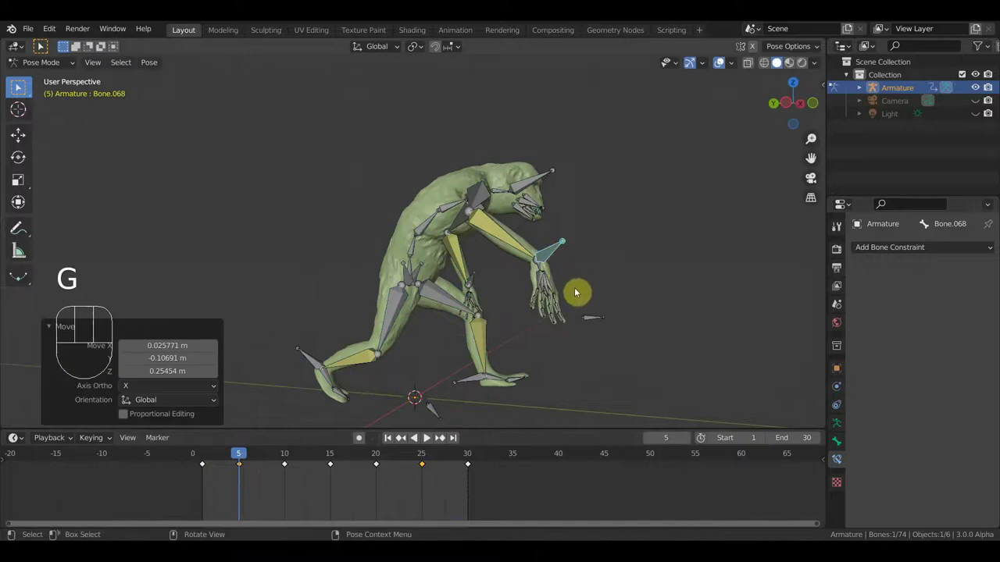
{"action": "key", "text": "r"}
{"action": "key", "text": "a"}
{"action": "key", "text": "i"}
{"action": "key", "text": "space"}
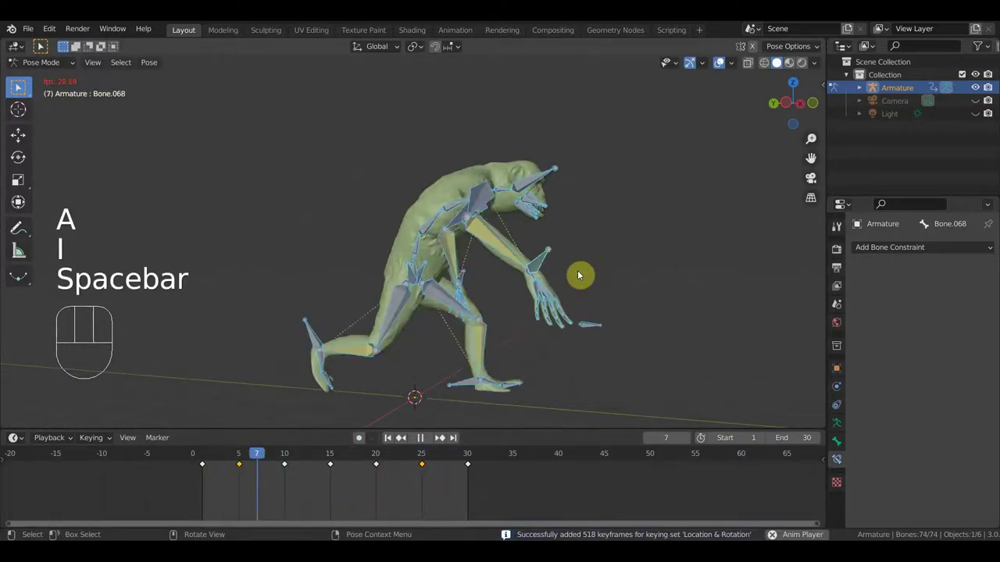
{"action": "left_click_drag", "start_coordinate": [546, 289], "coordinate": [465, 282]}
{"action": "key", "text": "space"}
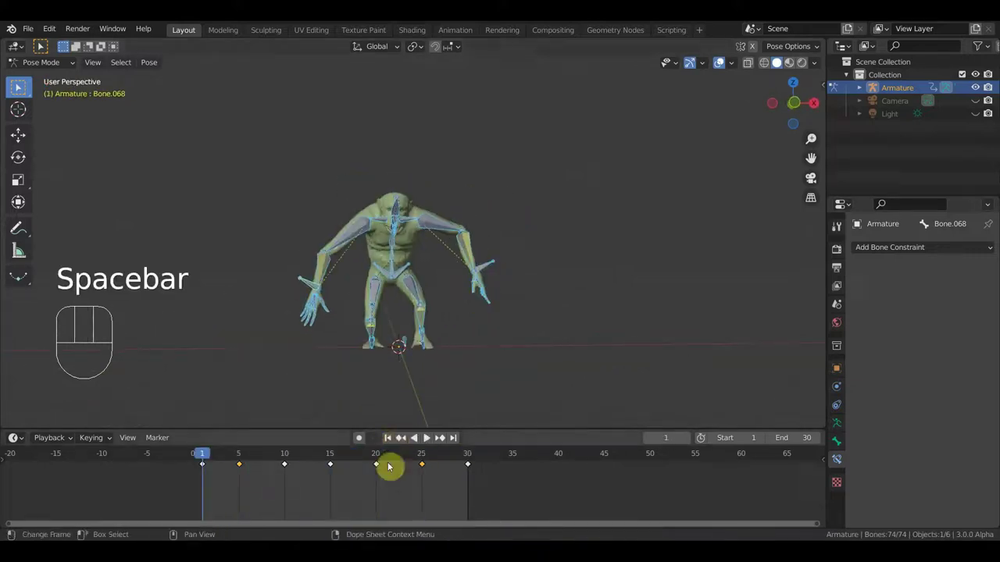
- Pose Bone.032 at frame 20 and key Location & Rotation for all bones
{"action": "left_click", "coordinate": [334, 456]}
{"action": "left_click_drag", "start_coordinate": [336, 456], "coordinate": [362, 471]}
{"action": "left_click_drag", "start_coordinate": [474, 386], "coordinate": [358, 395]}
{"action": "left_click_drag", "start_coordinate": [358, 464], "coordinate": [379, 477]}
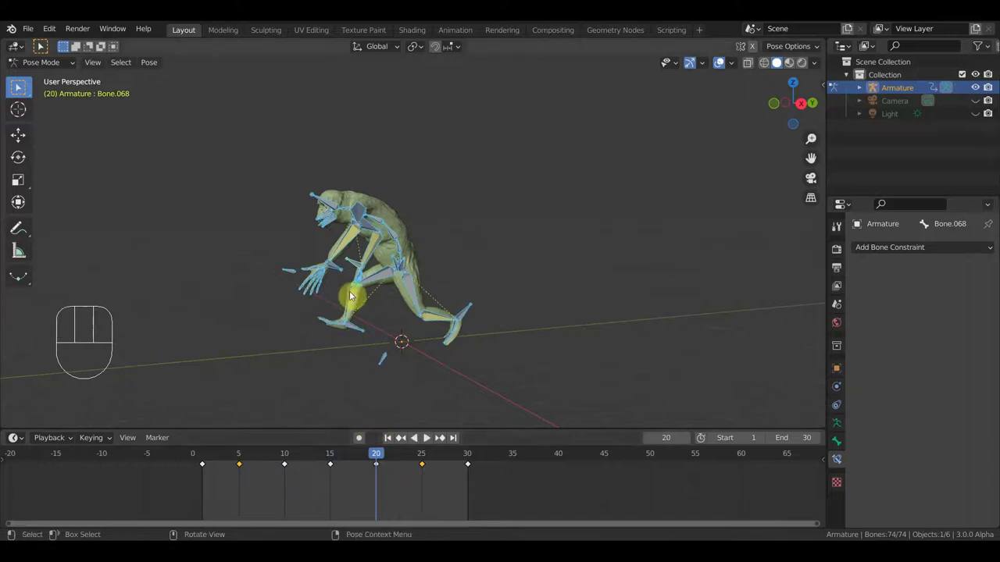
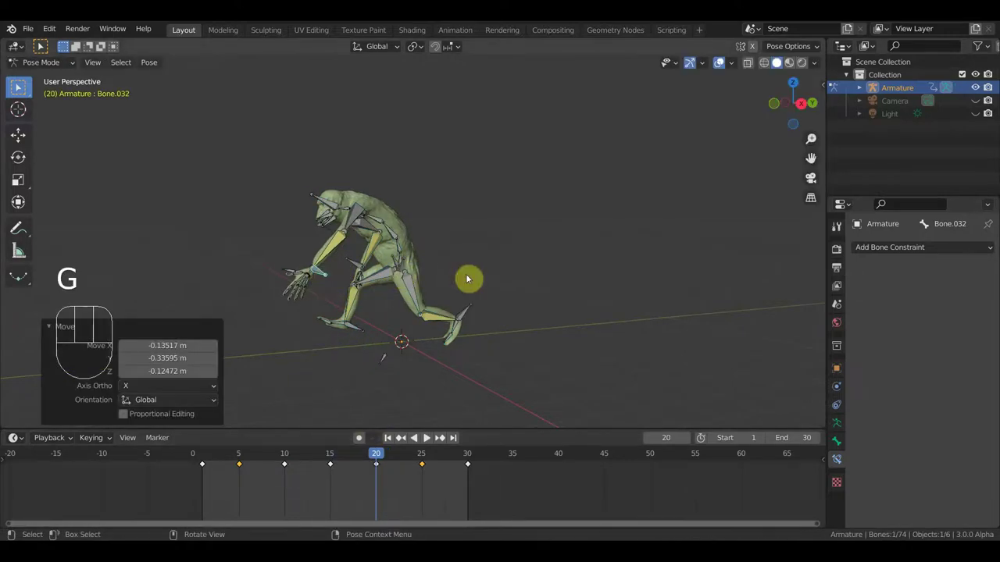
{"action": "key", "text": "a"}
{"action": "key", "text": "i"}
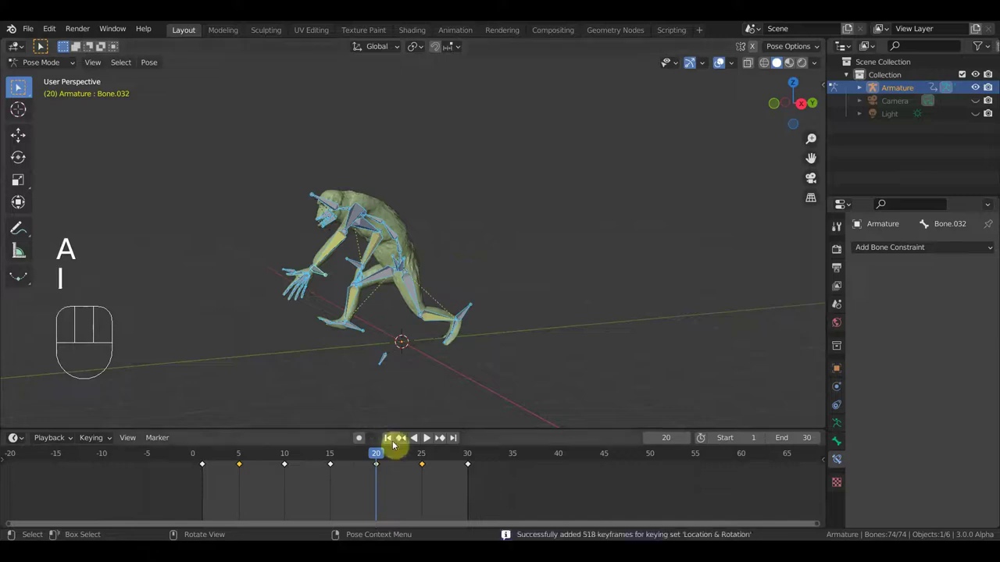
- Play the looping 30-frame swing from front orthographic view and stop back at frame 1
{"action": "left_click_drag", "start_coordinate": [380, 458], "coordinate": [474, 469]}
{"action": "key", "text": "space"}
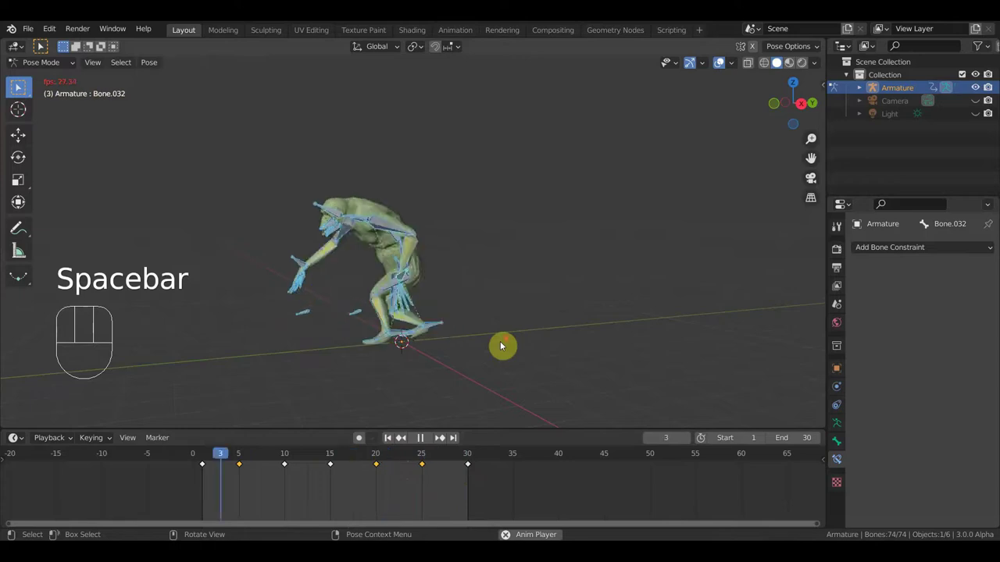
{"action": "left_click_drag", "start_coordinate": [542, 337], "coordinate": [607, 322]}
{"action": "key", "text": "KP_1"}
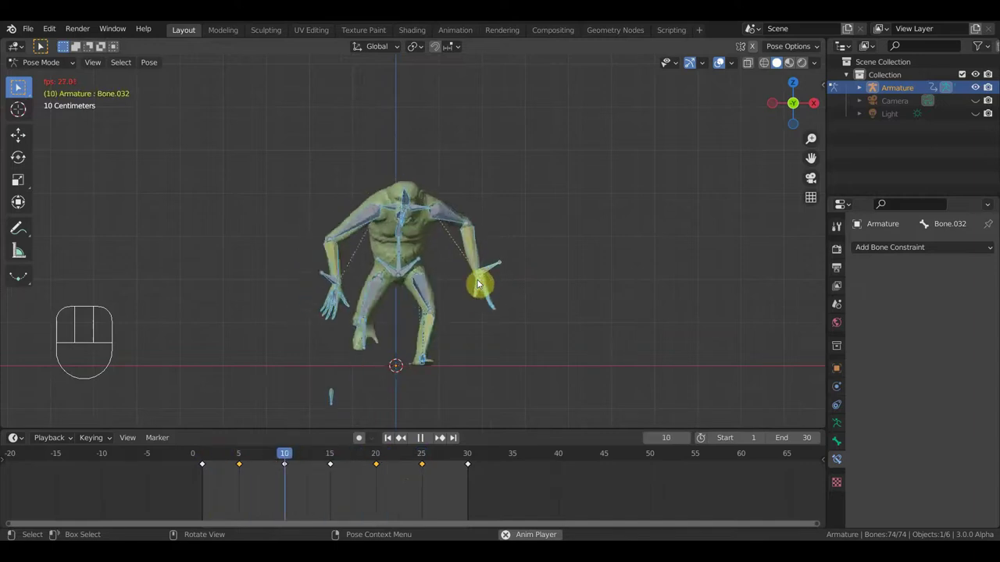
{"action": "key", "text": "space"}
{"action": "left_click_drag", "start_coordinate": [462, 250], "coordinate": [479, 331]}
{"action": "key", "text": "space"}
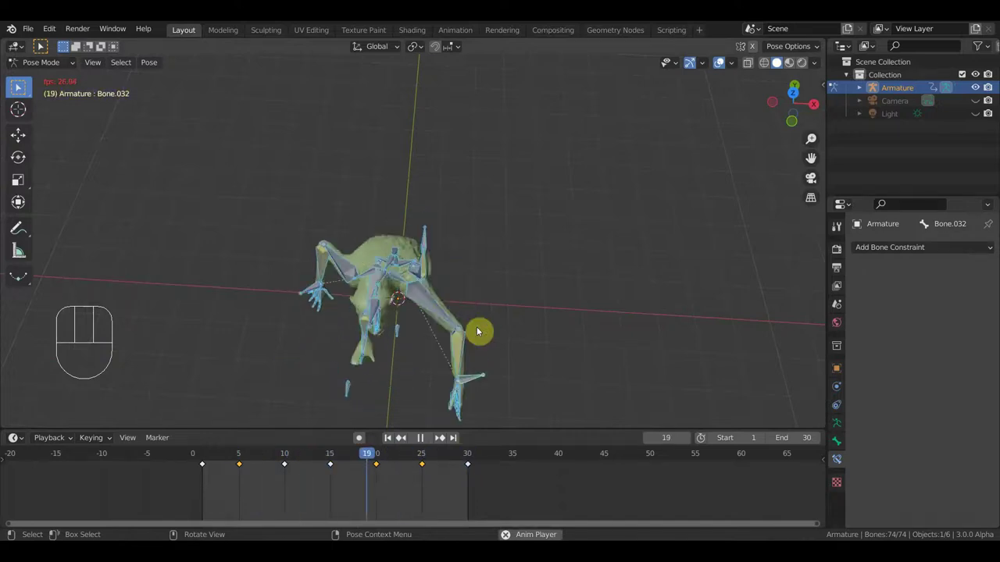
{"action": "key", "text": "space"}
{"action": "left_click_drag", "start_coordinate": [490, 326], "coordinate": [493, 262]}
{"action": "key", "text": "KP_1"}
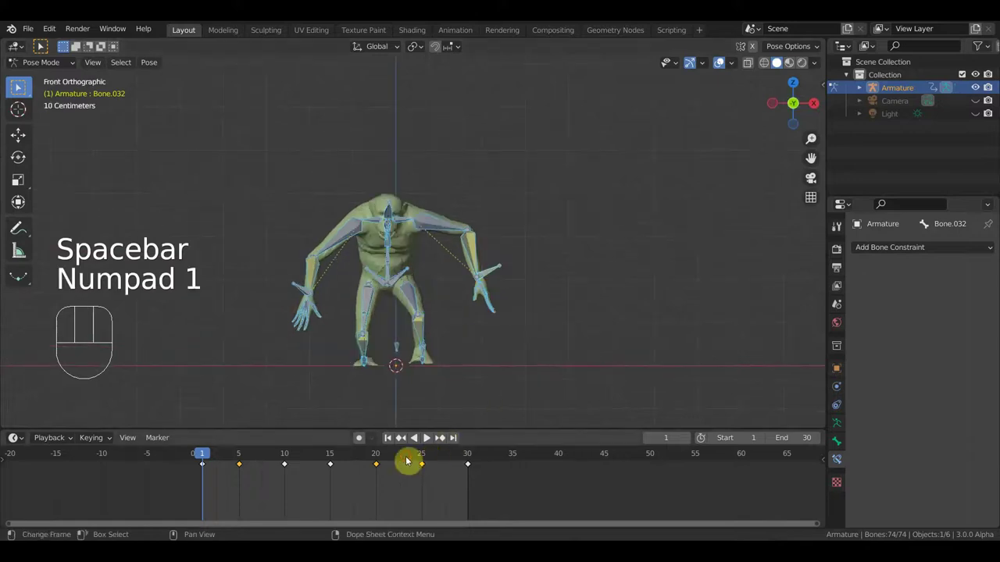
{"action": "left_click", "coordinate": [409, 462]}
{"action": "left_click", "coordinate": [404, 206]}
{"action": "left_click_drag", "start_coordinate": [513, 220], "coordinate": [307, 268]}
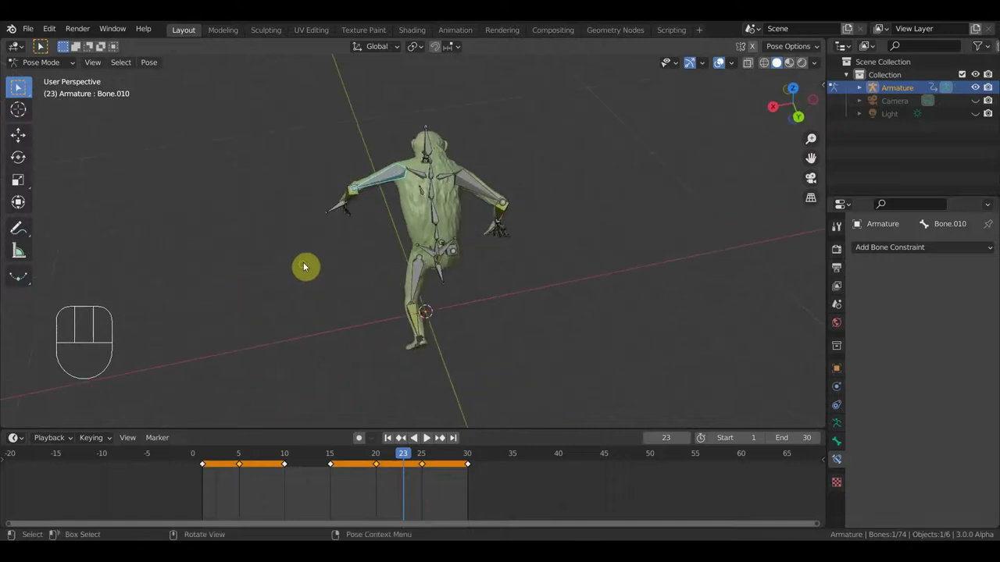
{"action": "key", "text": "r"}
{"action": "left_click_drag", "start_coordinate": [530, 255], "coordinate": [494, 233]}
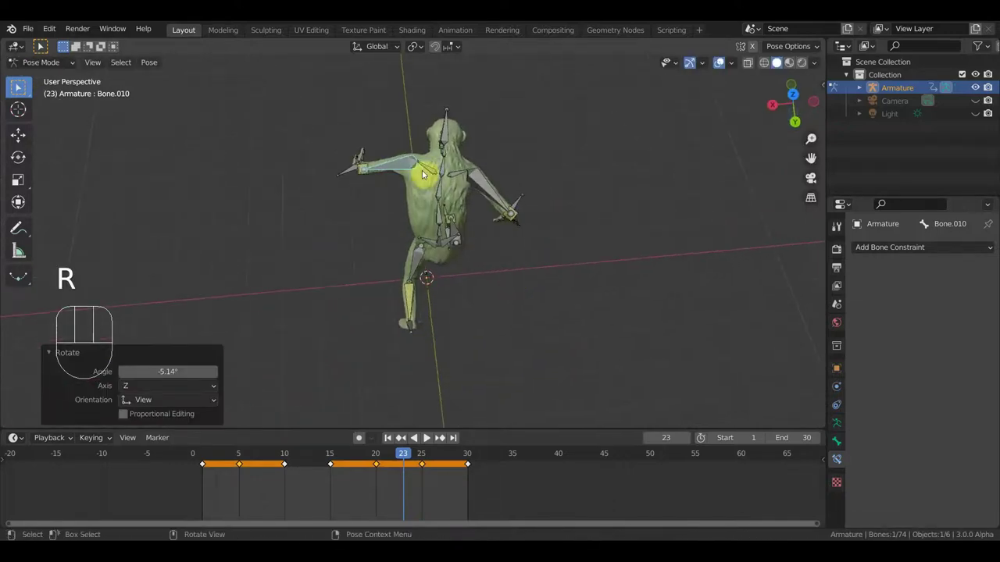
{"action": "left_click", "coordinate": [427, 172]}
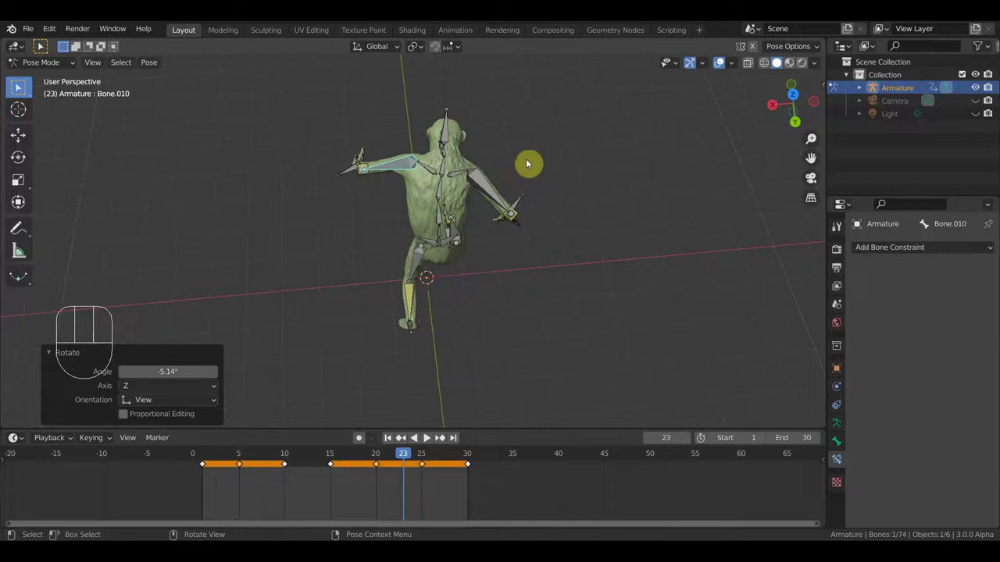
{"action": "left_click_drag", "start_coordinate": [435, 171], "coordinate": [516, 199]}
{"action": "left_click_drag", "start_coordinate": [516, 199], "coordinate": [510, 214]}
{"action": "key", "text": "r"}
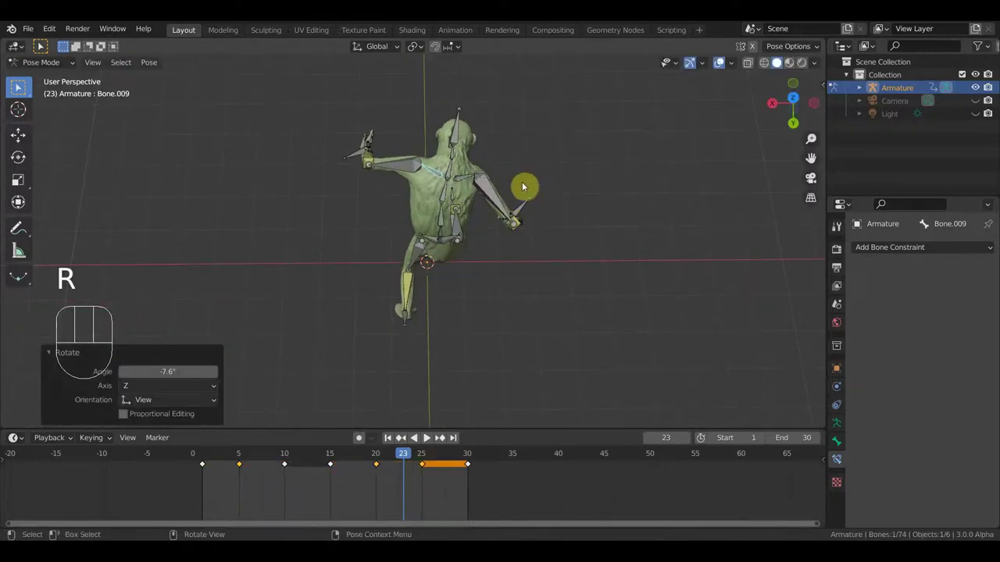
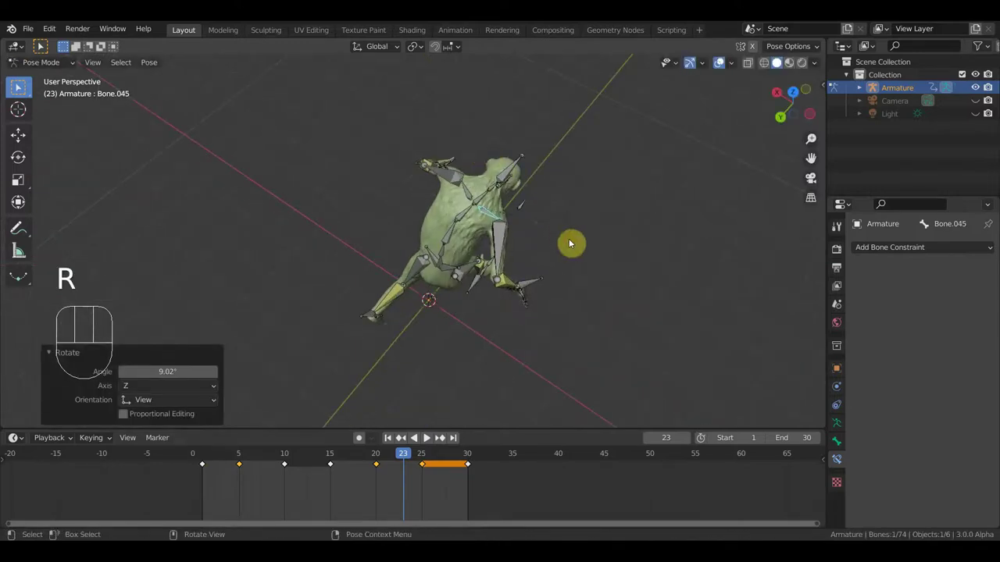
{"action": "left_click_drag", "start_coordinate": [556, 240], "coordinate": [590, 275]}
{"action": "key", "text": "a"}
{"action": "key", "text": "i"}
{"action": "key", "text": "space"}
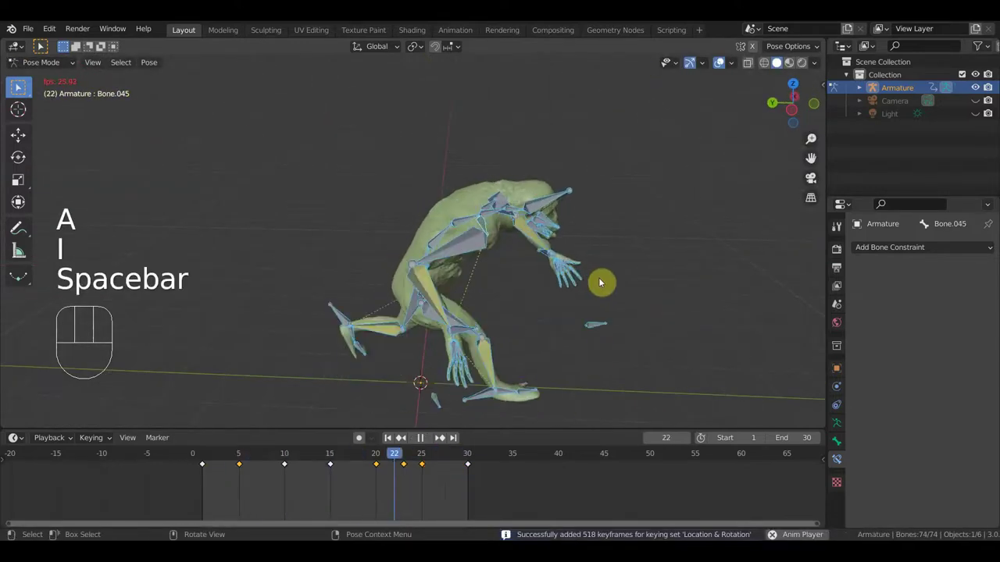
{"action": "left_click_drag", "start_coordinate": [575, 288], "coordinate": [488, 275]}
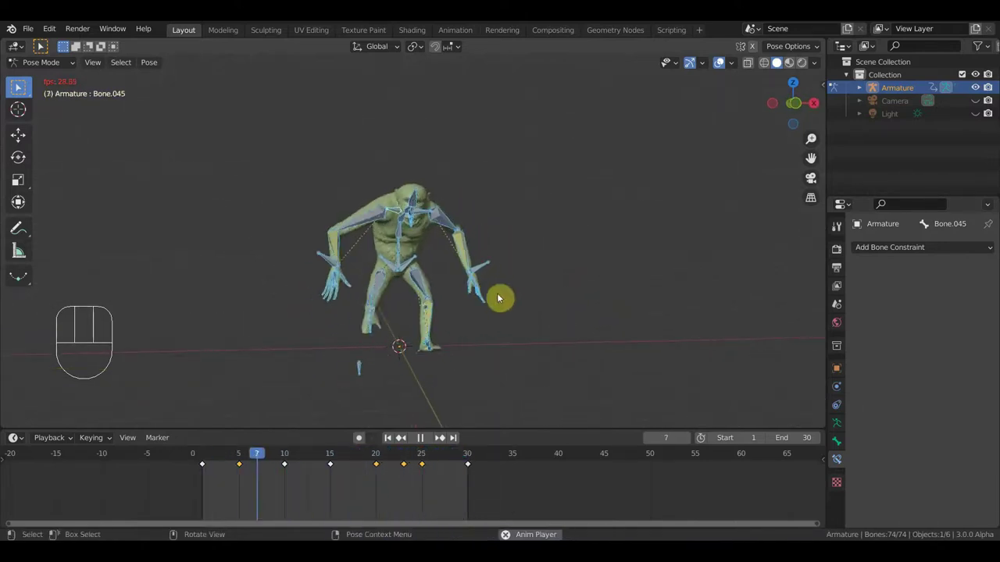
{"action": "key", "text": "space"}
{"action": "left_click_drag", "start_coordinate": [491, 294], "coordinate": [464, 302]}
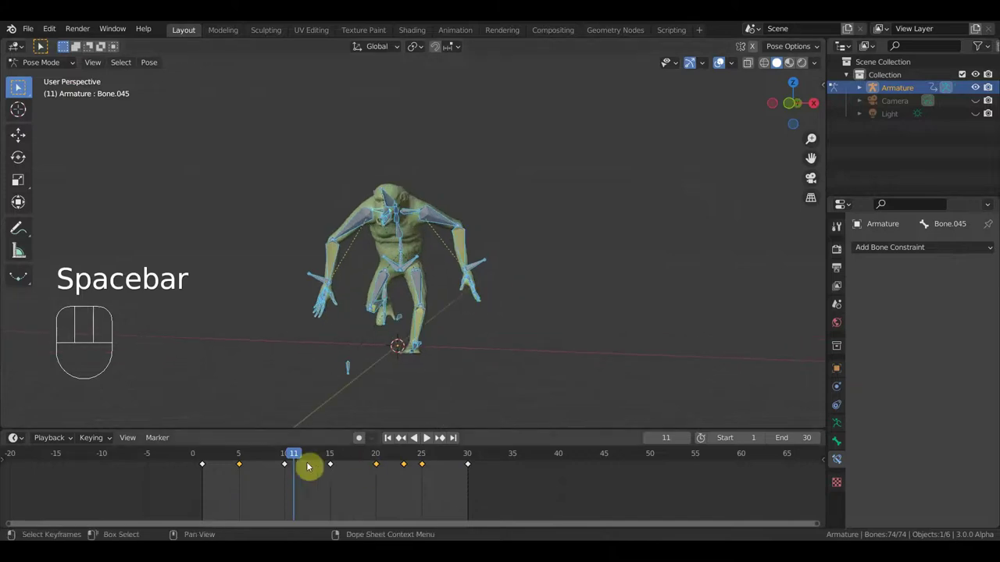
{"action": "left_click", "coordinate": [326, 460]}
{"action": "left_click_drag", "start_coordinate": [340, 459], "coordinate": [412, 488]}
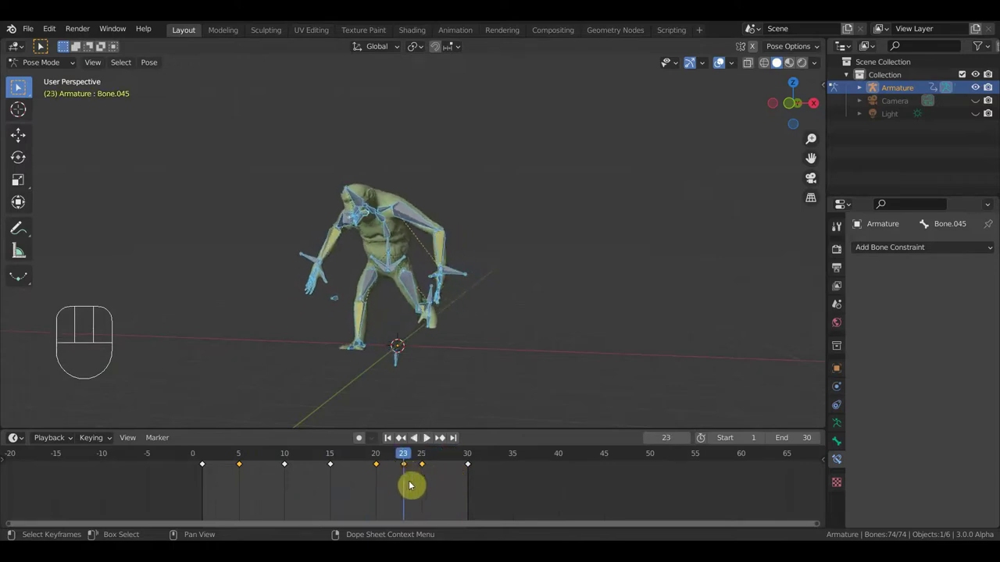
{"action": "left_click_drag", "start_coordinate": [413, 486], "coordinate": [399, 463]}
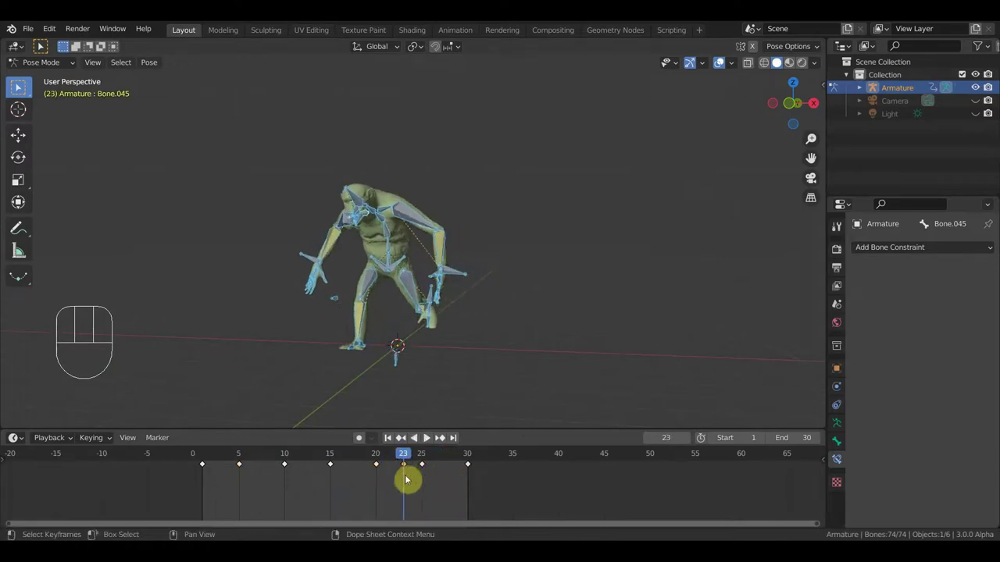
{"action": "left_click_drag", "start_coordinate": [384, 460], "coordinate": [410, 471]}
- Remove the frame 23 keyframes and play the swing to check it
{"action": "key", "text": "g"}
{"action": "key", "text": "space"}
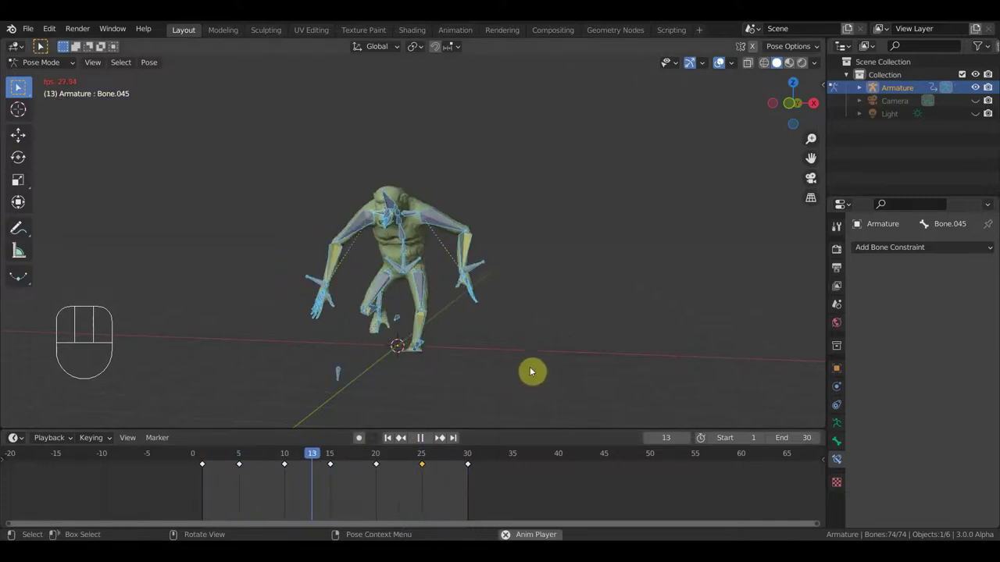
{"action": "left_click_drag", "start_coordinate": [554, 372], "coordinate": [565, 374]}
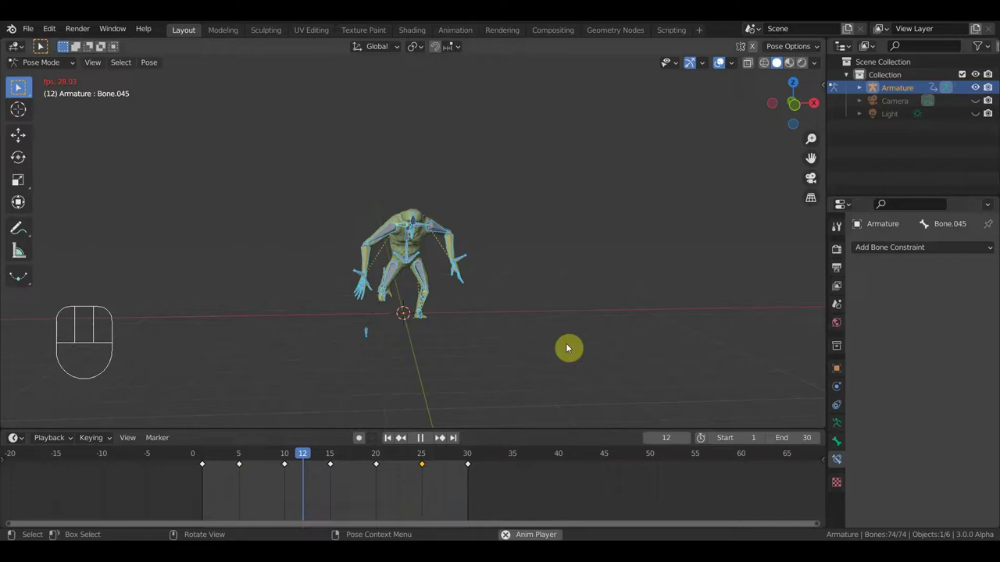
{"action": "left_click", "coordinate": [721, 70]}
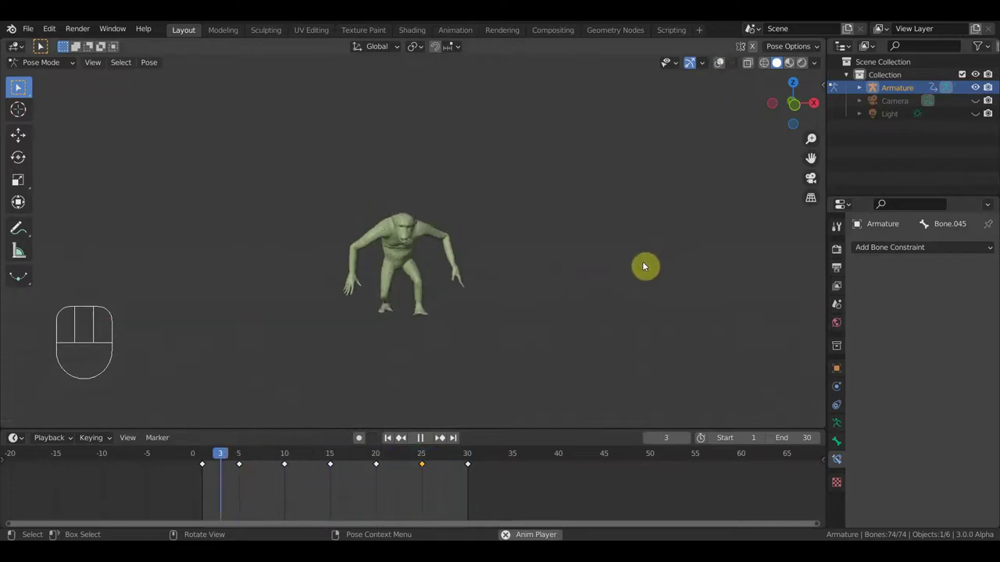
{"action": "key", "text": "space"}
- At frame 20, rotate the arm bone and key Location & Rotation for all 74 bones
{"action": "left_click", "coordinate": [378, 460]}
{"action": "left_click_drag", "start_coordinate": [421, 289], "coordinate": [411, 335]}
{"action": "left_click_drag", "start_coordinate": [431, 298], "coordinate": [359, 352]}
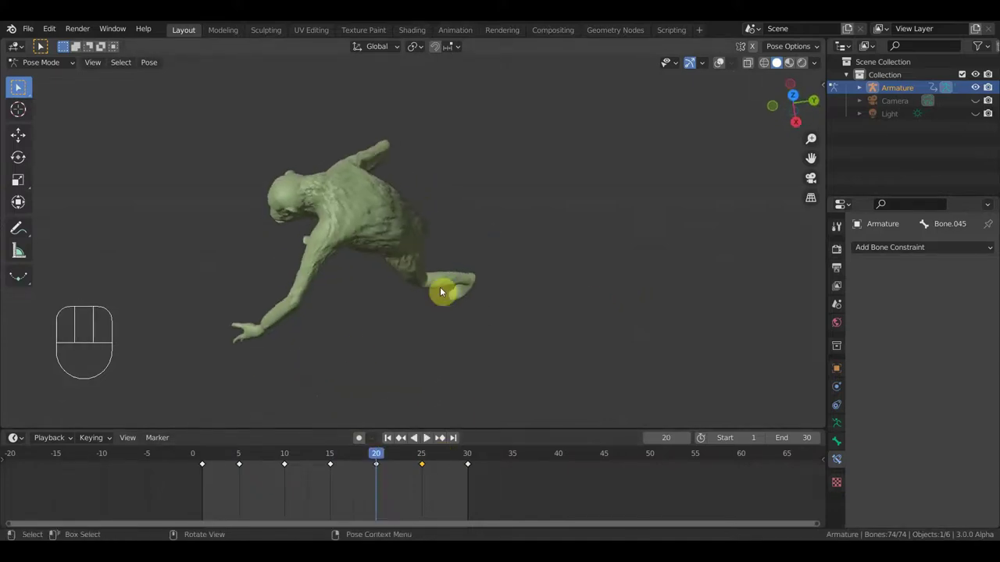
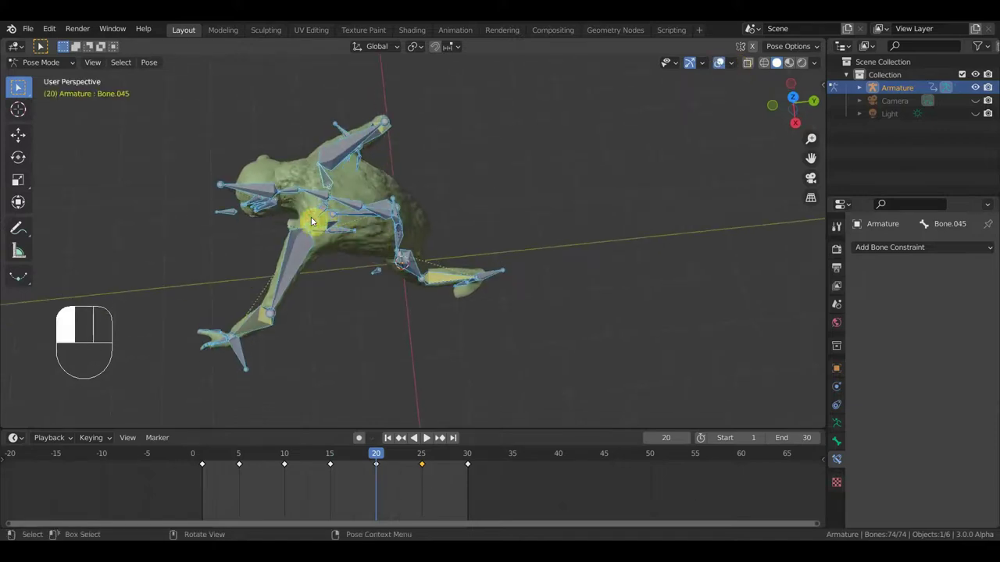
{"action": "key", "text": "r"}
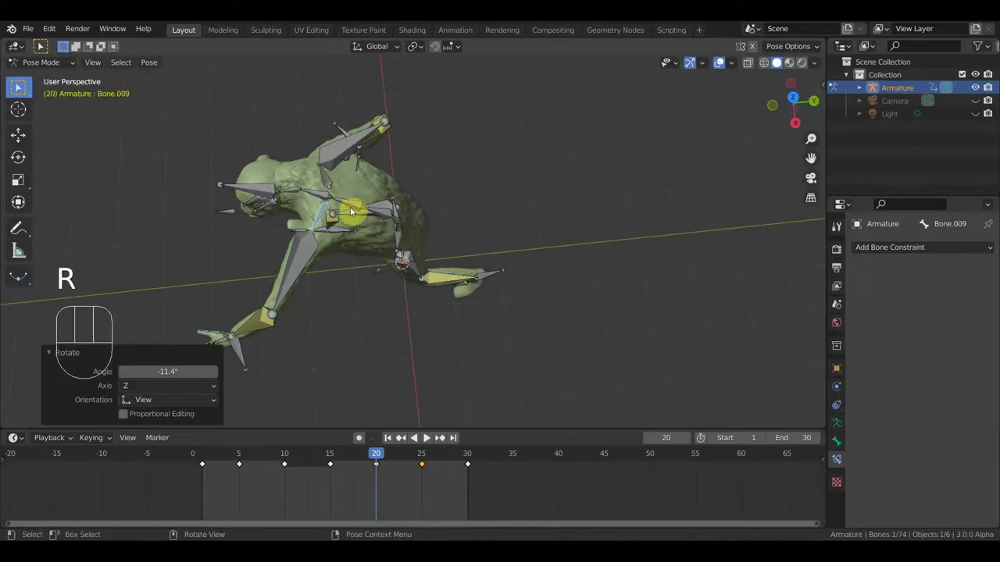
{"action": "key", "text": "a"}
{"action": "key", "text": "i"}
- Play the swing through to frame 30 while orbiting around the arm
{"action": "key", "text": "space"}
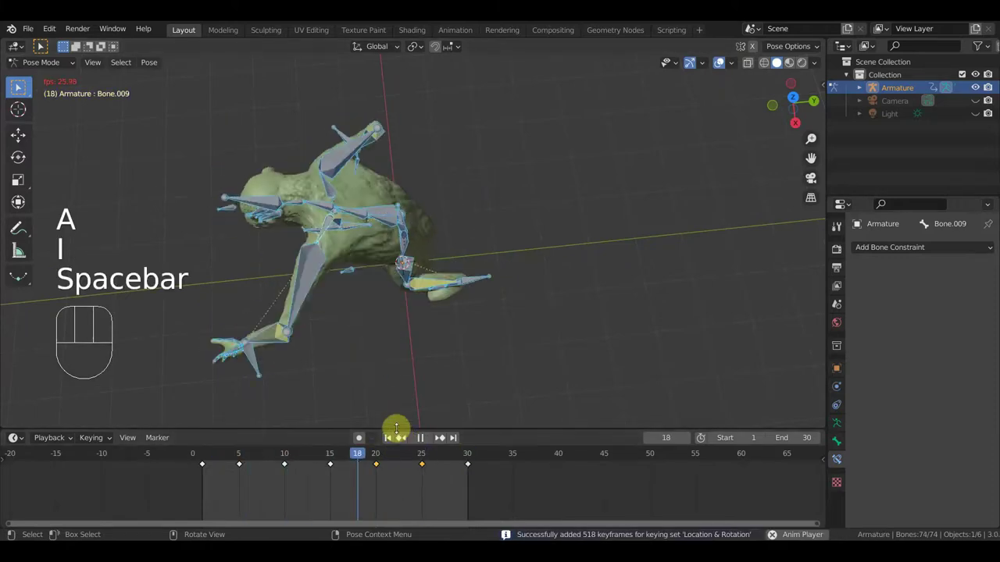
{"action": "left_click_drag", "start_coordinate": [367, 264], "coordinate": [229, 221]}
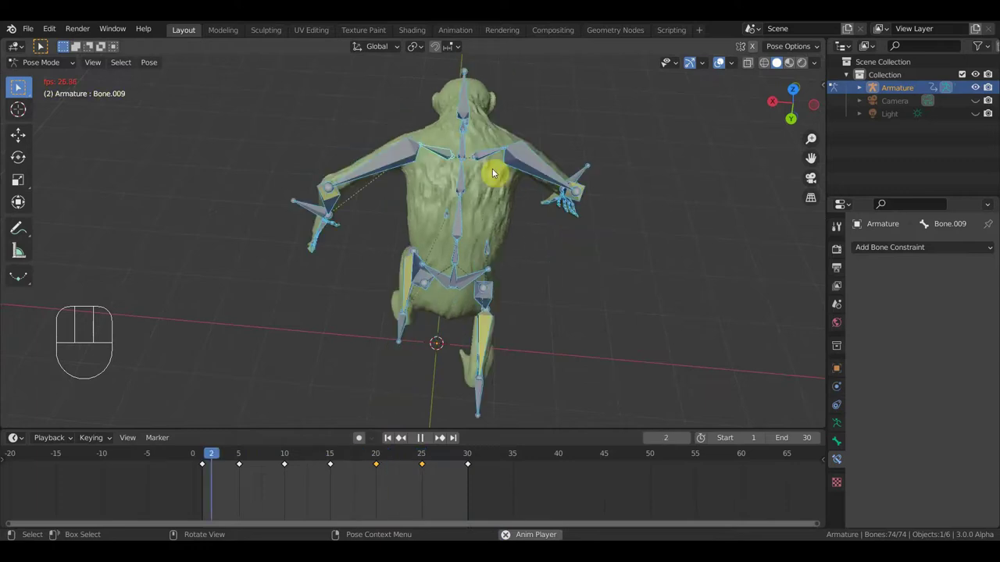
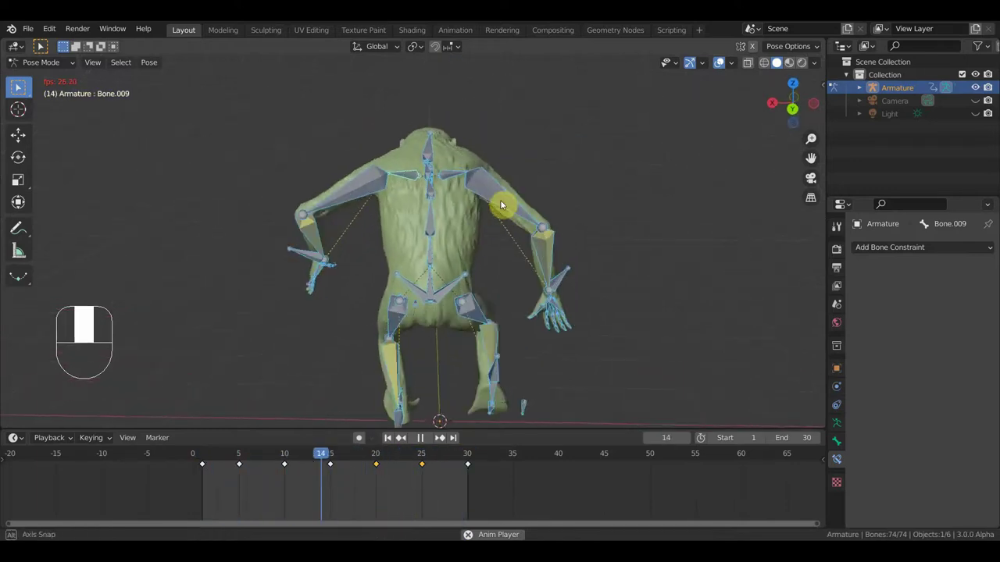
{"action": "left_click_drag", "start_coordinate": [504, 198], "coordinate": [500, 187]}
{"action": "key", "text": "space"}
{"action": "left_click_drag", "start_coordinate": [484, 296], "coordinate": [679, 299]}
{"action": "left_click_drag", "start_coordinate": [656, 272], "coordinate": [666, 269]}
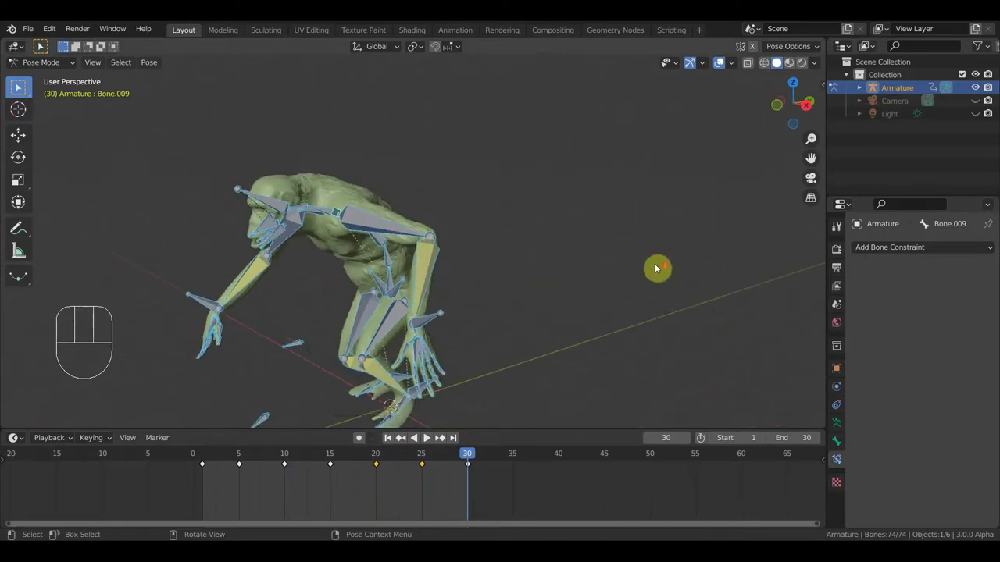
- Play the arm-swing loop with viewport overlays off so only the creature shows, then return to frame 1
{"action": "middle_click", "coordinate": [639, 271]}
{"action": "left_click_drag", "start_coordinate": [649, 251], "coordinate": [687, 209]}
{"action": "key", "text": "space"}
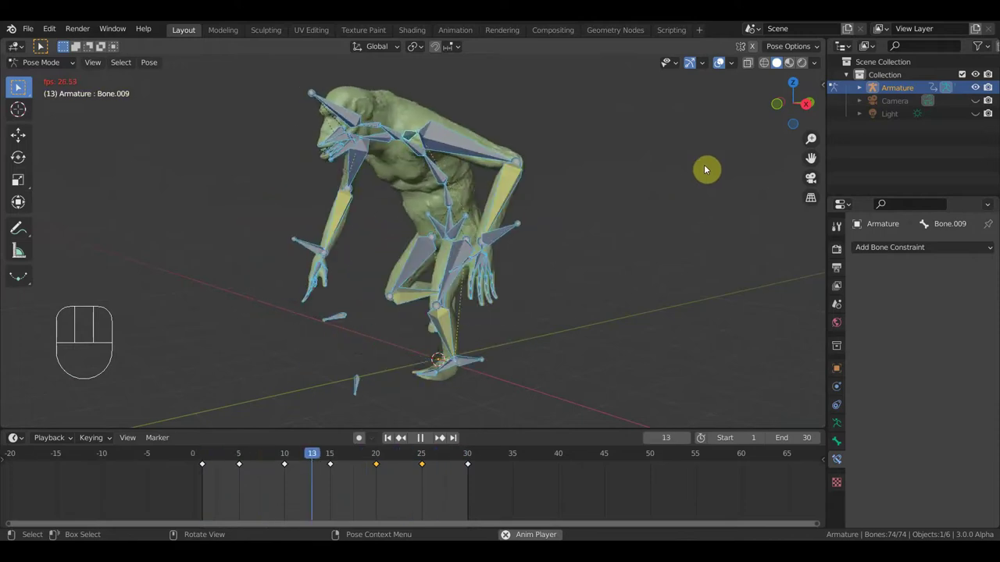
{"action": "left_click", "coordinate": [727, 67]}
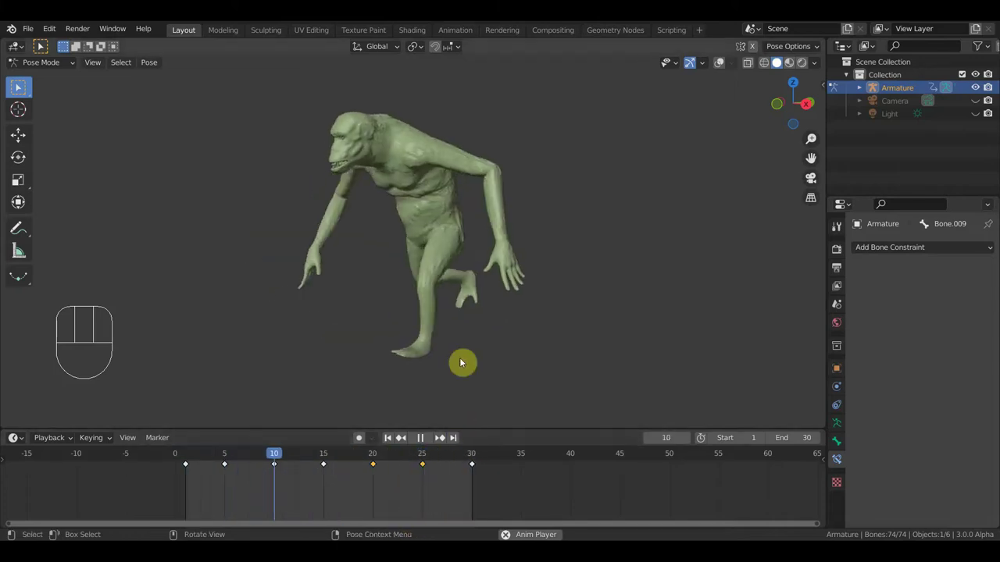
{"action": "left_click_drag", "start_coordinate": [490, 290], "coordinate": [769, 286]}
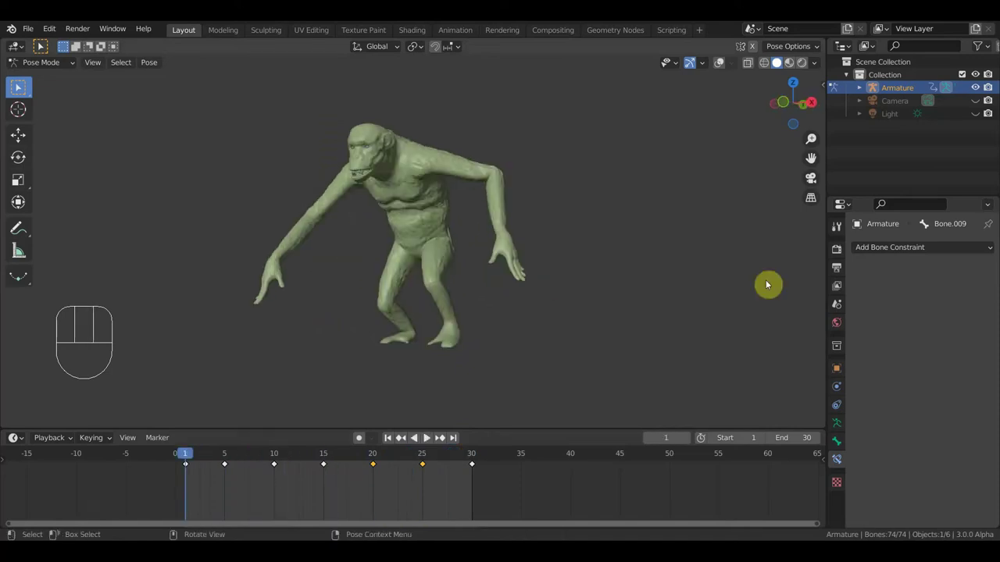